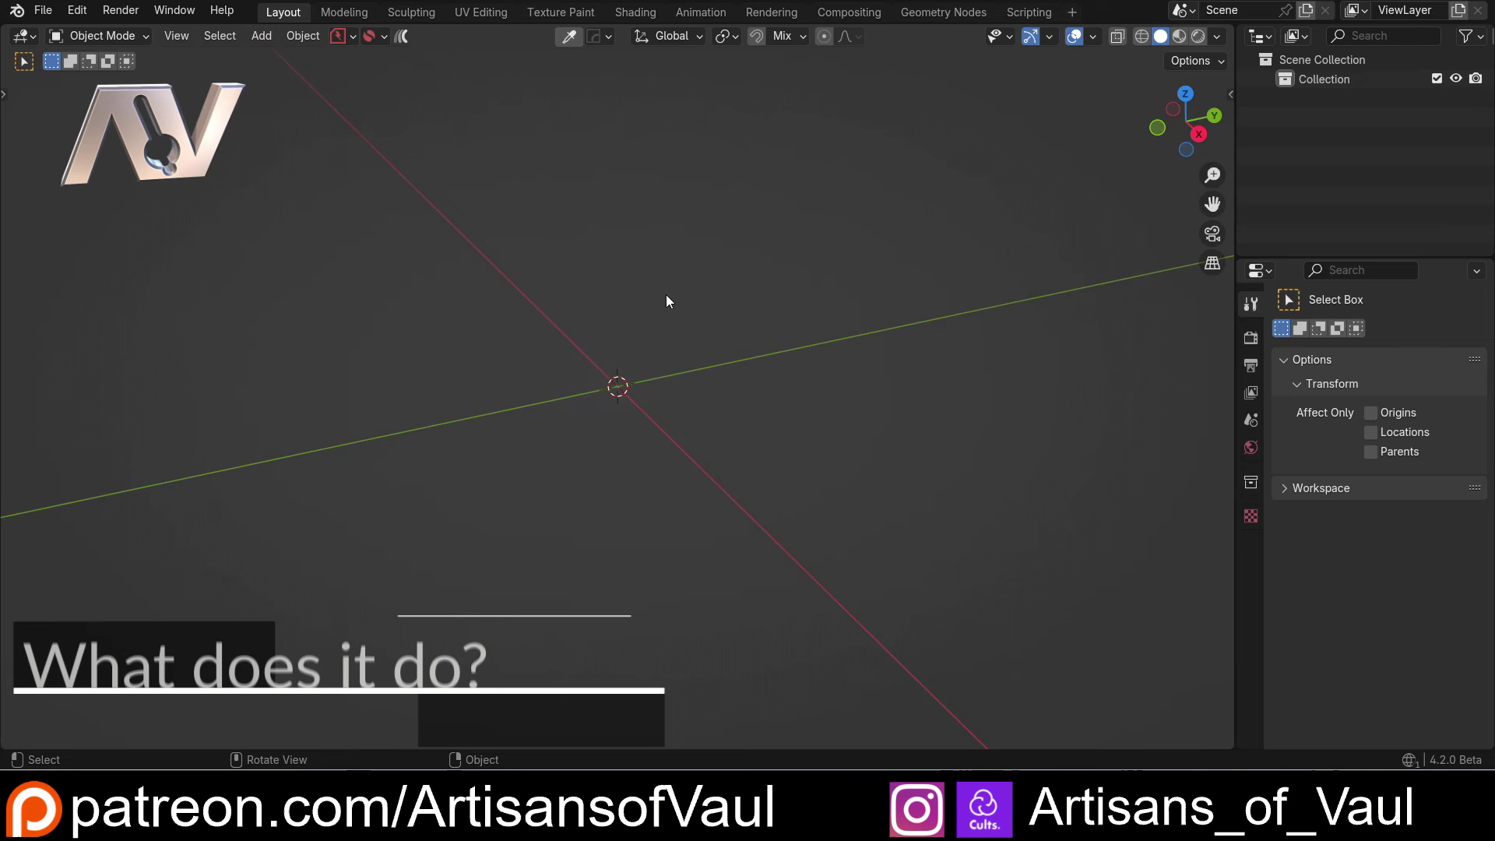
Add an Ico Sphere mesh with 3 subdivisions and frame it in the viewport.
key(shift+a)
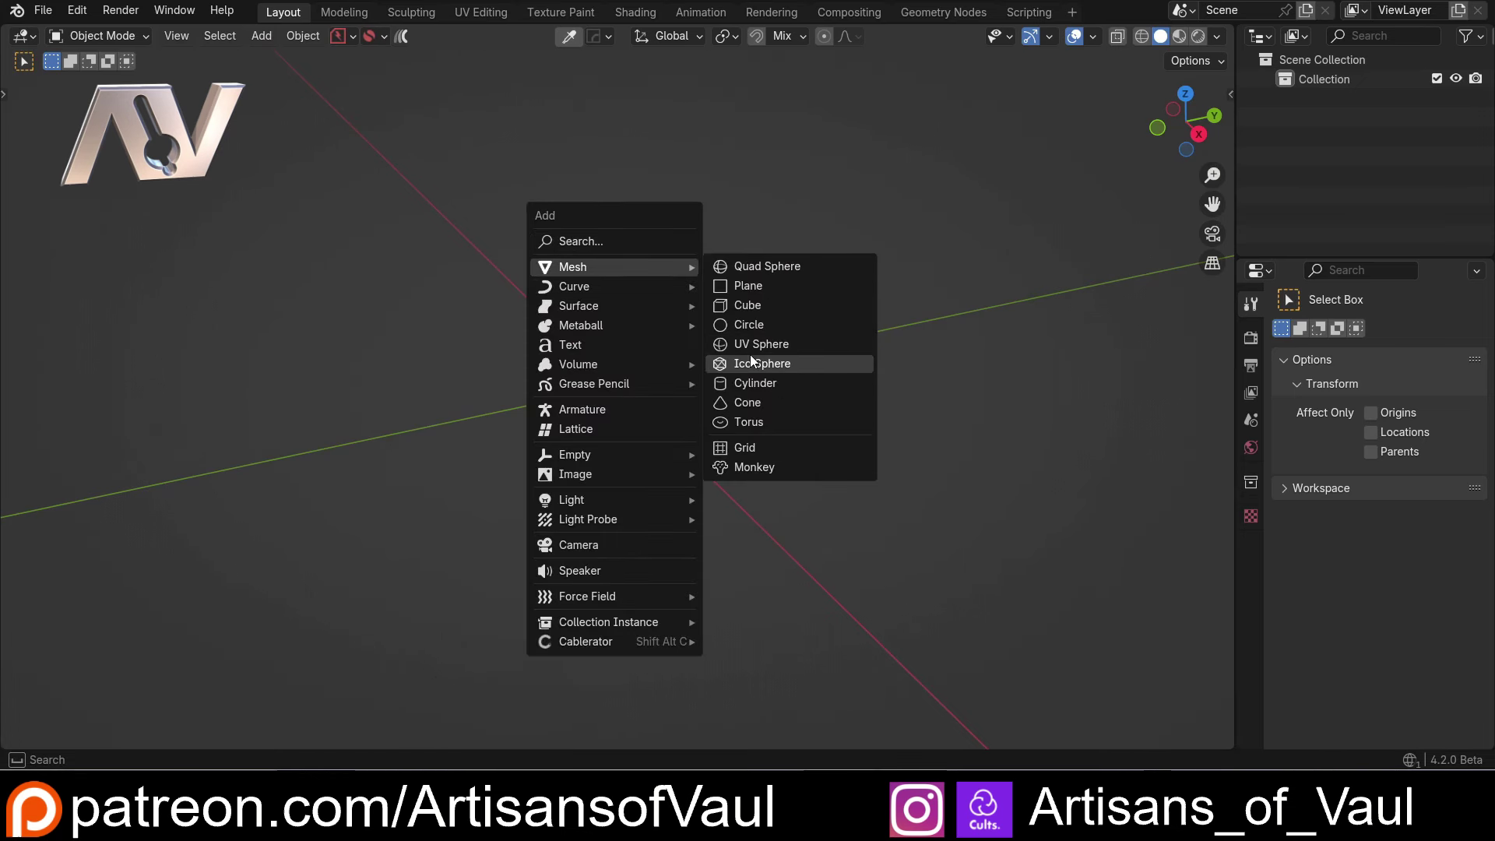
click(754, 360)
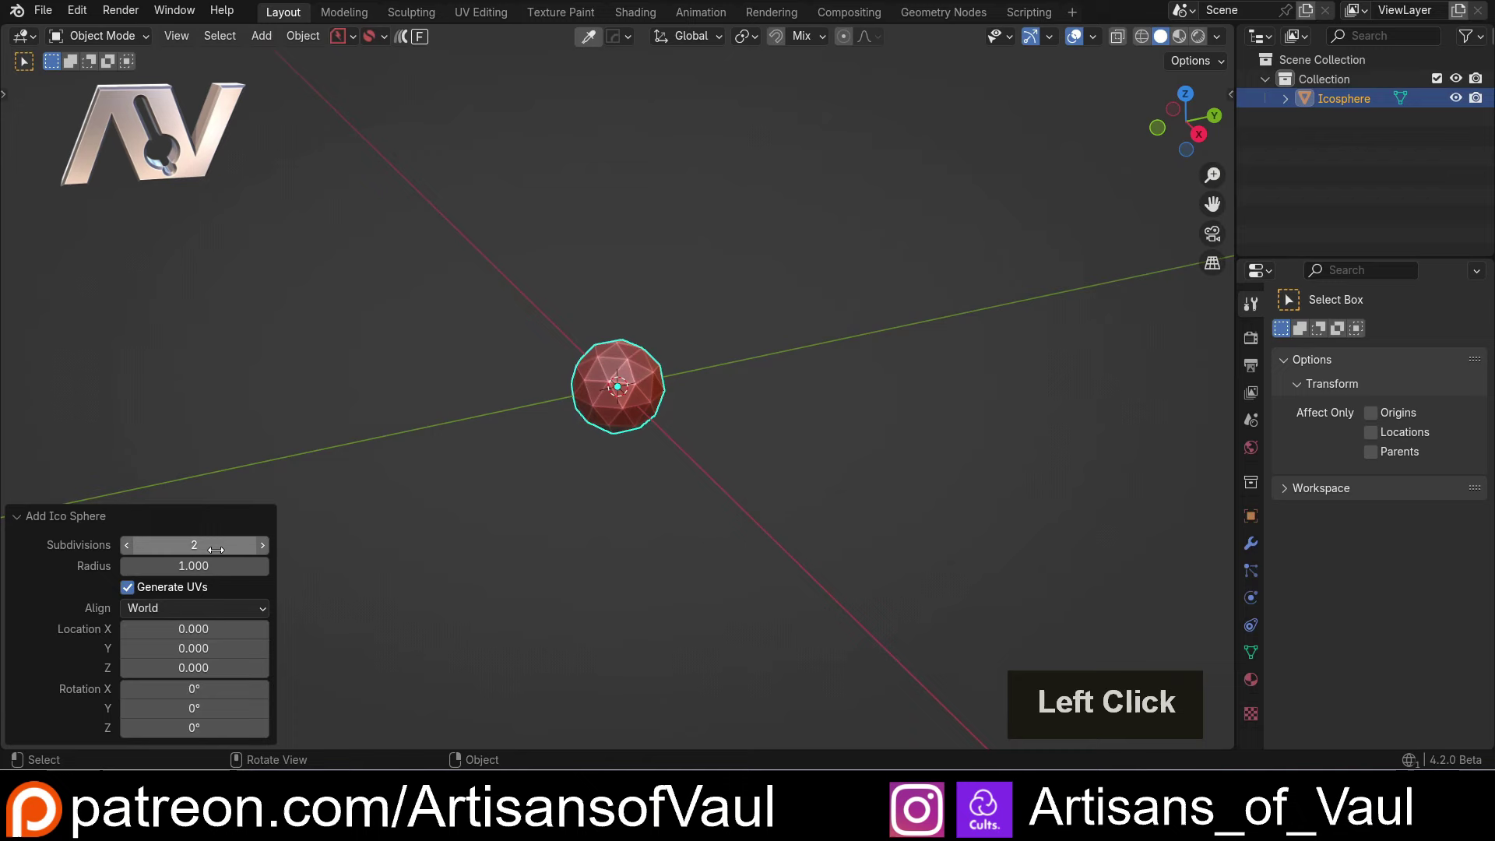
key(3)
key(Return)
scroll(up, 3)
middle_click(707, 364)
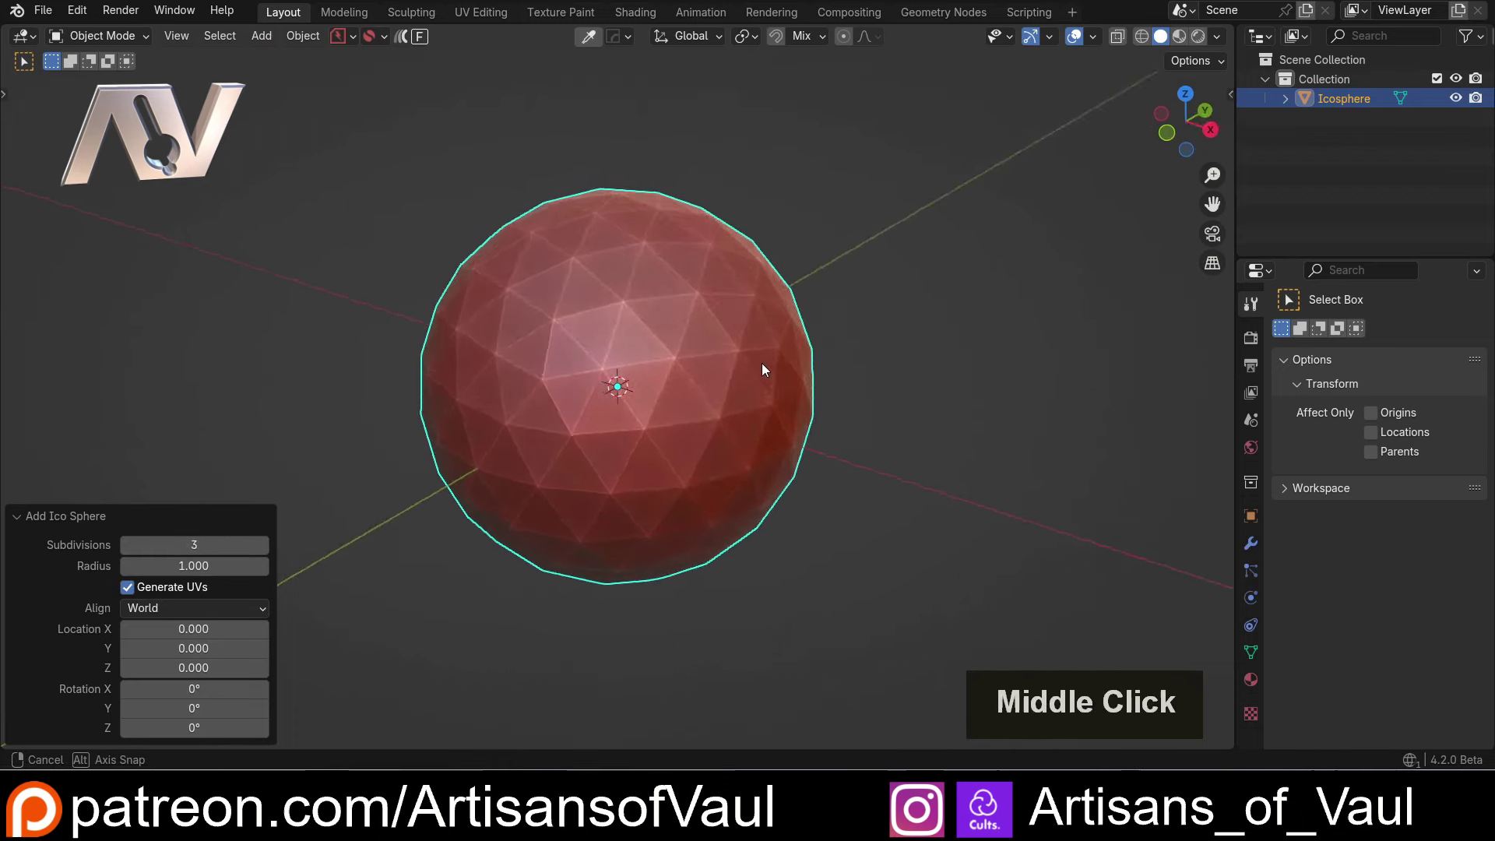
scroll(up, 3)
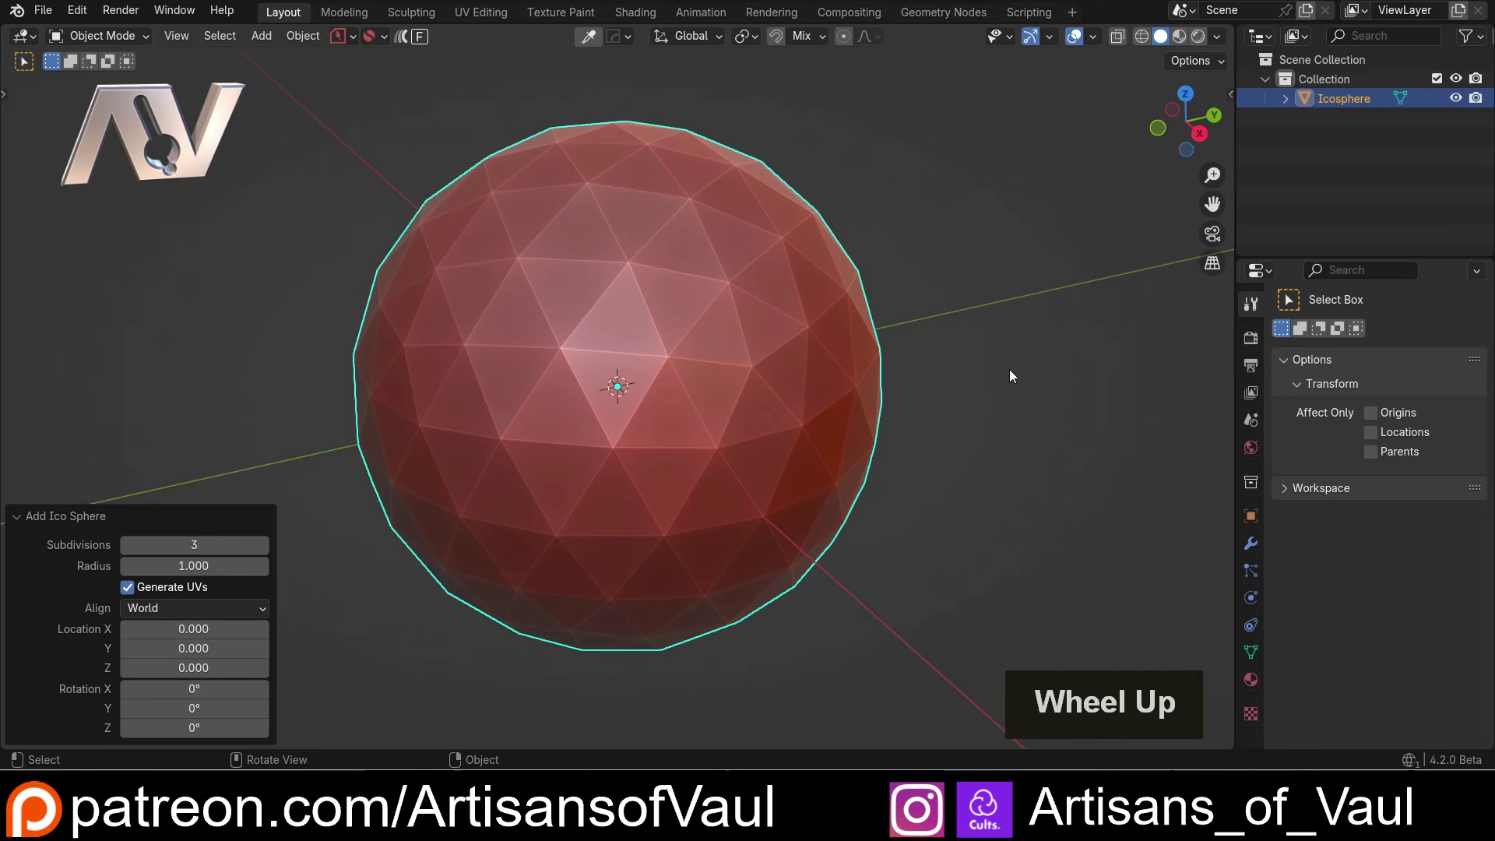
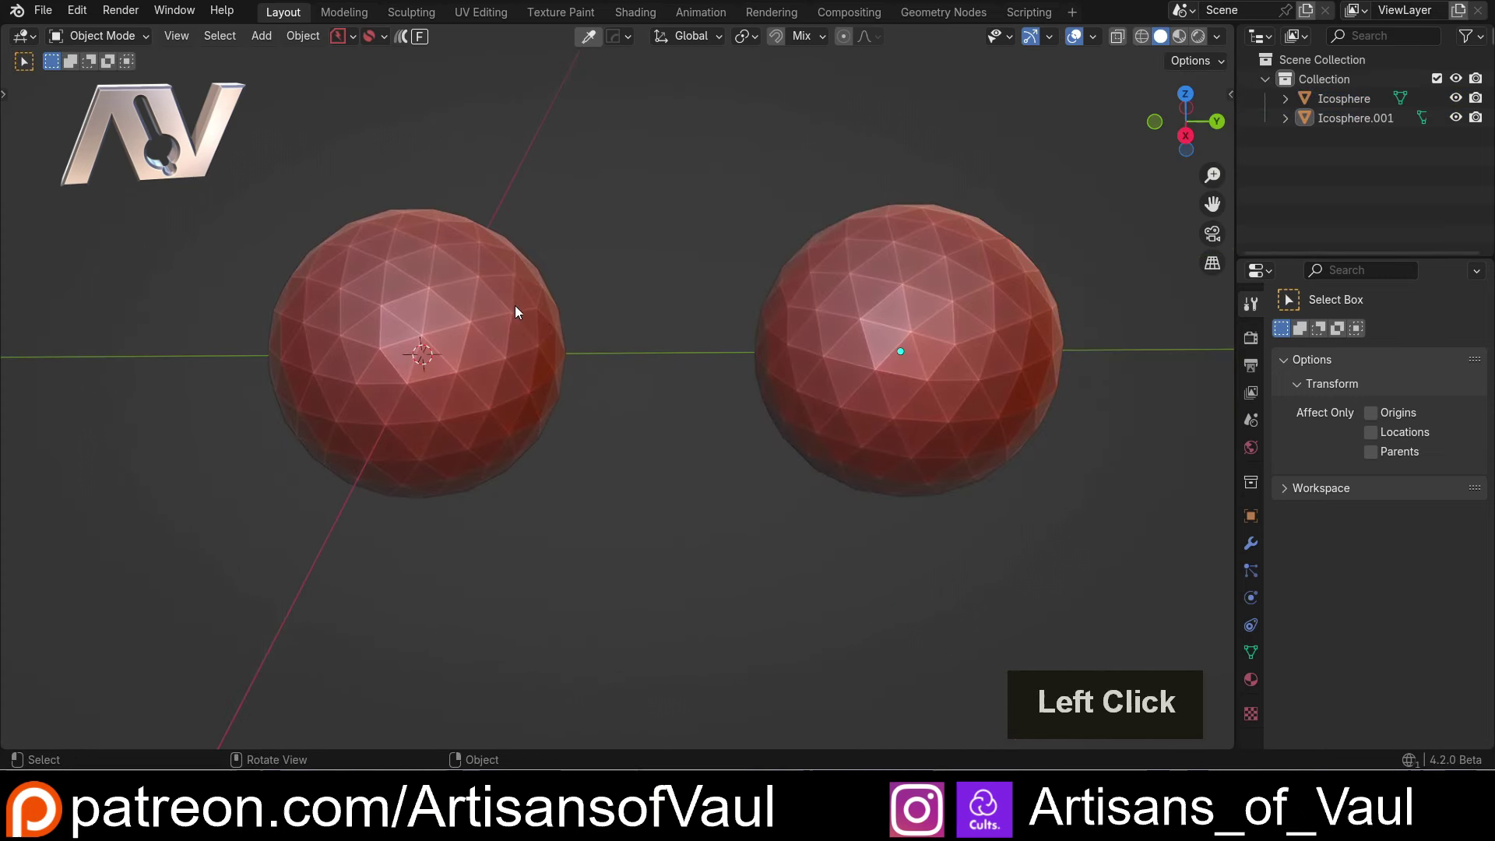
In Edit Mode select all icosphere vertices and merge them By Distance, removing none.
key(Tab)
key(a)
key(m)
click(583, 381)
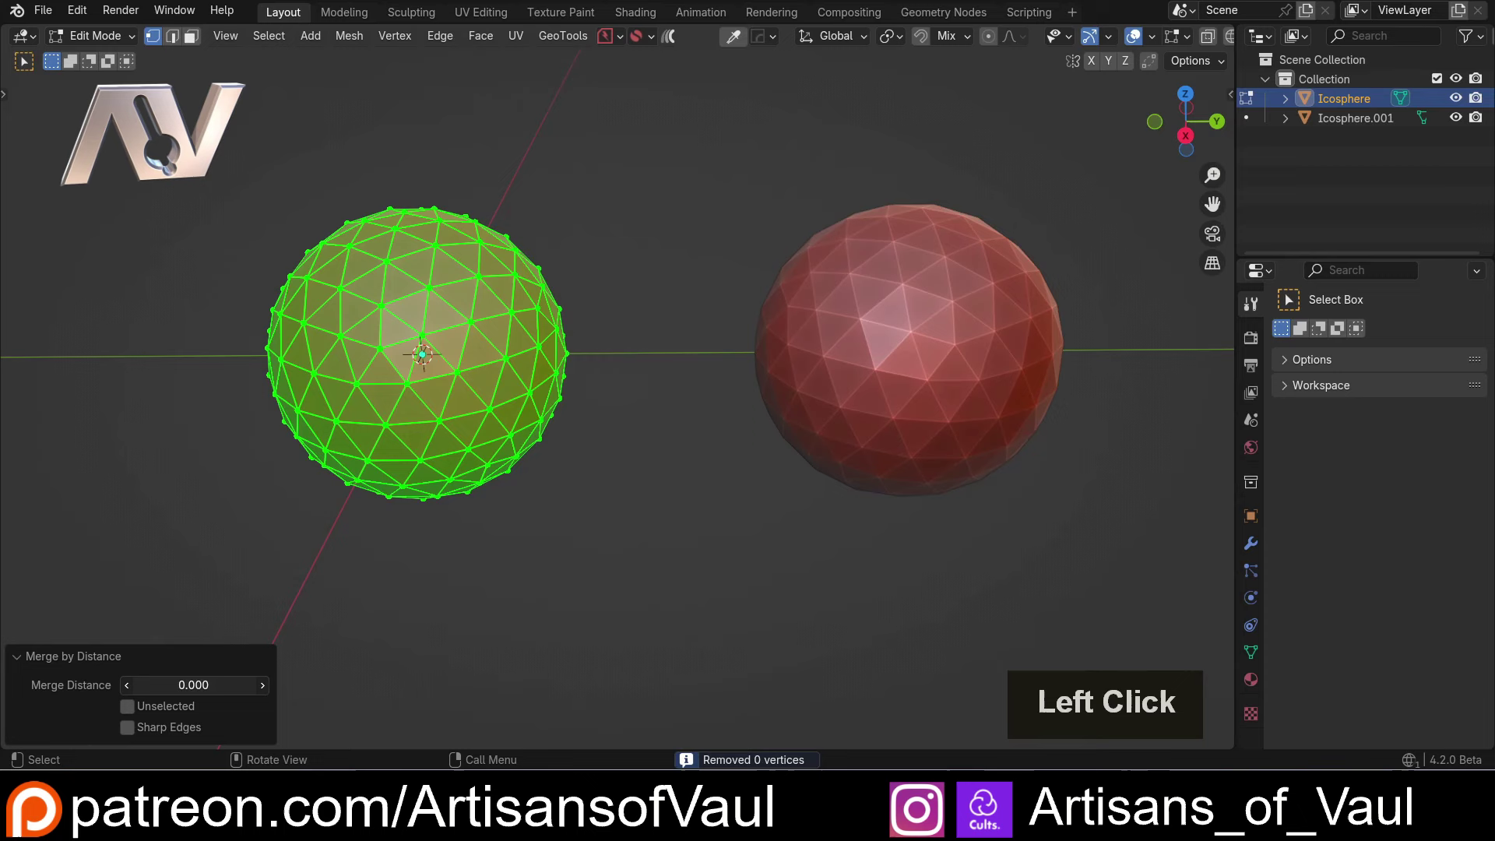
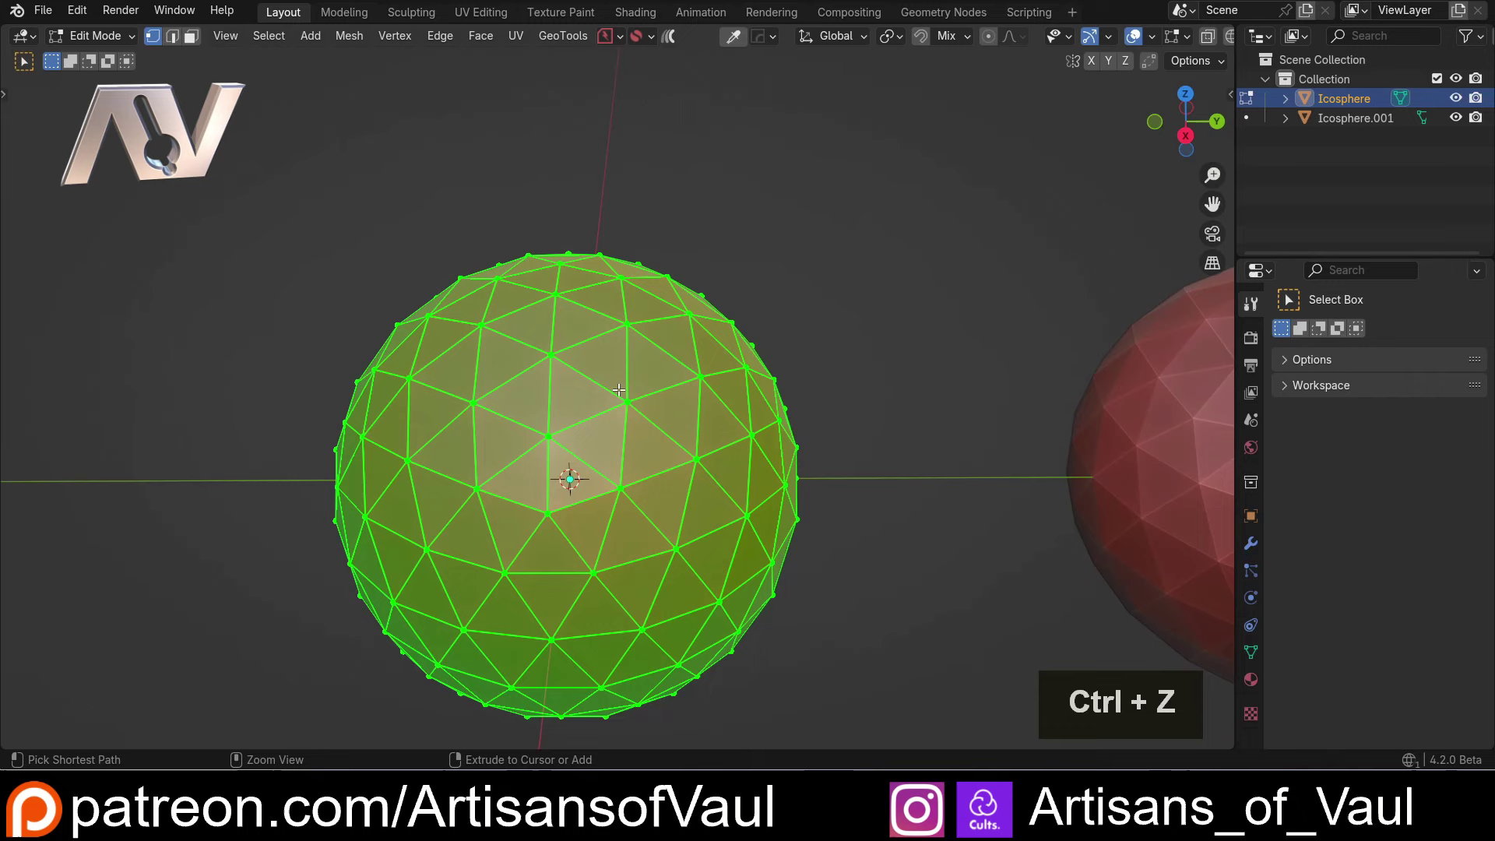
Select and remove a few vertices near the top of the first icosphere.
key(Tab)
scroll(up, 3)
click(494, 385)
double_click(481, 464)
click(506, 337)
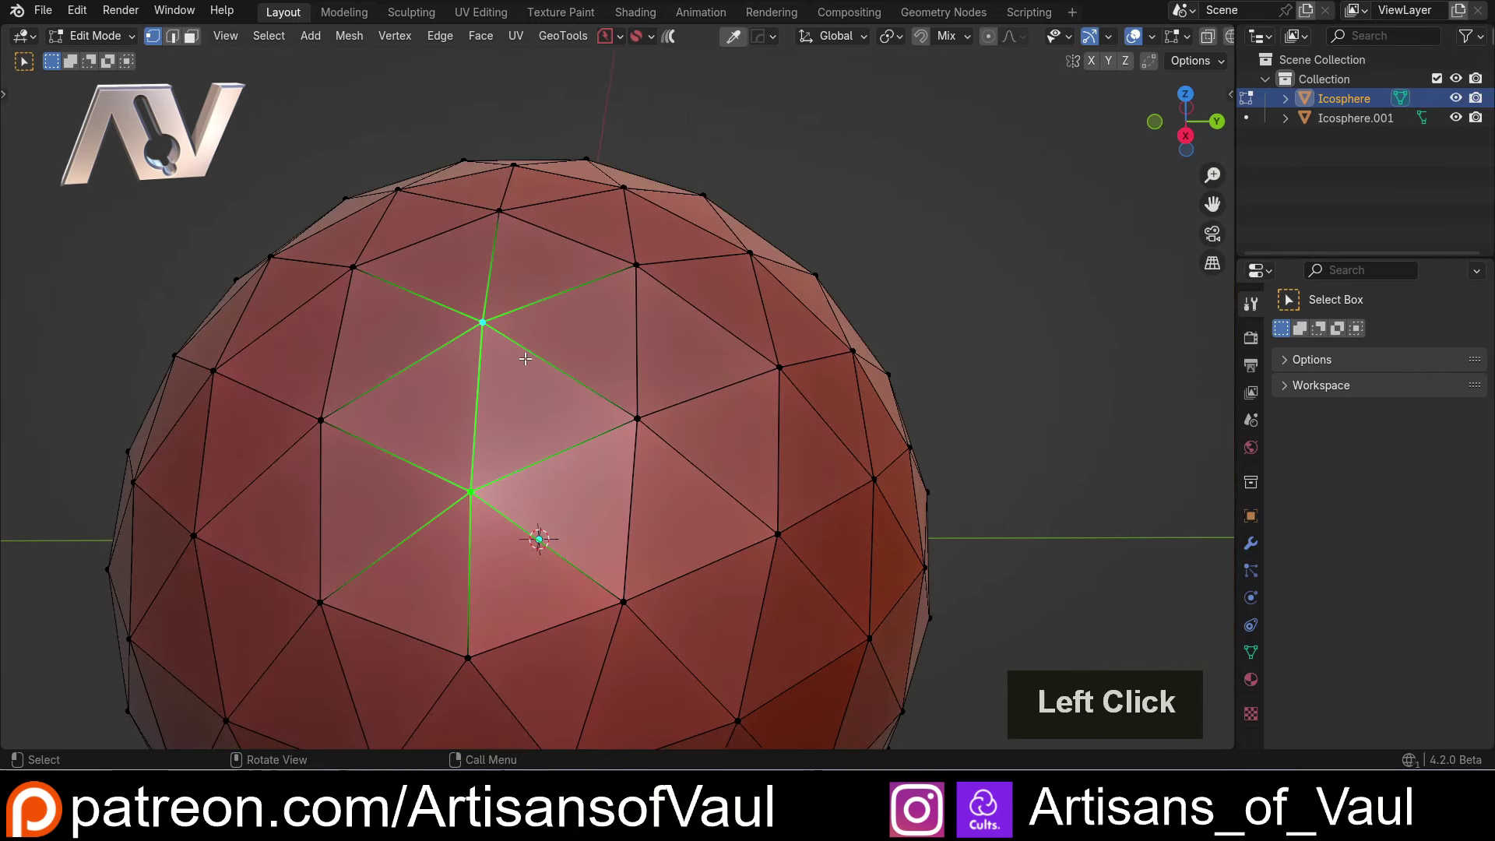
key(ctrl+e)
click(482, 315)
middle_click(538, 397)
key(g)
click(542, 368)
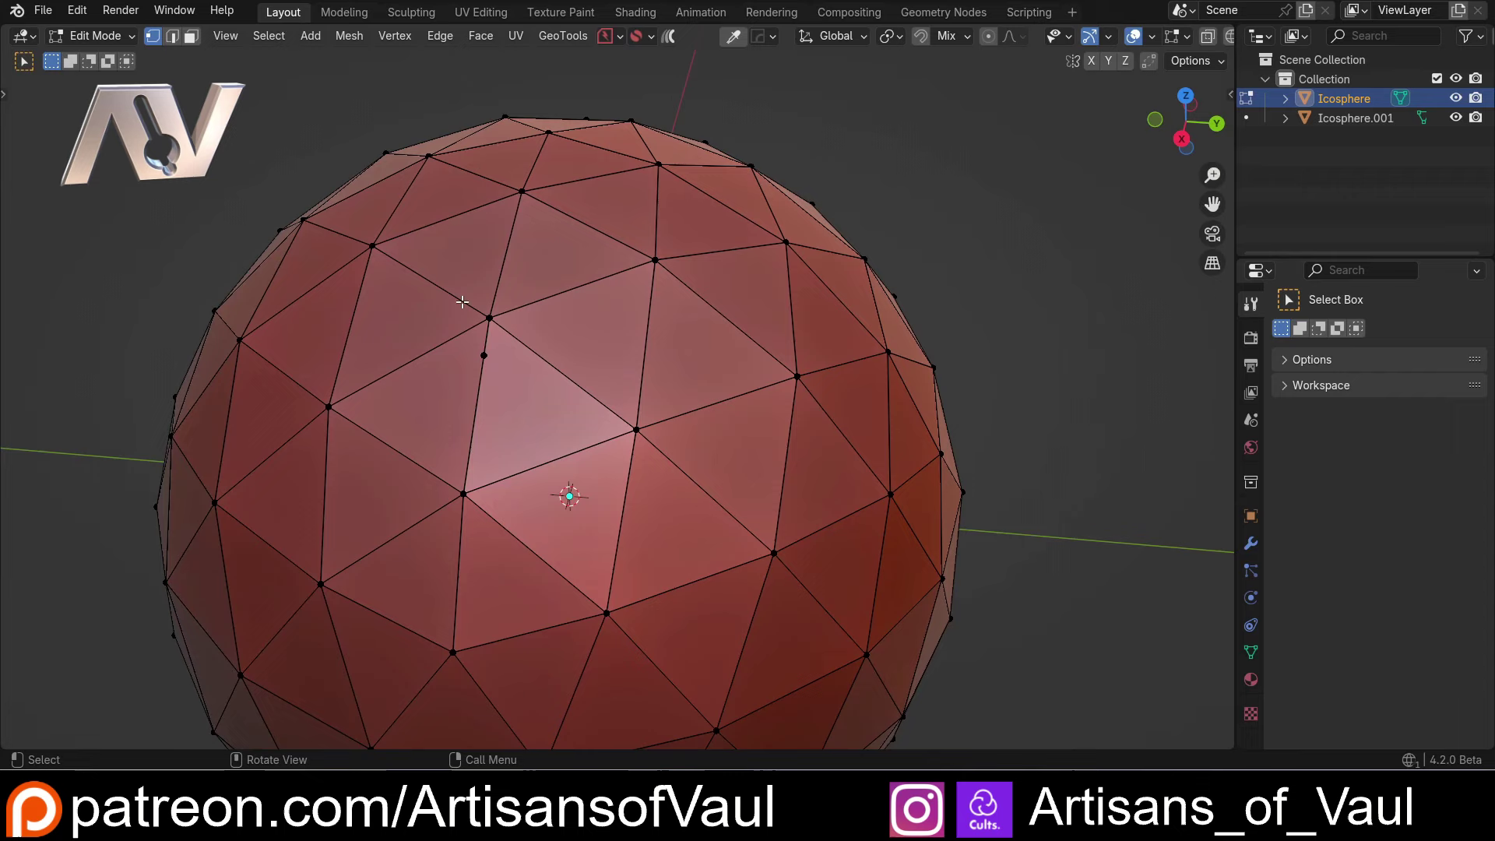
Select all remaining vertices and merge them By Distance at 0.26.
key(a)
key(m)
click(593, 324)
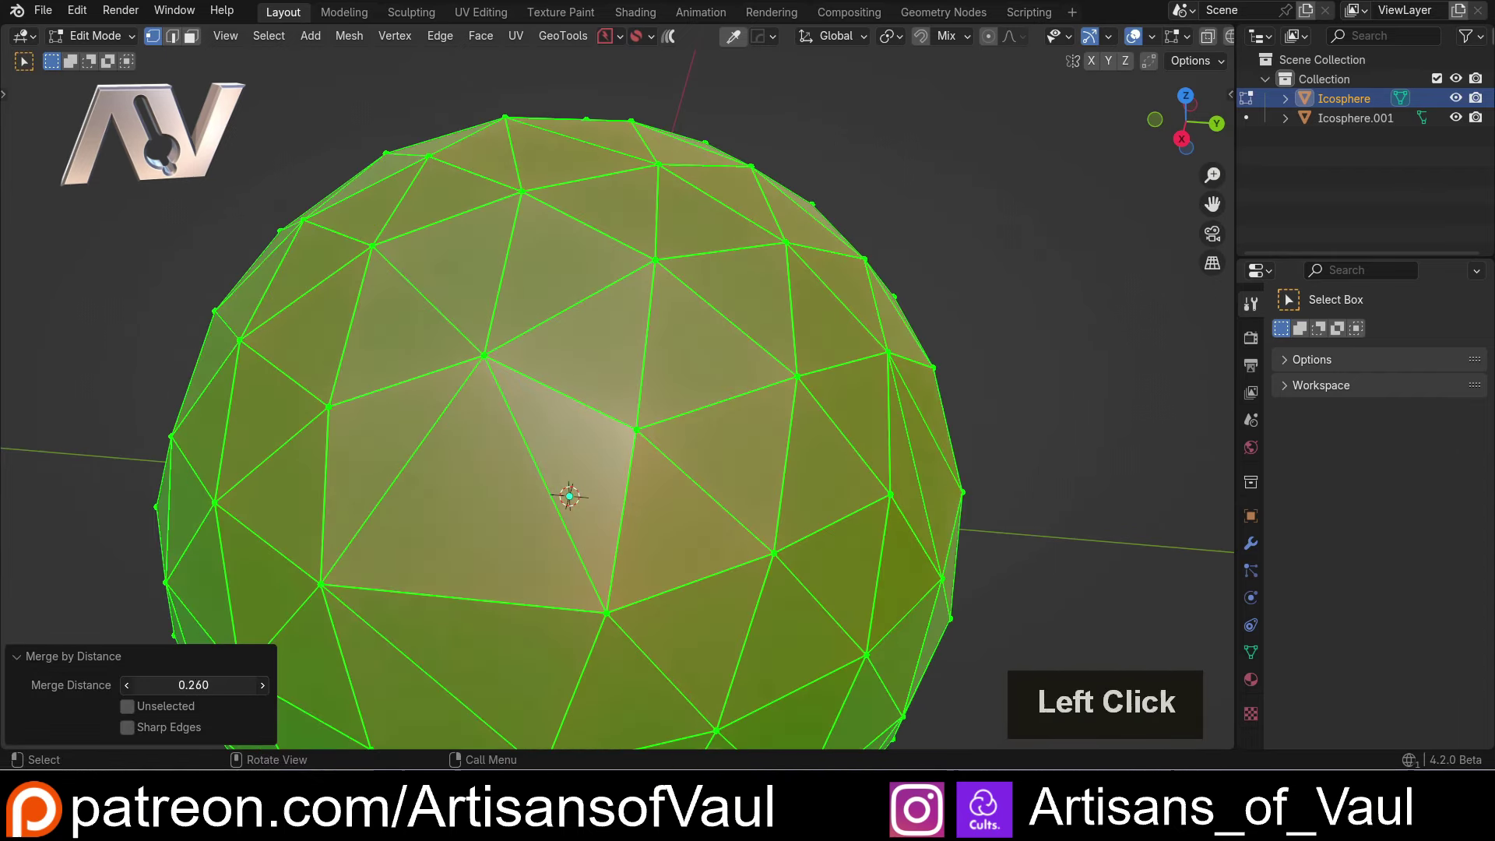
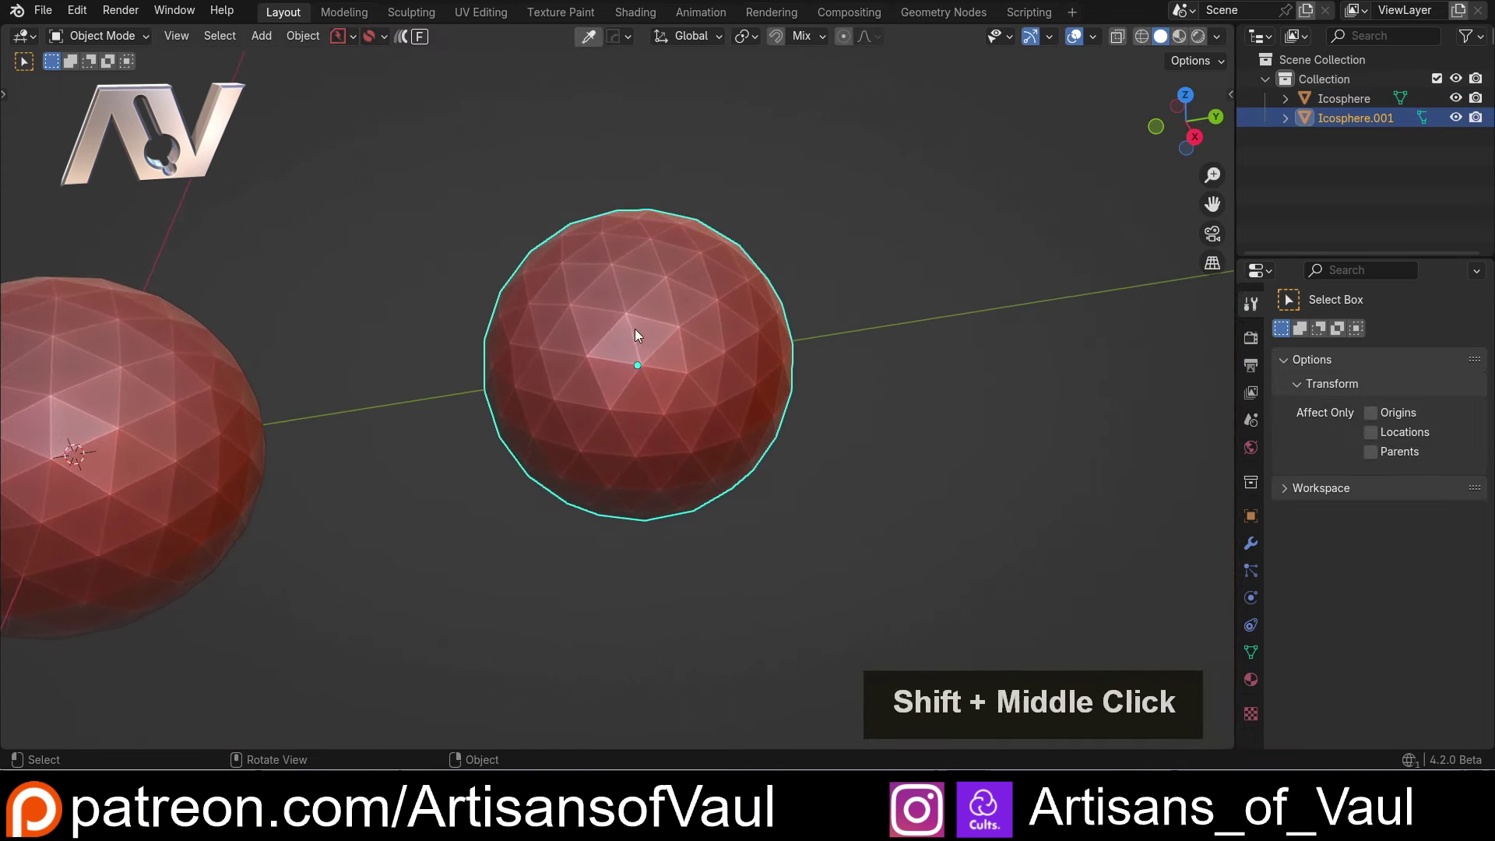
Add a Weld modifier to the second icosphere and try merge distances 0.44 and 0.3.
click(1262, 545)
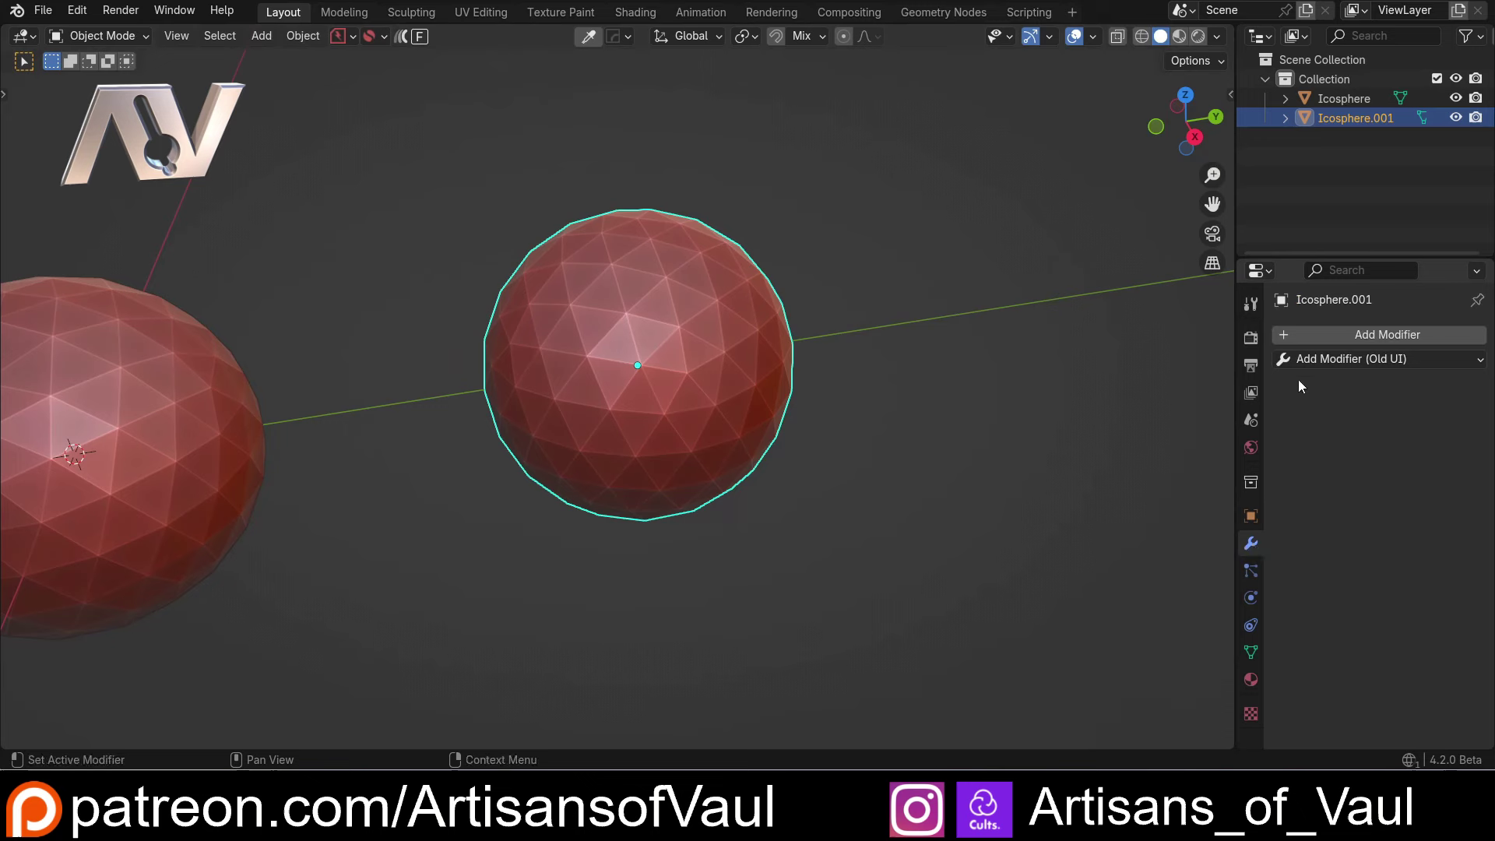
click(1379, 360)
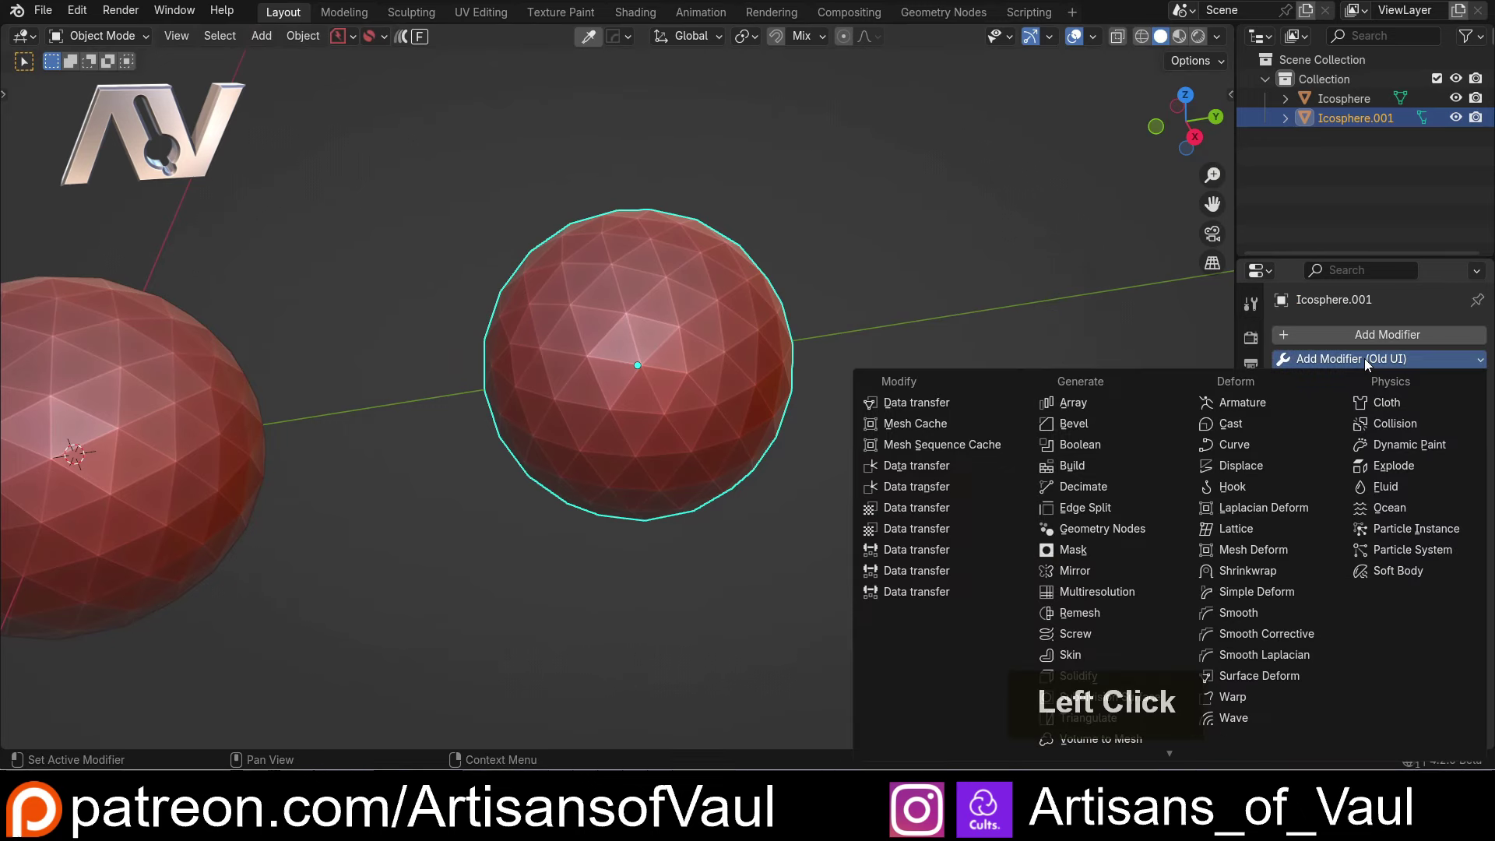
scroll(down, 3)
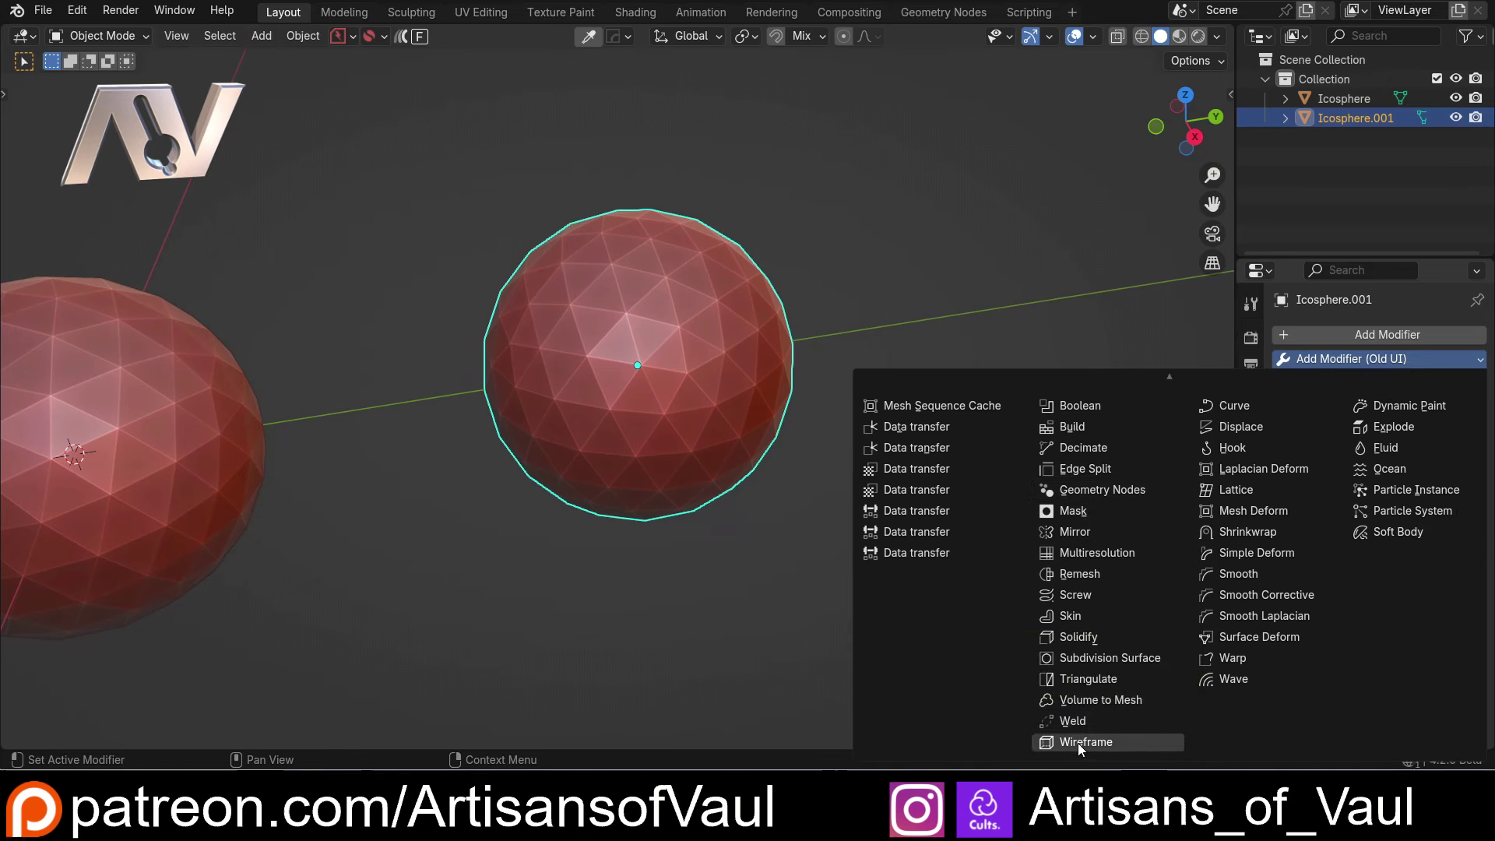
click(1073, 734)
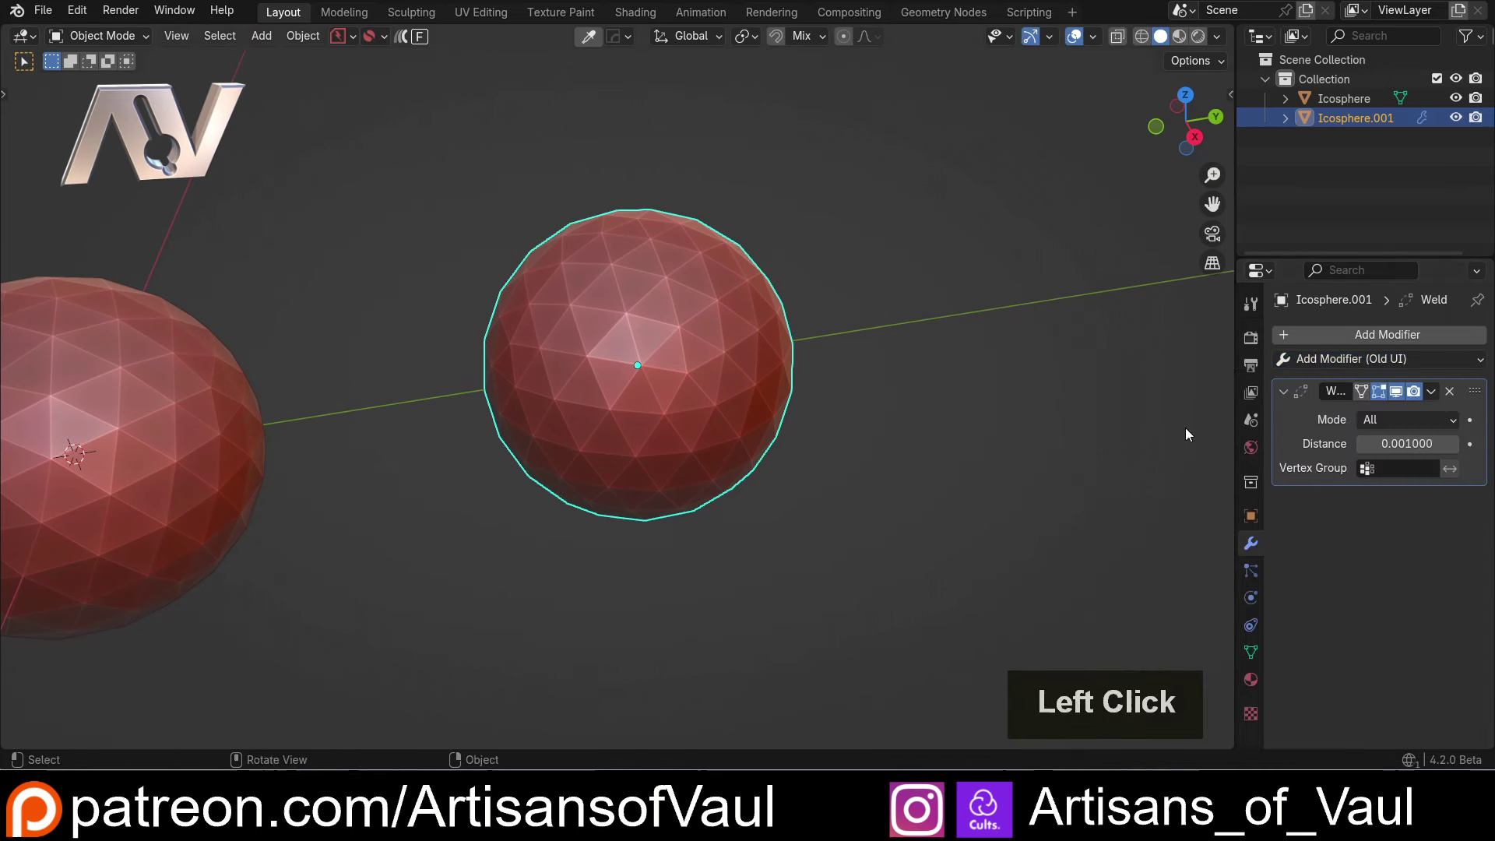
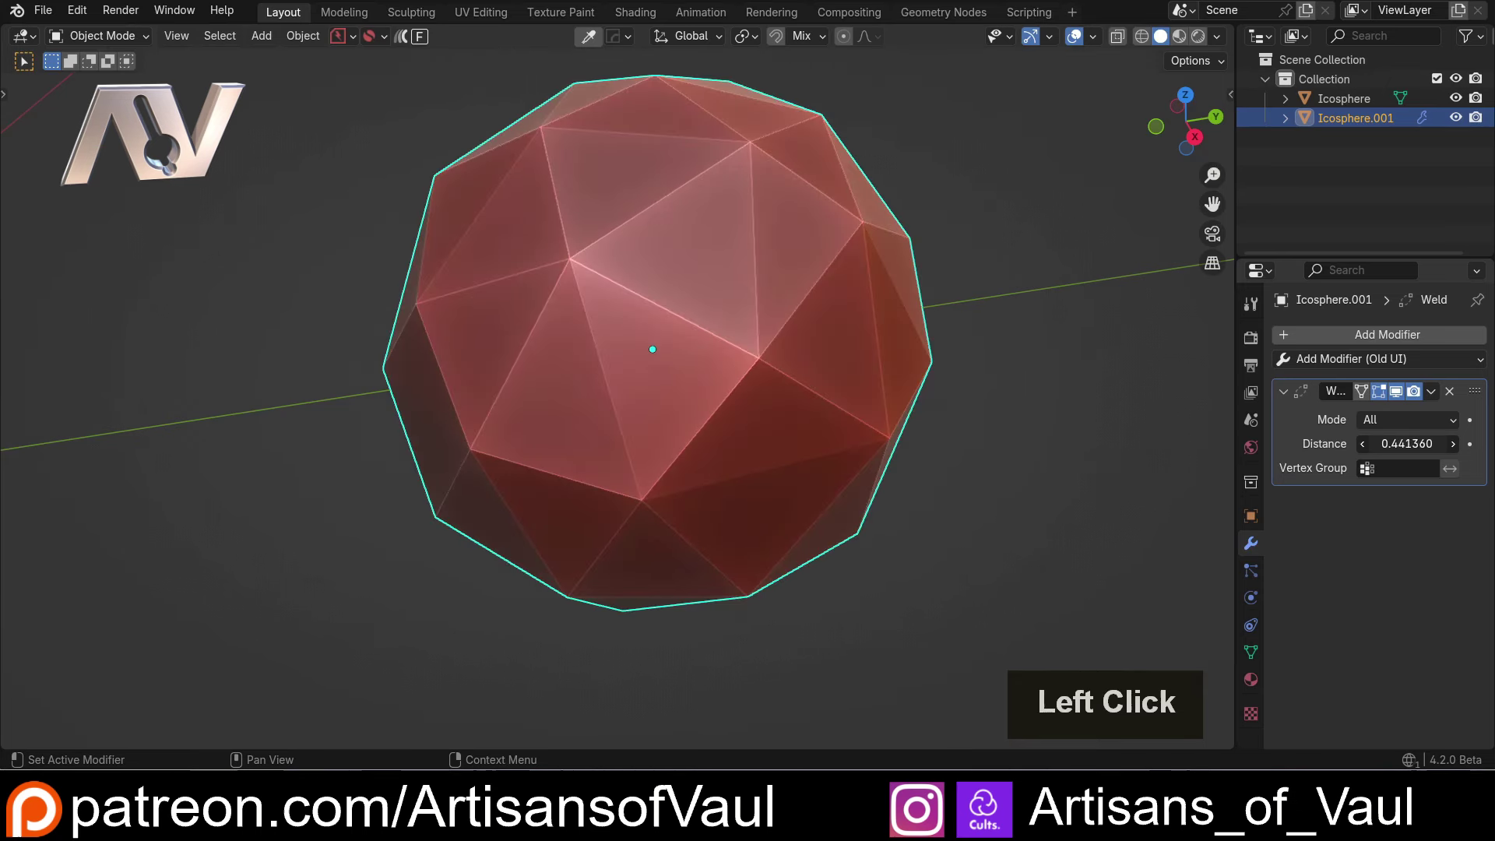
scroll(down, 3)
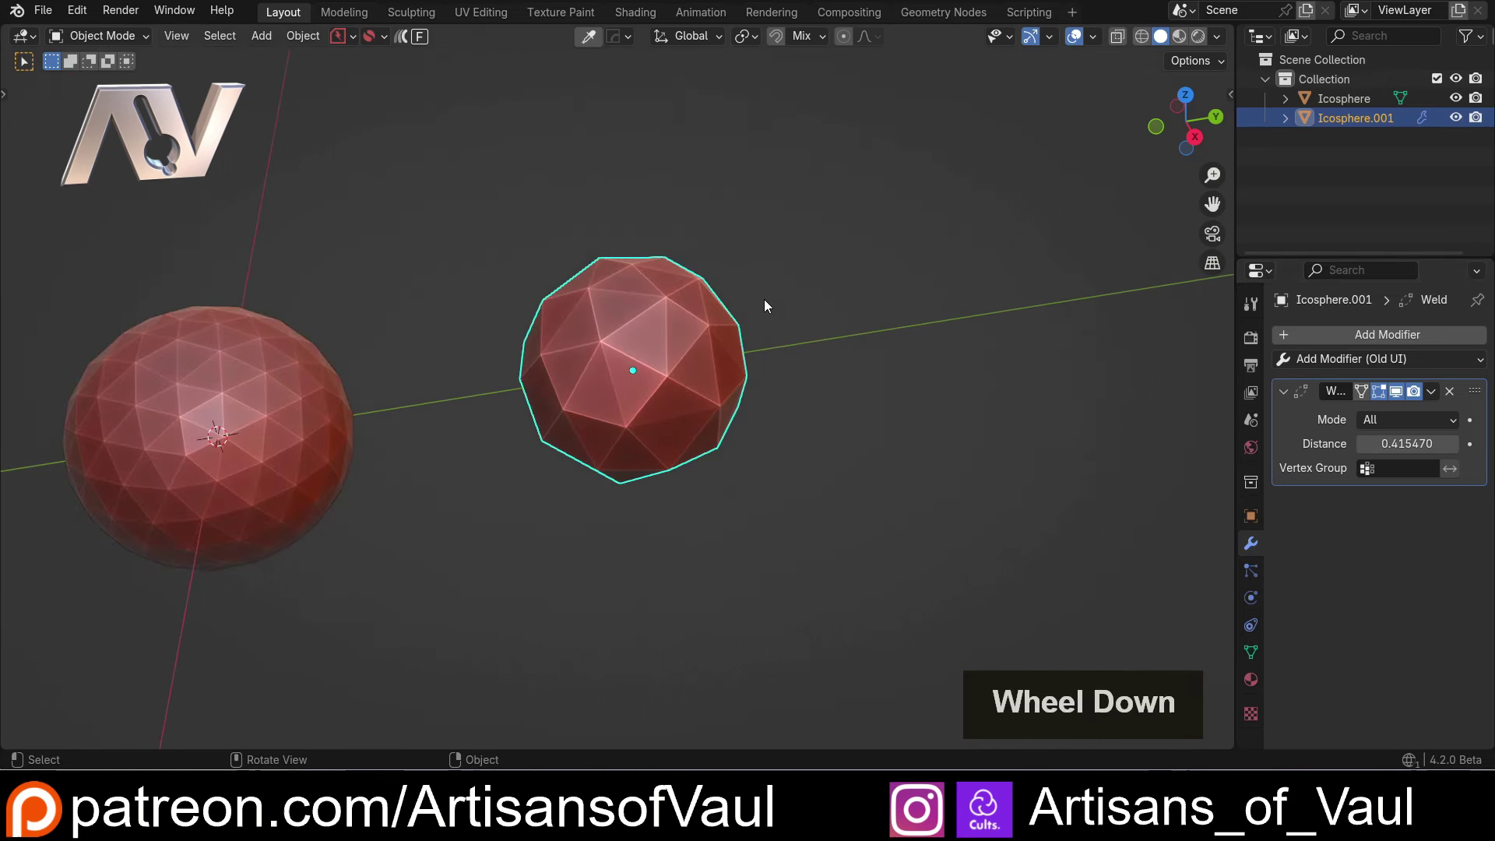
middle_click(638, 280)
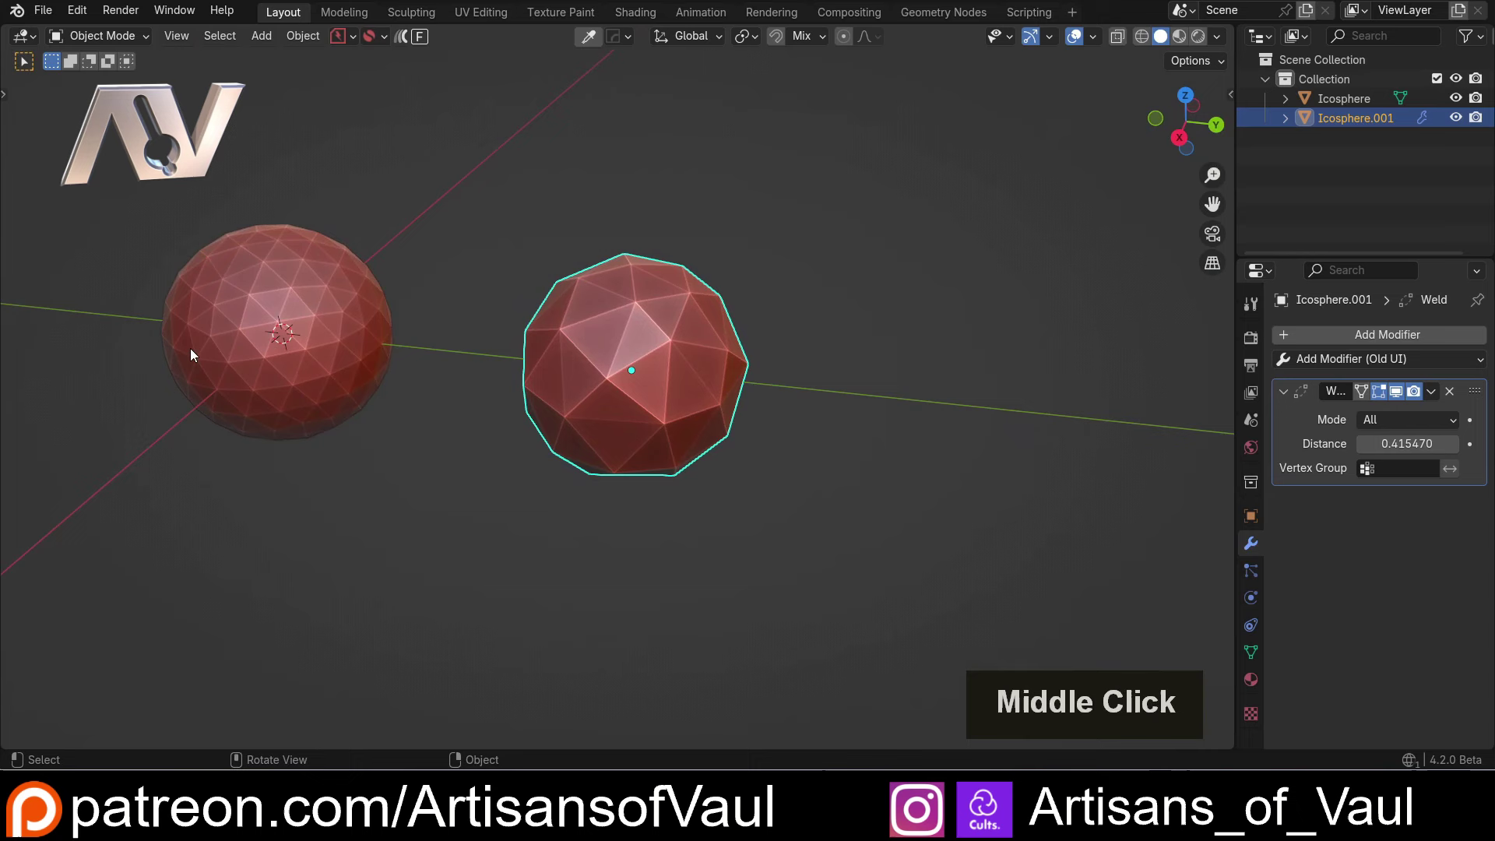
Inspect both icospheres from several angles and select them together for deletion.
click(208, 304)
middle_click(278, 219)
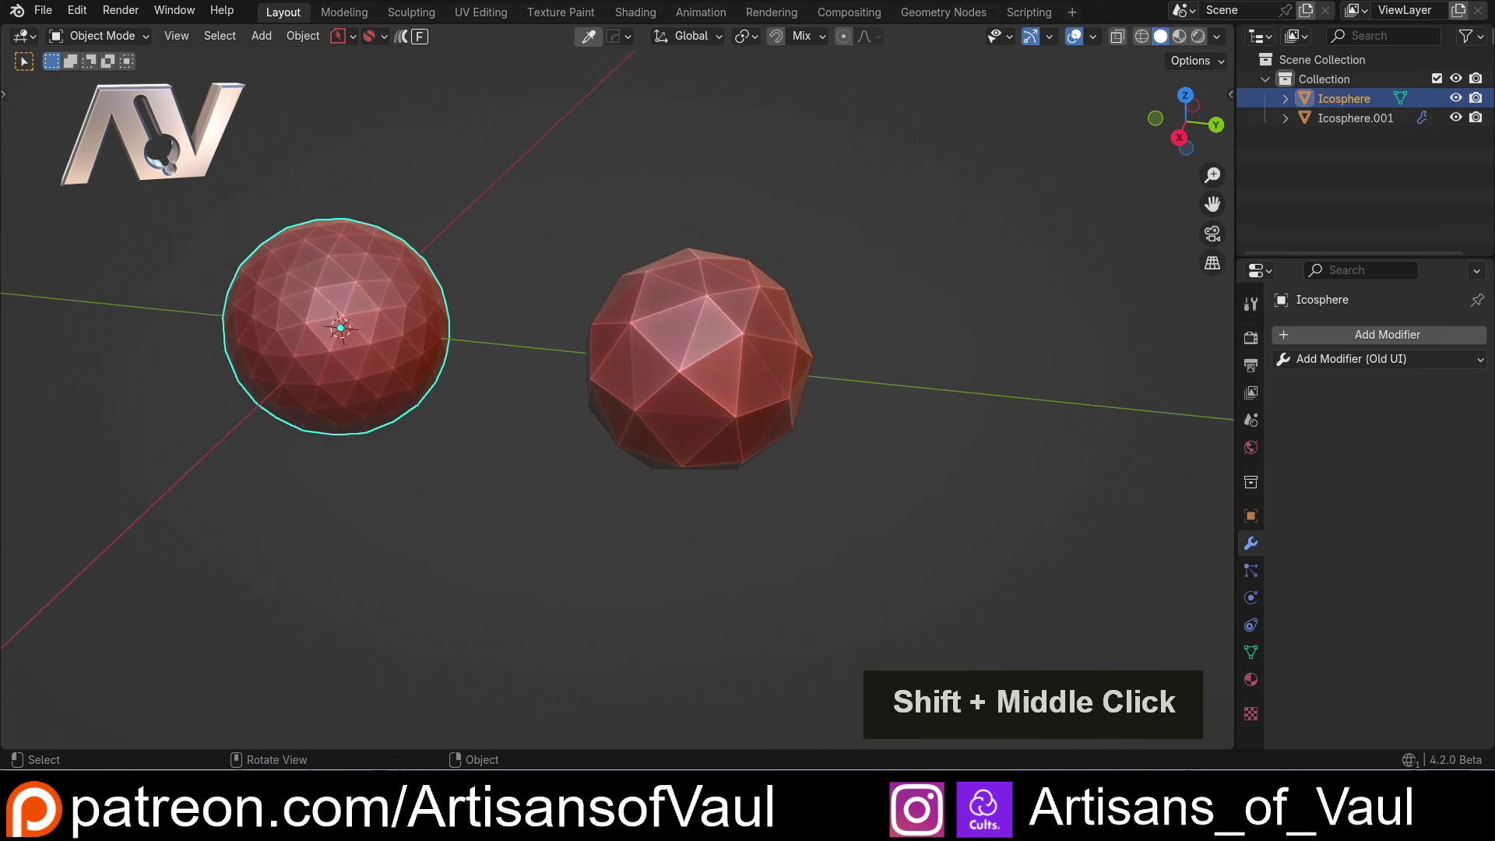
middle_click(230, 216)
middle_click(250, 226)
click(642, 356)
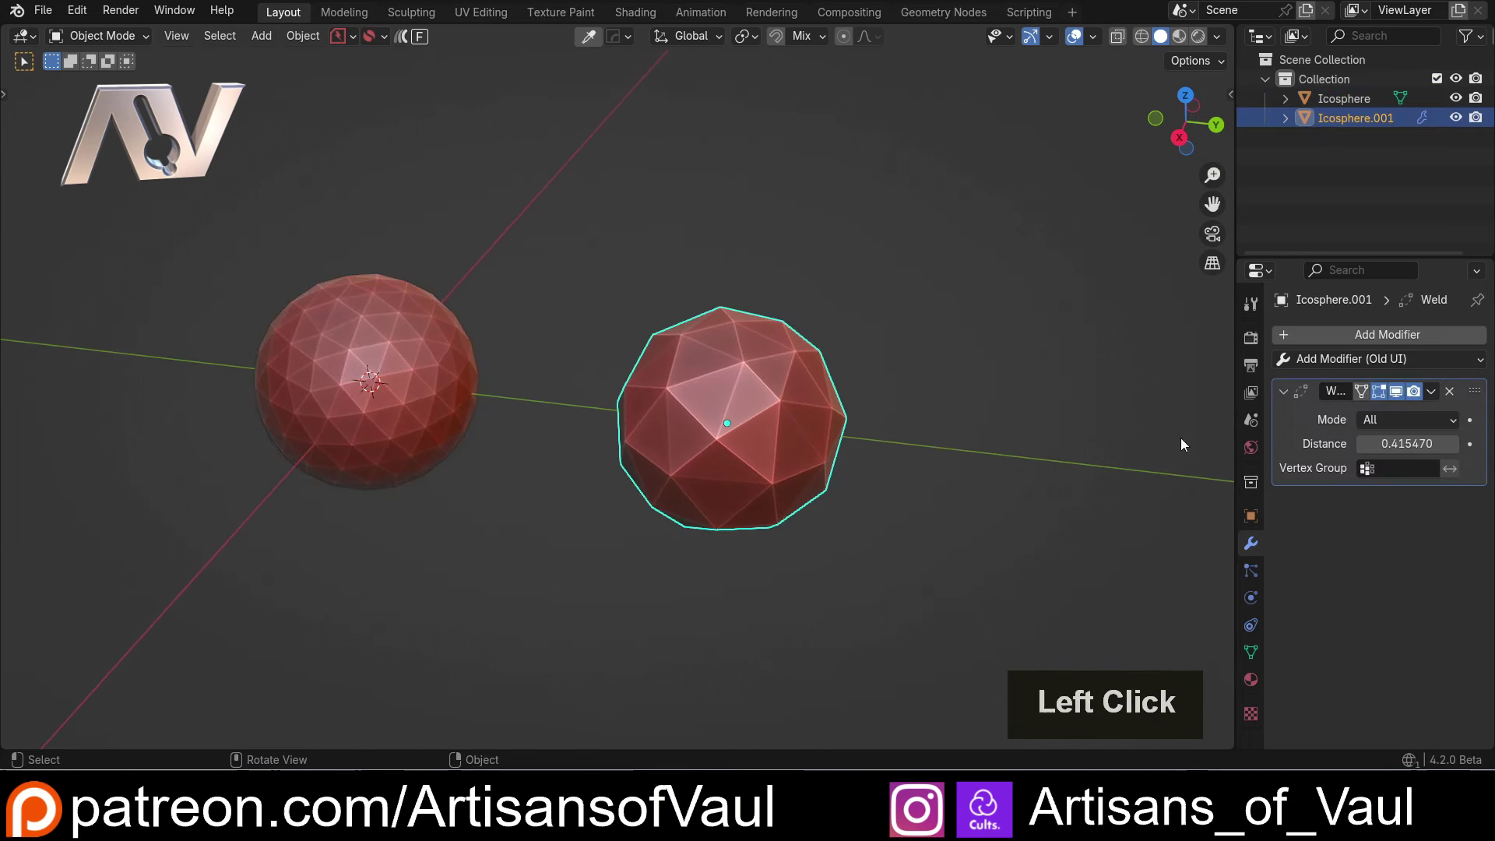
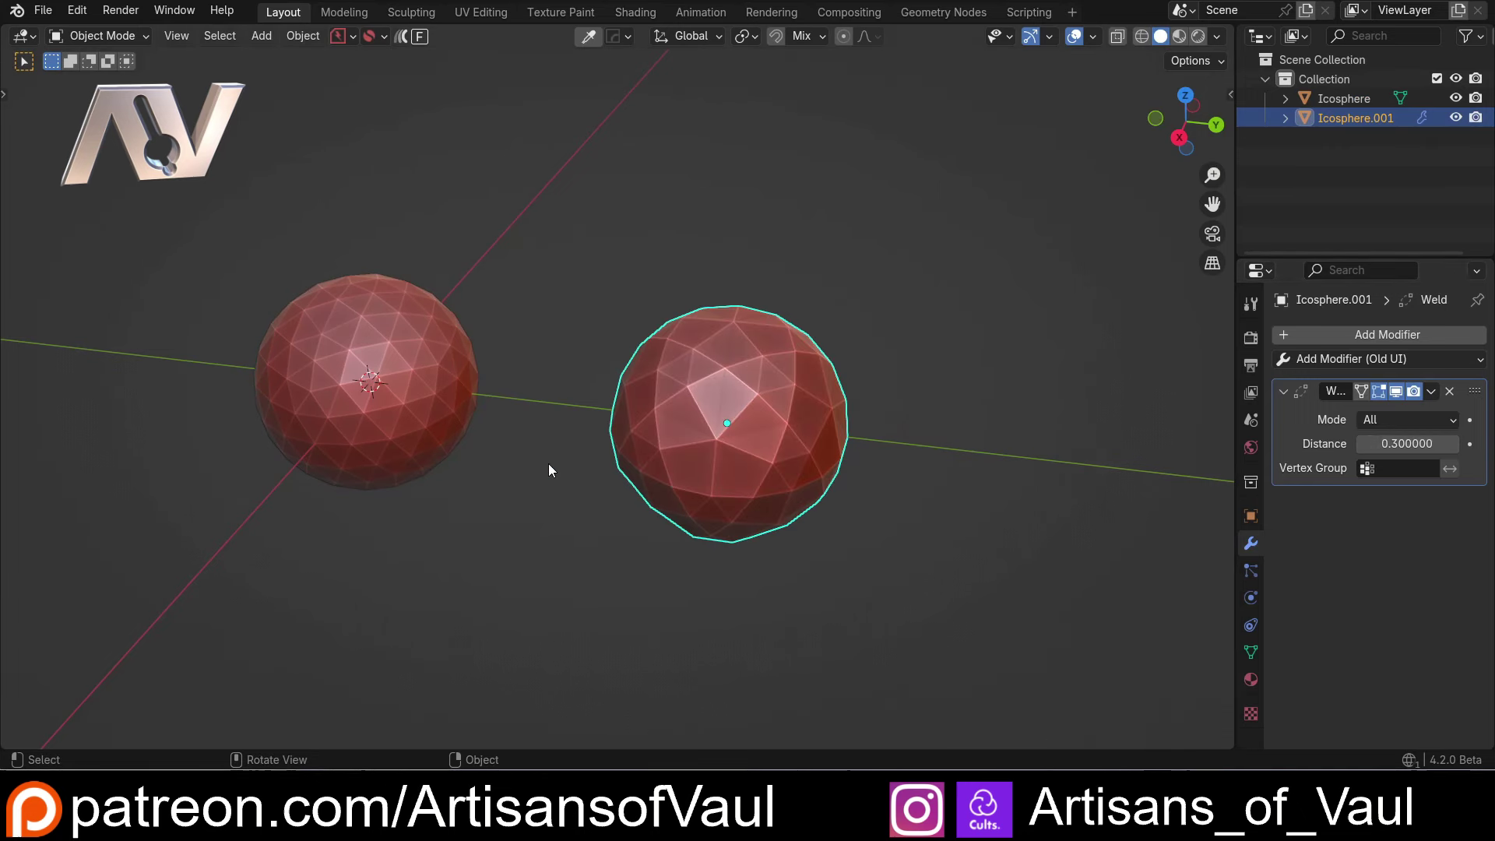
click(544, 495)
middle_click(479, 492)
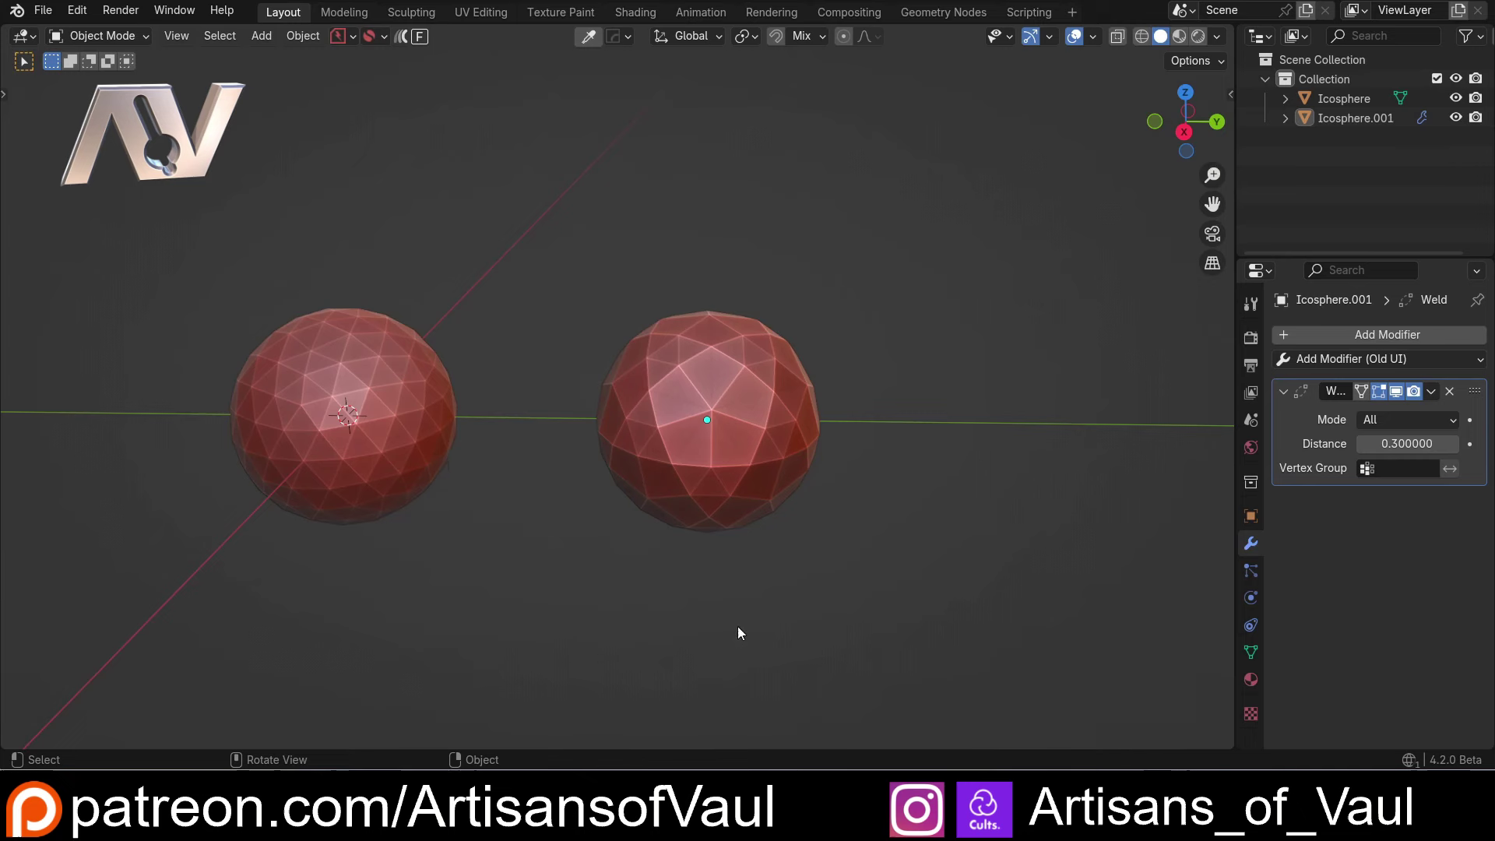
click(170, 272)
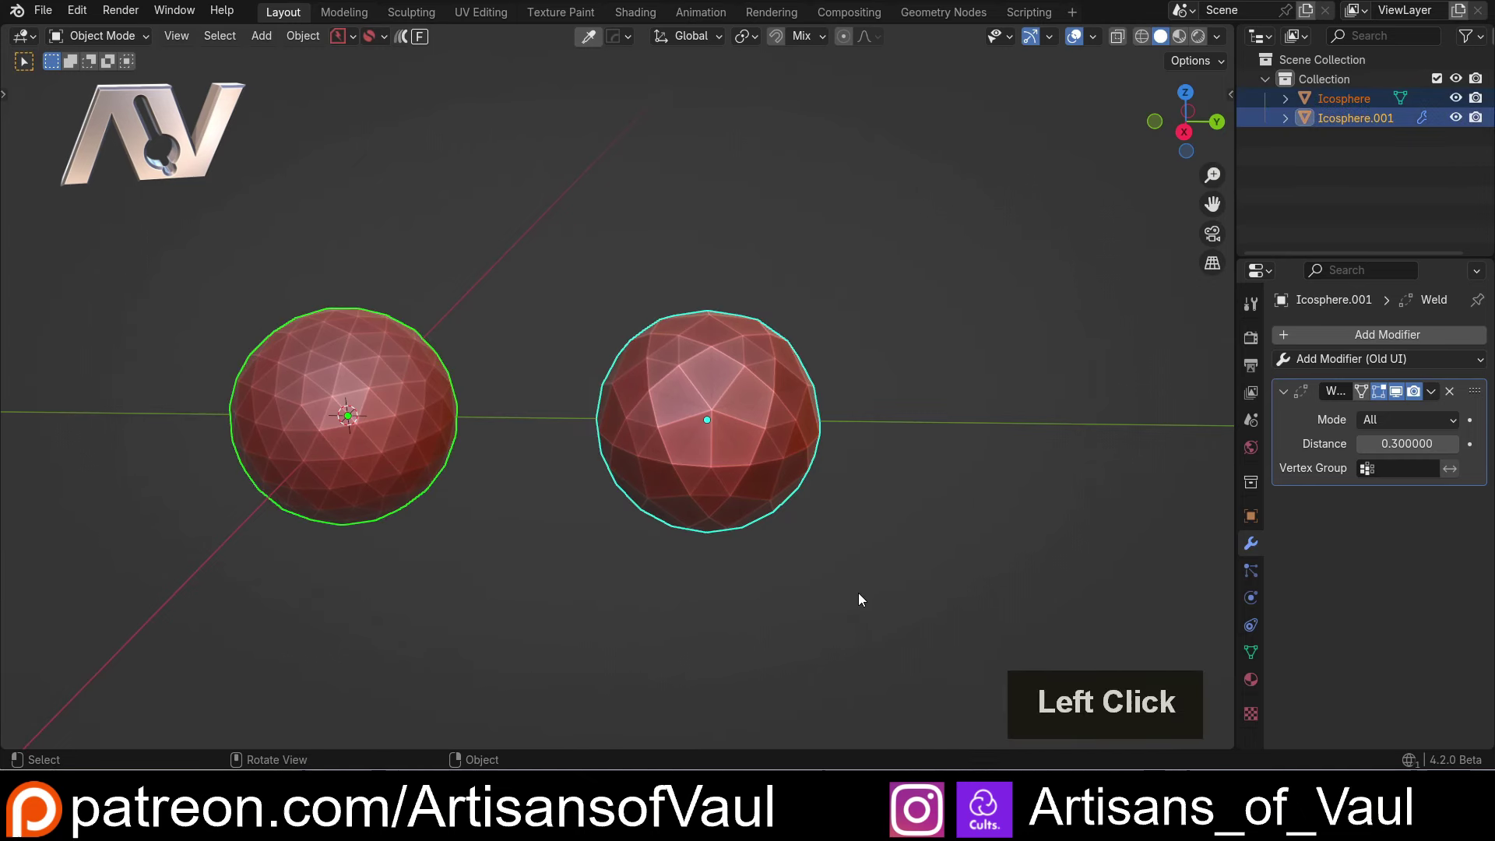
key(Delete)
middle_click(386, 417)
middle_click(596, 432)
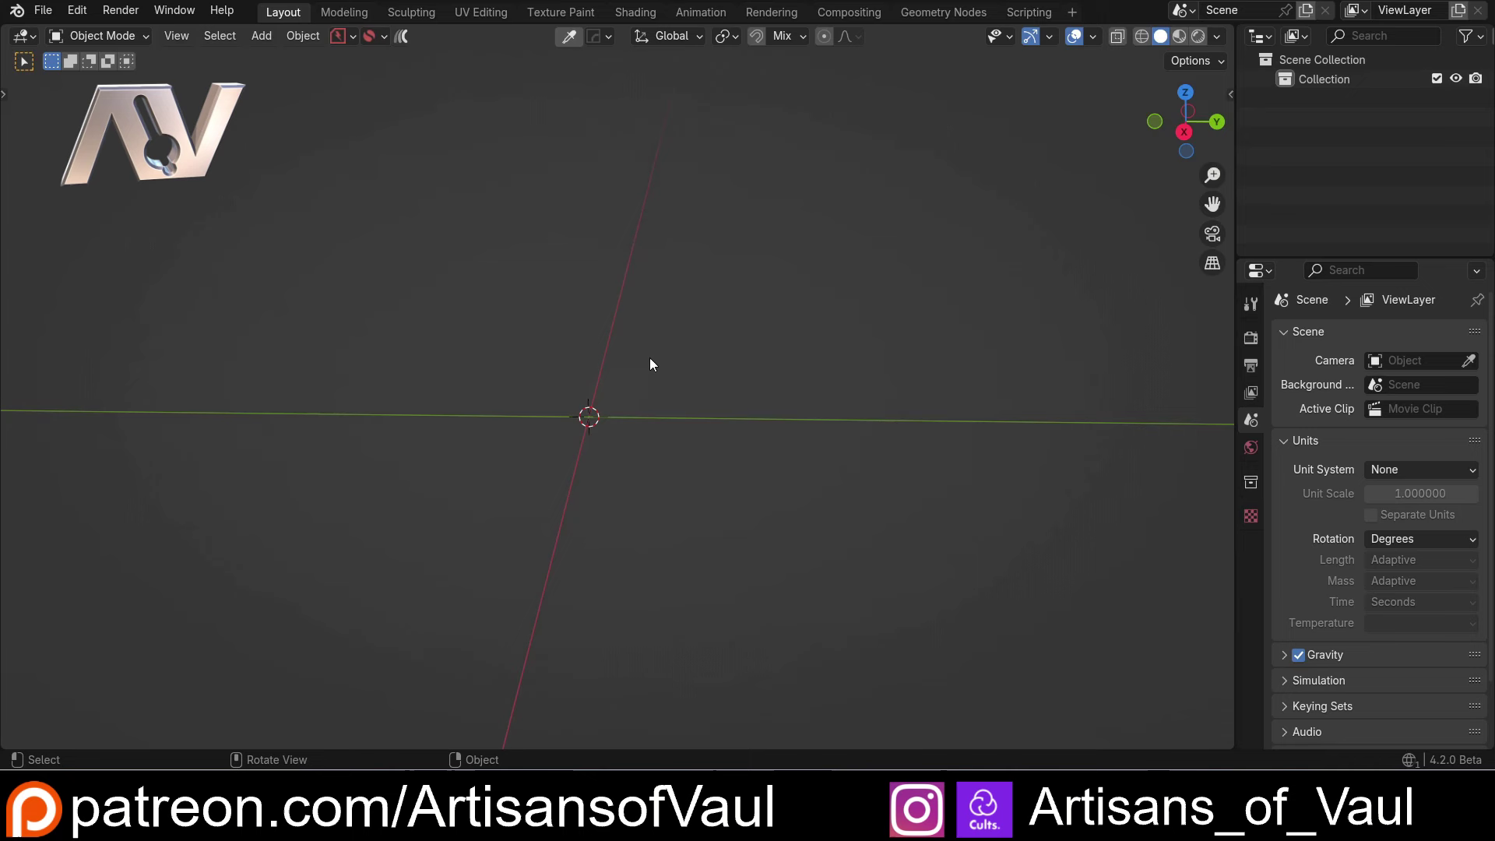
middle_click(677, 370)
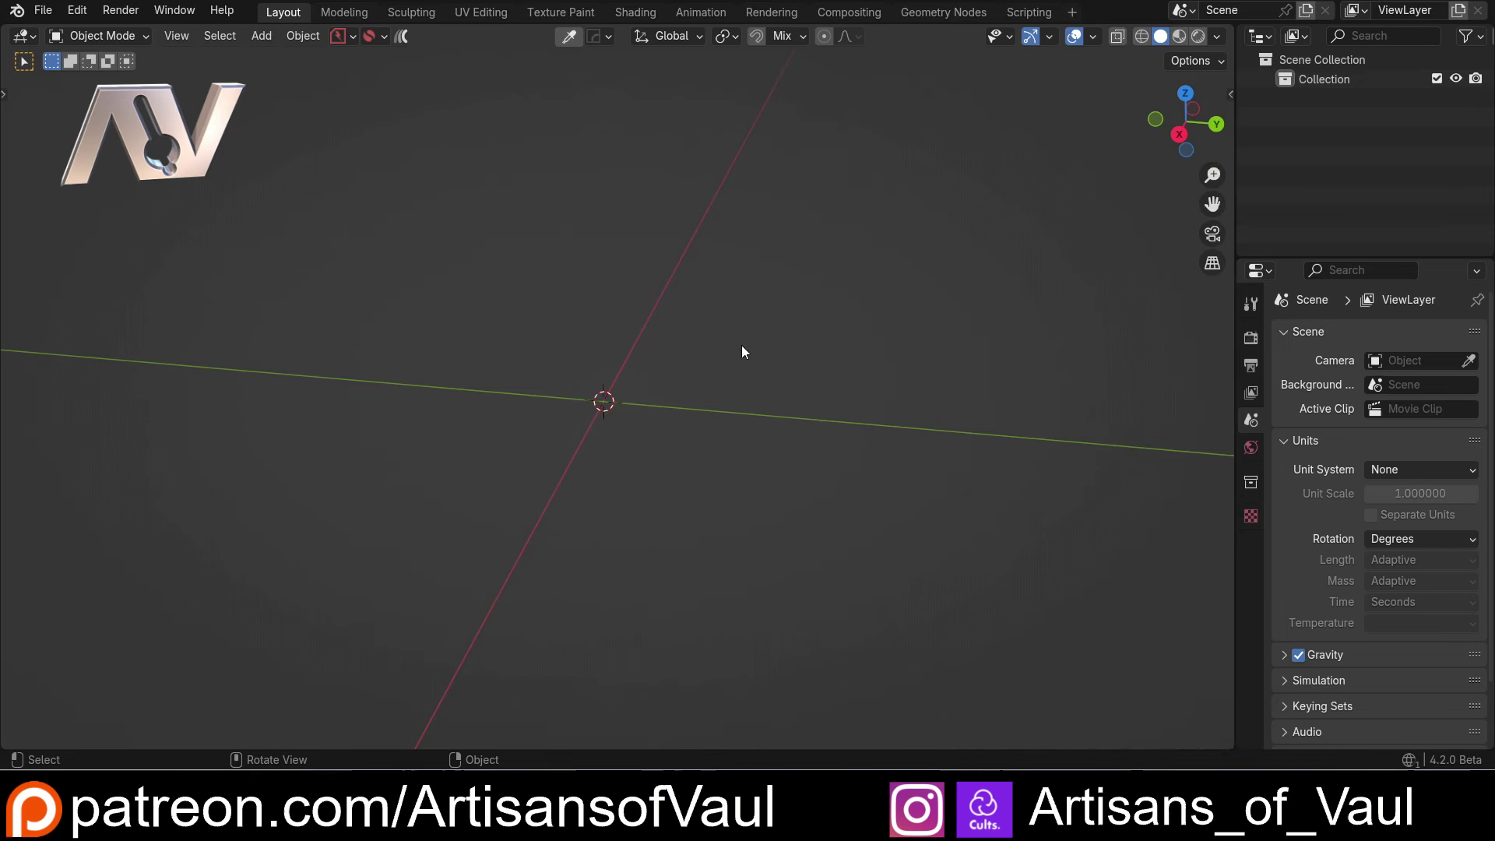
Add a Suzanne monkey head and delete one half of its mesh.
key(shift+a)
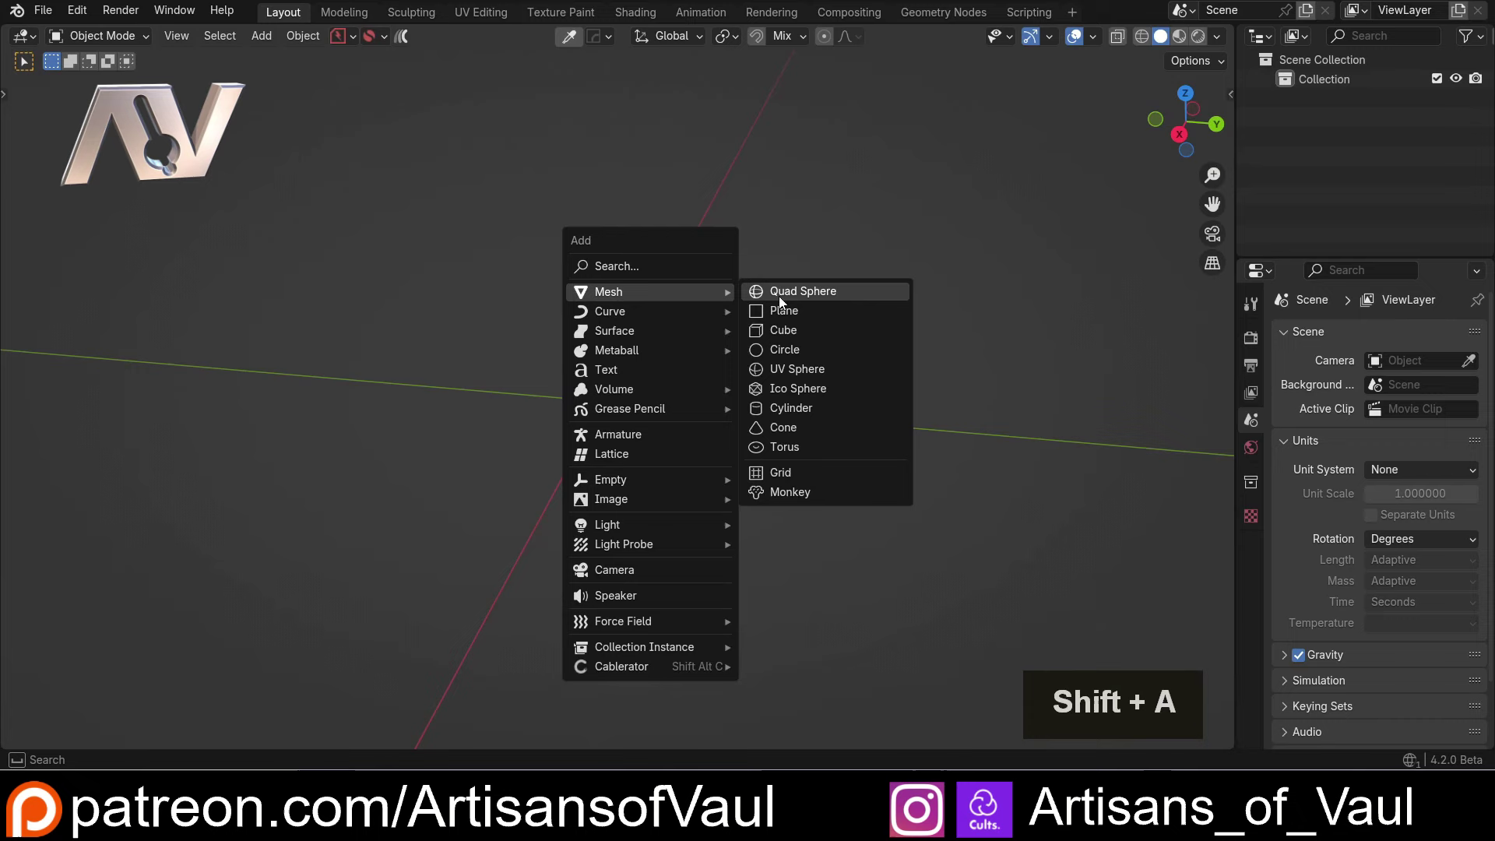
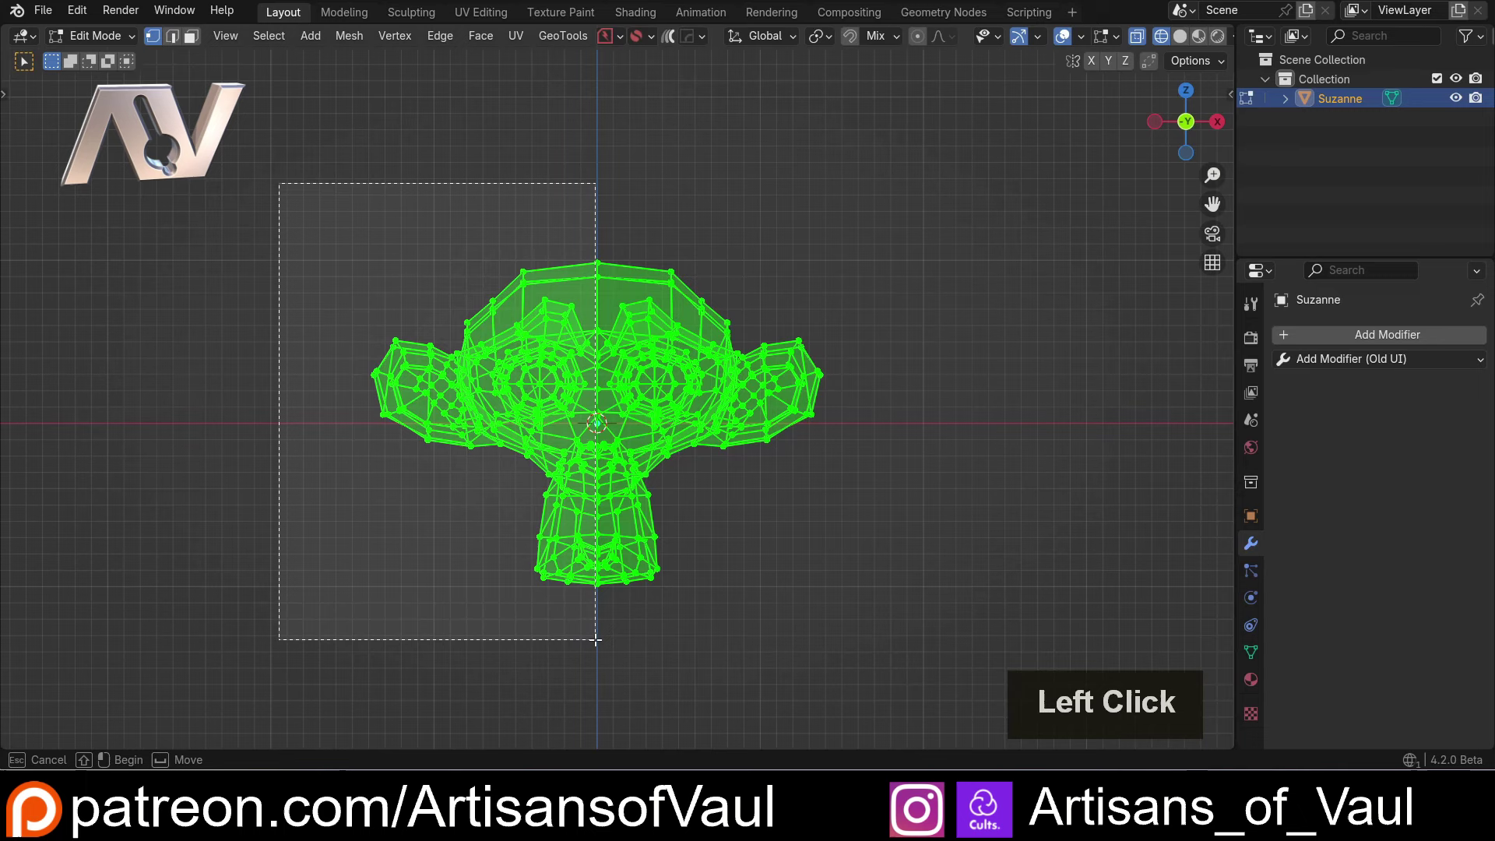
key(shift+z)
key(Delete)
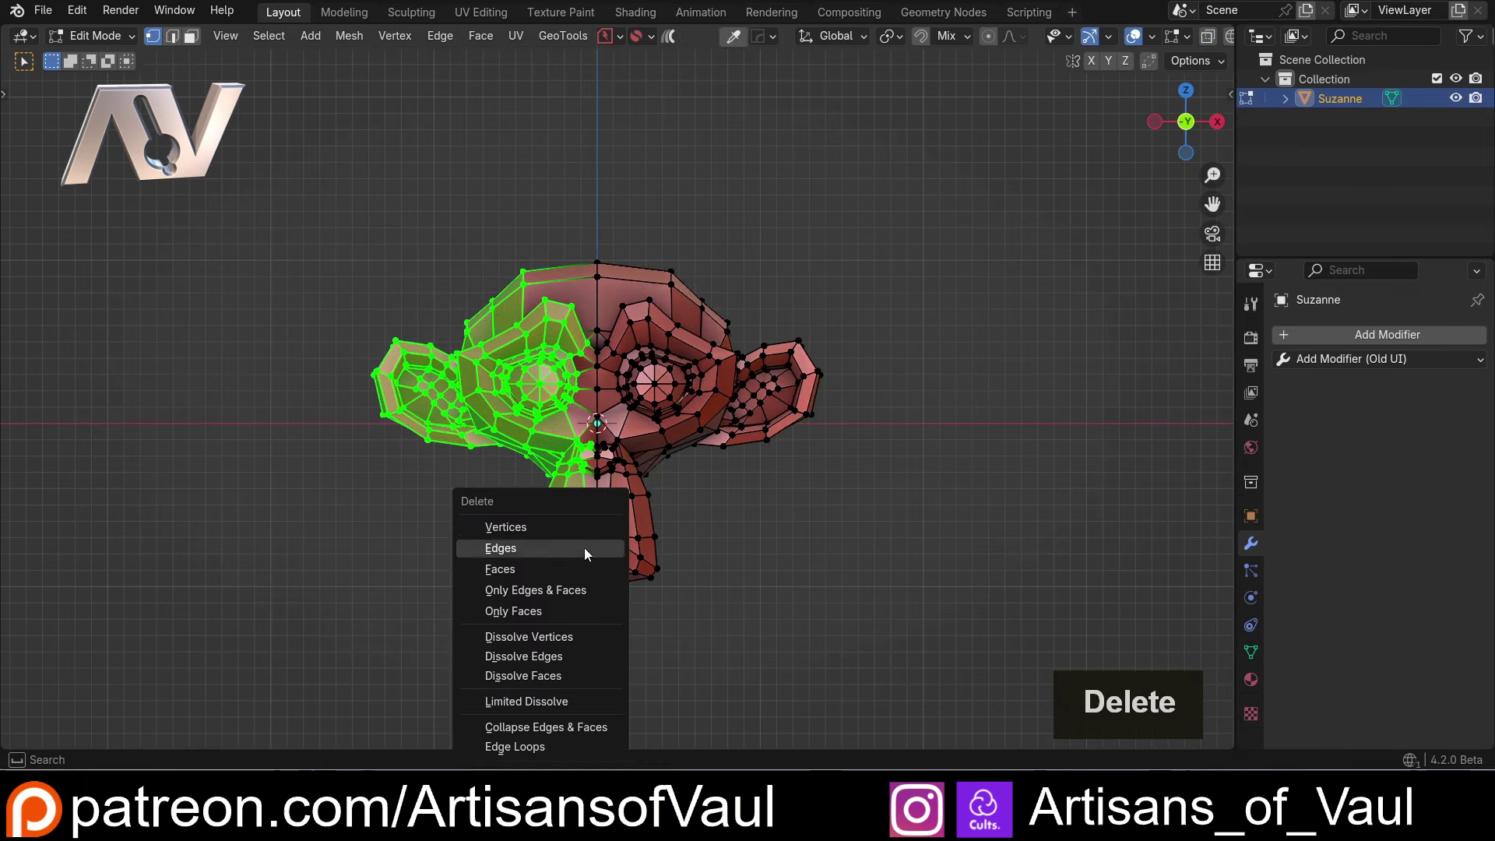
click(582, 542)
scroll(up, 3)
Nudge the remaining half along X and return to Object Mode.
key(a)
key(g)
key(x)
click(681, 488)
key(Tab)
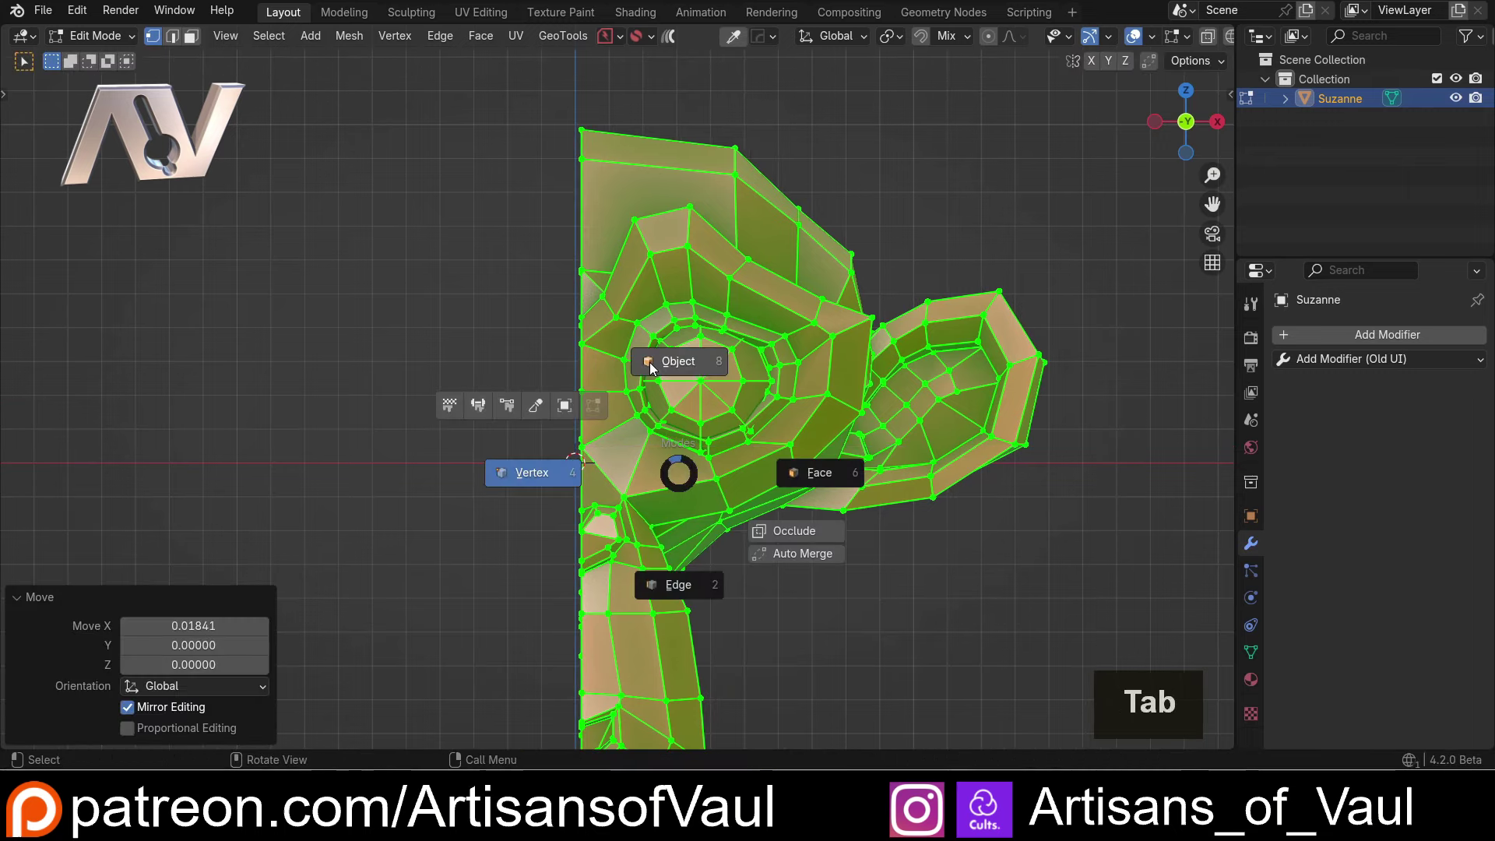
scroll(down, 3)
scroll(up, 3)
middle_click(725, 499)
middle_click(728, 534)
scroll(up, 3)
click(1306, 359)
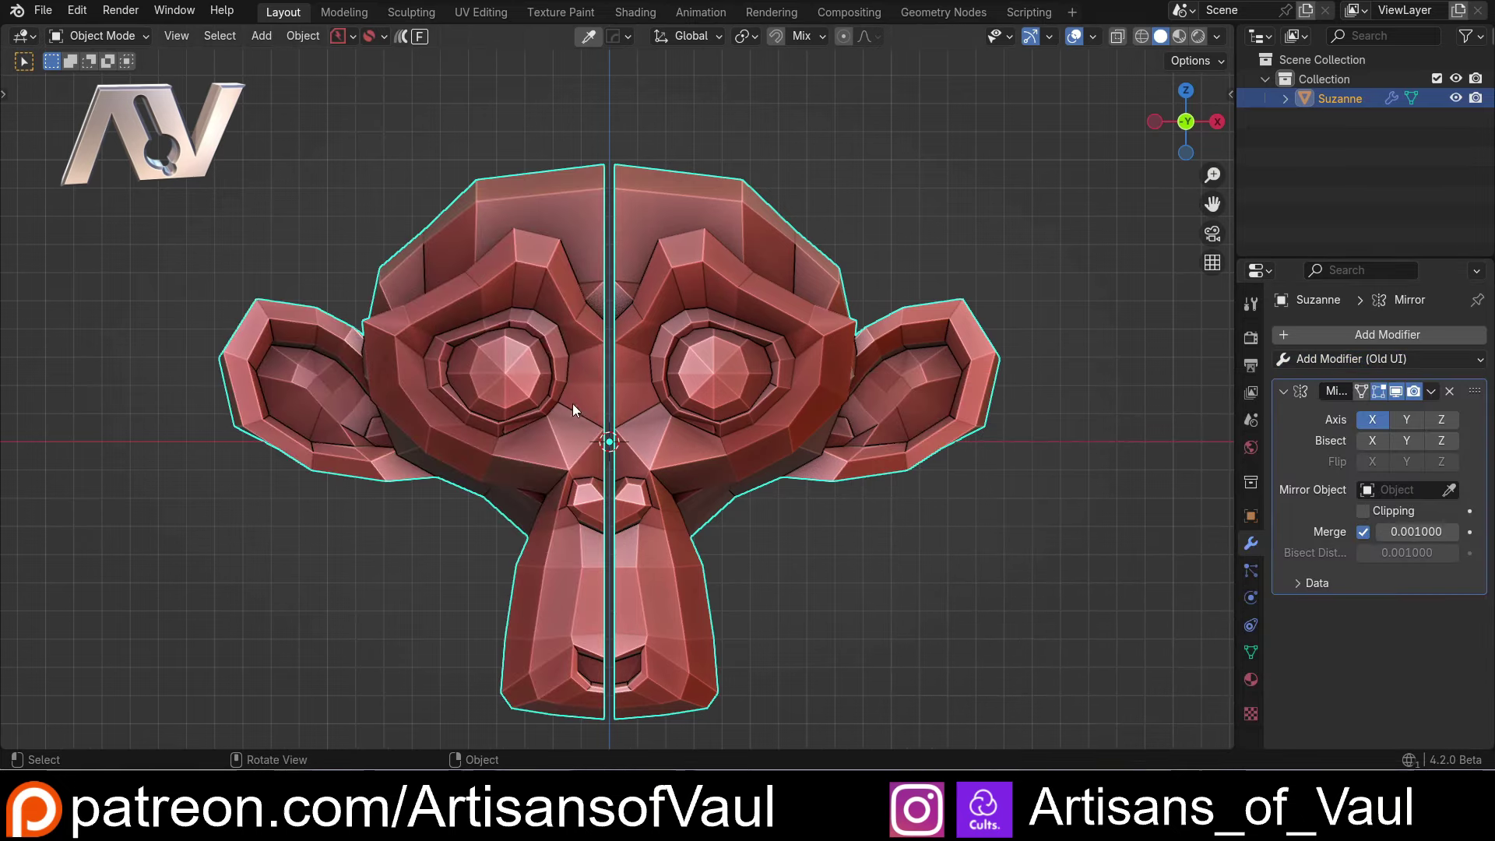
Check the Mirror modifier on X with Merge on, orbiting to see the open centre seam.
scroll(up, 3)
middle_click(572, 413)
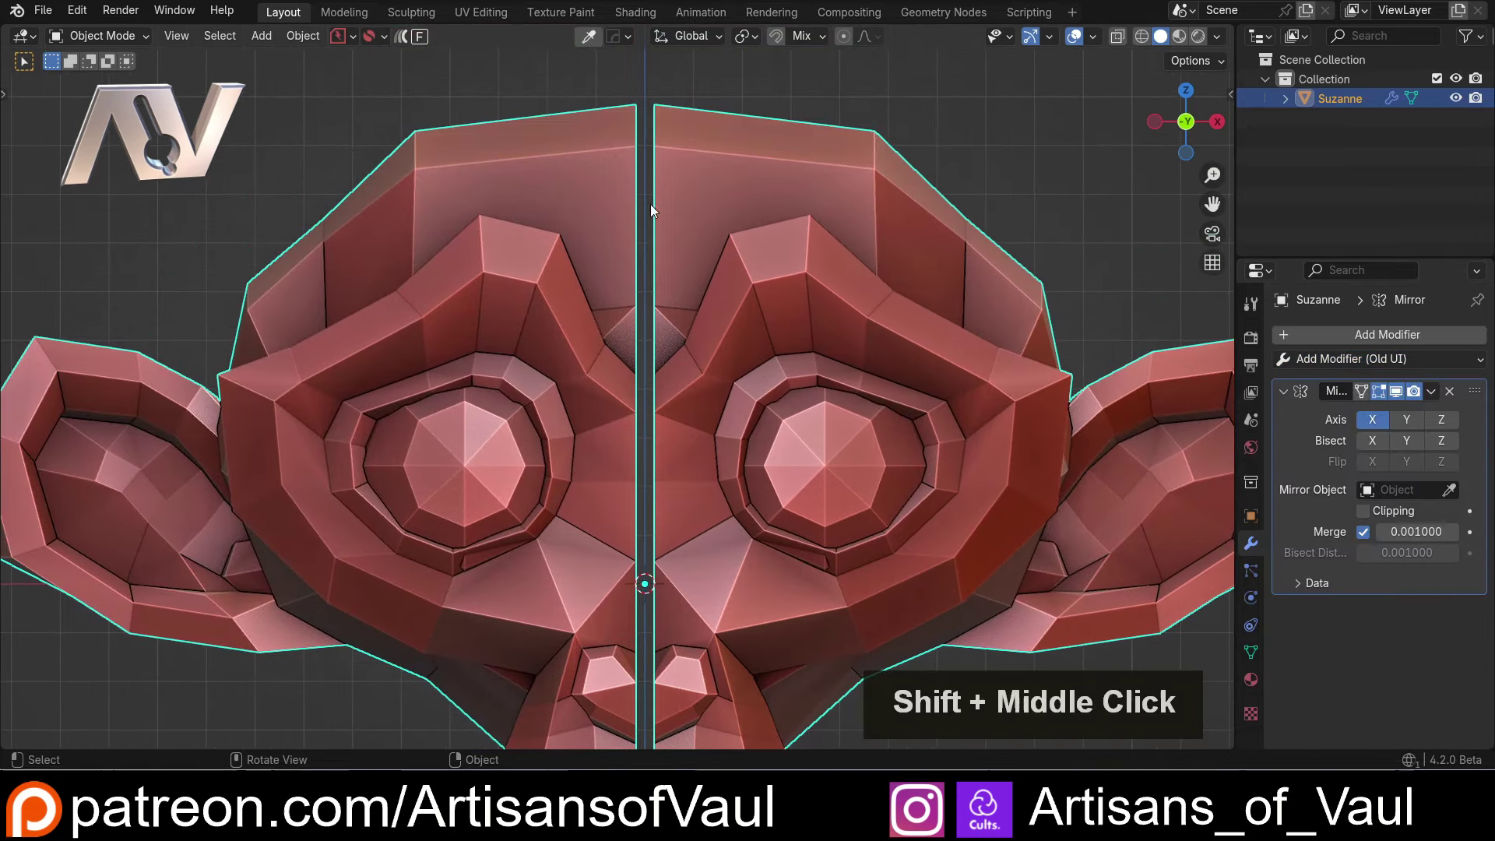
middle_click(637, 470)
middle_click(627, 329)
scroll(down, 3)
middle_click(633, 406)
scroll(up, 3)
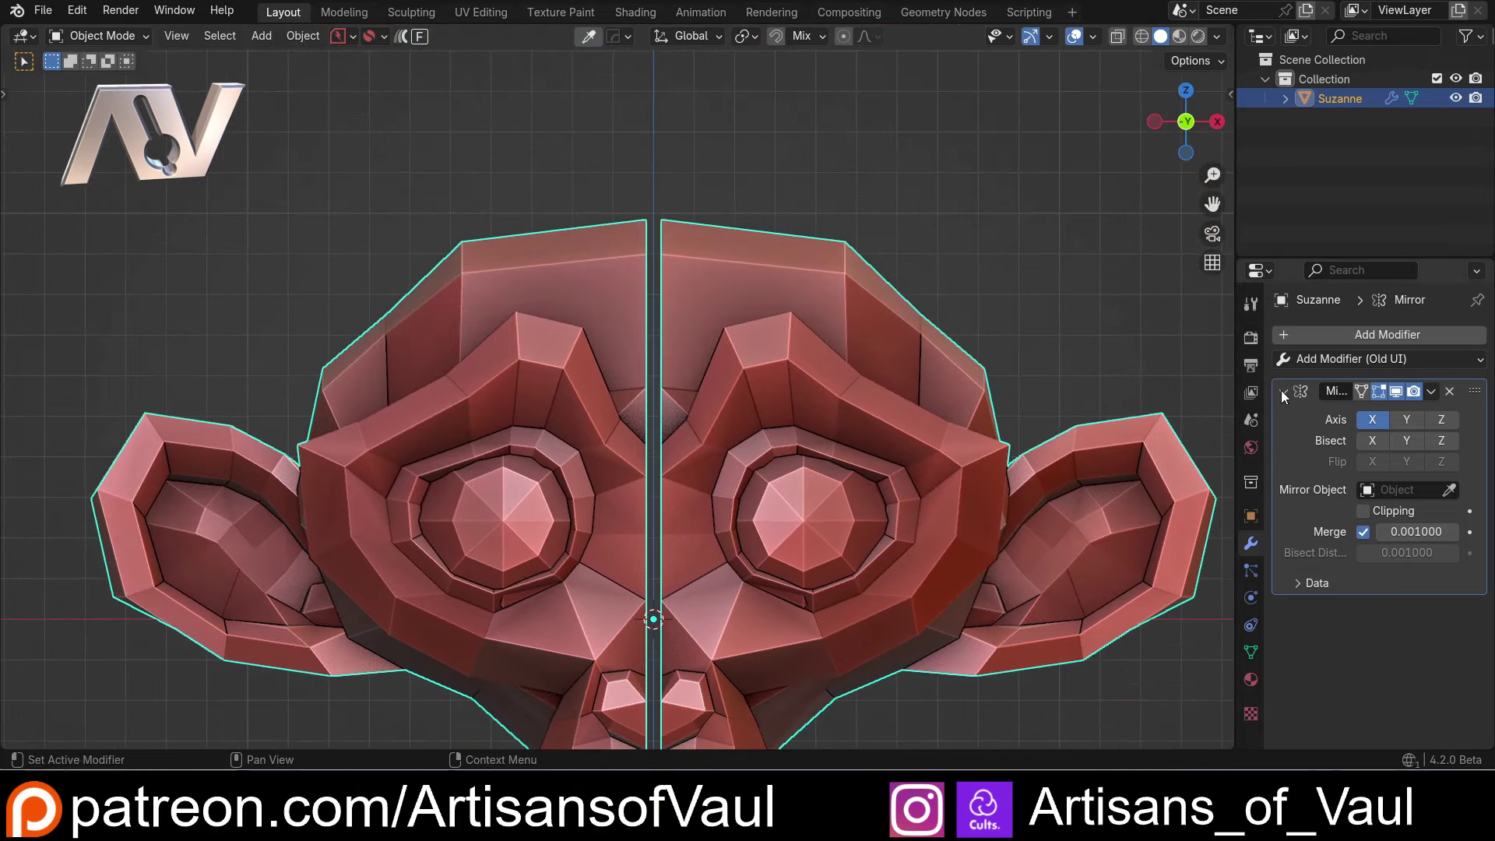
Add a Weld modifier after the Mirror and set its Distance to 0.0273.
click(1286, 395)
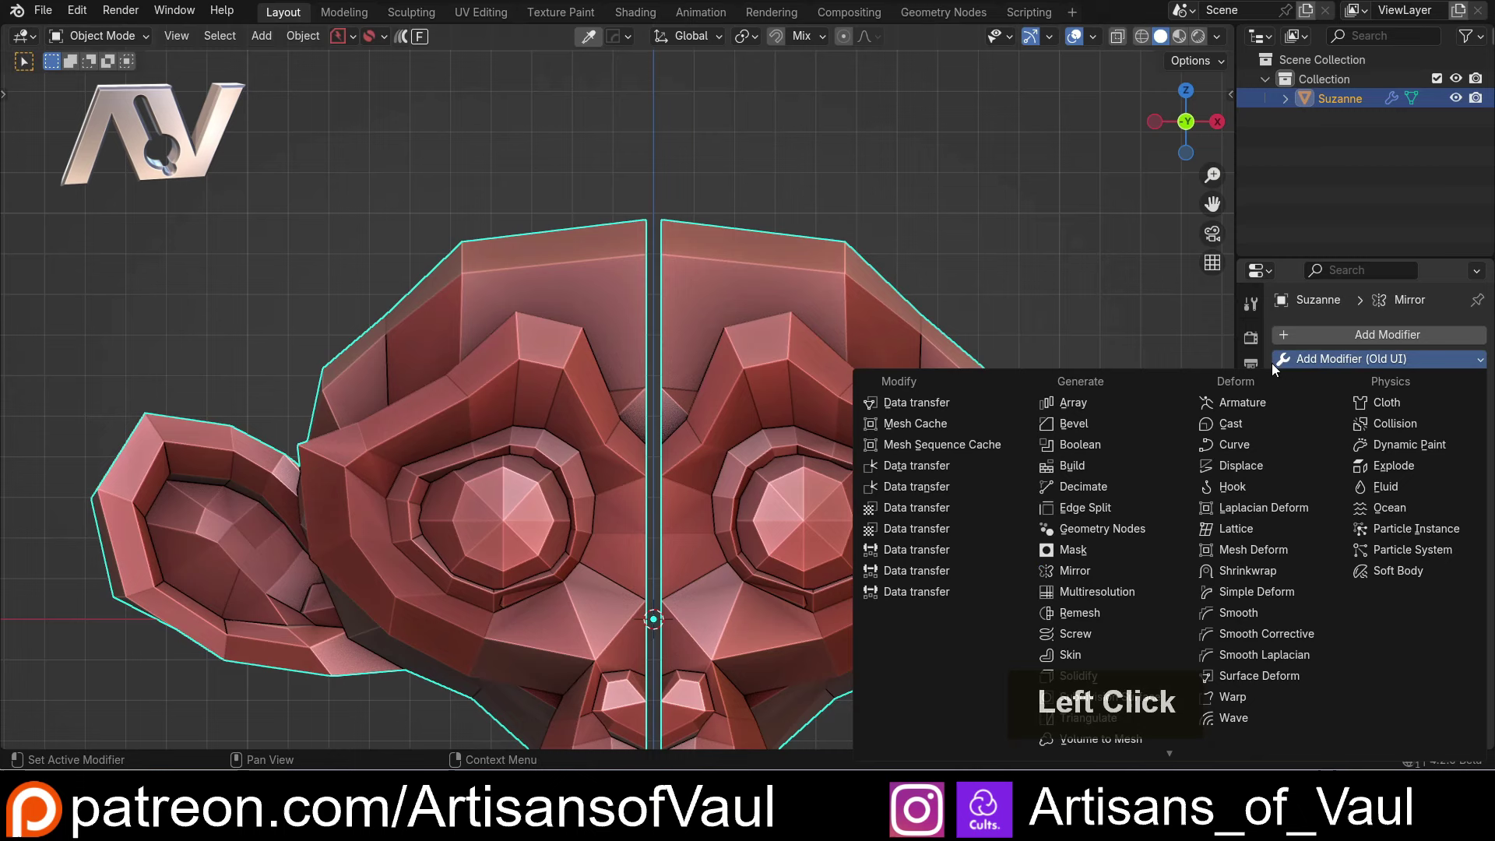
click(1097, 737)
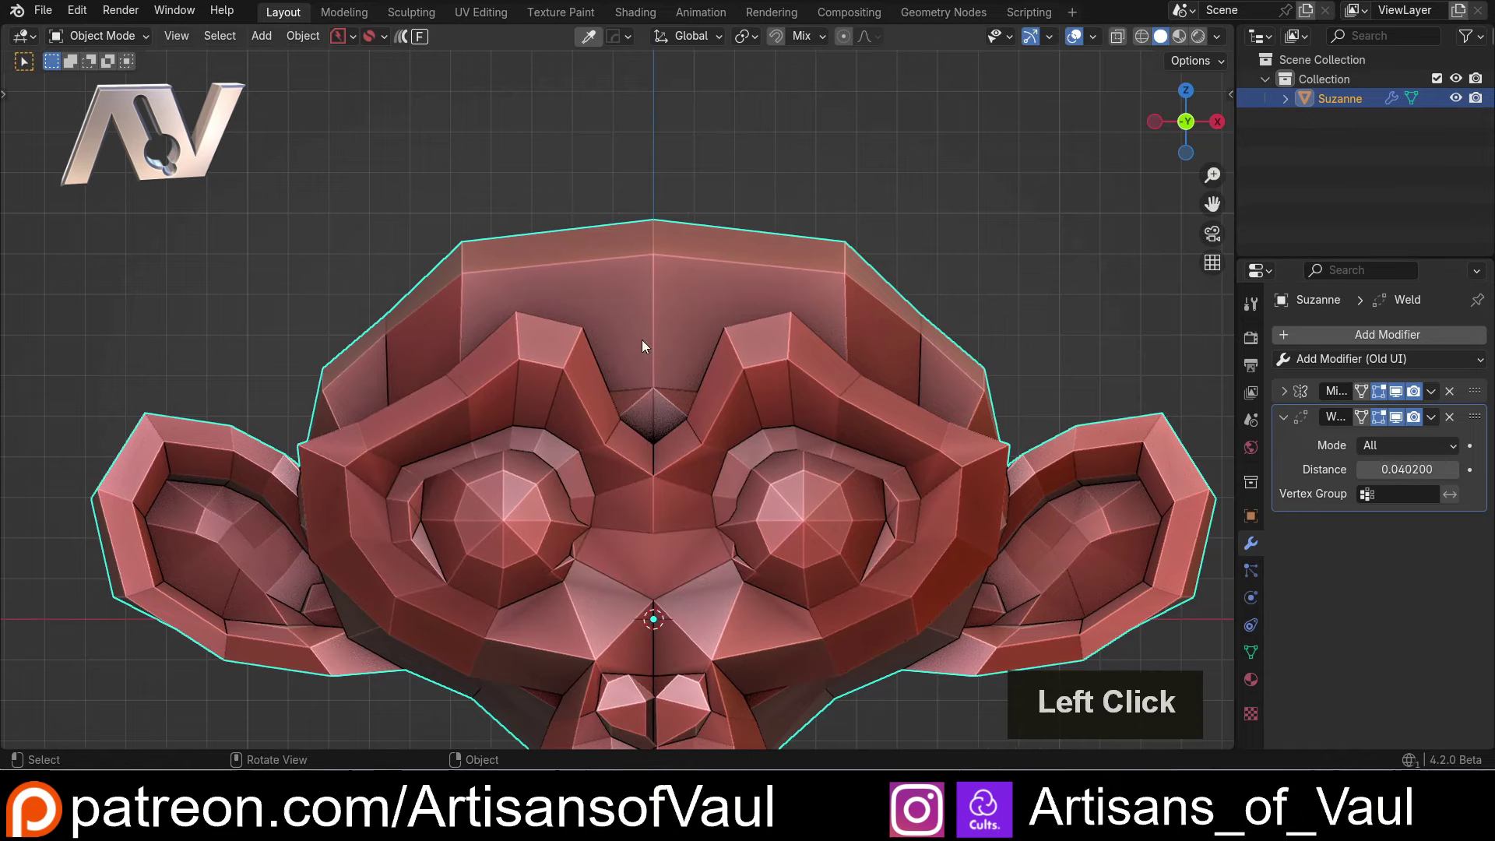
middle_click(639, 264)
scroll(down, 3)
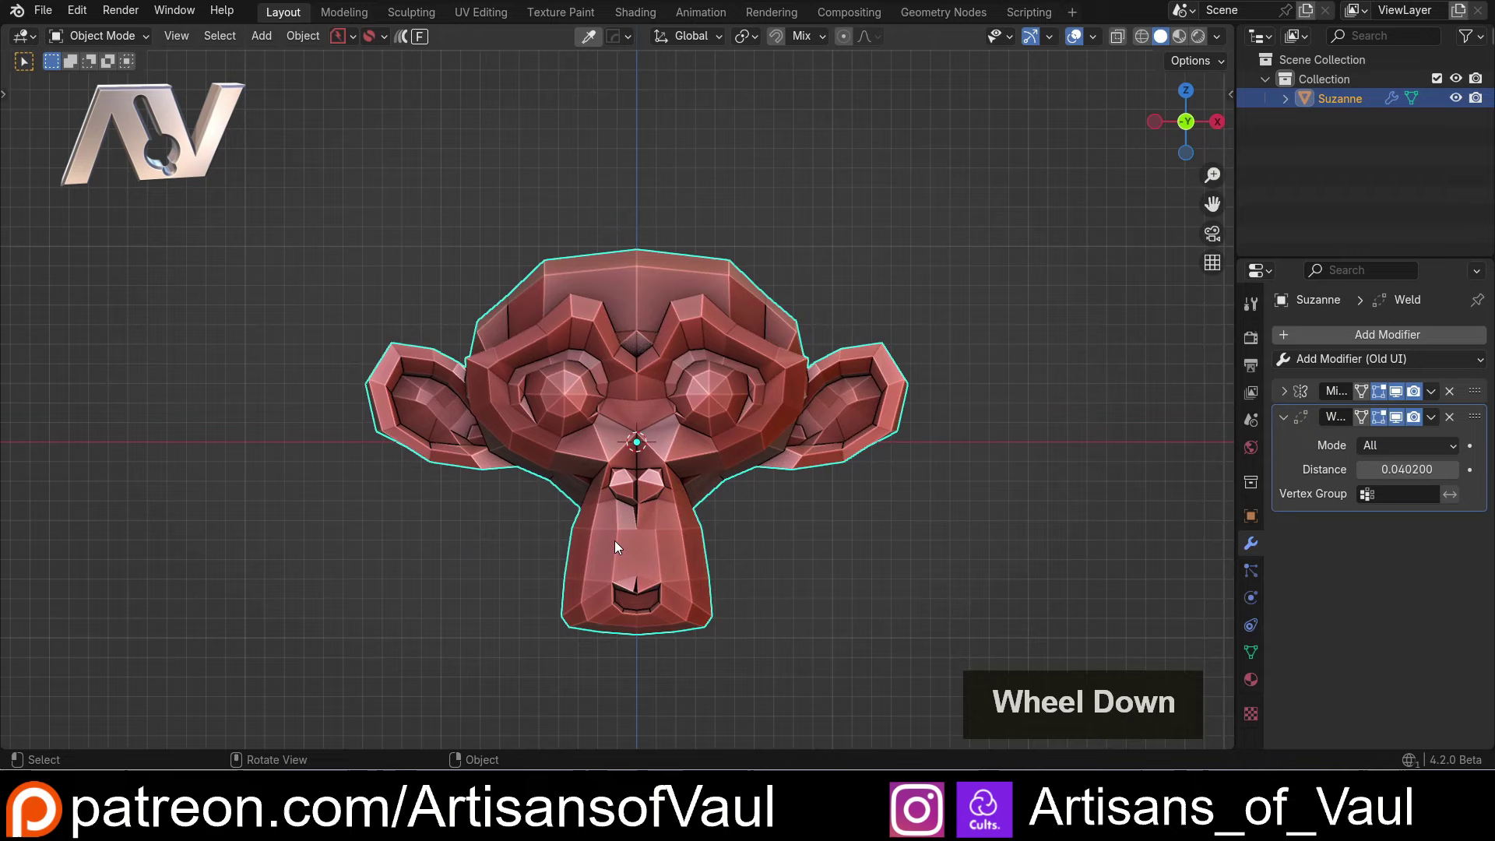
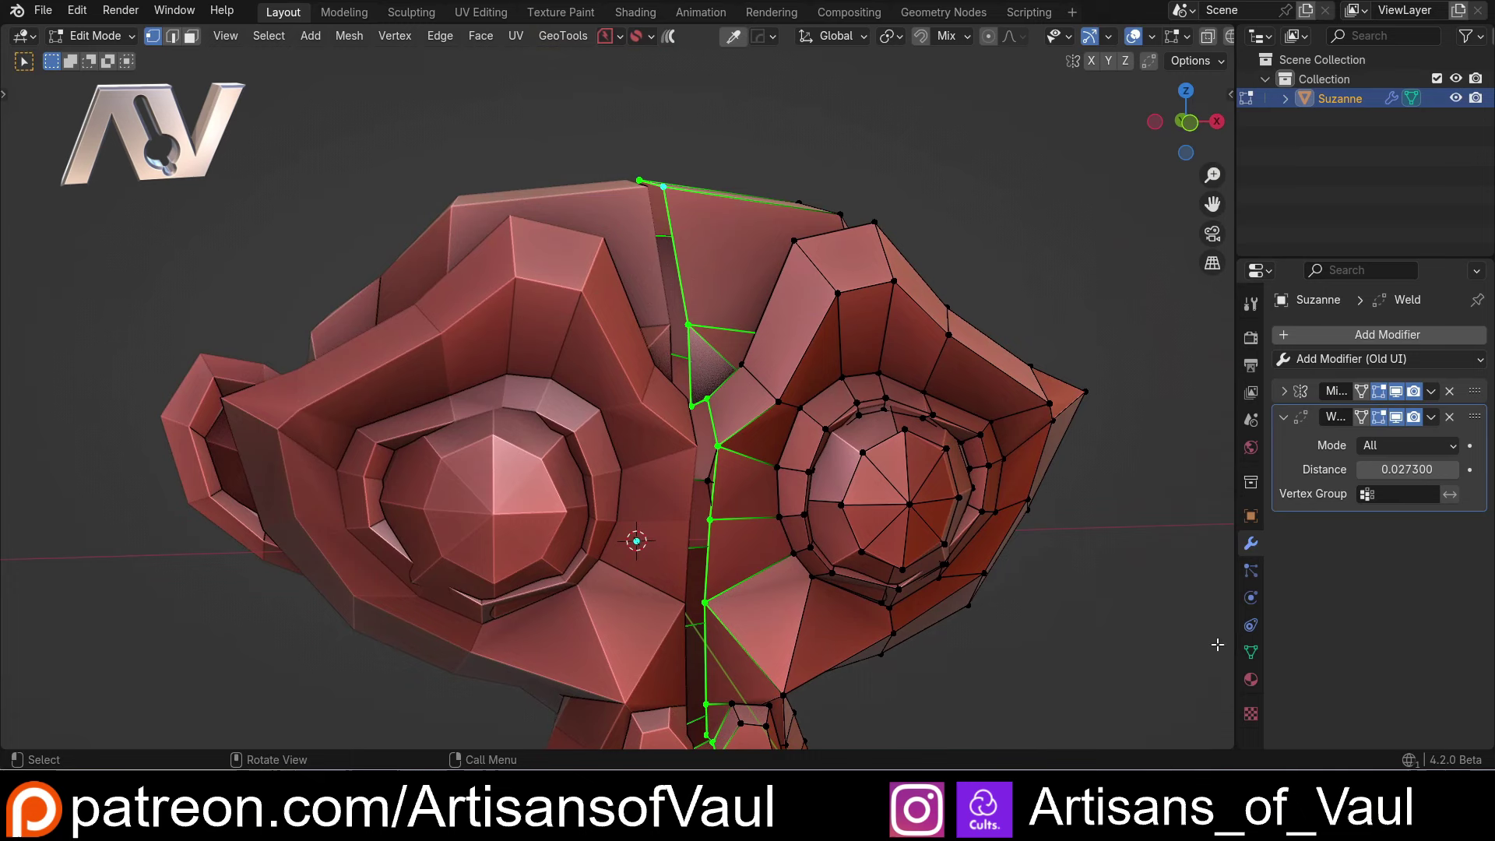
Create a 'Weld' vertex group for the seam vertices and assign it in the Weld modifier.
click(1257, 650)
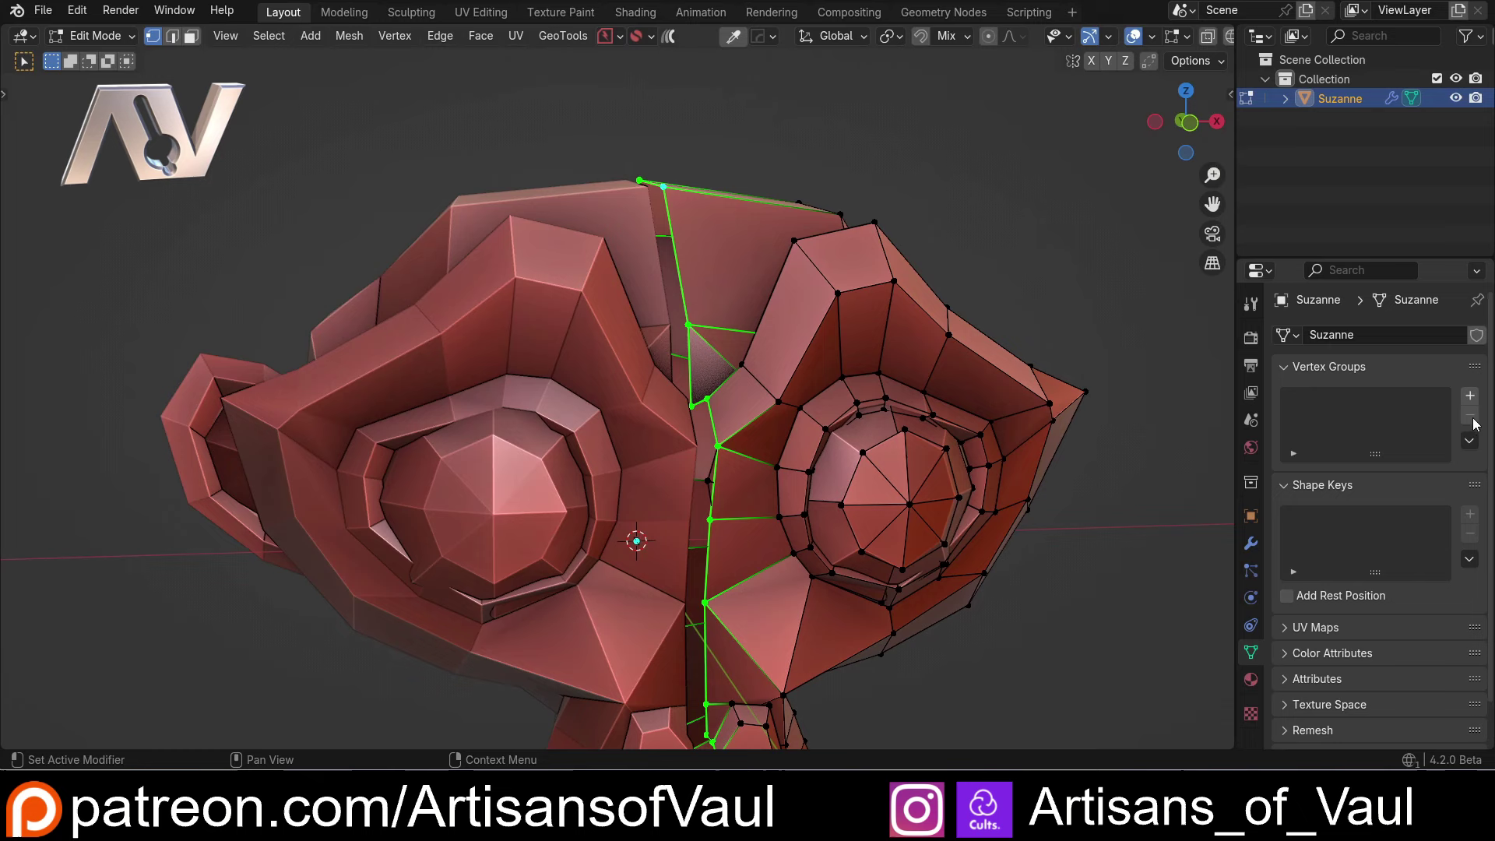
click(1479, 395)
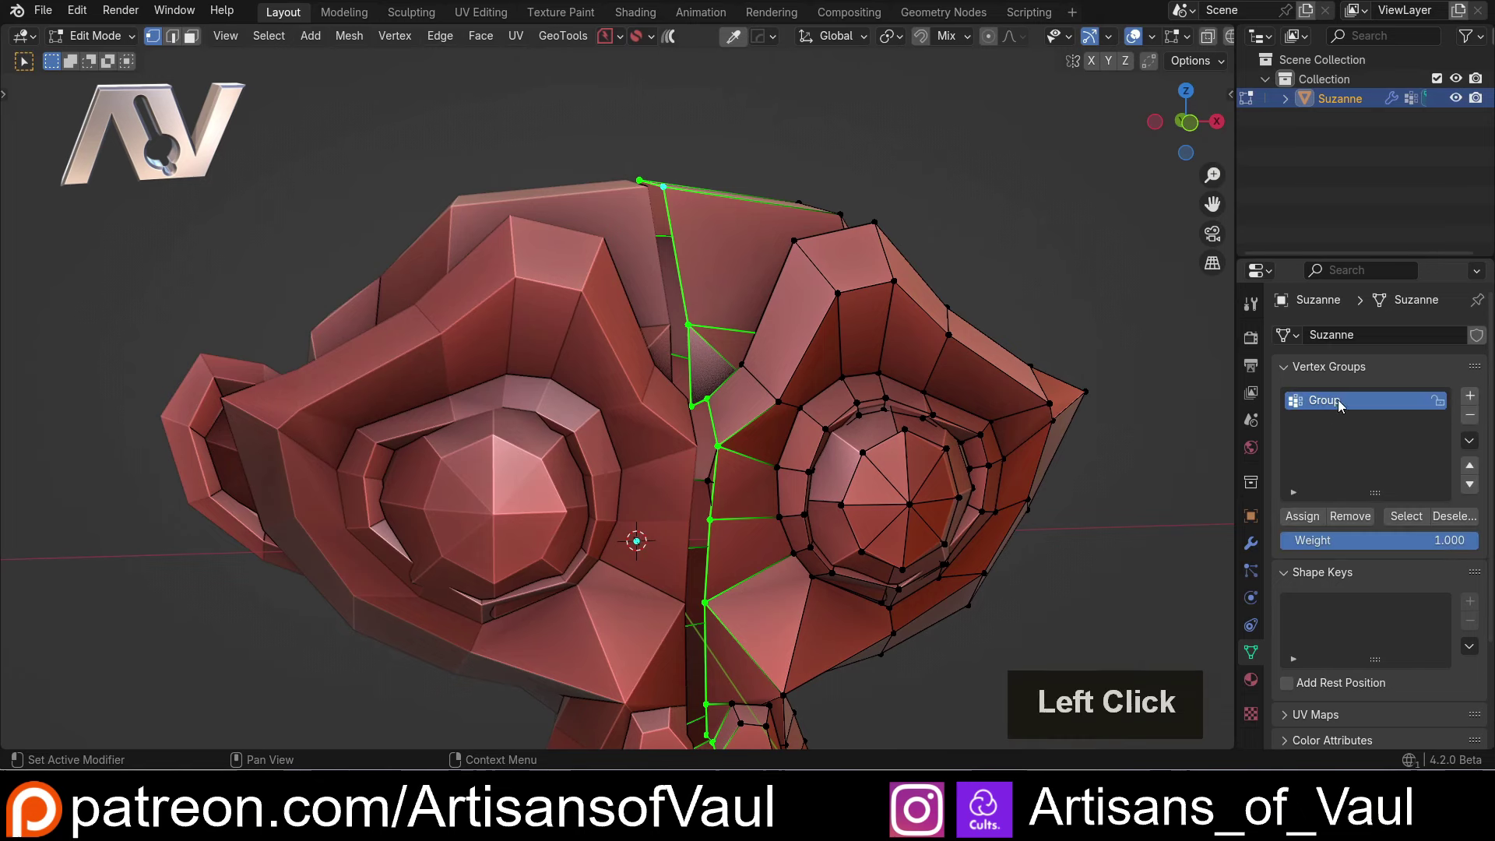
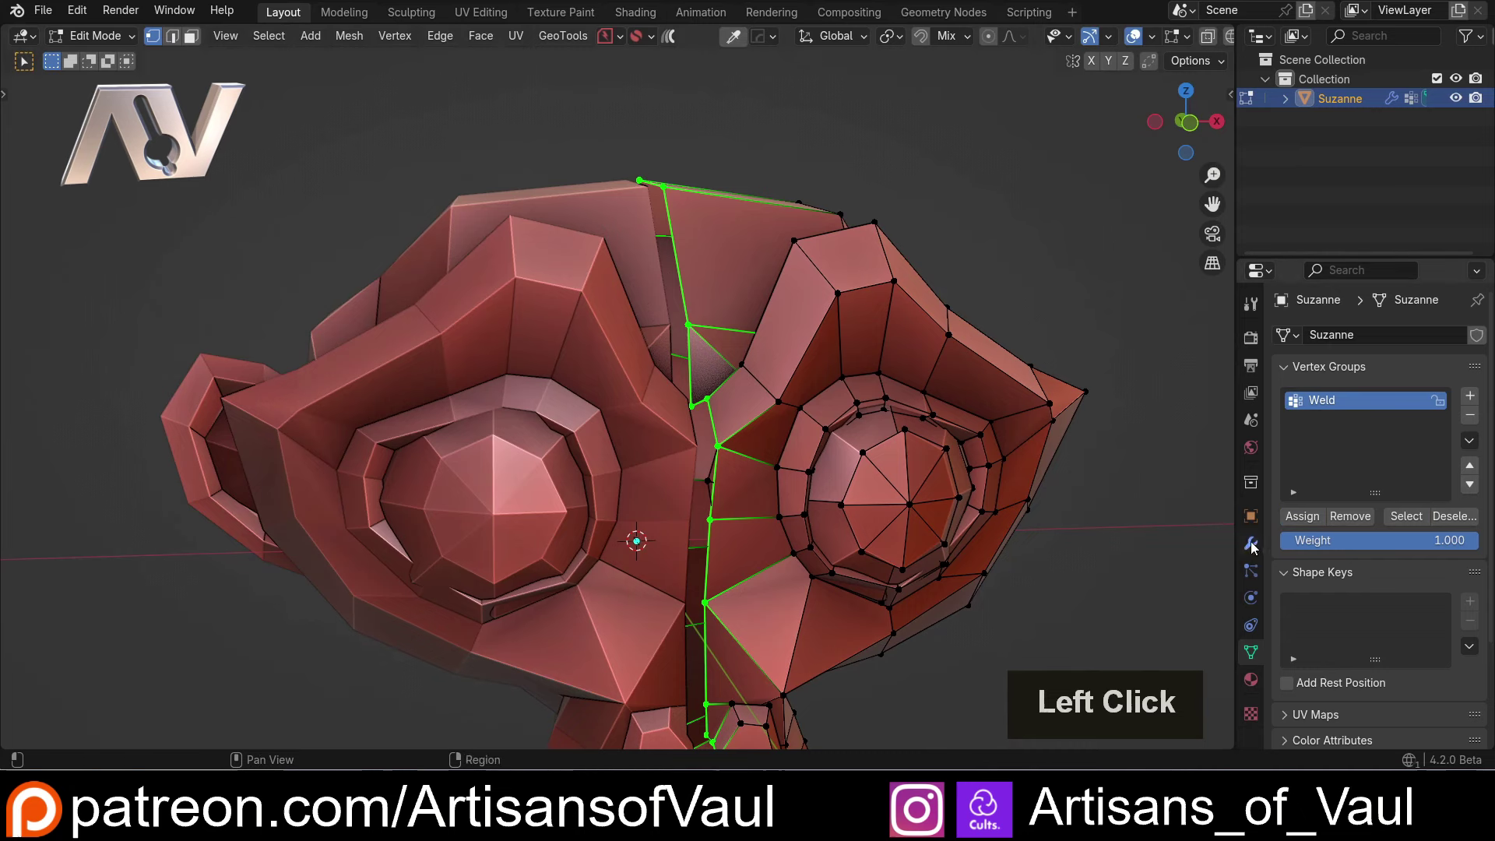
click(1260, 543)
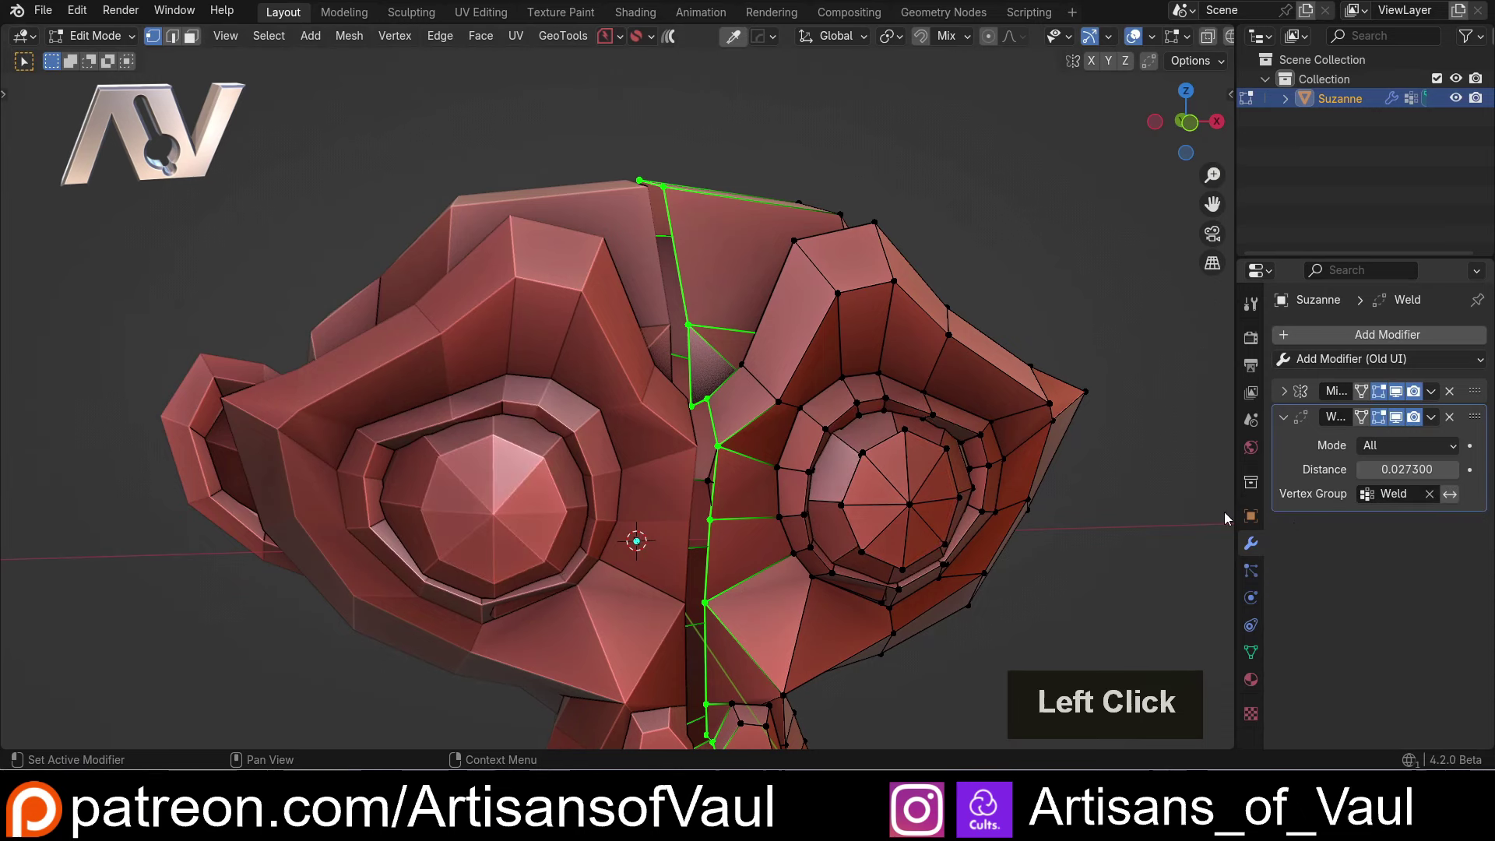
Raise the Weld Distance to 0.04383 restricted to the Weld group, closing the centre gap.
key(ctrl+z)
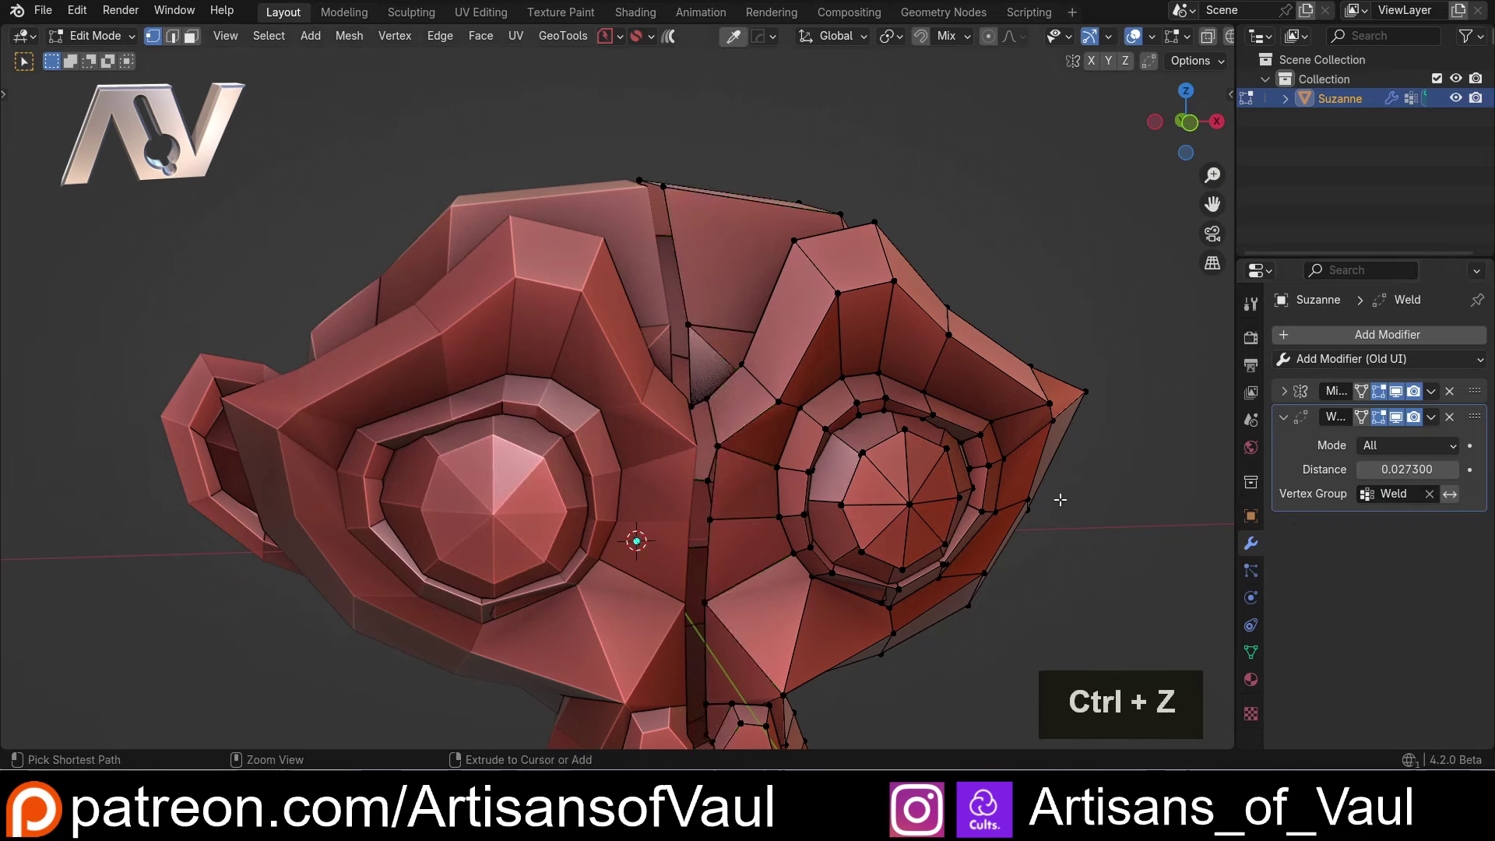
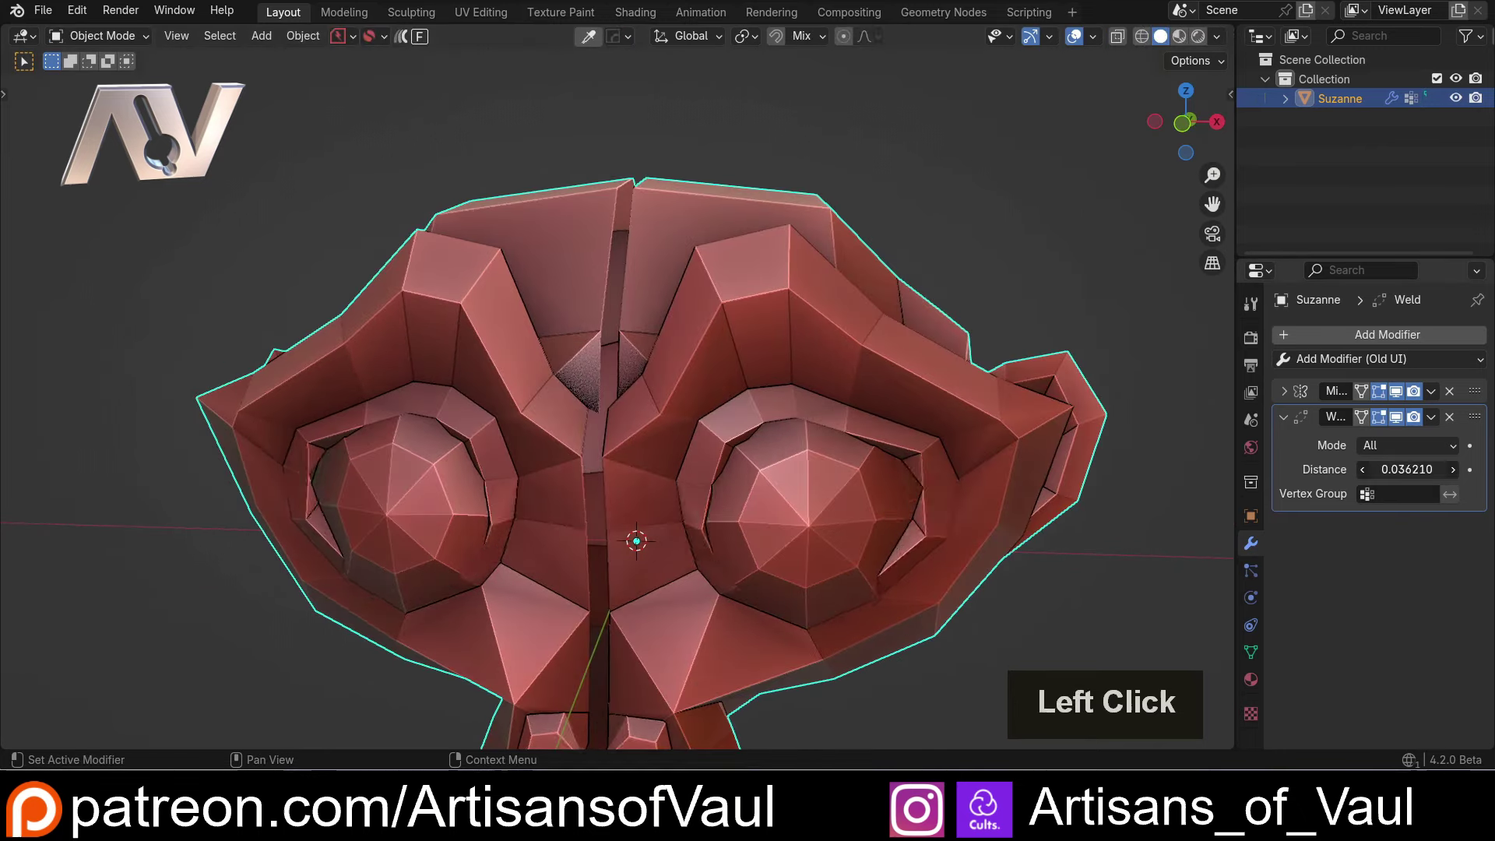
scroll(up, 3)
scroll(down, 3)
middle_click(648, 237)
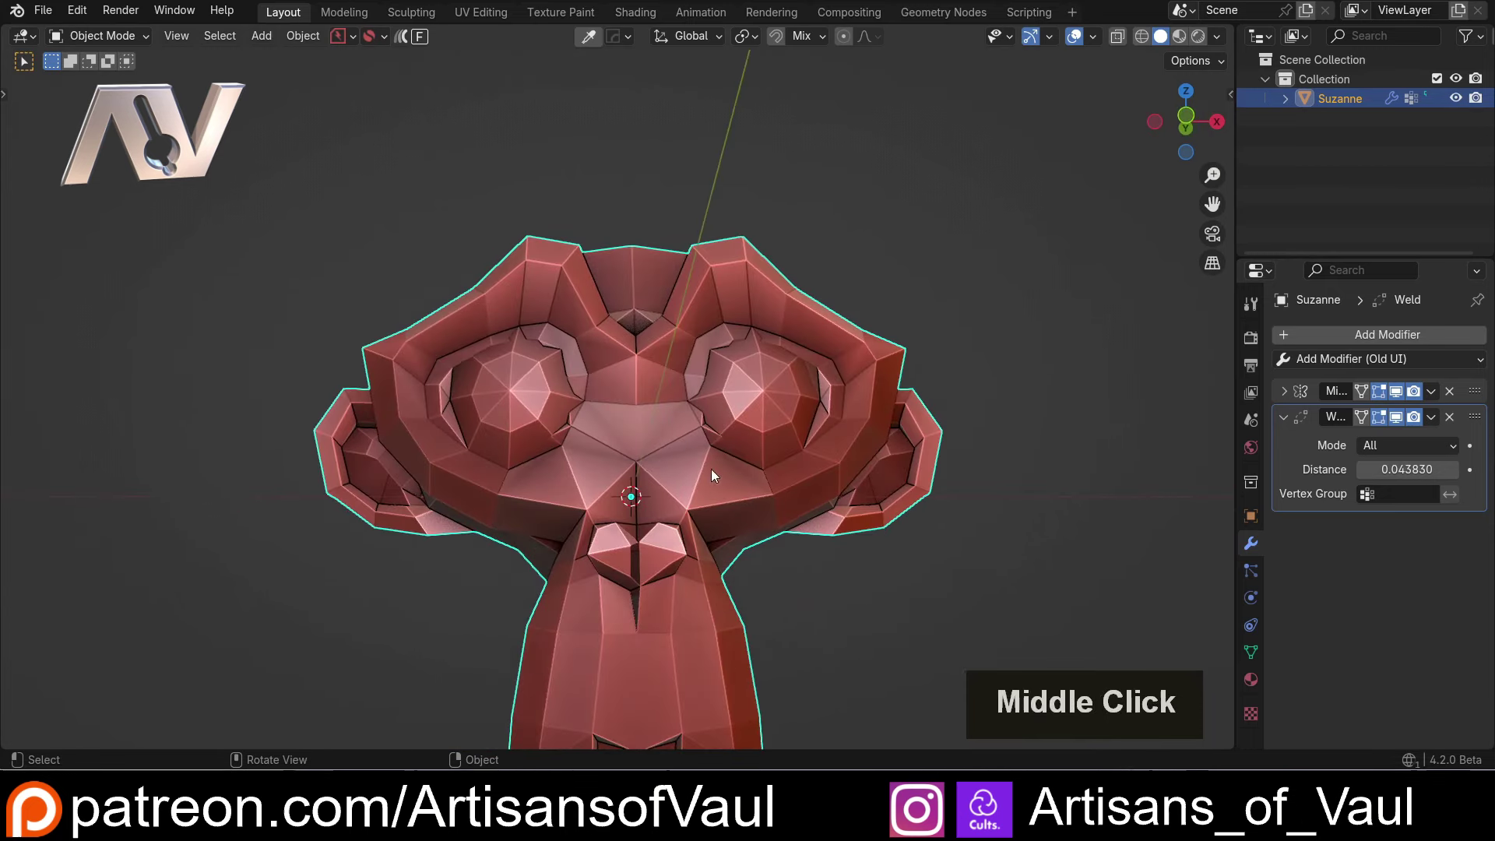
scroll(up, 3)
click(1370, 501)
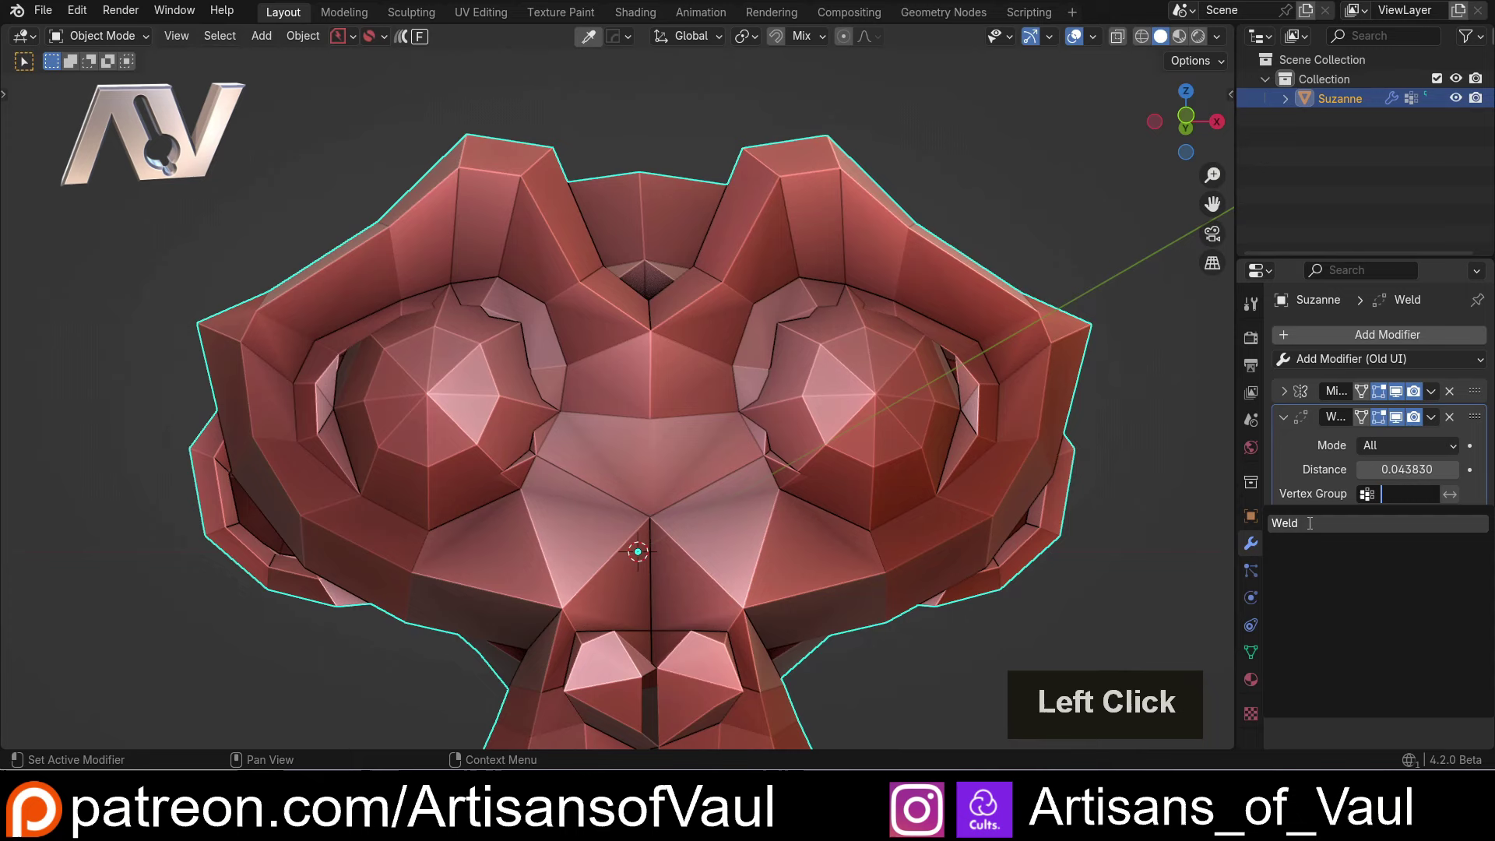
scroll(down, 3)
middle_click(665, 258)
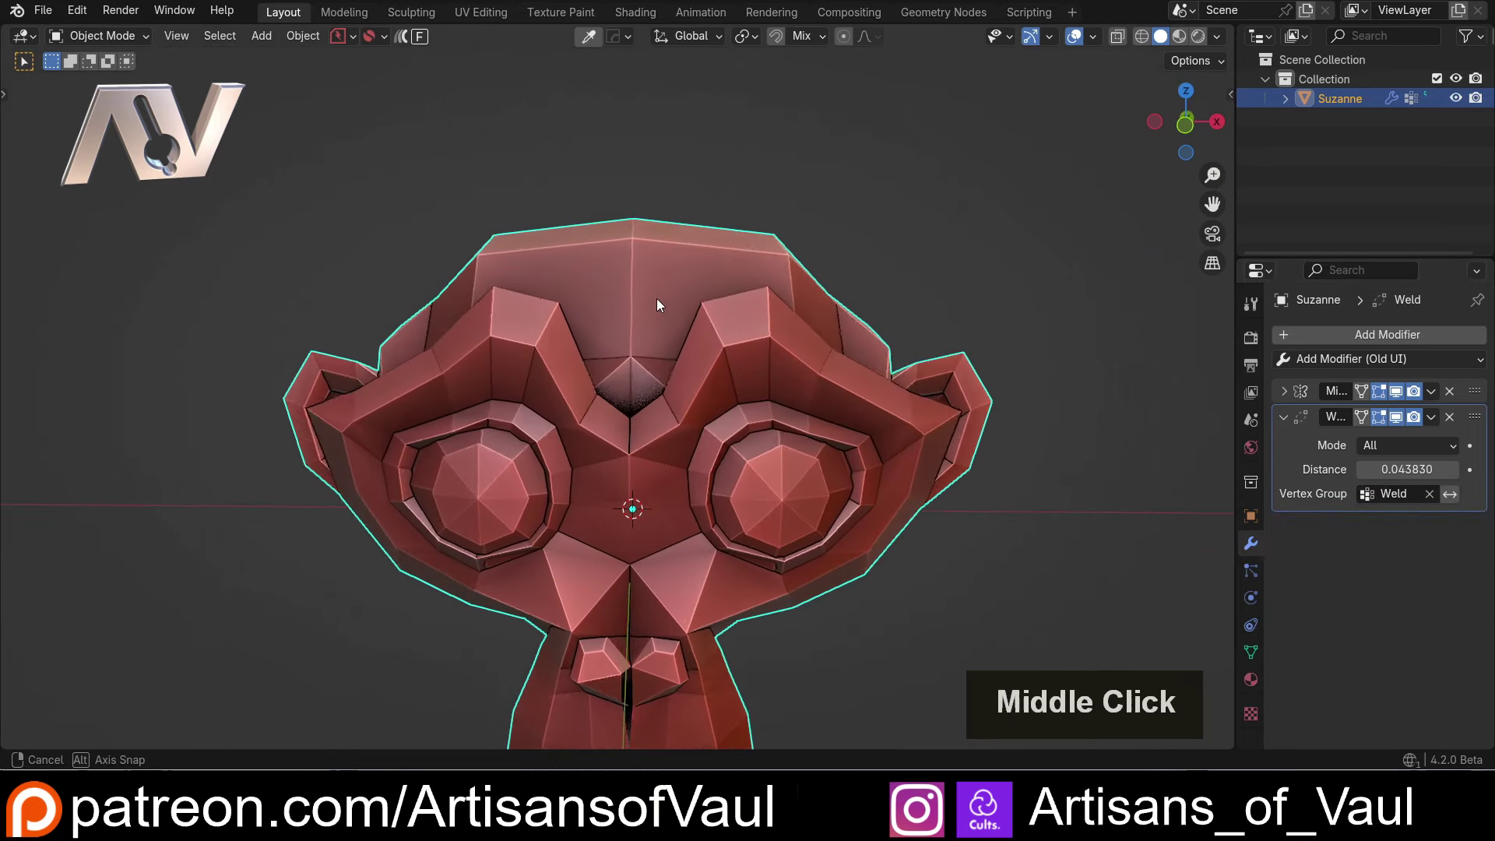
scroll(down, 3)
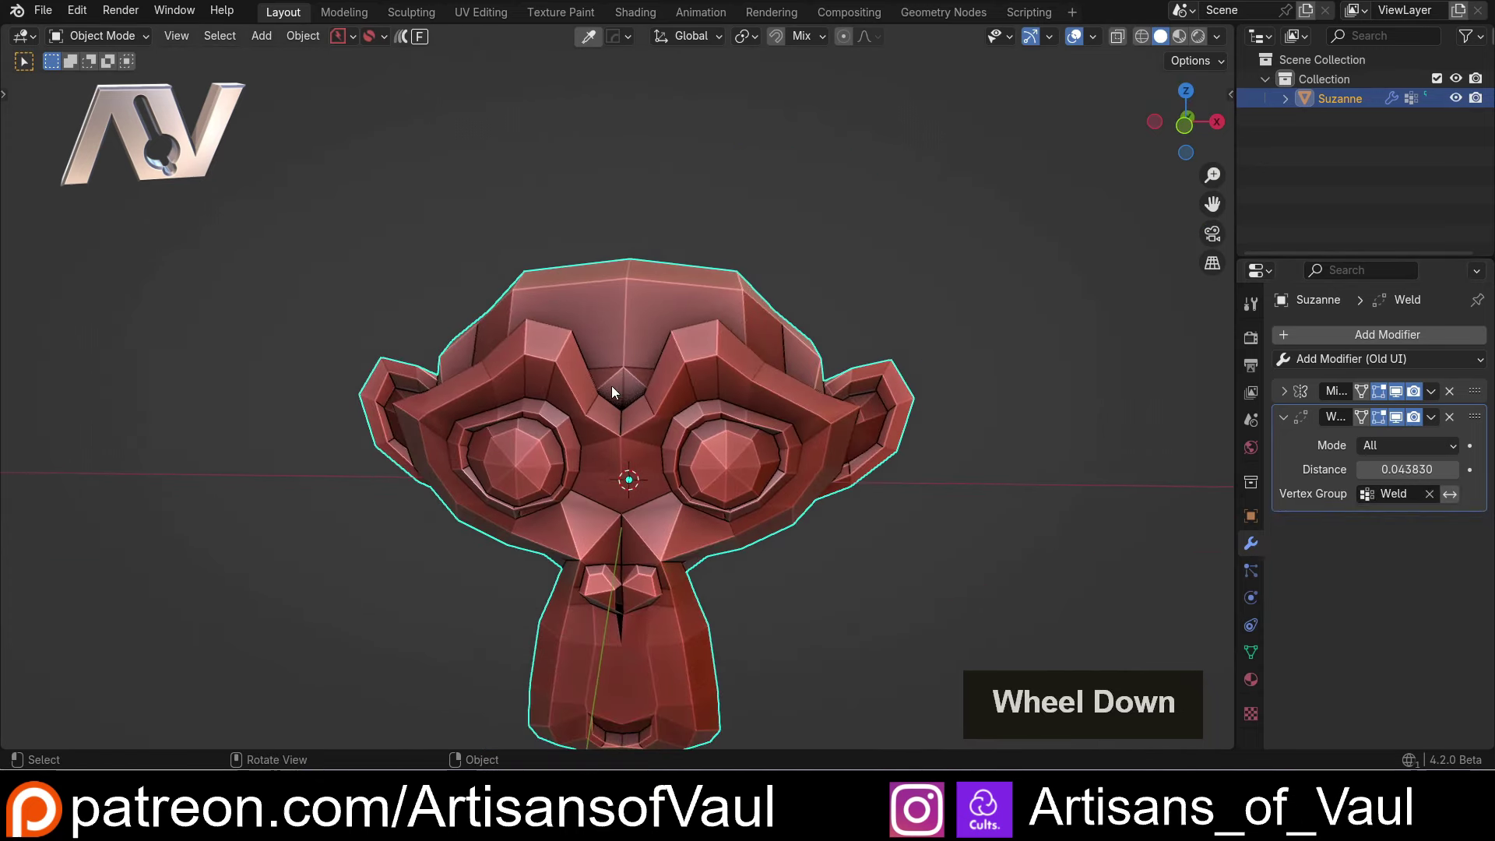
scroll(up, 3)
middle_click(638, 323)
In Edit Mode subdivide the upper centre seam edge and select the new midpoint vertex.
scroll(up, 3)
middle_click(669, 322)
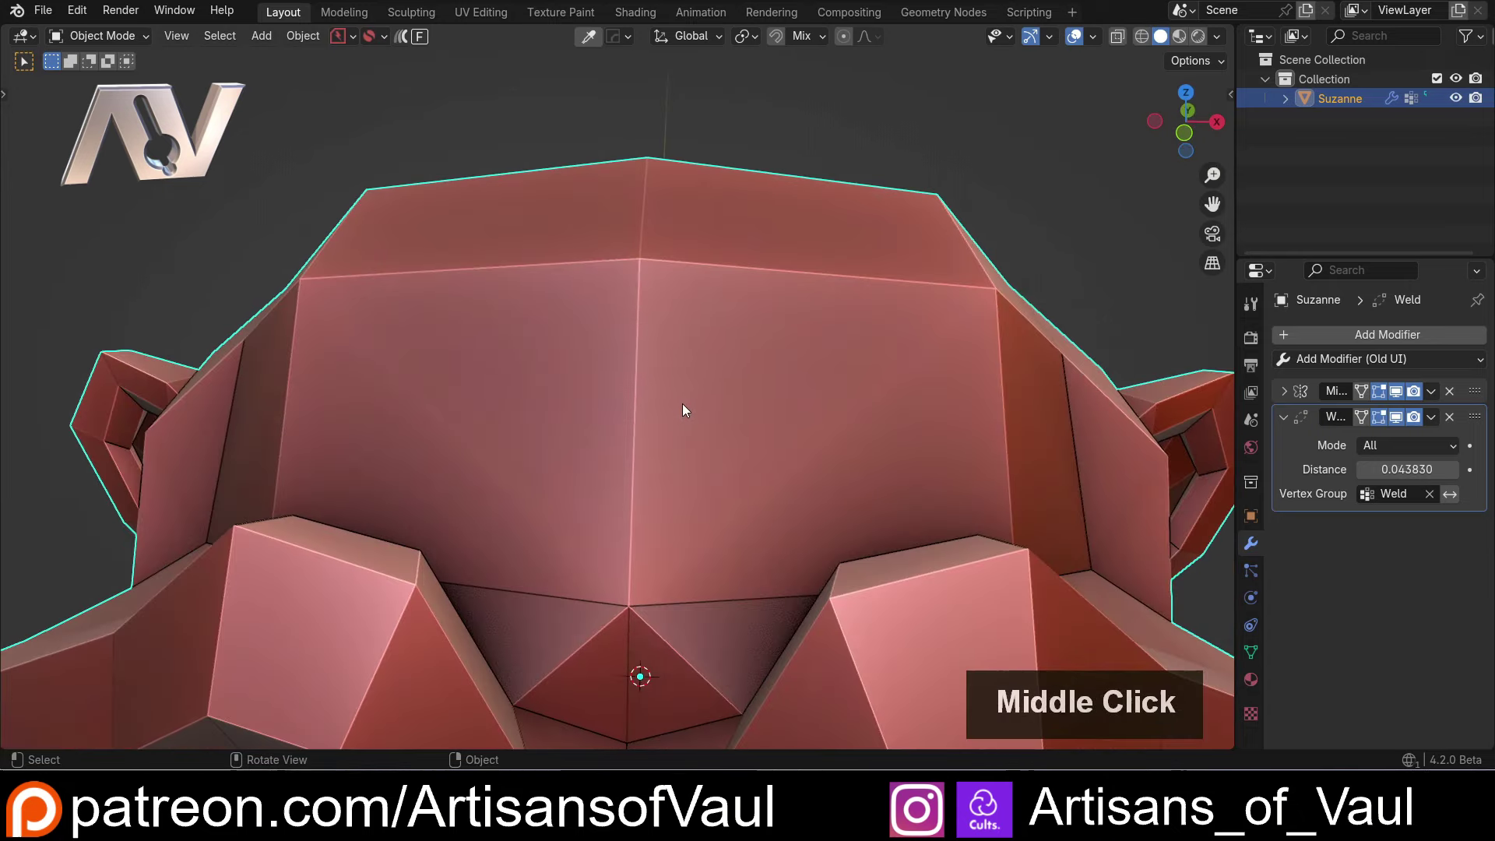
key(Tab)
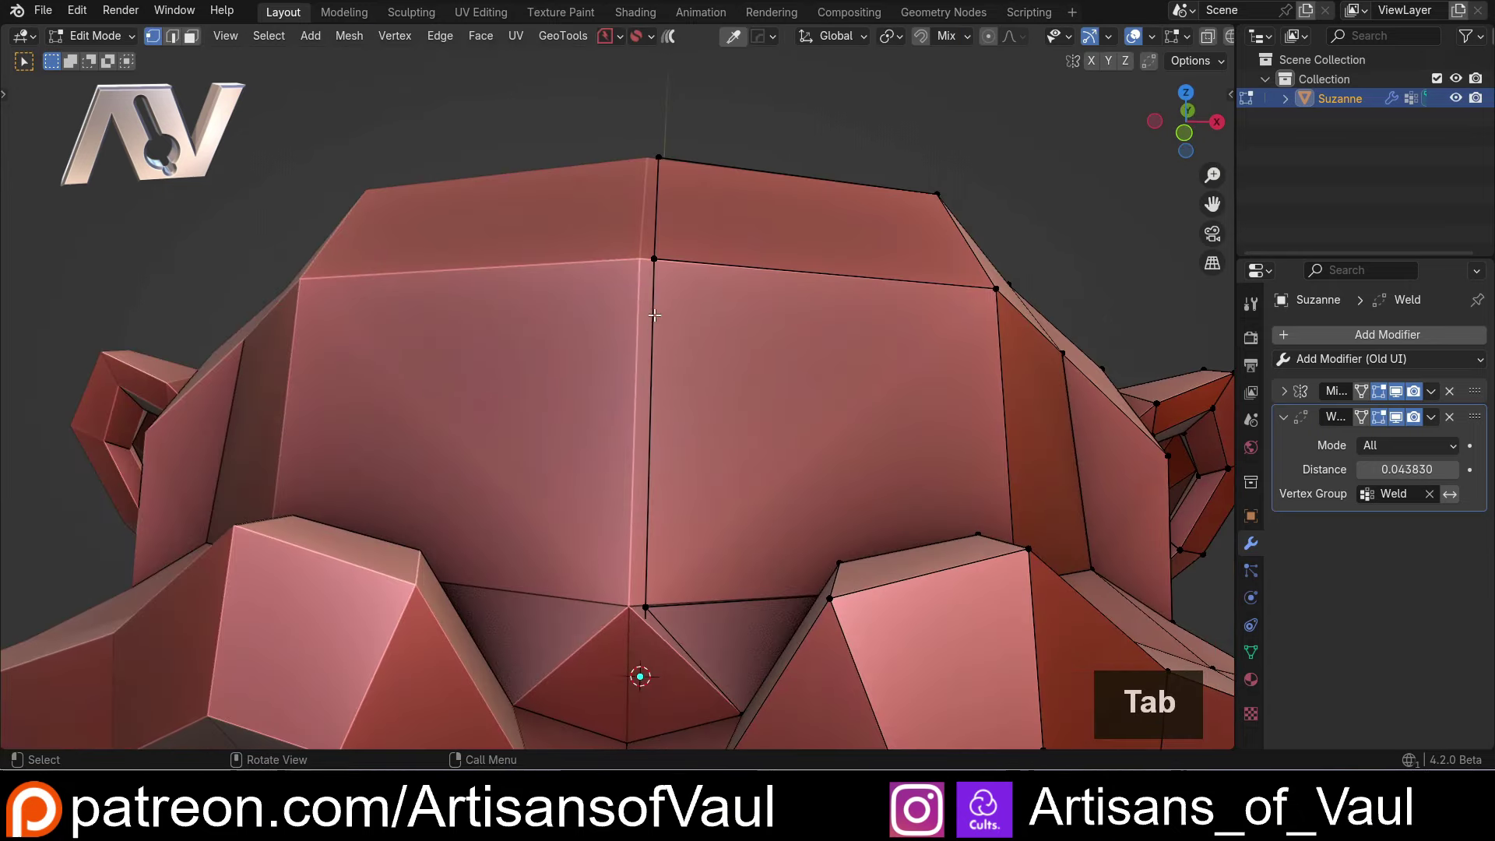
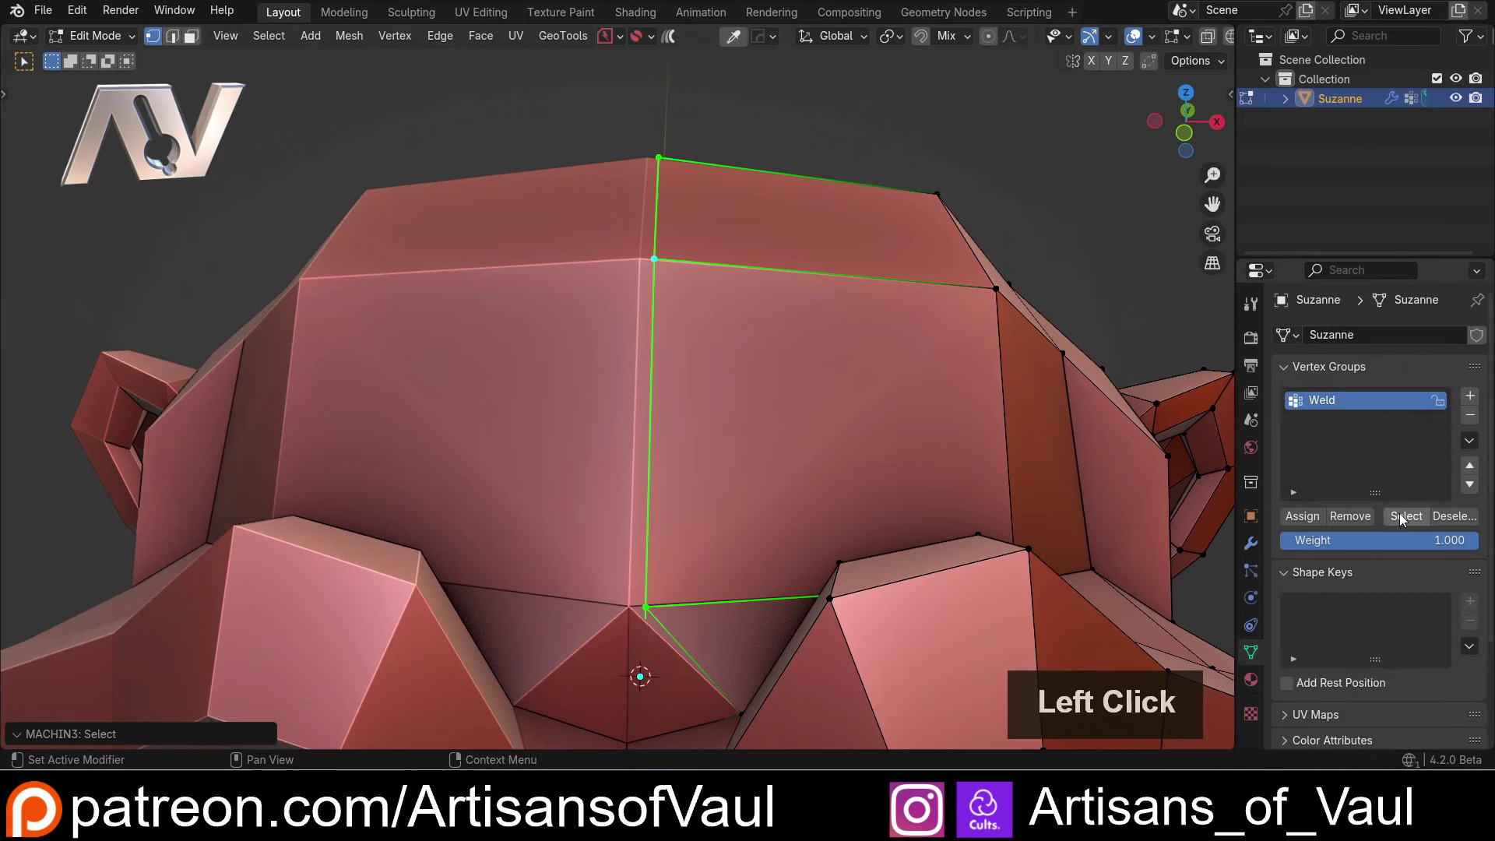
scroll(down, 3)
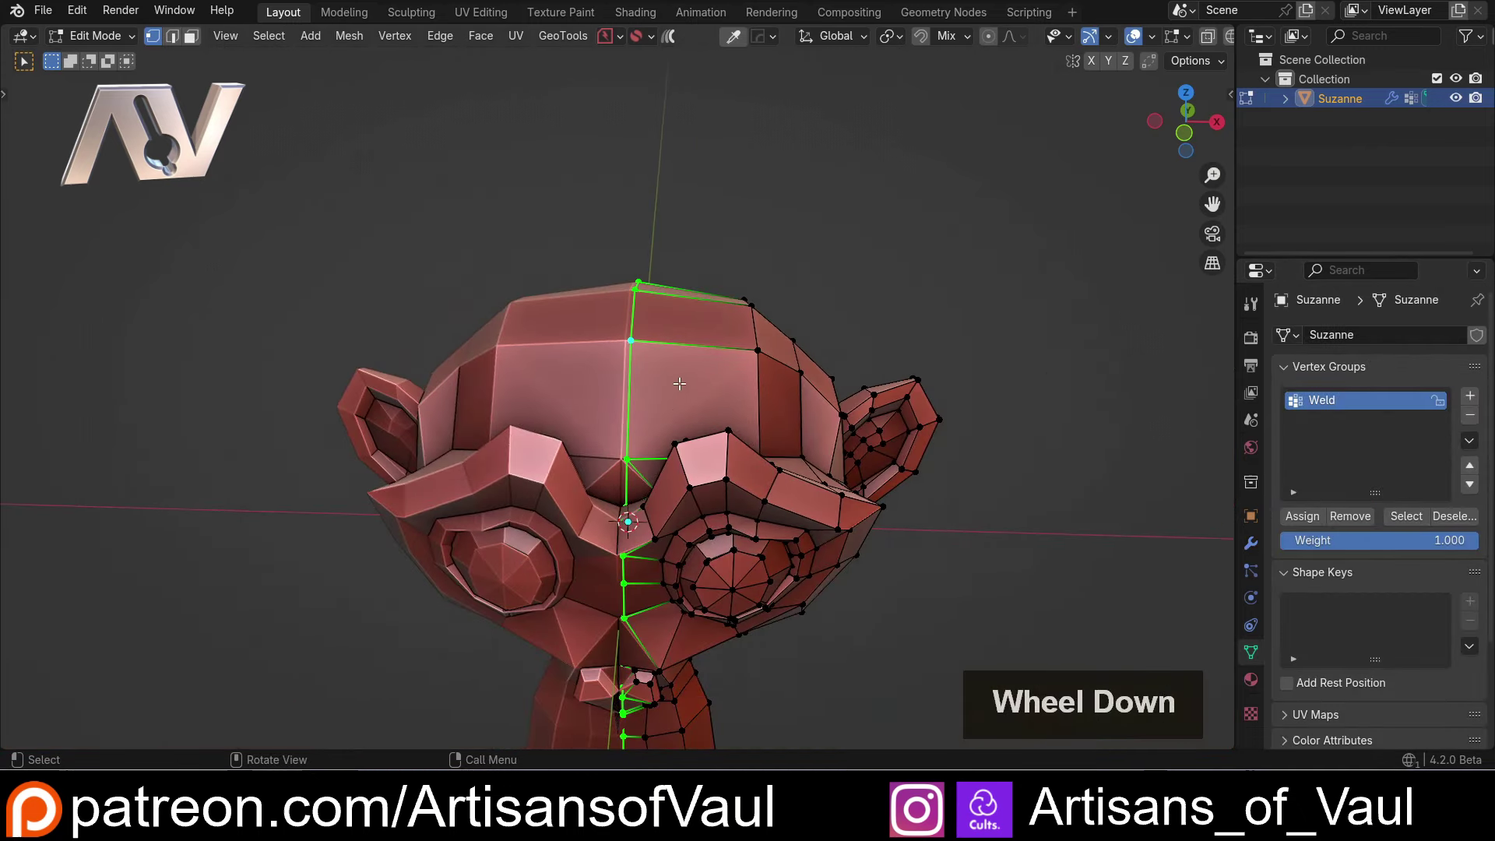
scroll(up, 3)
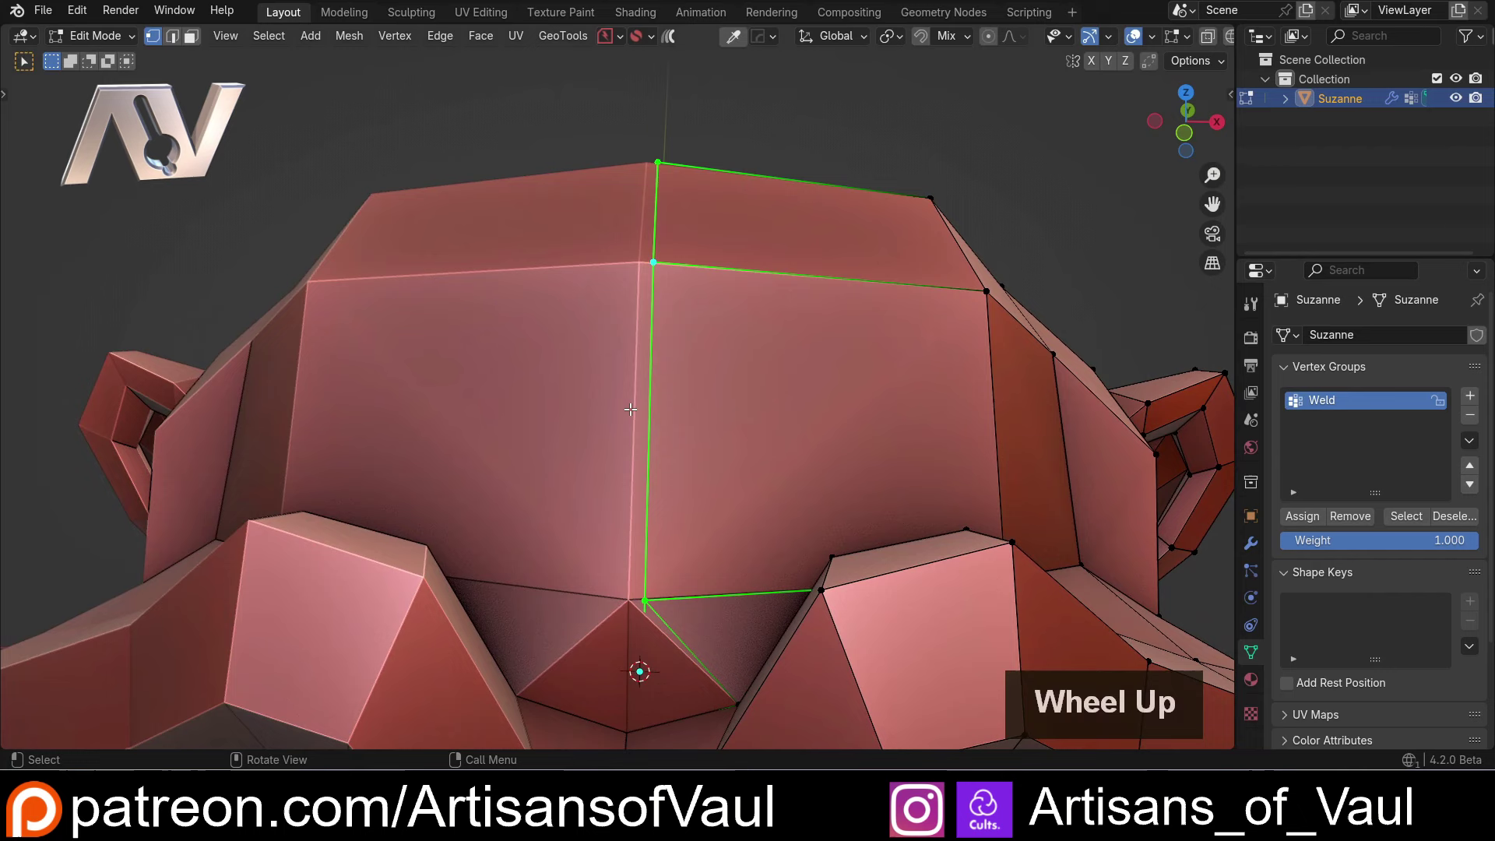
key(Tab)
click(634, 450)
key(ctrl+e)
click(638, 319)
key(Tab)
click(651, 417)
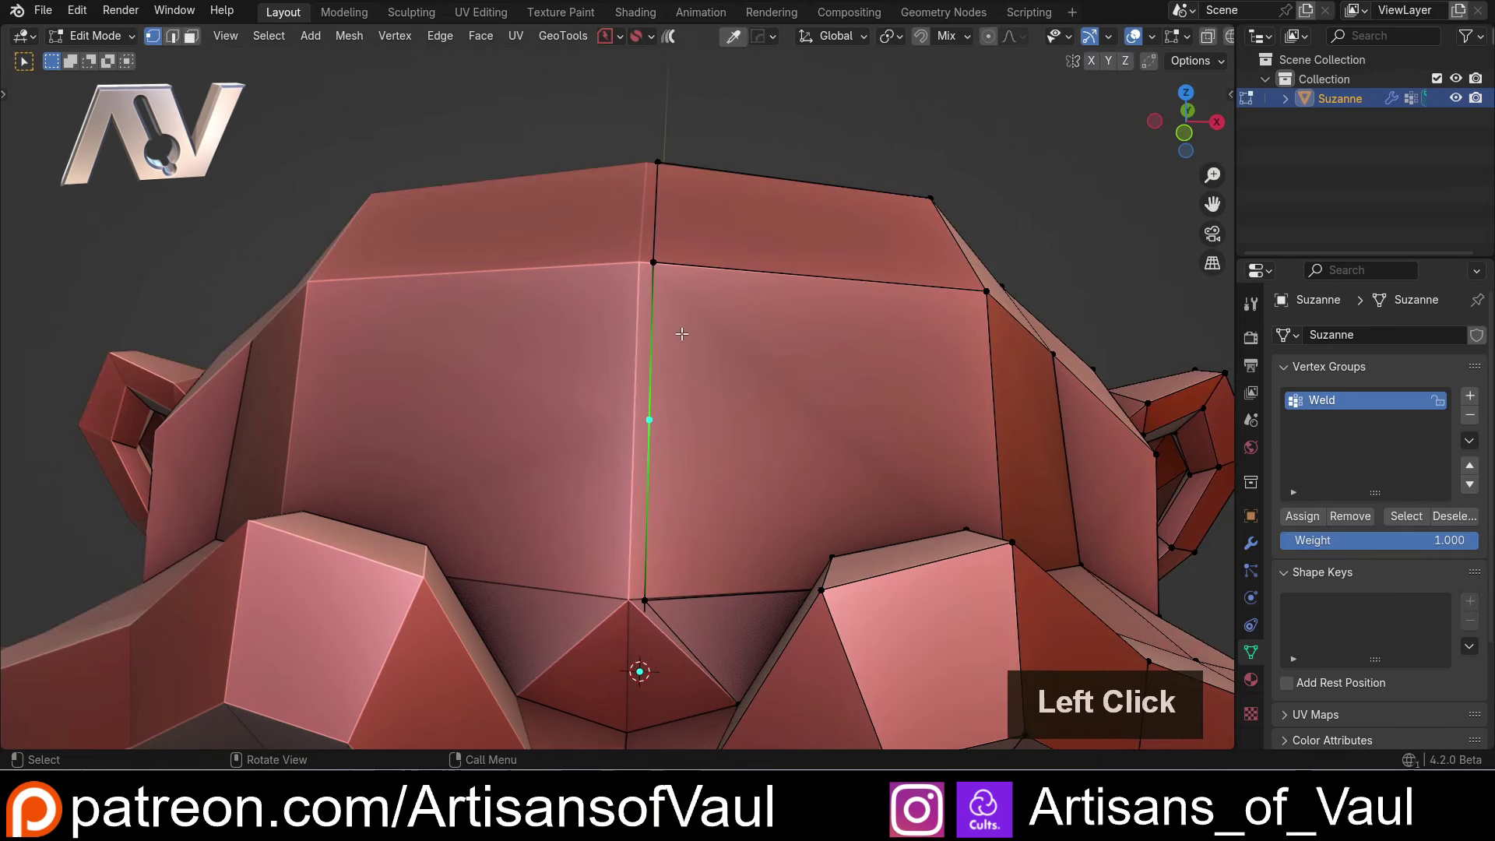
Assign the new vertex to the Weld group, verify the group selection, and return to Object Mode.
click(657, 587)
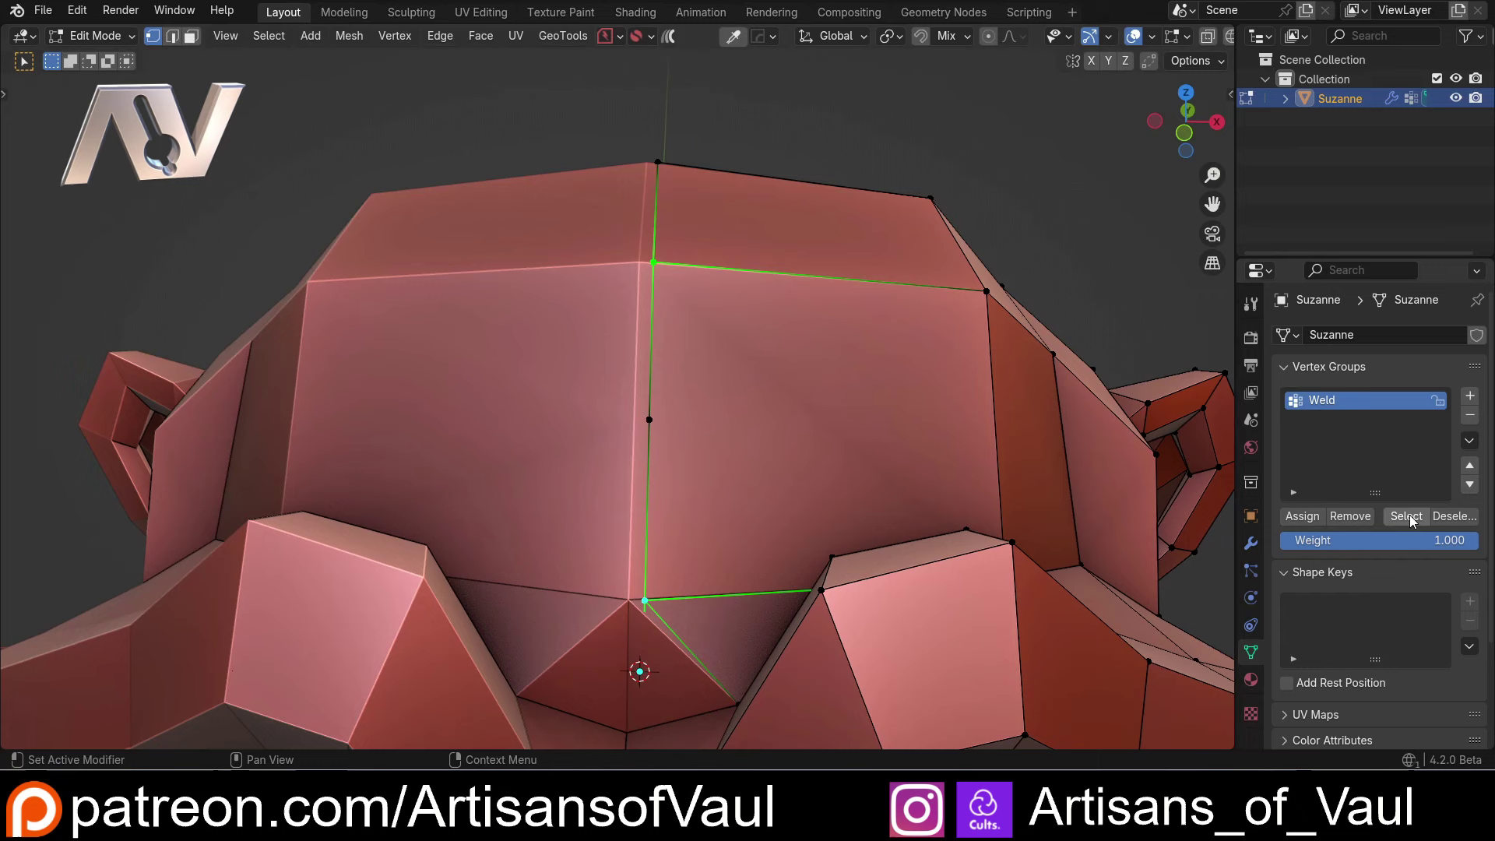
click(1419, 517)
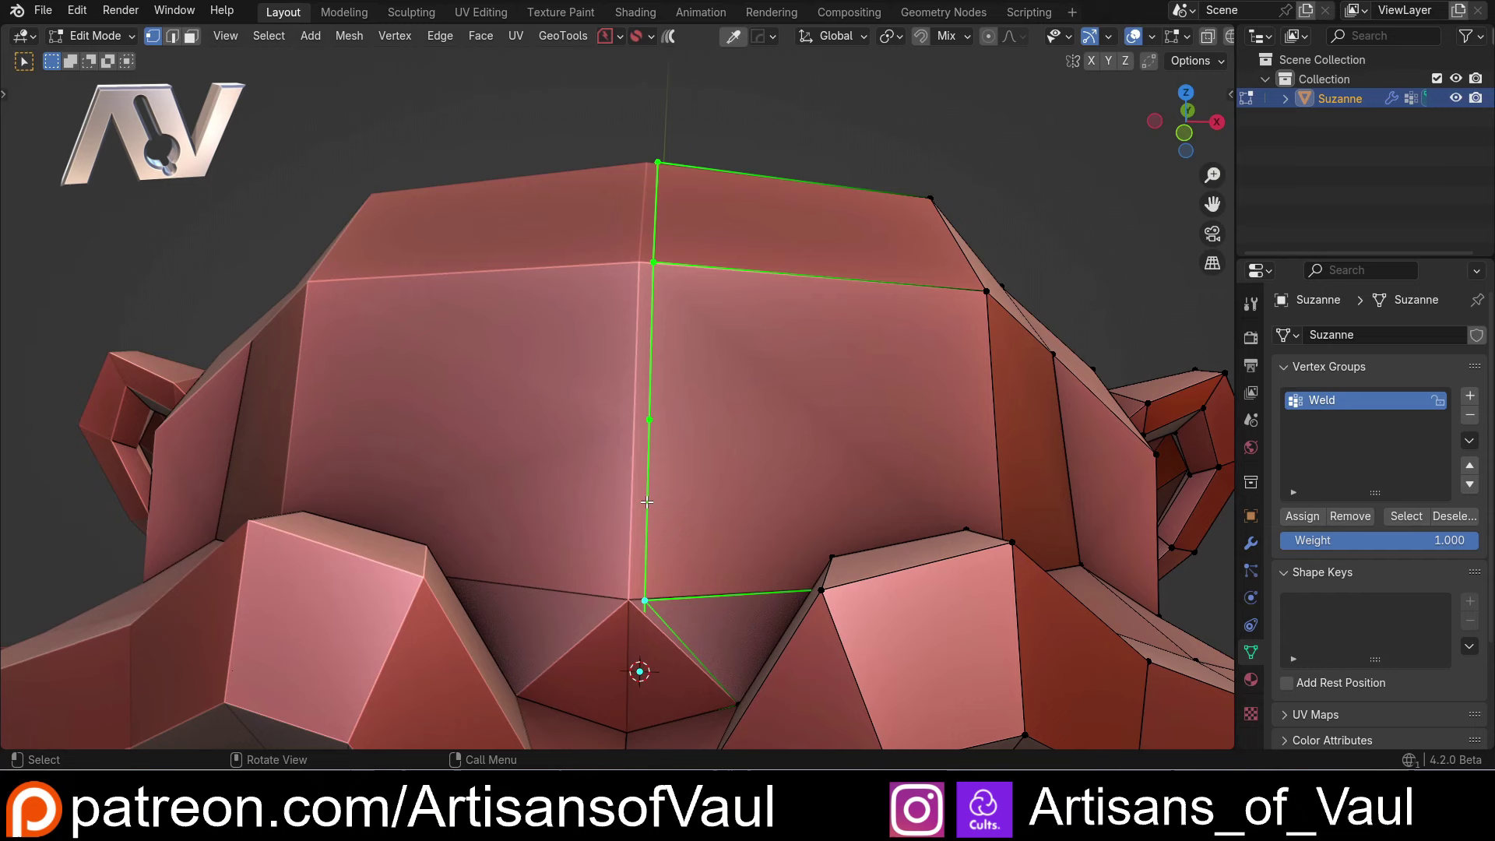
click(648, 501)
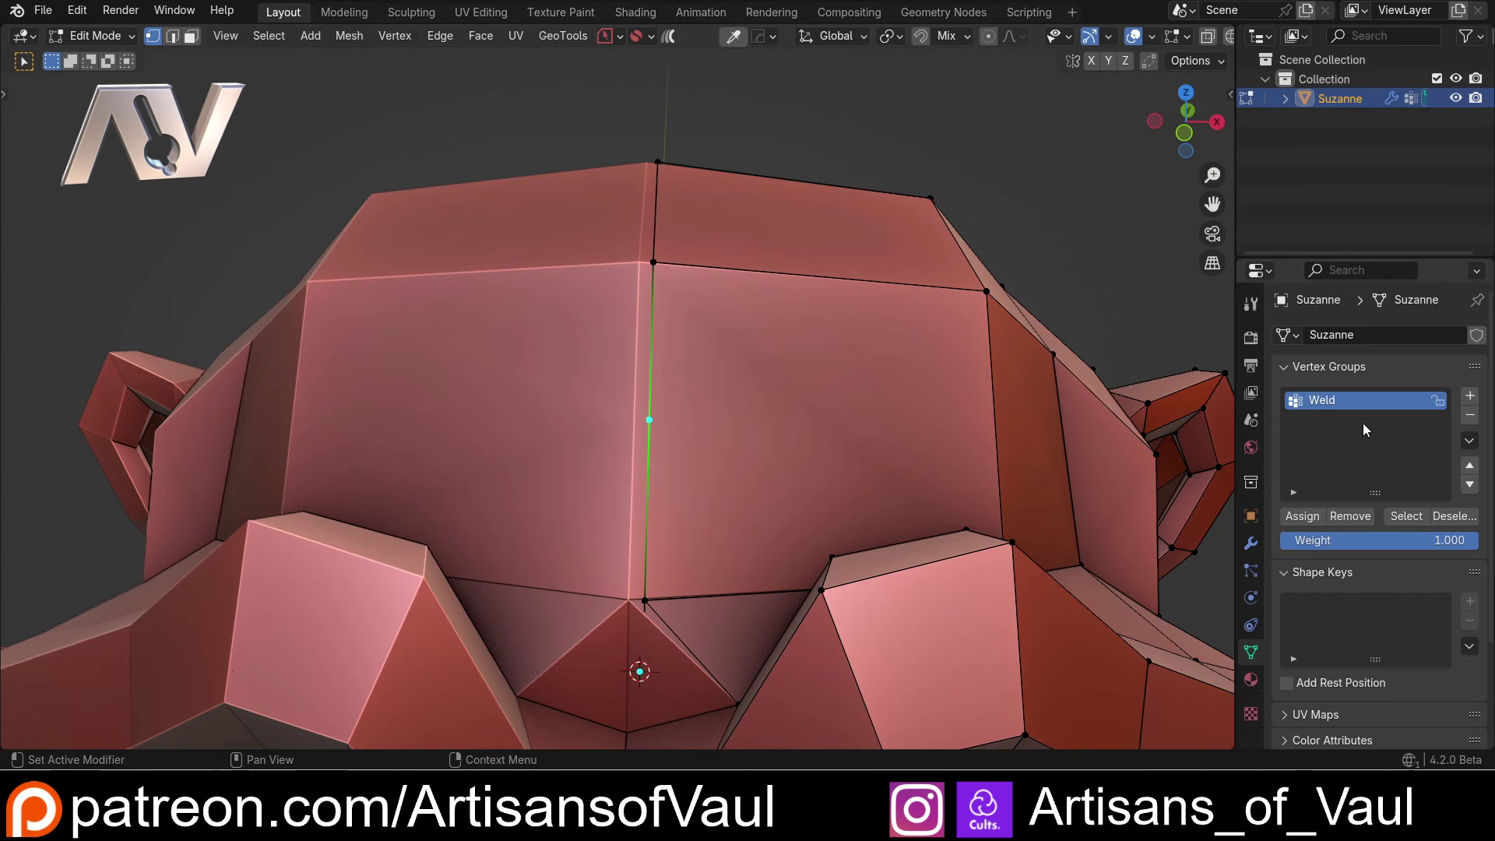
click(655, 260)
click(660, 596)
key(ctrl+z)
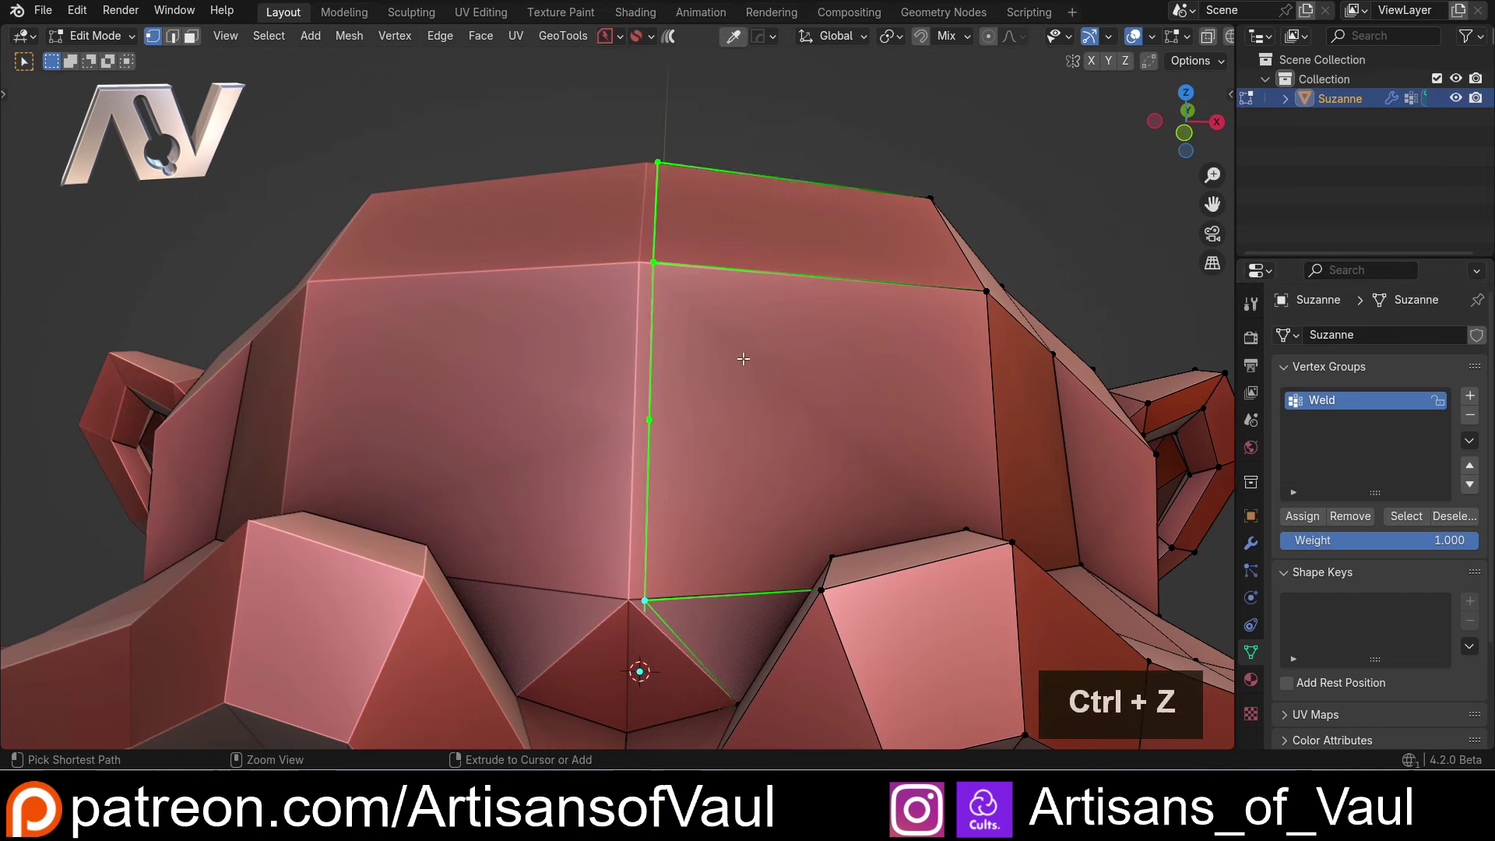
scroll(down, 3)
Add a level-2 Subdivision Surface modifier and inspect the smoothed centre seam.
click(1259, 544)
middle_click(698, 376)
key(ctrl+2)
click(1481, 531)
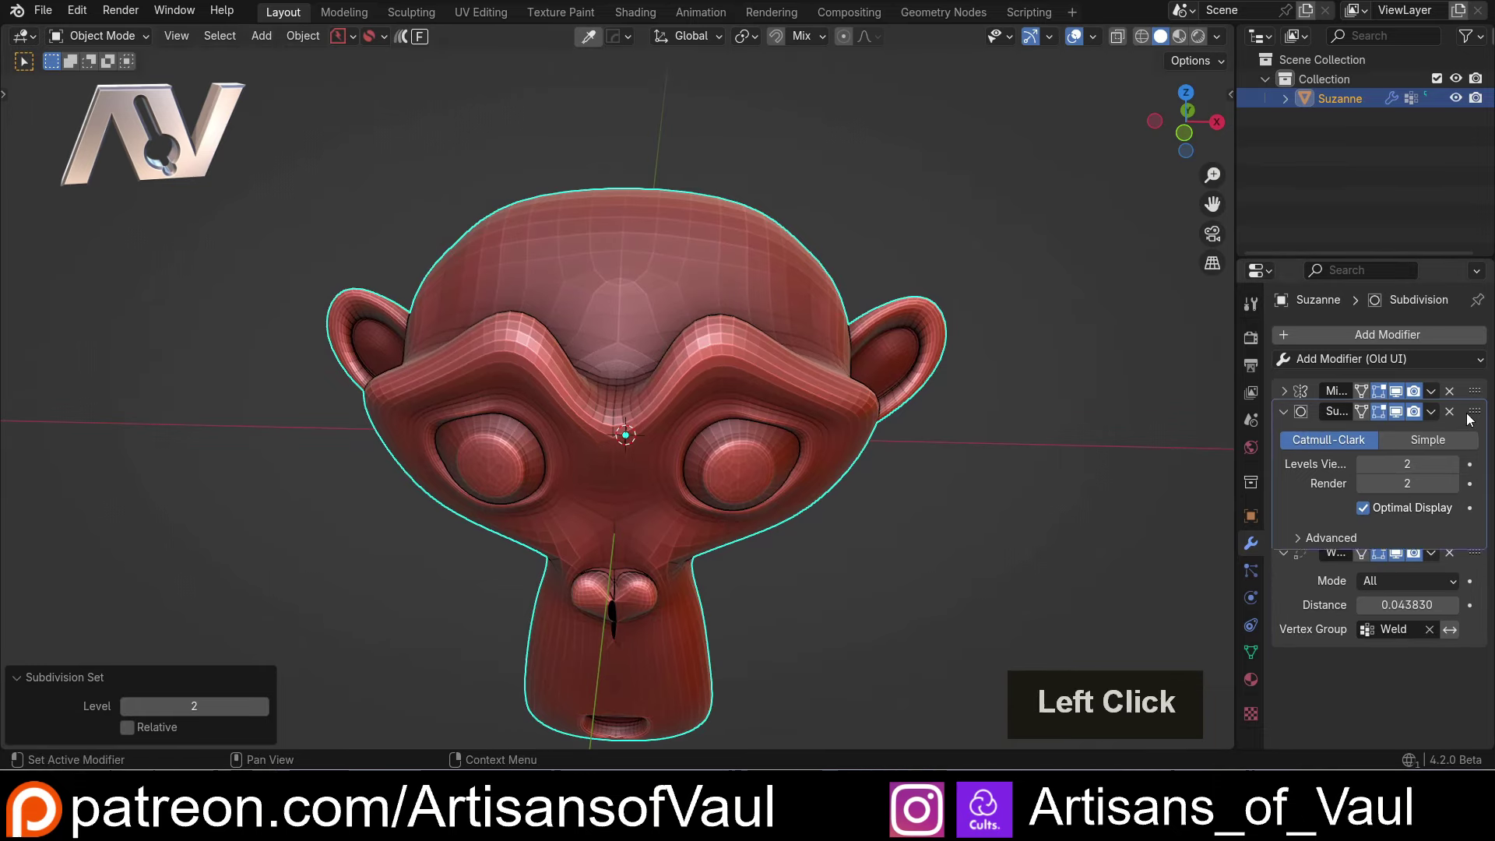
scroll(up, 3)
middle_click(626, 285)
middle_click(636, 311)
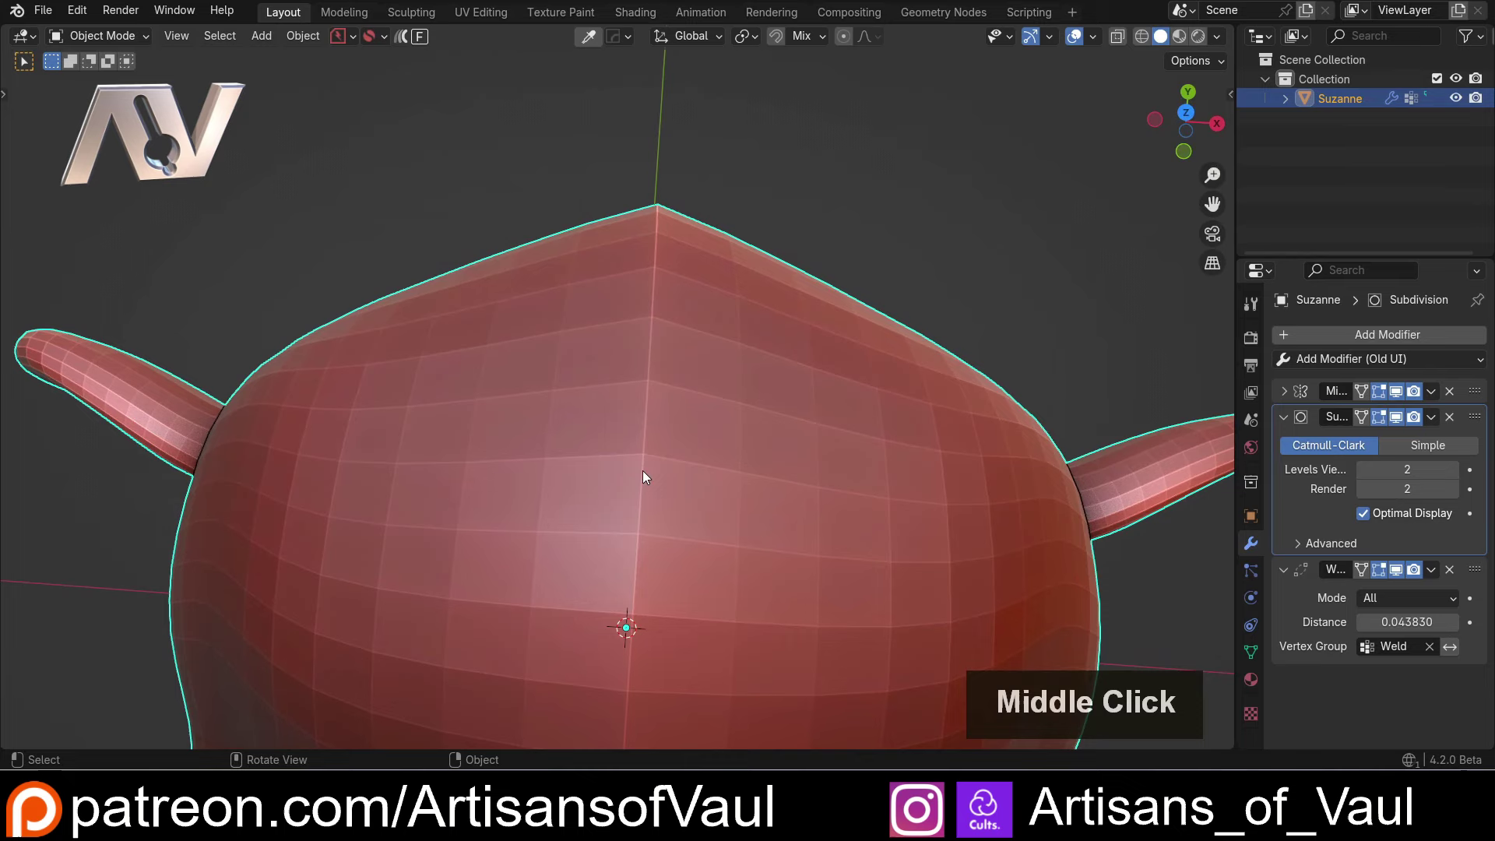
scroll(up, 3)
scroll(down, 3)
middle_click(672, 392)
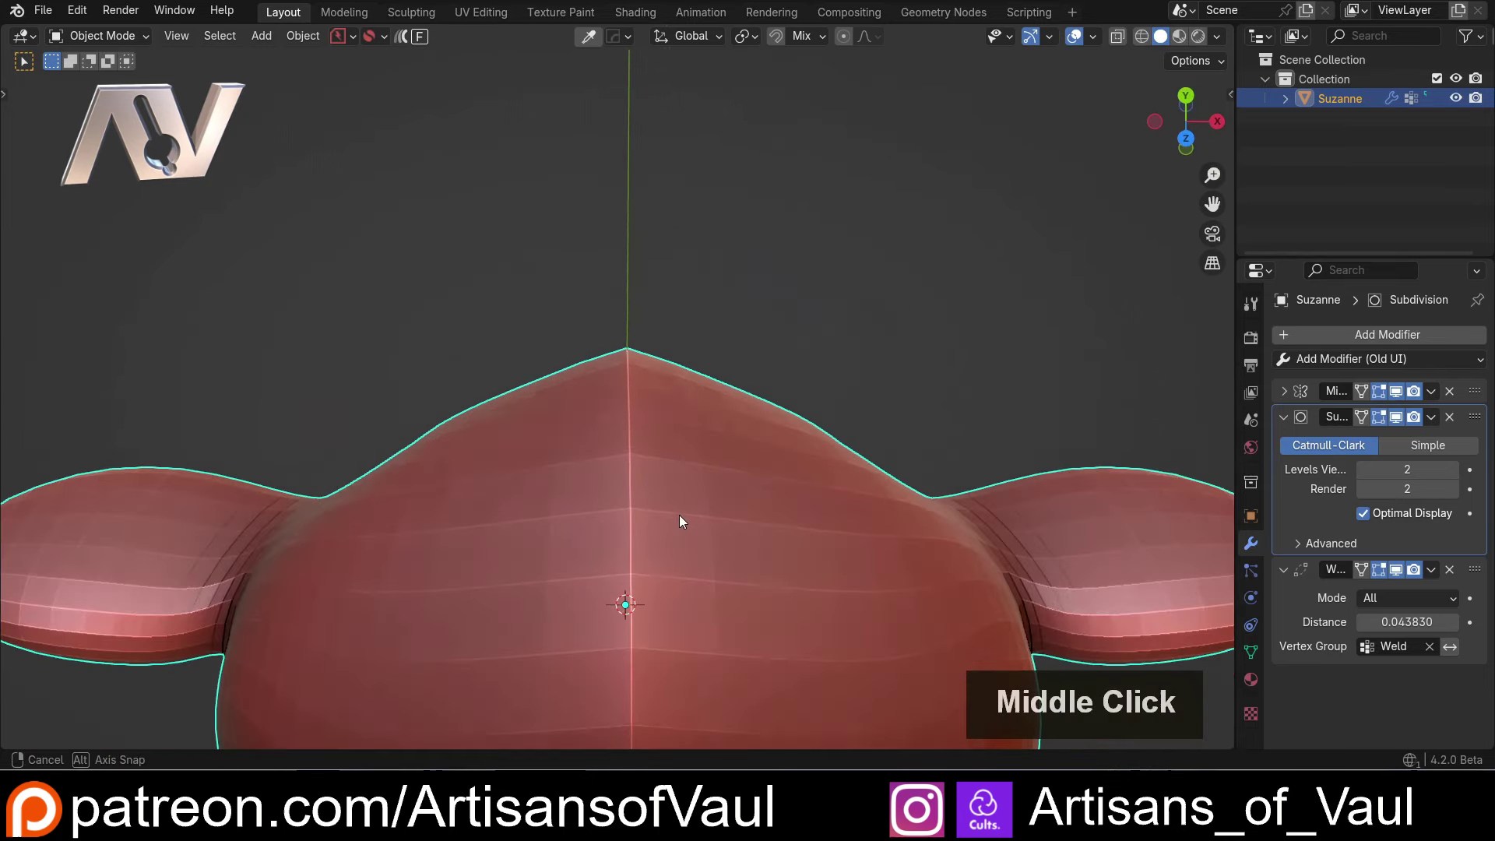
Move the Weld modifier above the Subdivision and check the result.
click(1485, 416)
scroll(down, 3)
middle_click(687, 490)
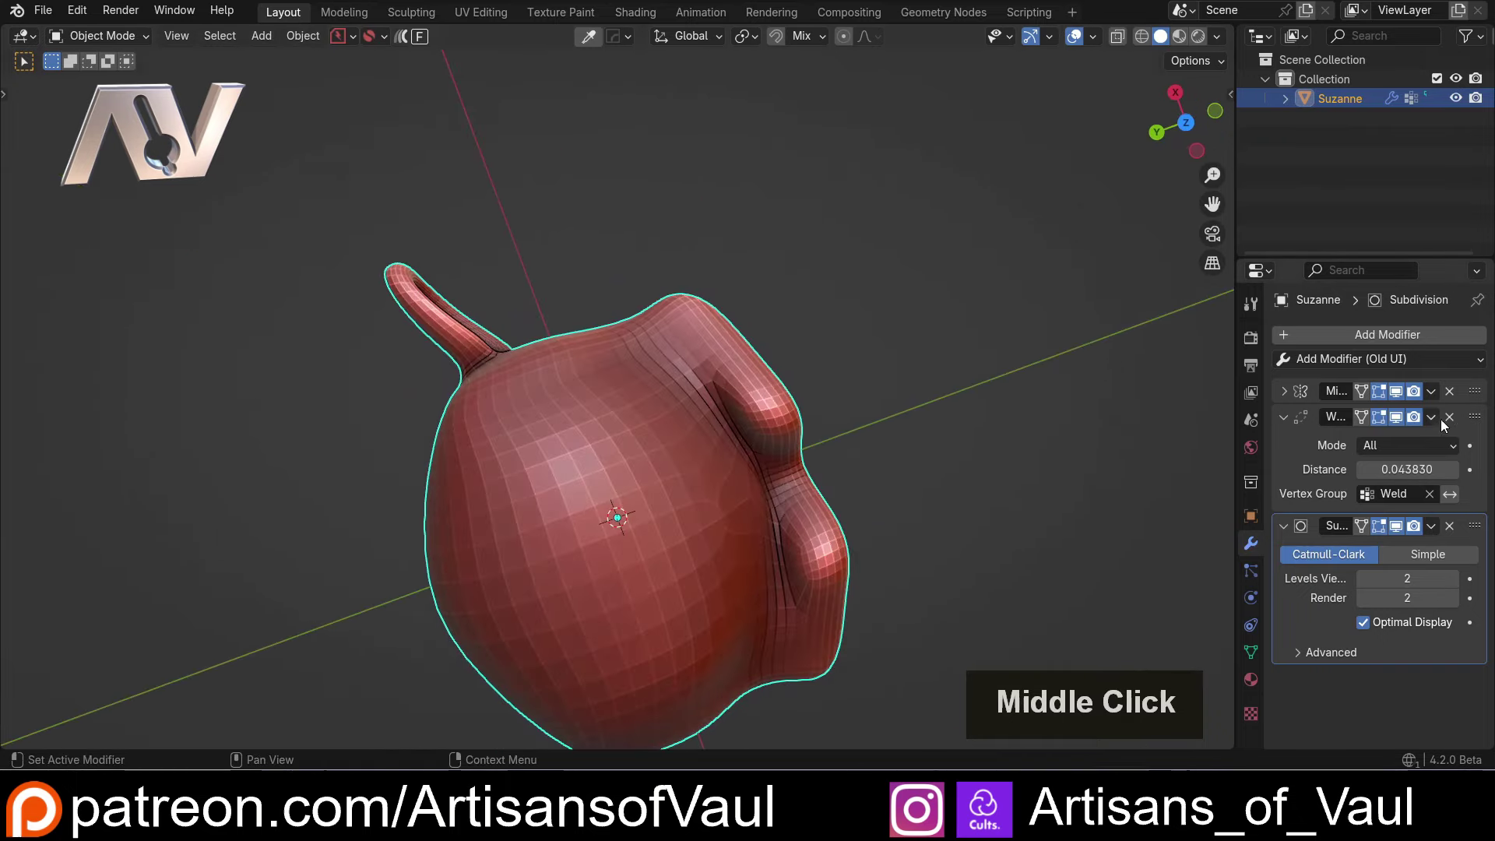
Delete the Weld and Subdivision modifiers, leaving only the Mirror with an open seam.
click(1458, 418)
middle_click(856, 536)
middle_click(578, 548)
click(723, 394)
scroll(up, 3)
middle_click(703, 430)
Inspect Suzanne's Mirror merge and vertex groups from the front, deleting the Weld and Group entries.
click(1289, 394)
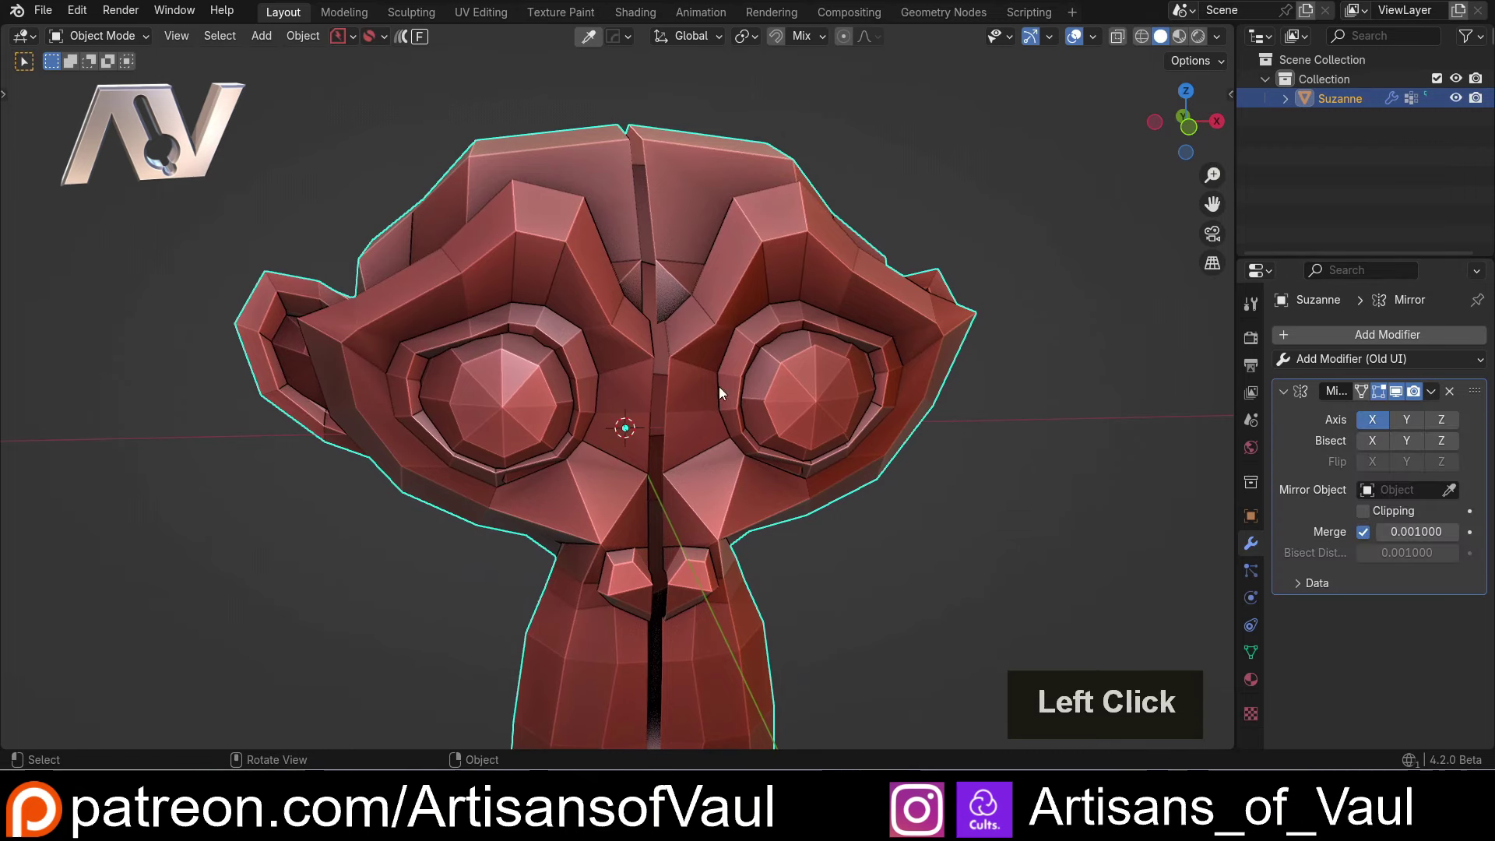
middle_click(1017, 497)
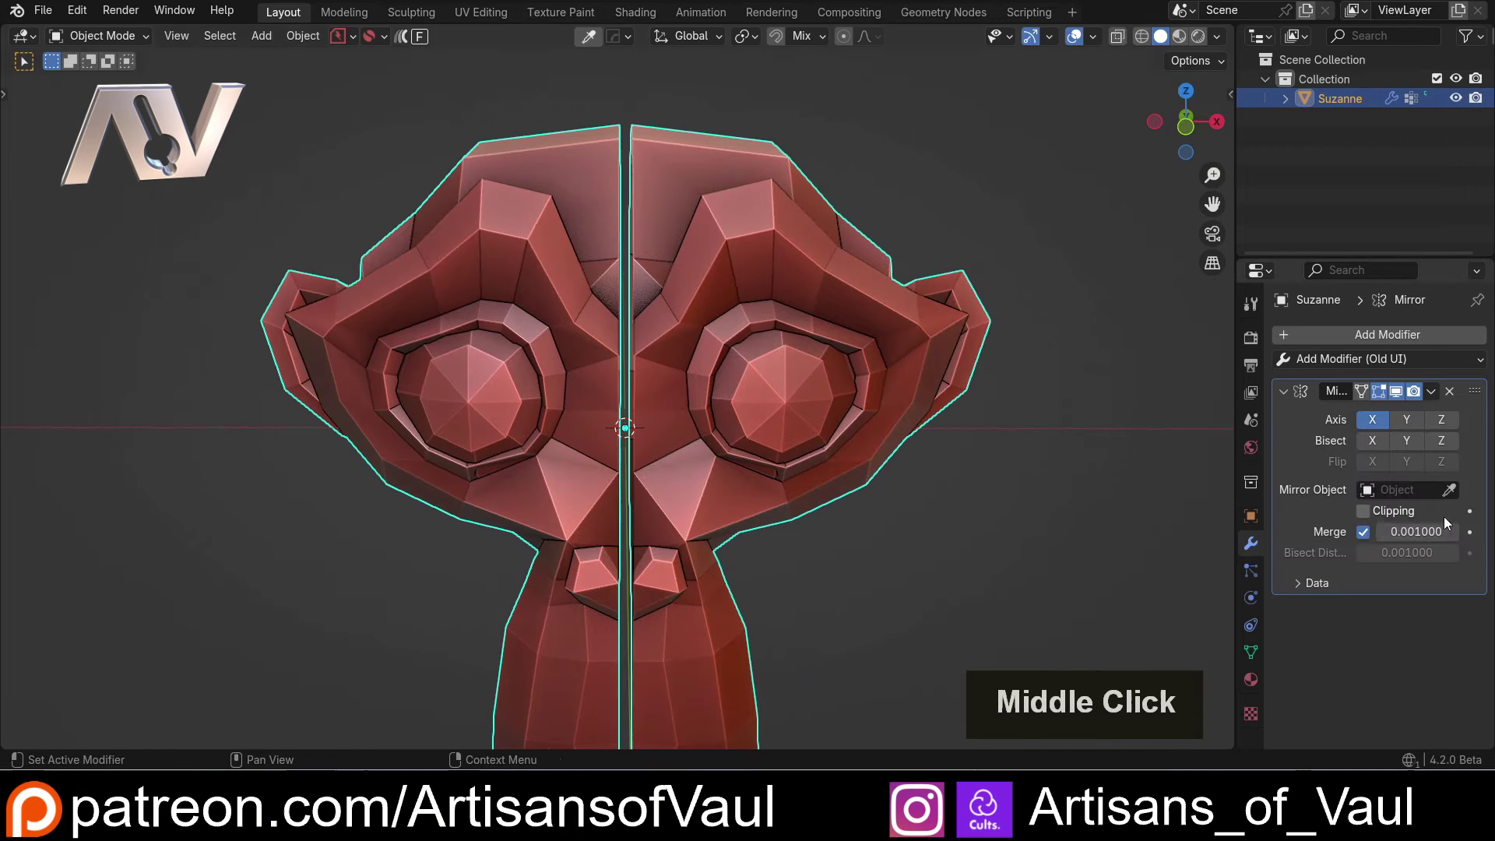
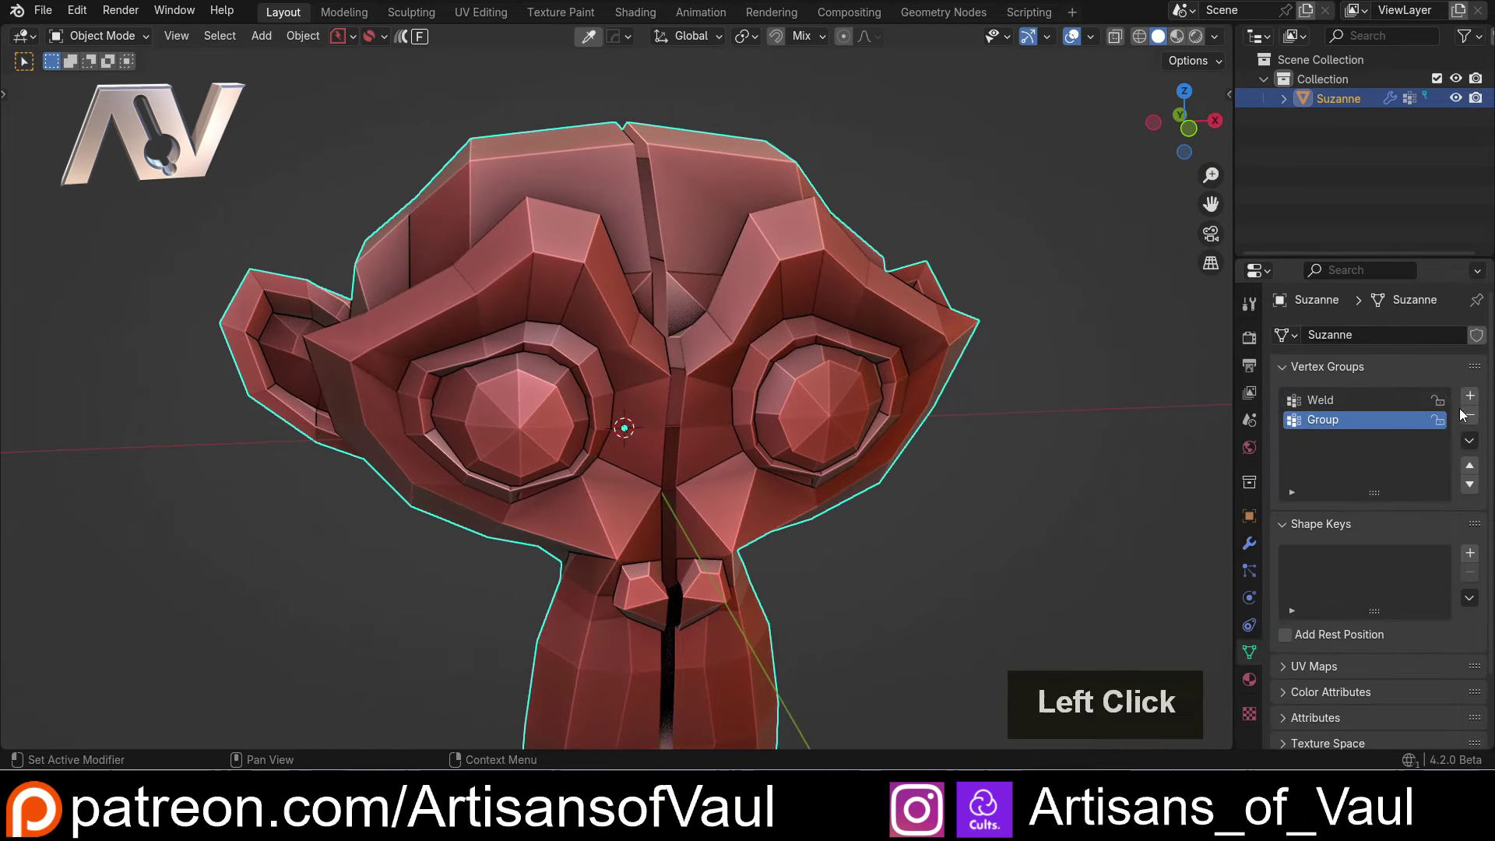
double_click(1472, 419)
click(749, 257)
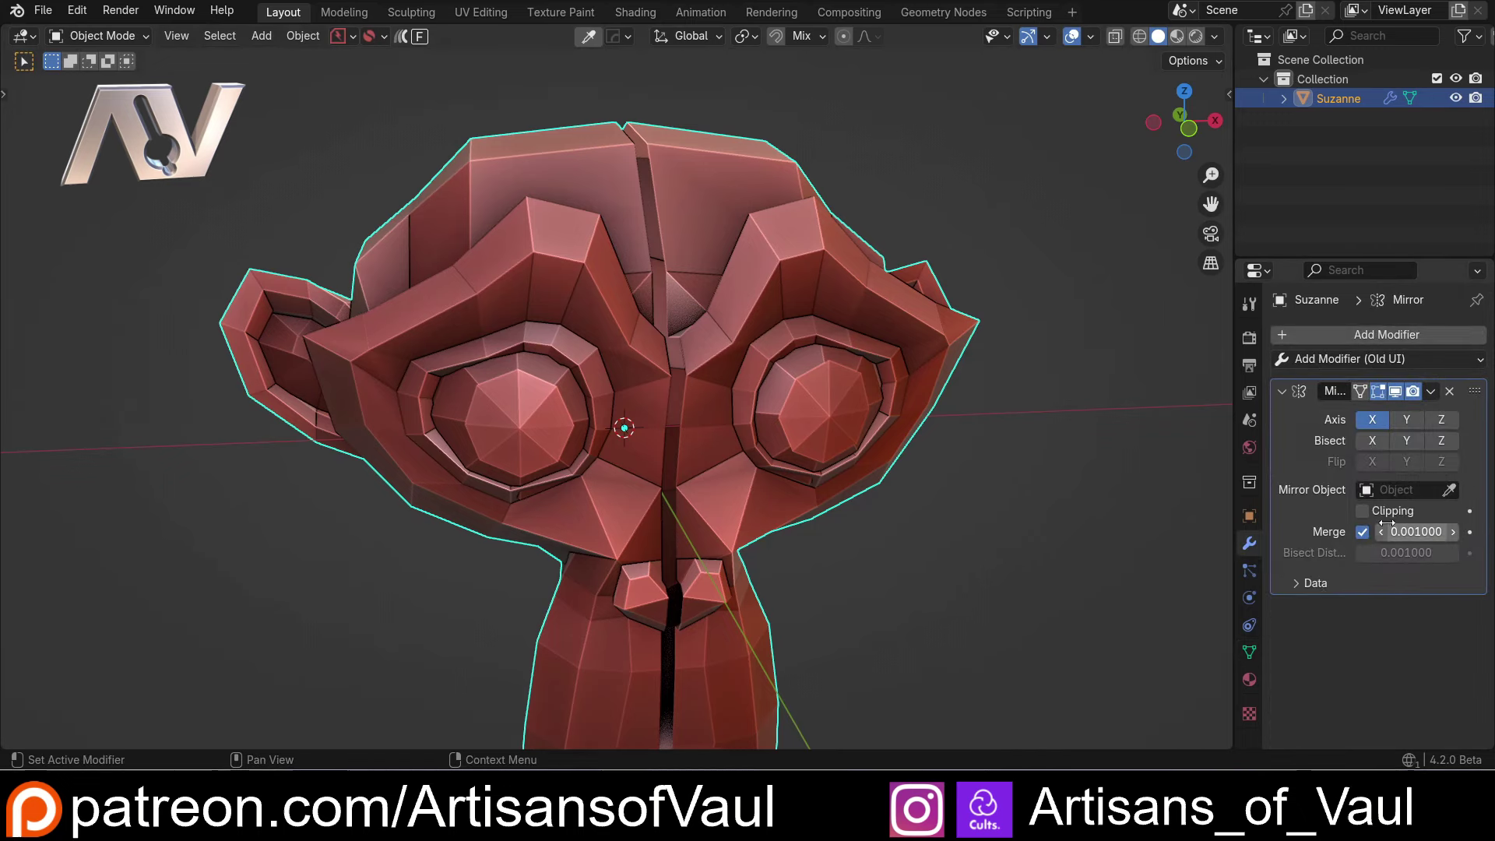
middle_click(719, 462)
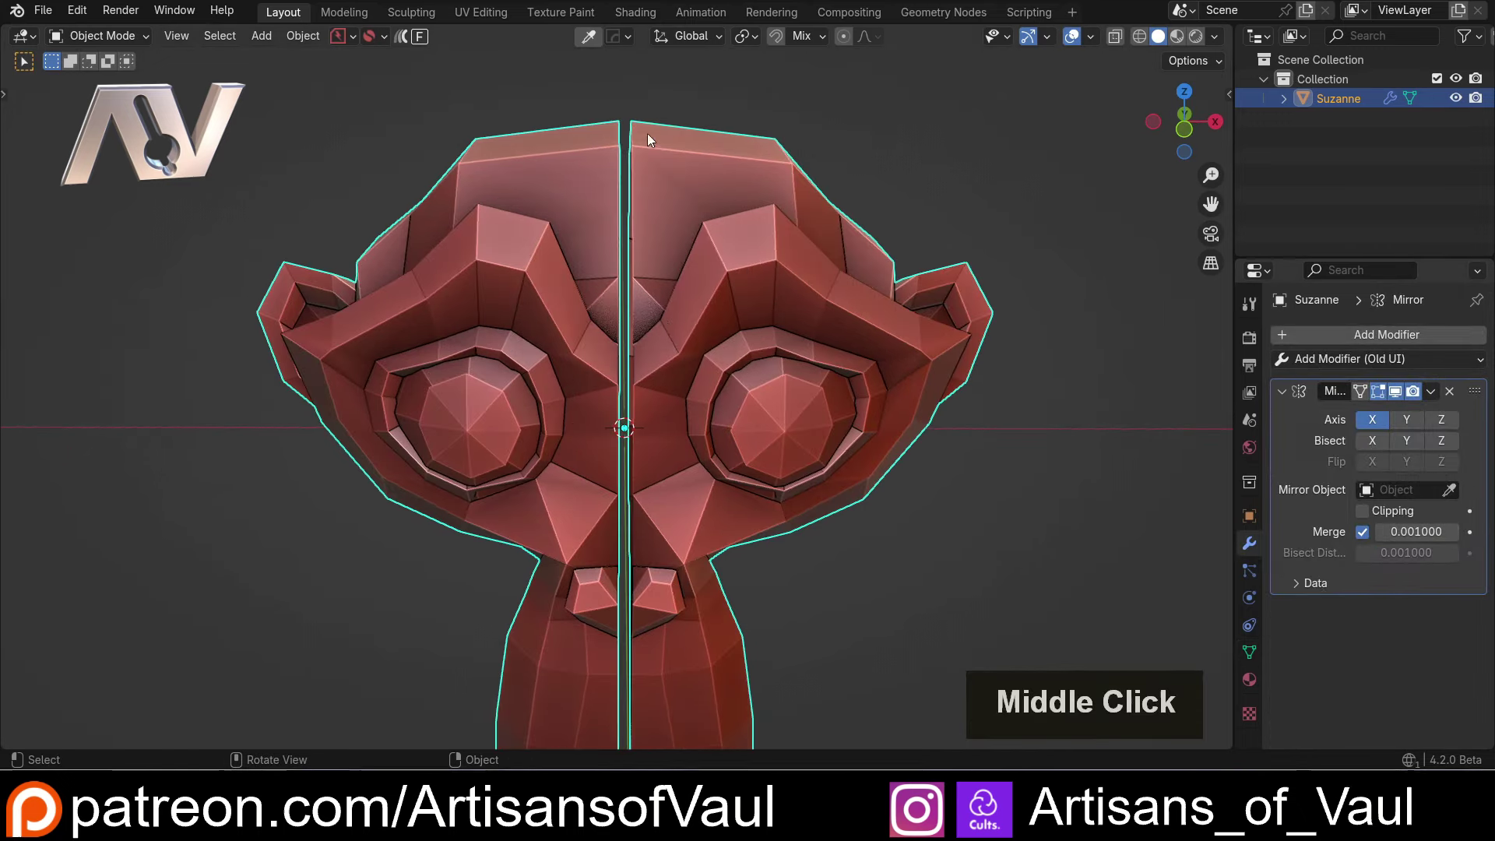
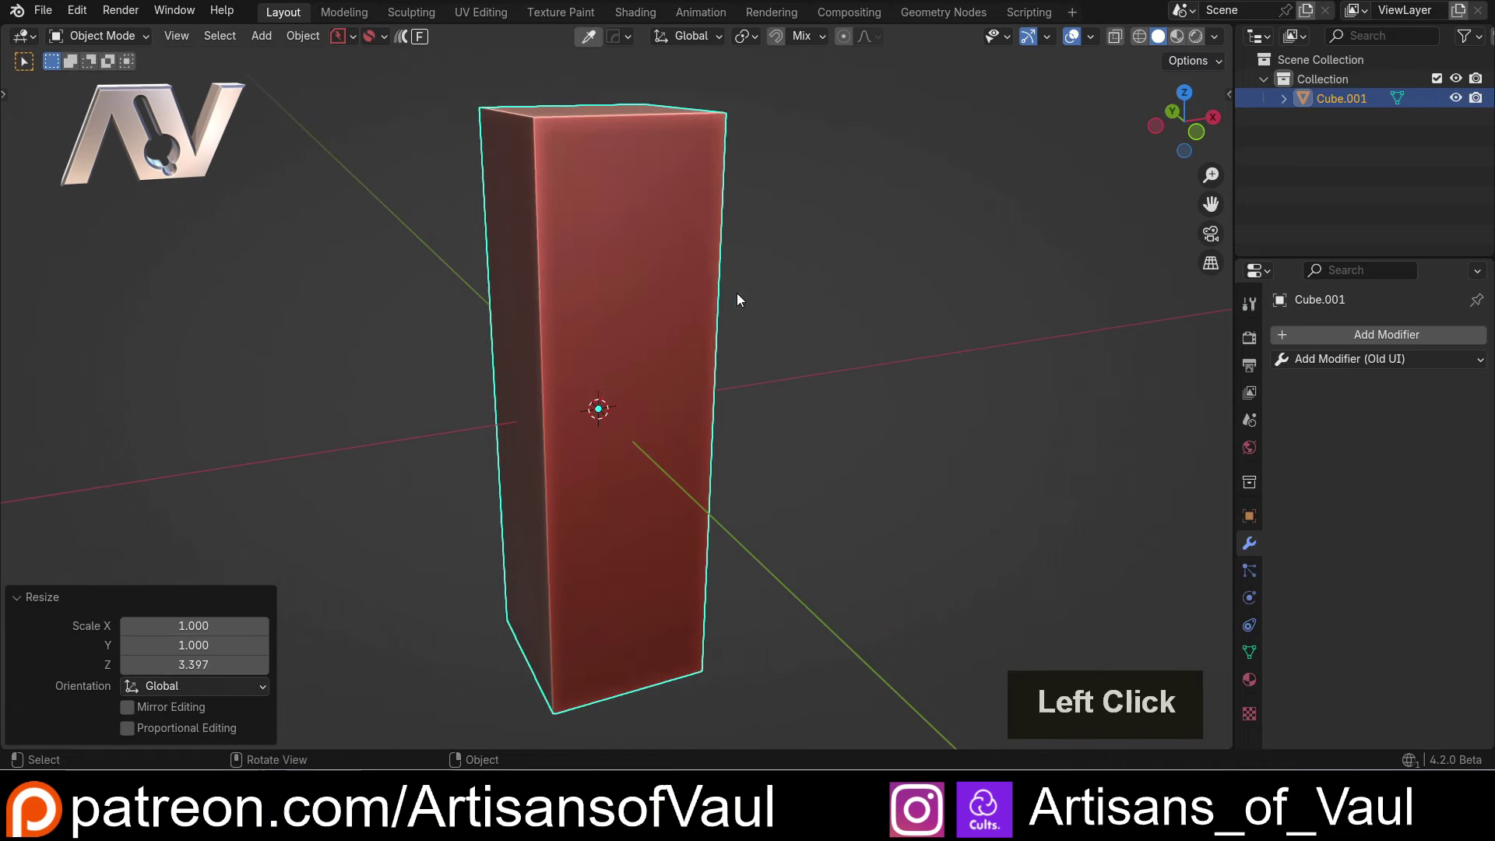
Apply the stretched Z scale so the tall box has unit scale.
key(ctrl+a)
click(621, 347)
click(1354, 368)
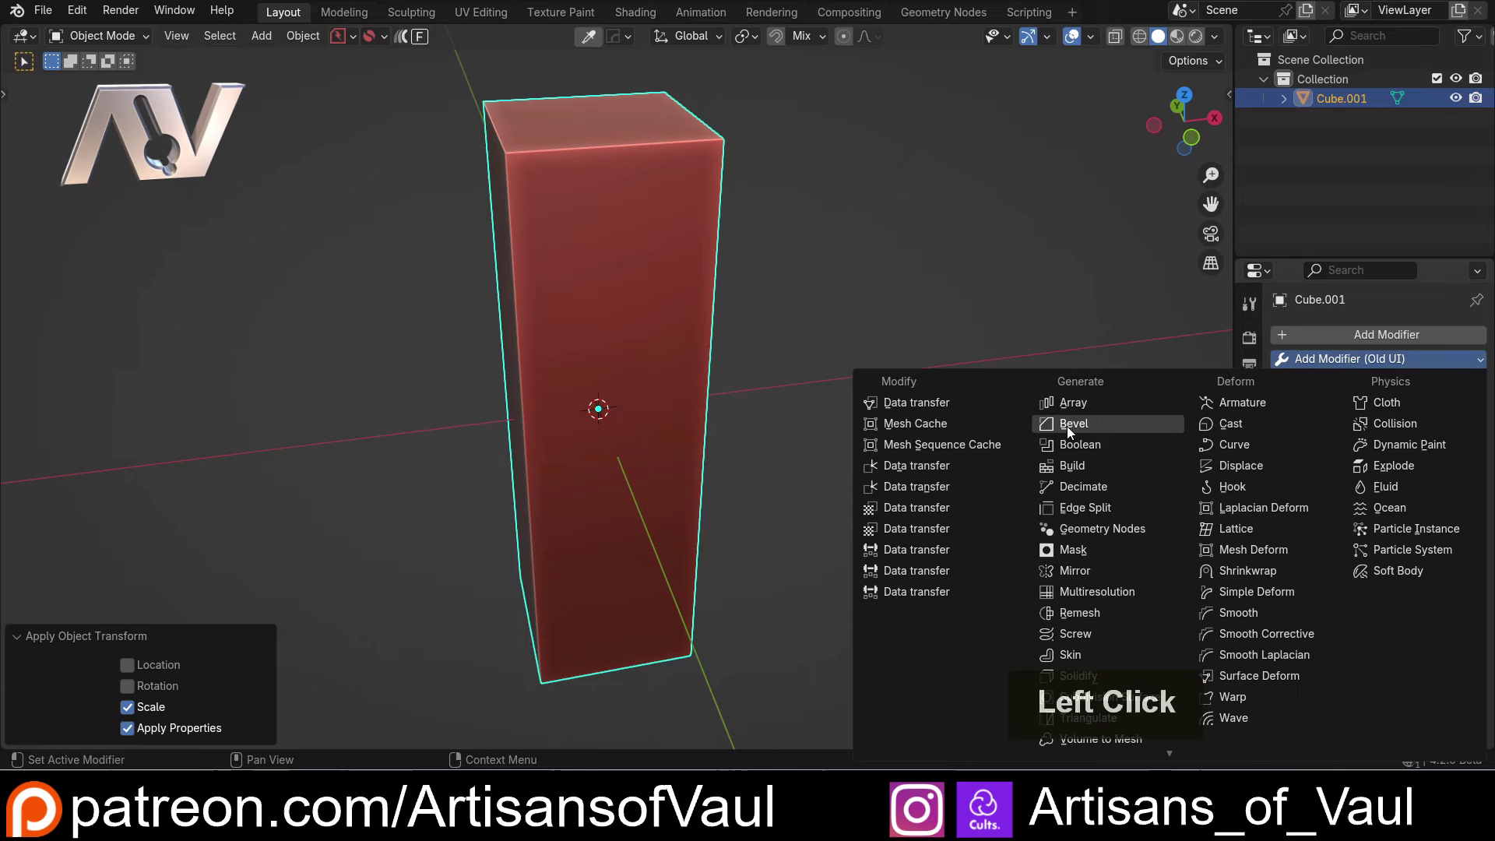
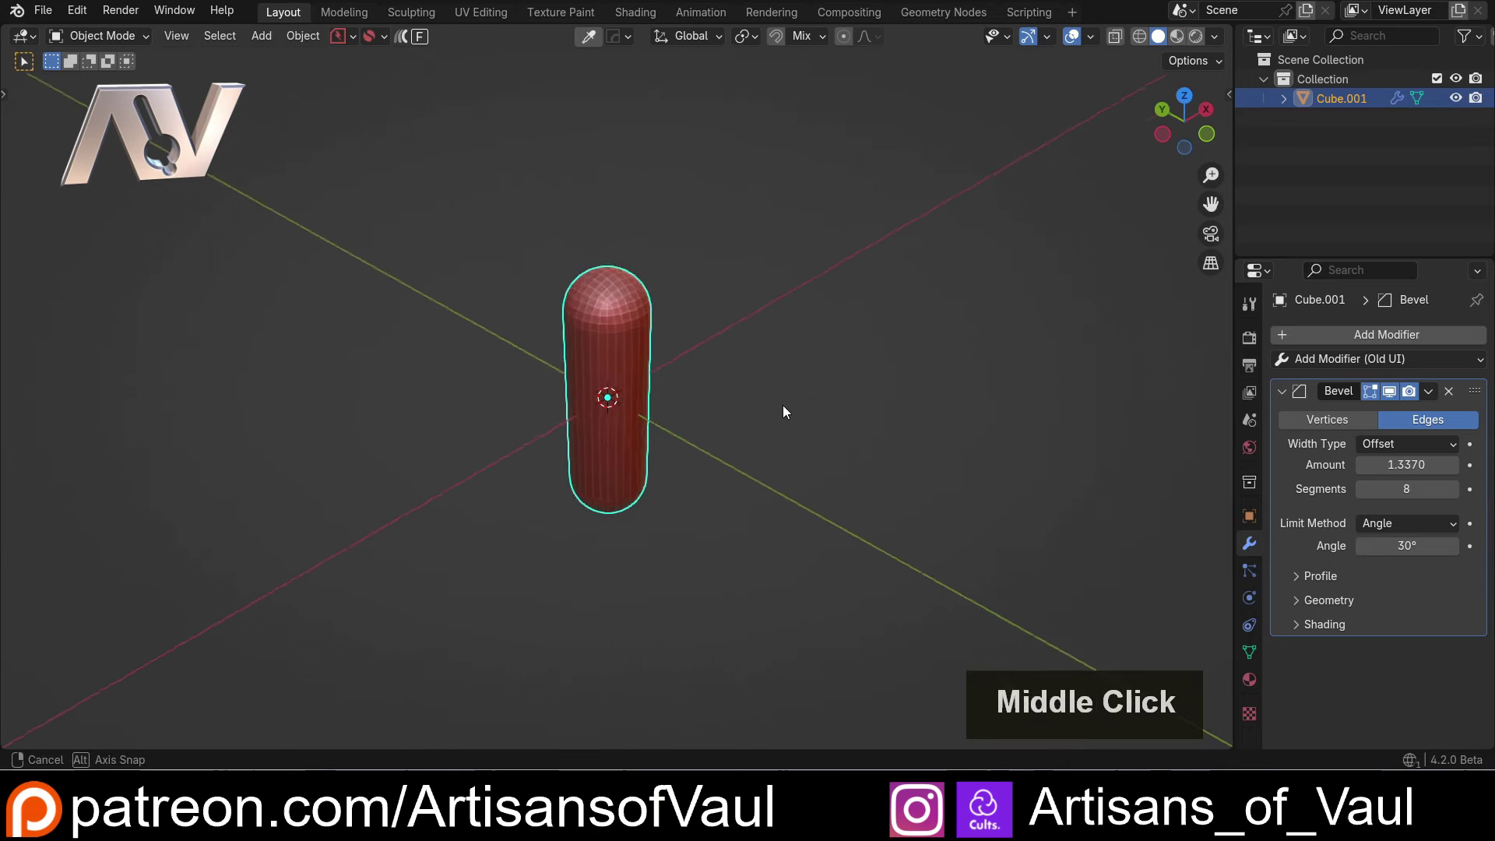
Round the box into a capsule with a Bevel modifier: 8 segments, amount about 1.52.
scroll(up, 3)
middle_click(711, 376)
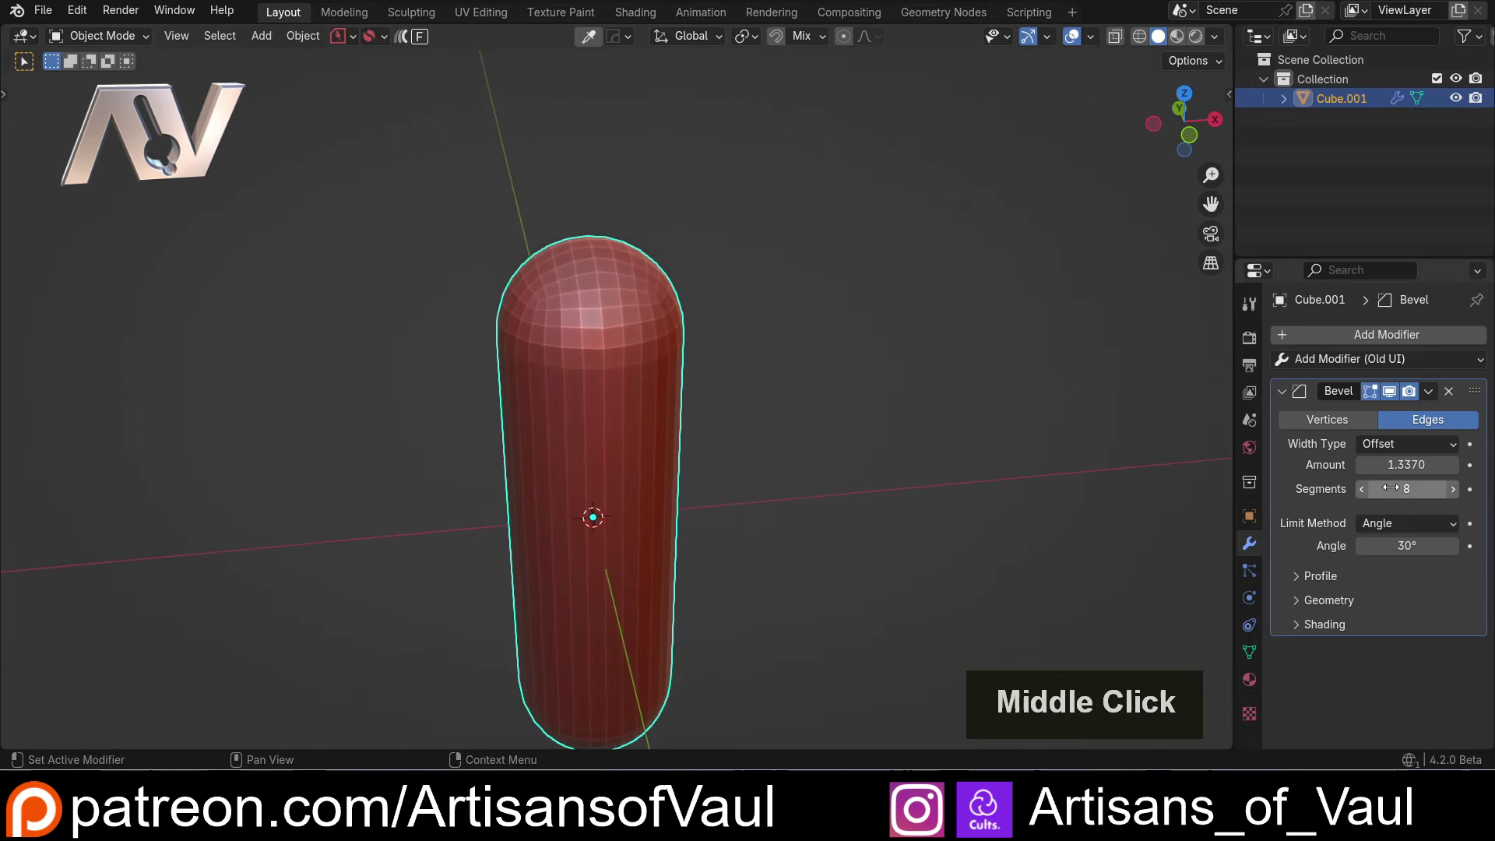
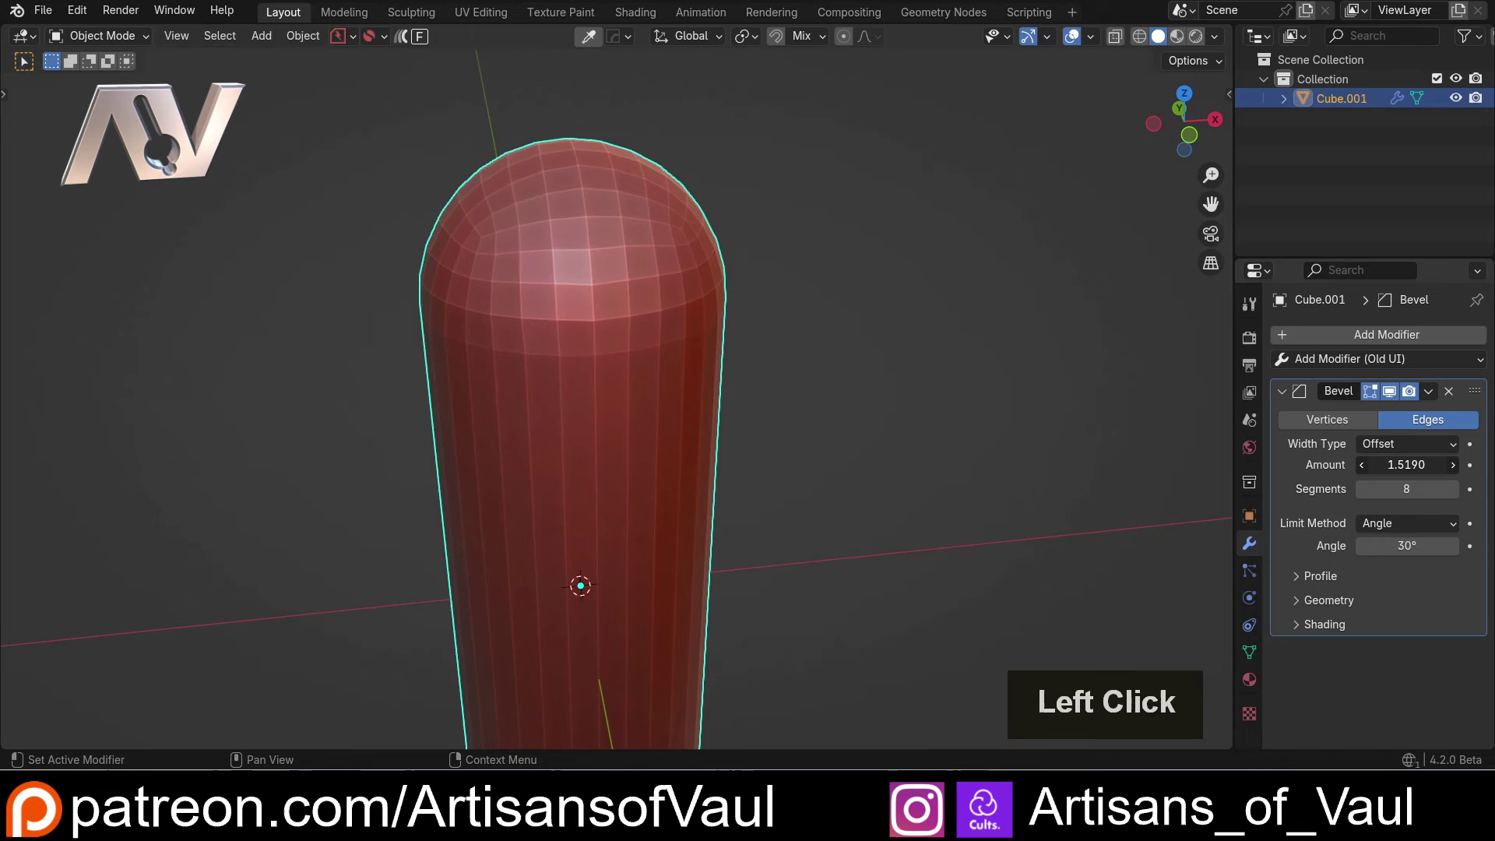
scroll(up, 3)
scroll(down, 3)
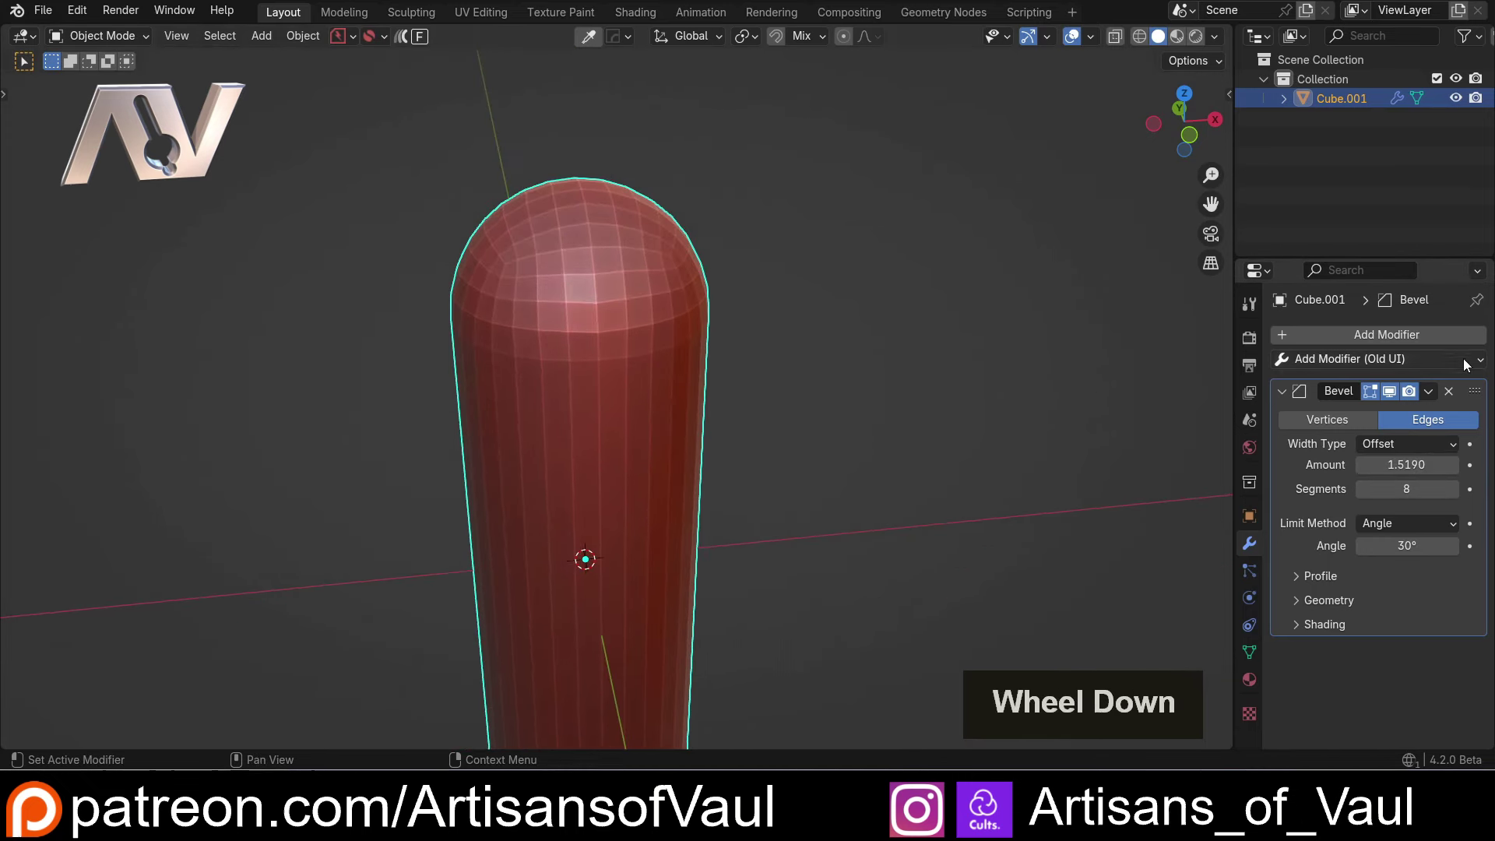
Apply the bevel and test-move a dome vertex in Edit Mode, cancelling the move.
click(1435, 395)
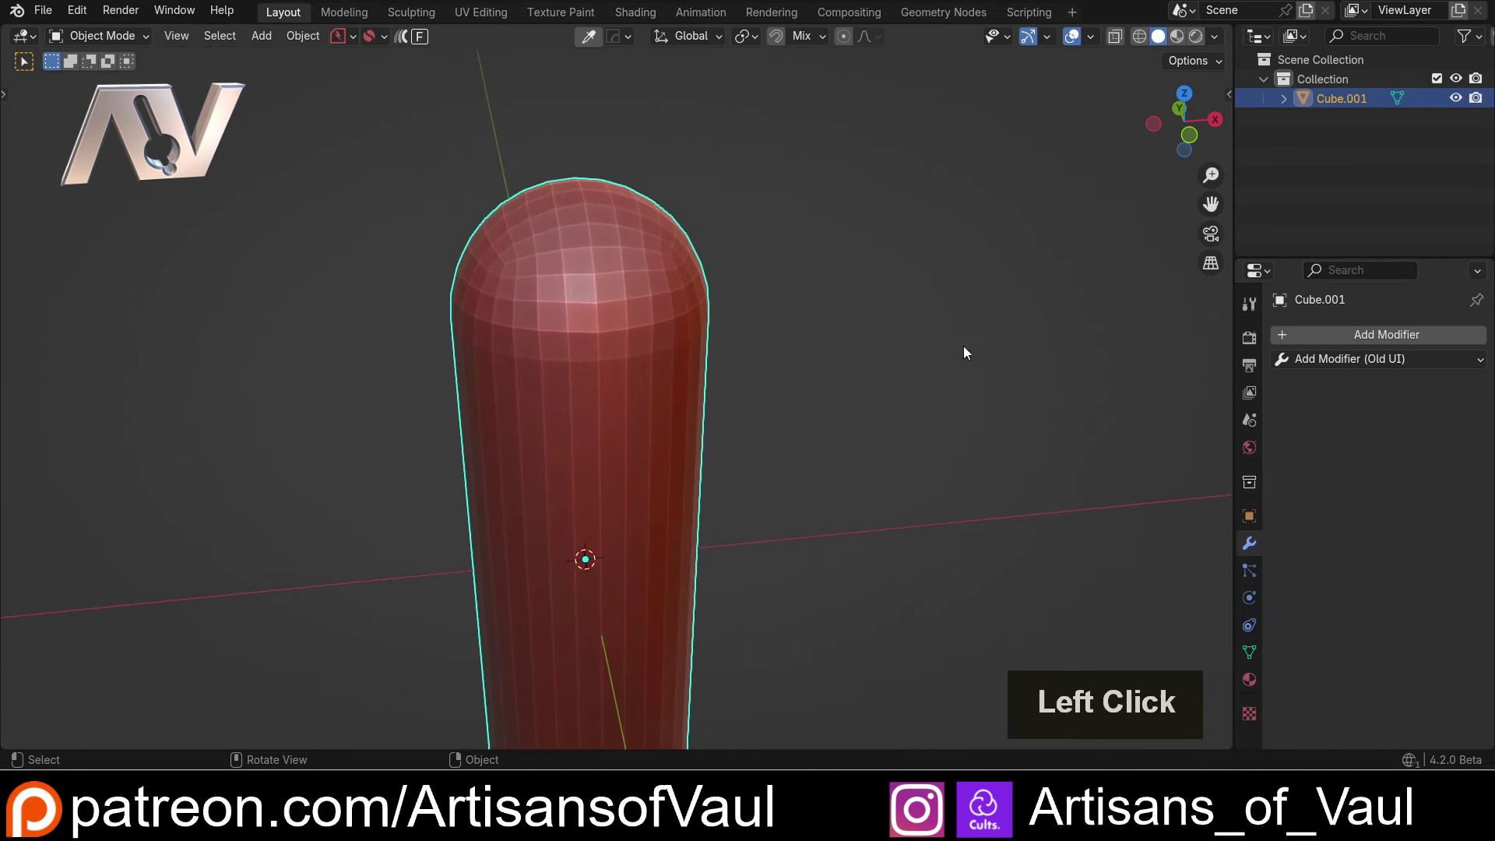
key(Tab)
scroll(up, 3)
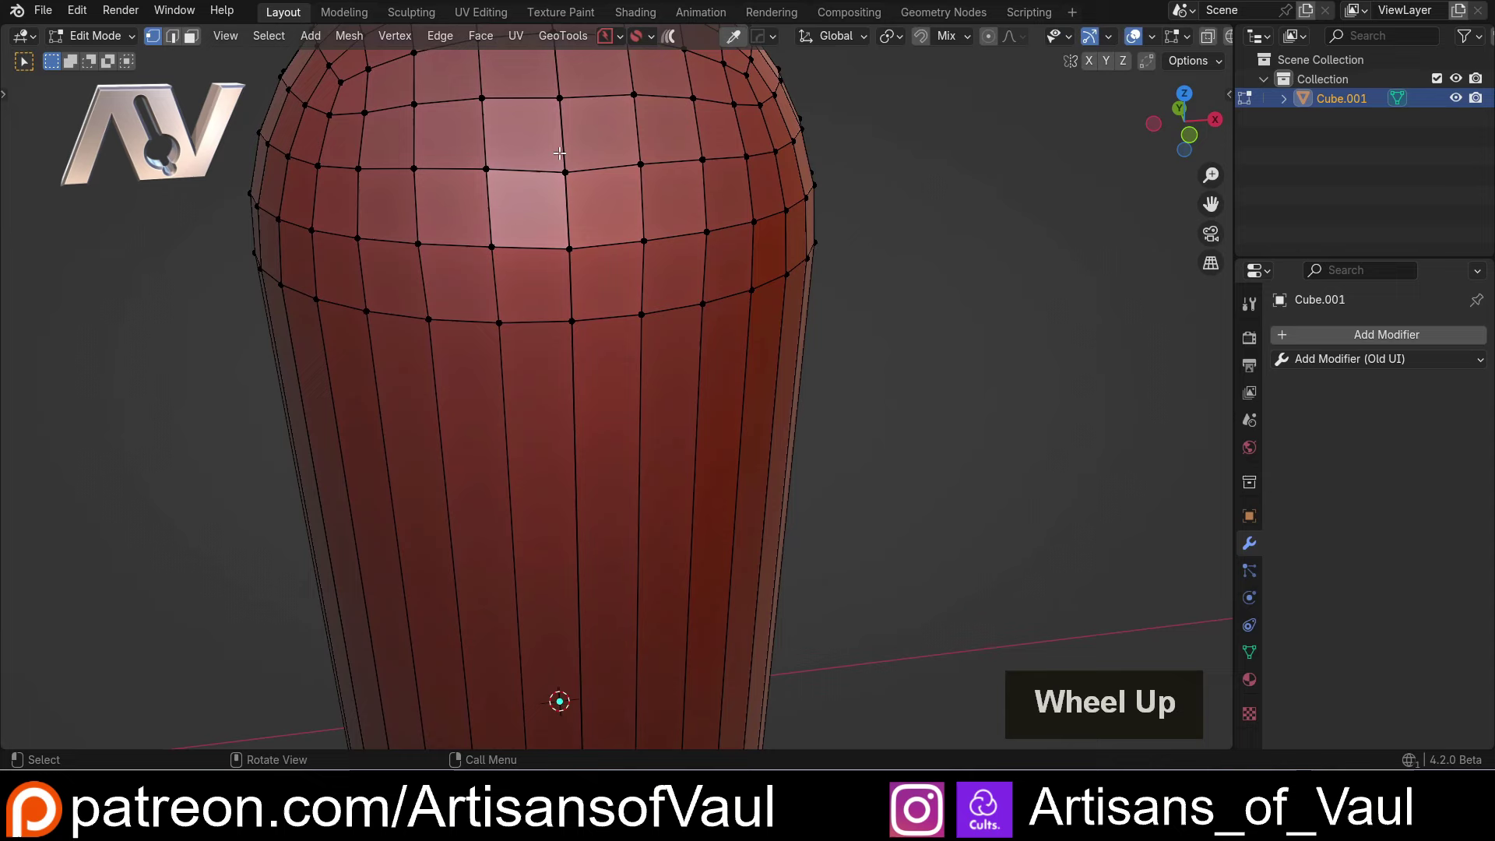
click(568, 173)
middle_click(574, 197)
key(g)
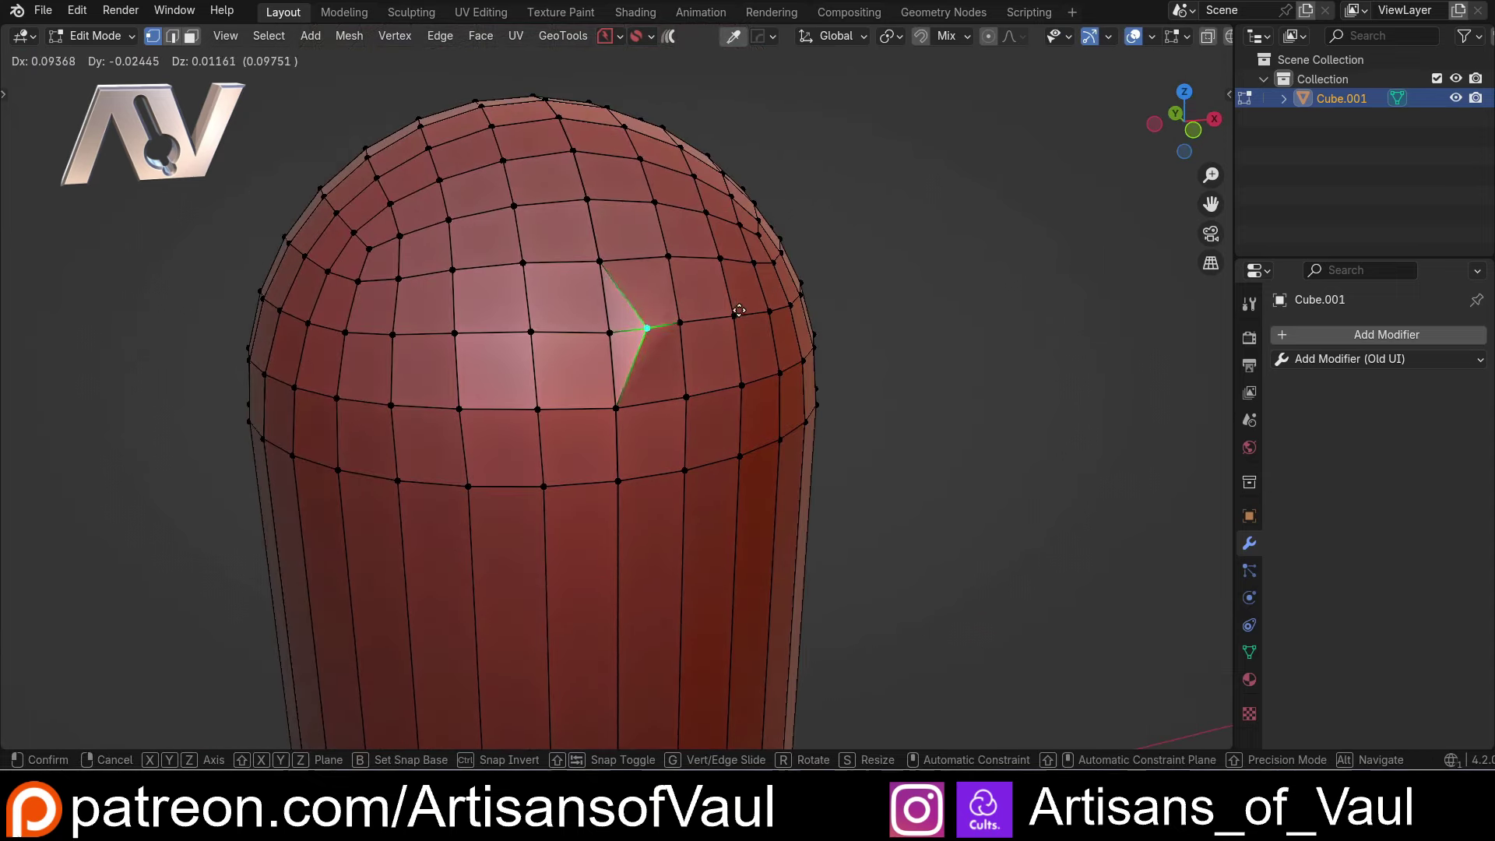
key(Escape)
scroll(up, 3)
middle_click(644, 324)
scroll(down, 3)
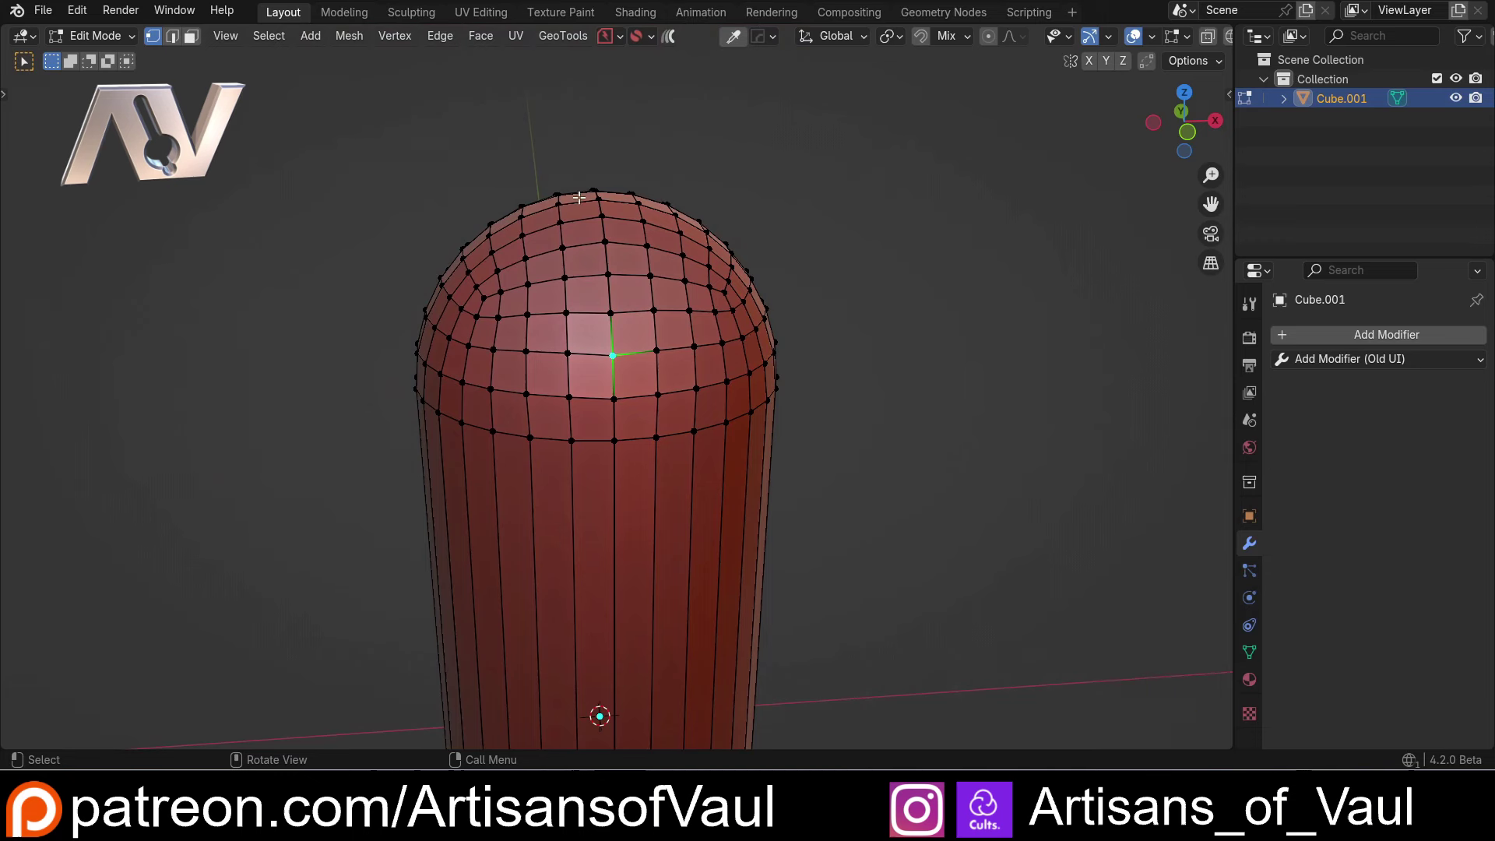
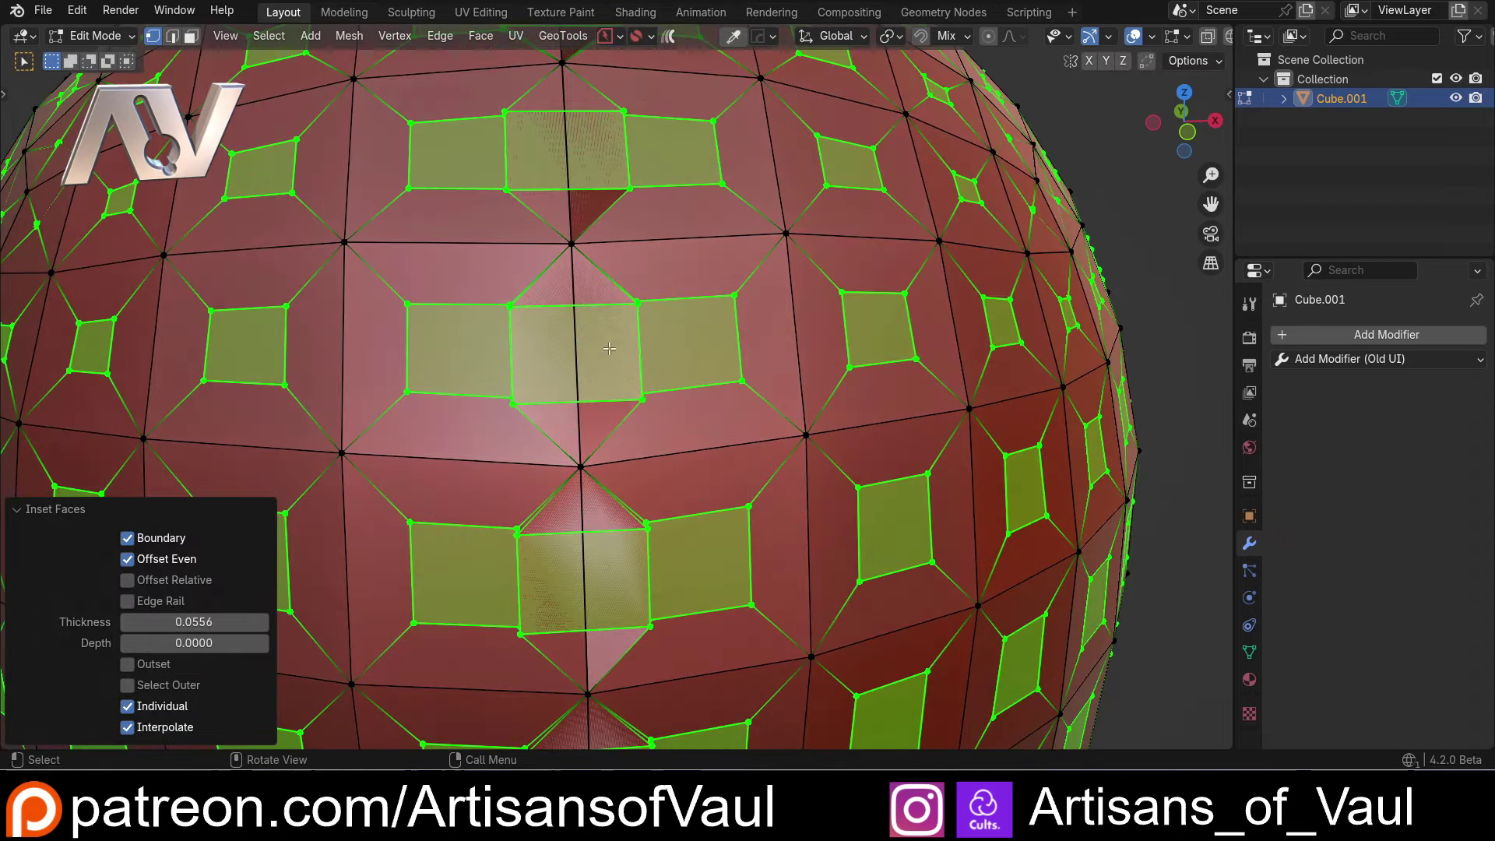
Try insetting faces individually, then undo everything back to the live 8-segment Bevel modifier.
scroll(down, 3)
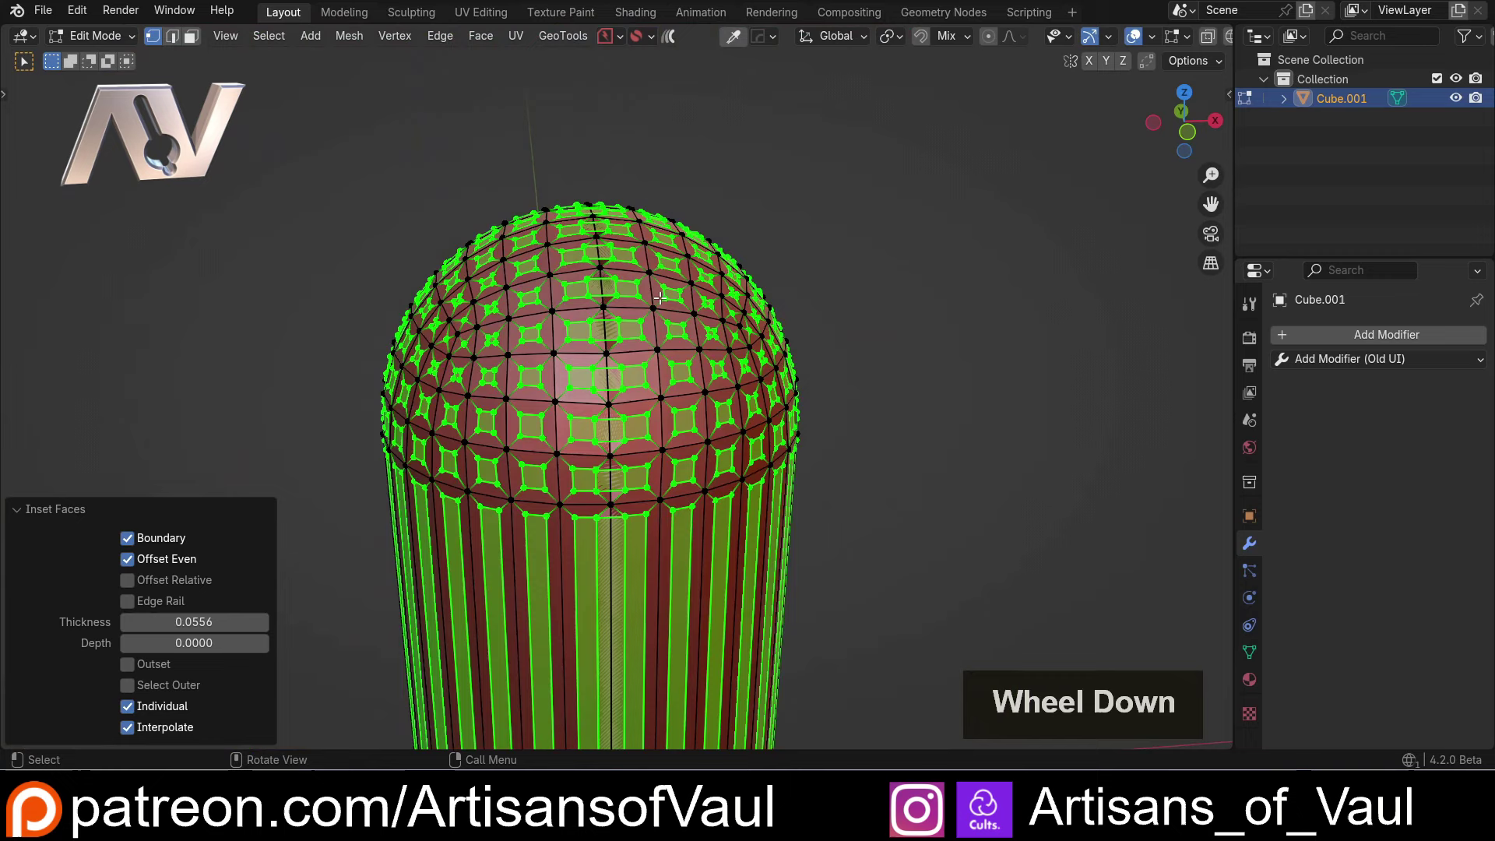
middle_click(676, 410)
key(ctrl+z)
key(ctrl+z)
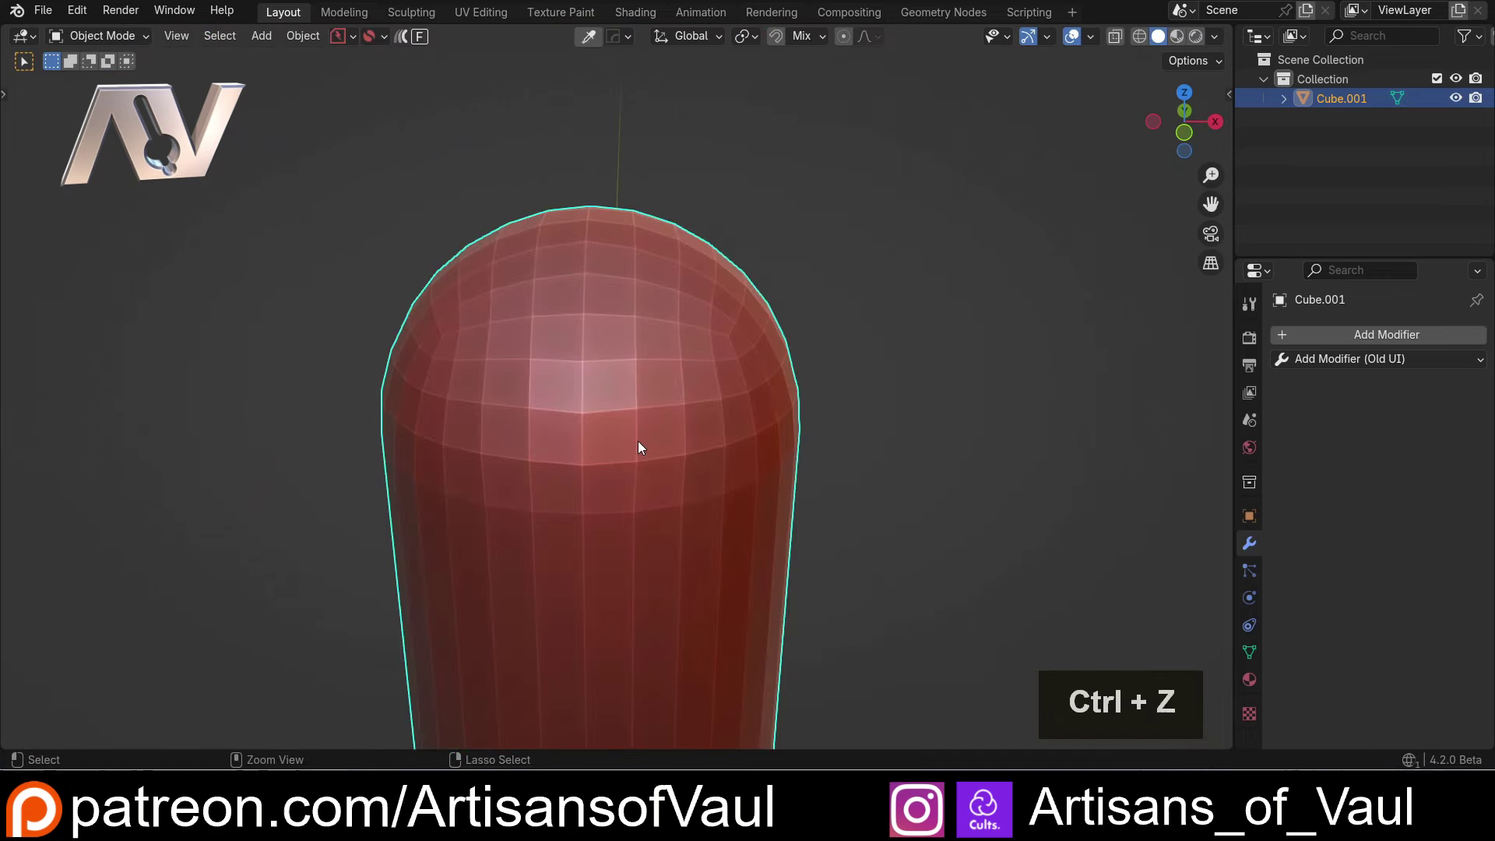
middle_click(595, 387)
click(639, 374)
scroll(up, 3)
key(Tab)
click(687, 347)
key(Tab)
scroll(down, 3)
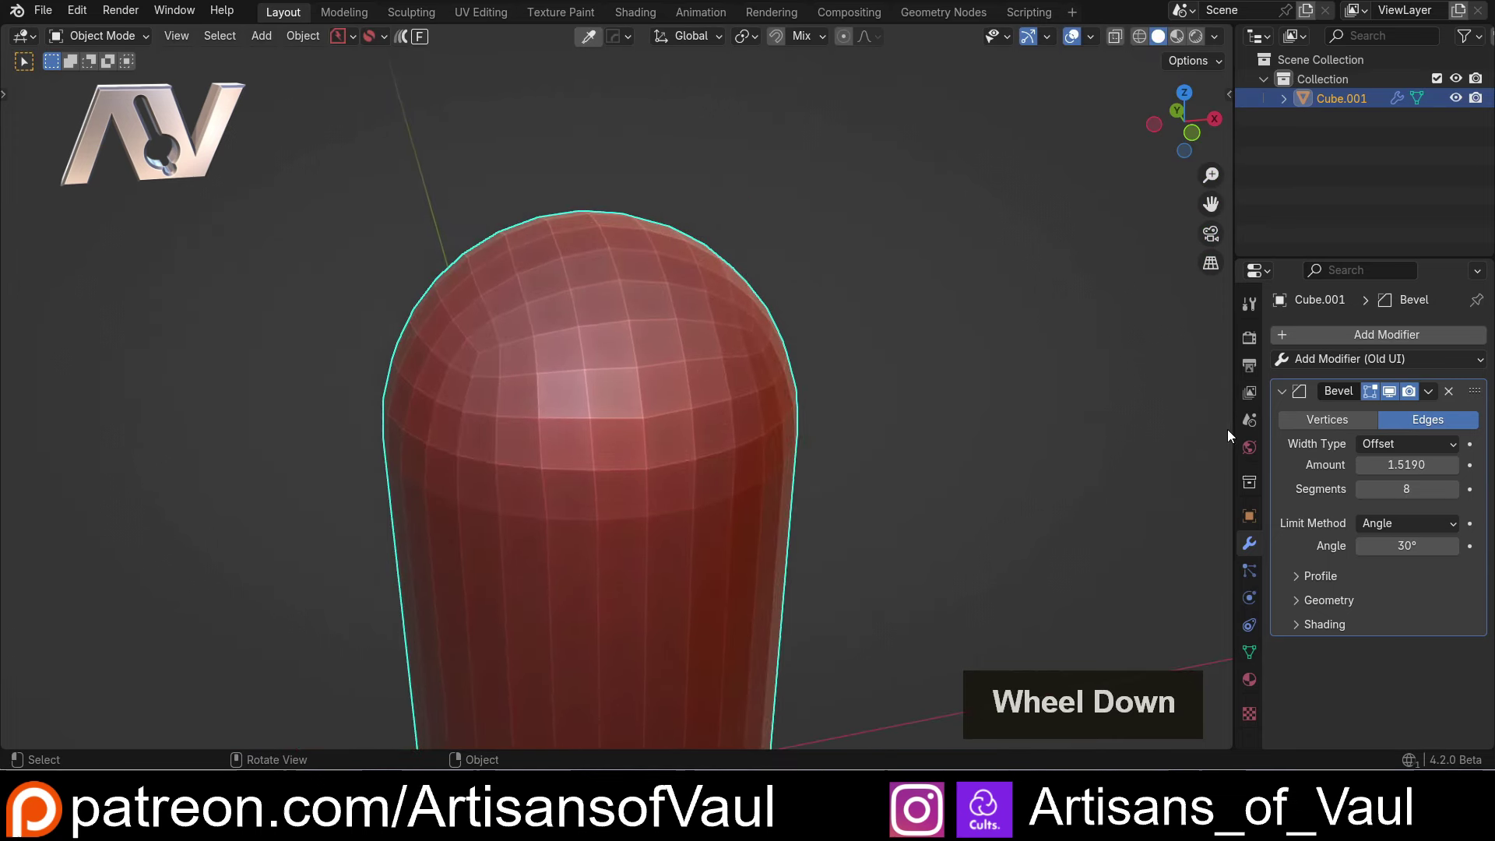
Add a Weld modifier after the capsule's Bevel.
click(1285, 399)
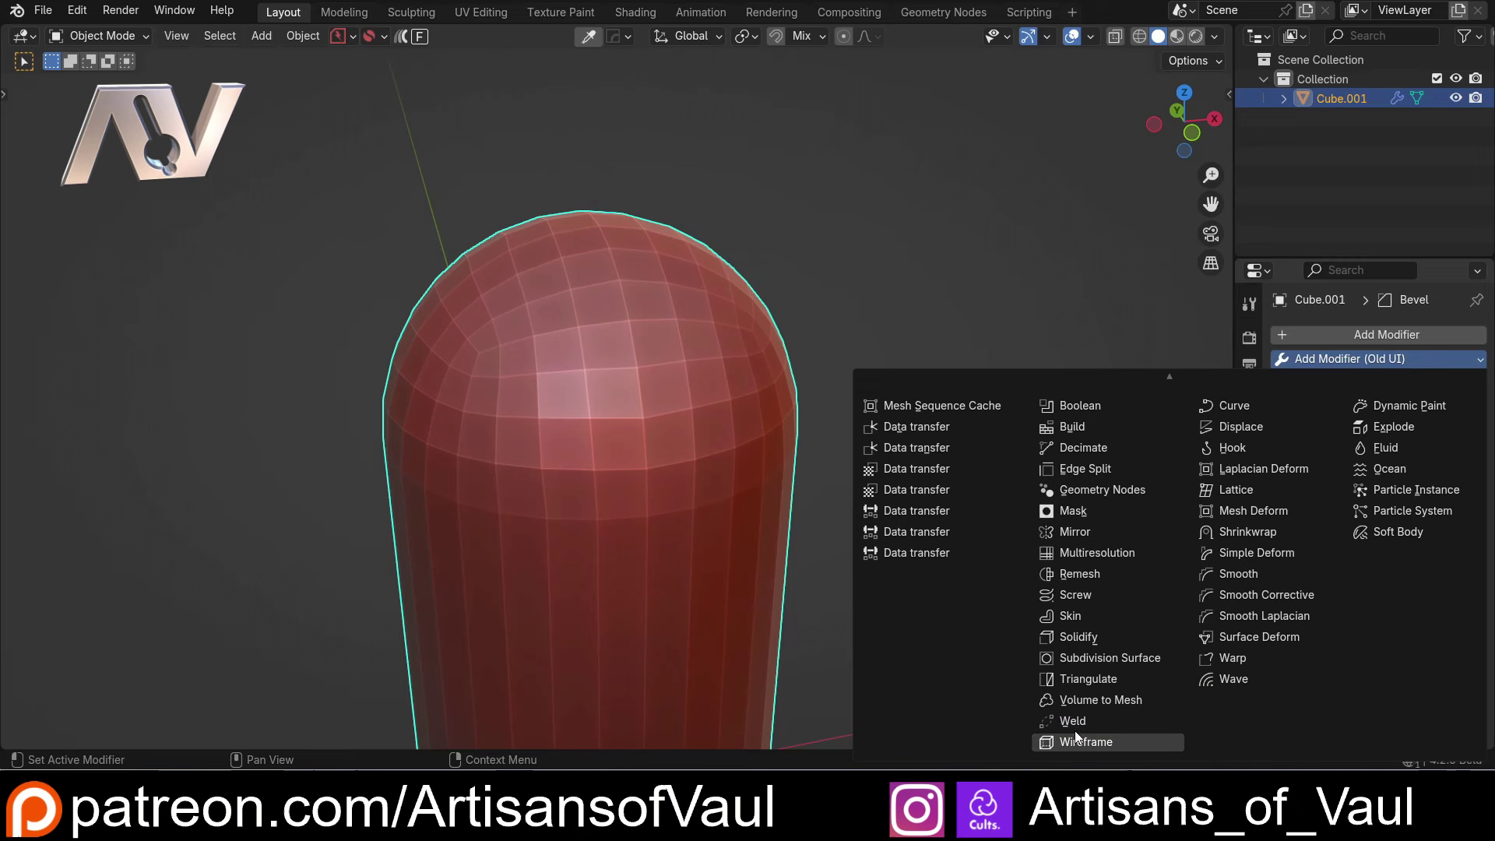
click(1081, 728)
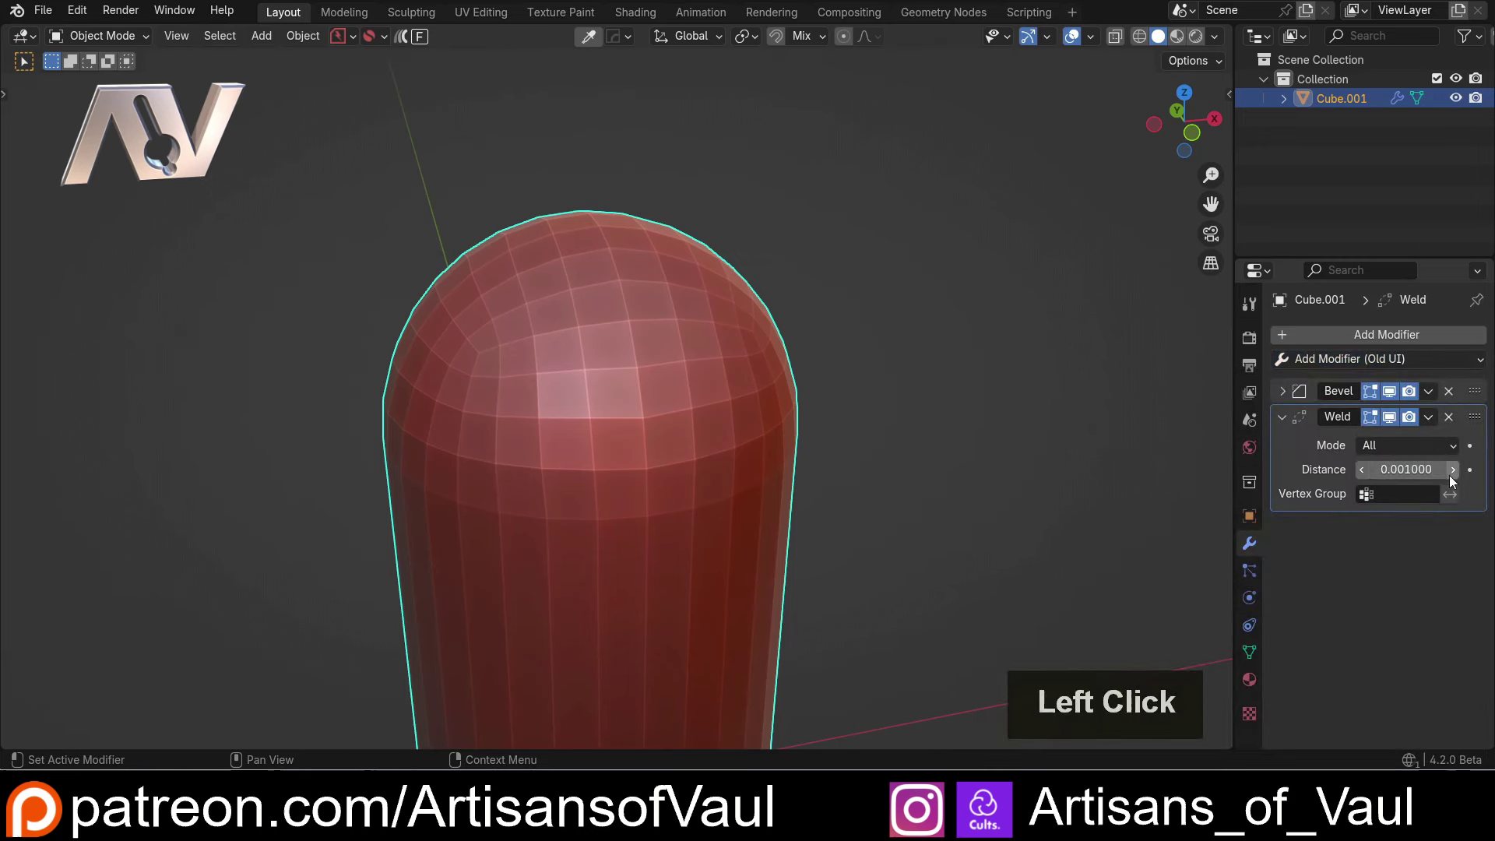
scroll(up, 3)
click(1431, 396)
double_click(1432, 401)
Test the welded pole by moving a dome vertex in Edit Mode, then undo back to Object Mode.
key(Tab)
click(688, 456)
key(g)
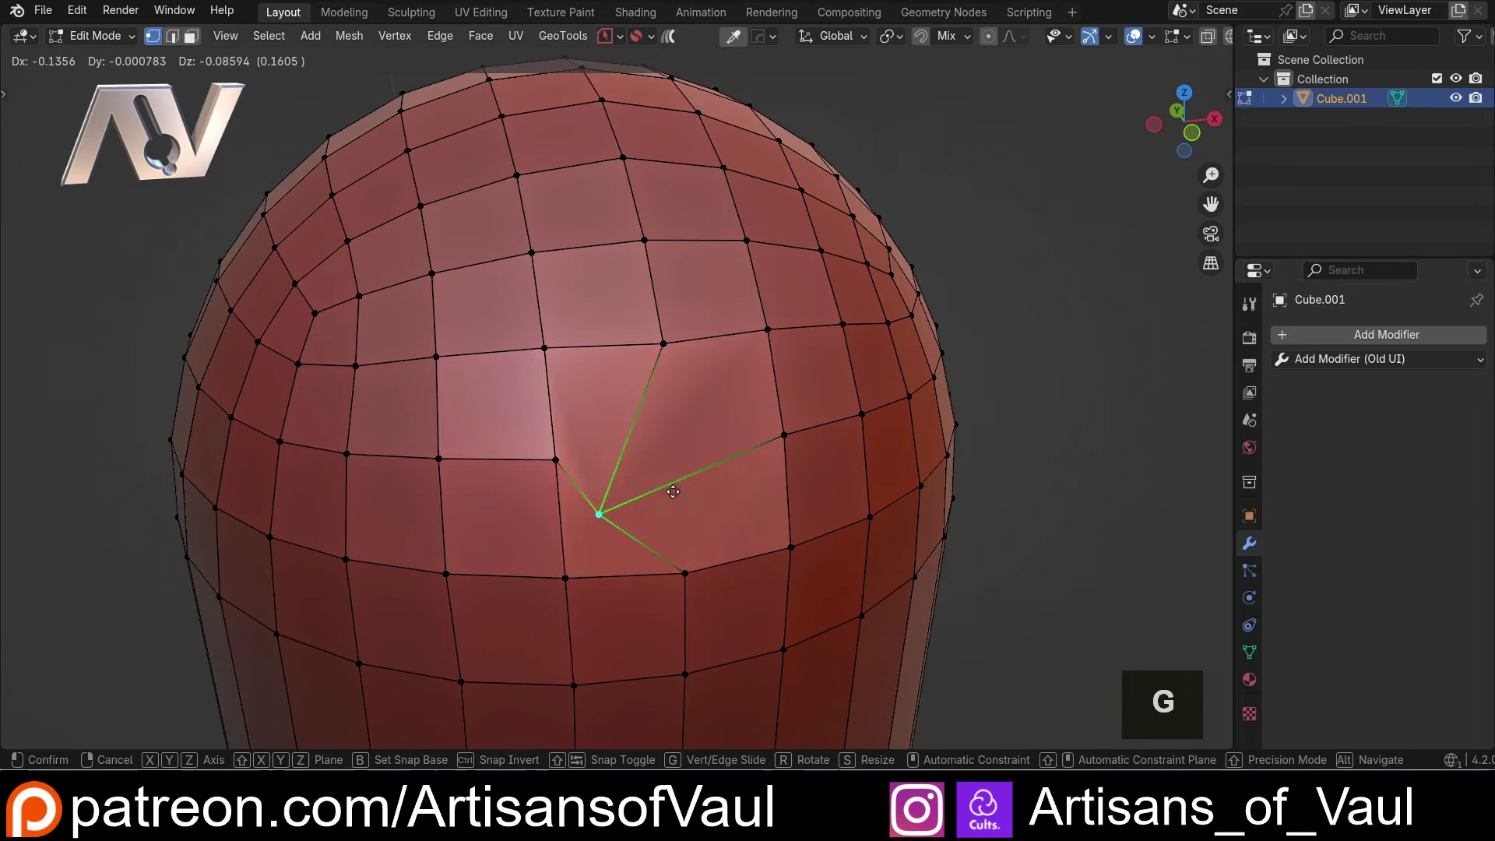
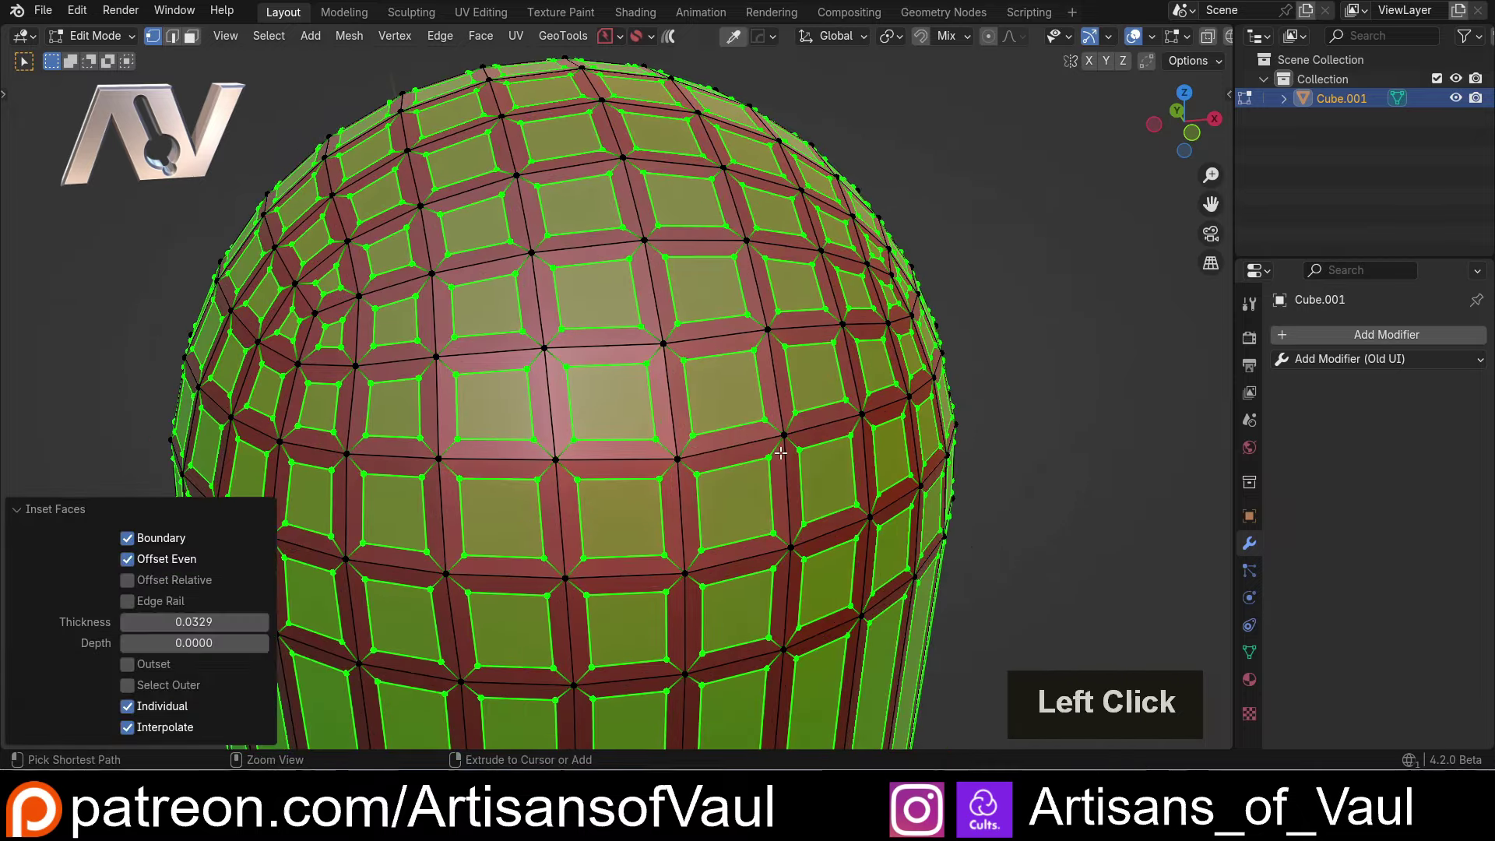
key(alt+e)
click(766, 473)
scroll(down, 3)
middle_click(758, 415)
key(ctrl+z)
scroll(up, 3)
key(ctrl+z)
key(ctrl+z)
Delete the capsule, leaving the scene empty.
scroll(up, 3)
scroll(down, 3)
middle_click(854, 374)
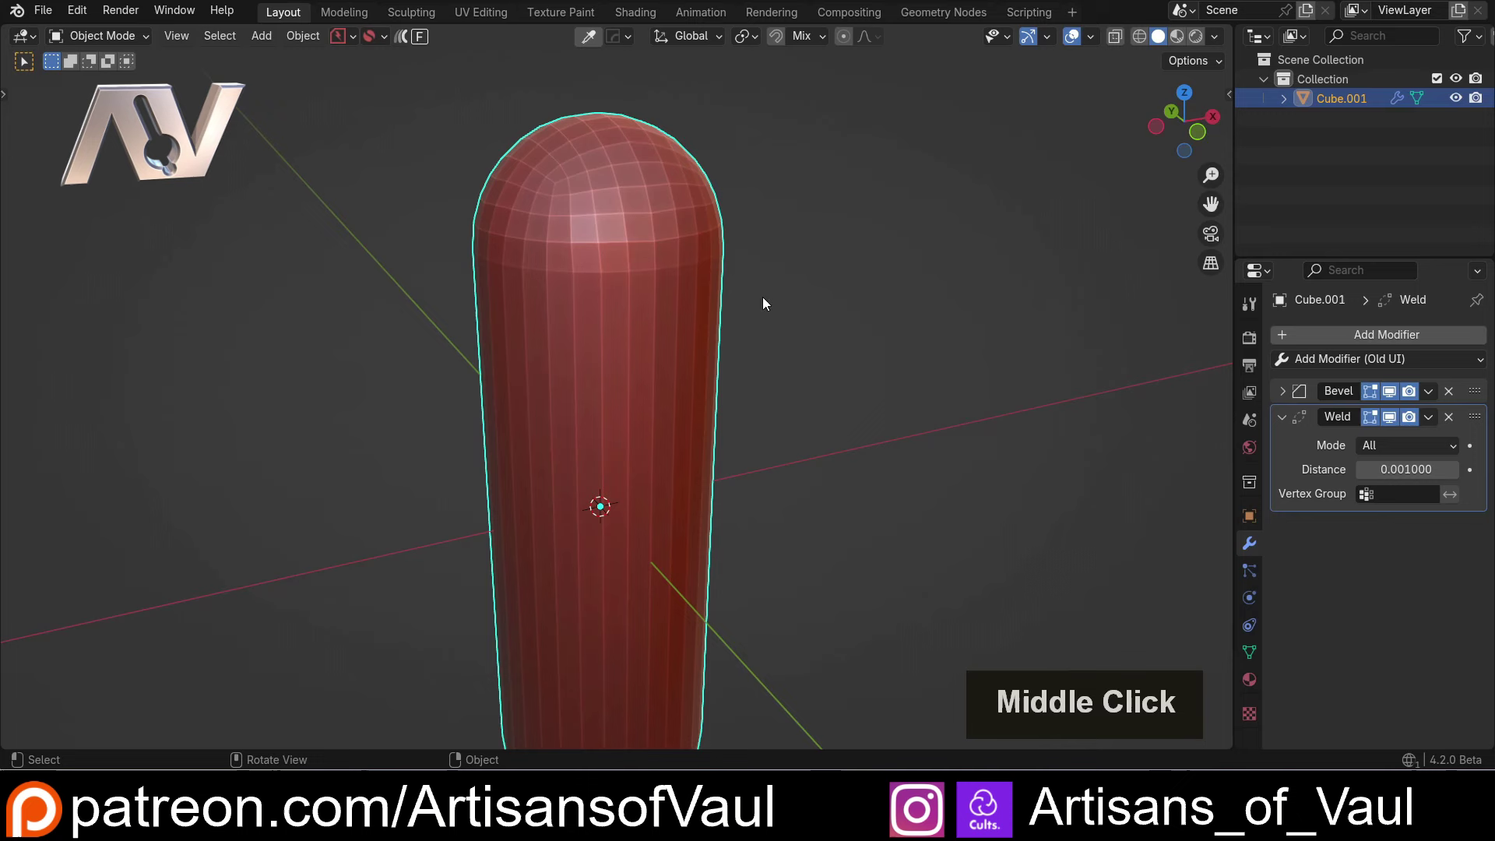
scroll(down, 3)
click(768, 392)
double_click(638, 416)
key(Delete)
scroll(up, 3)
Add a fresh default cube at the origin and look it over.
key(shift+a)
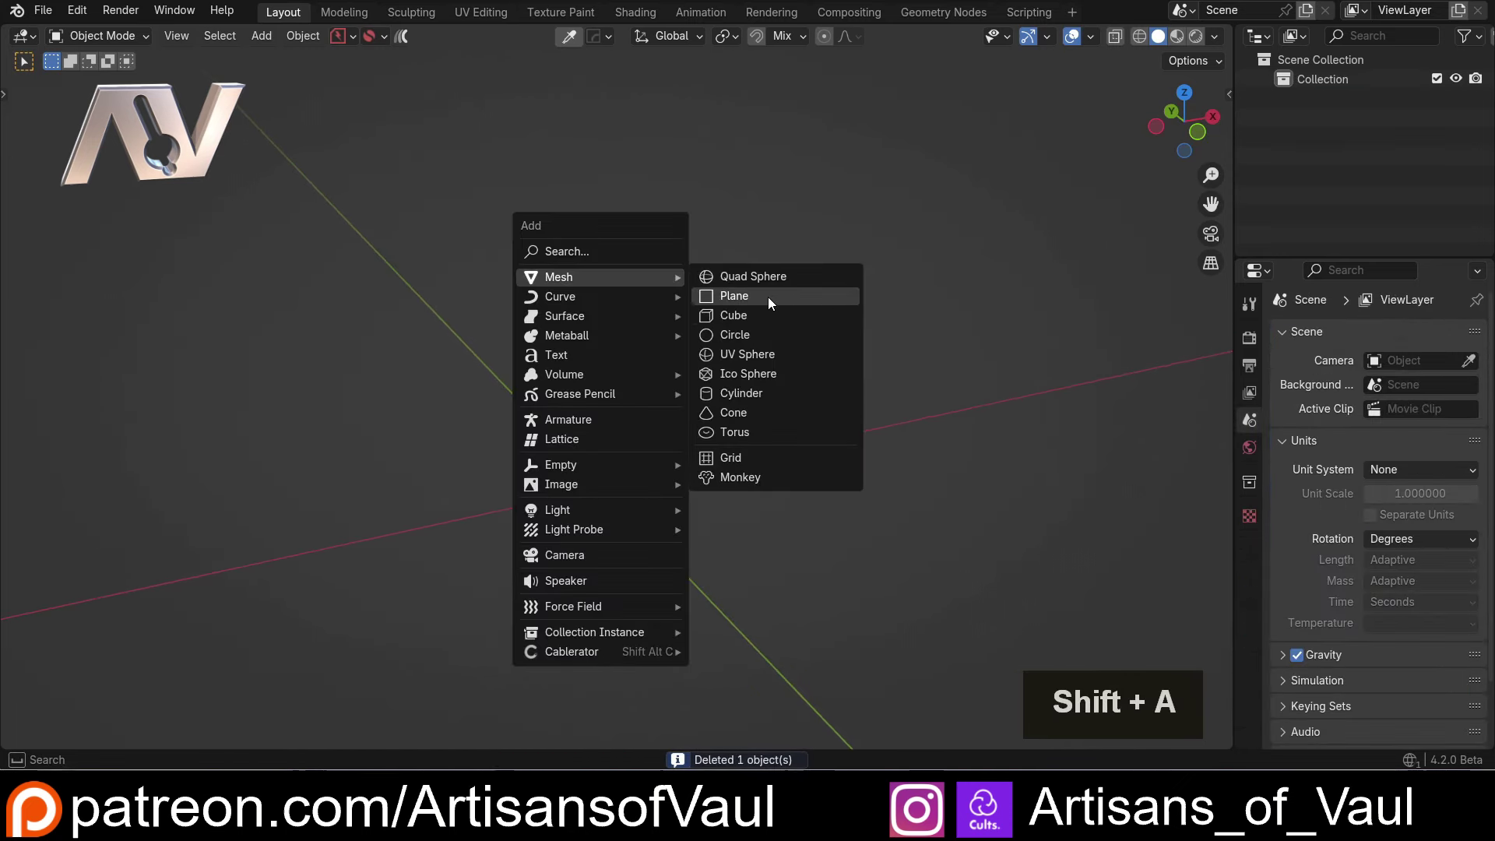
click(758, 316)
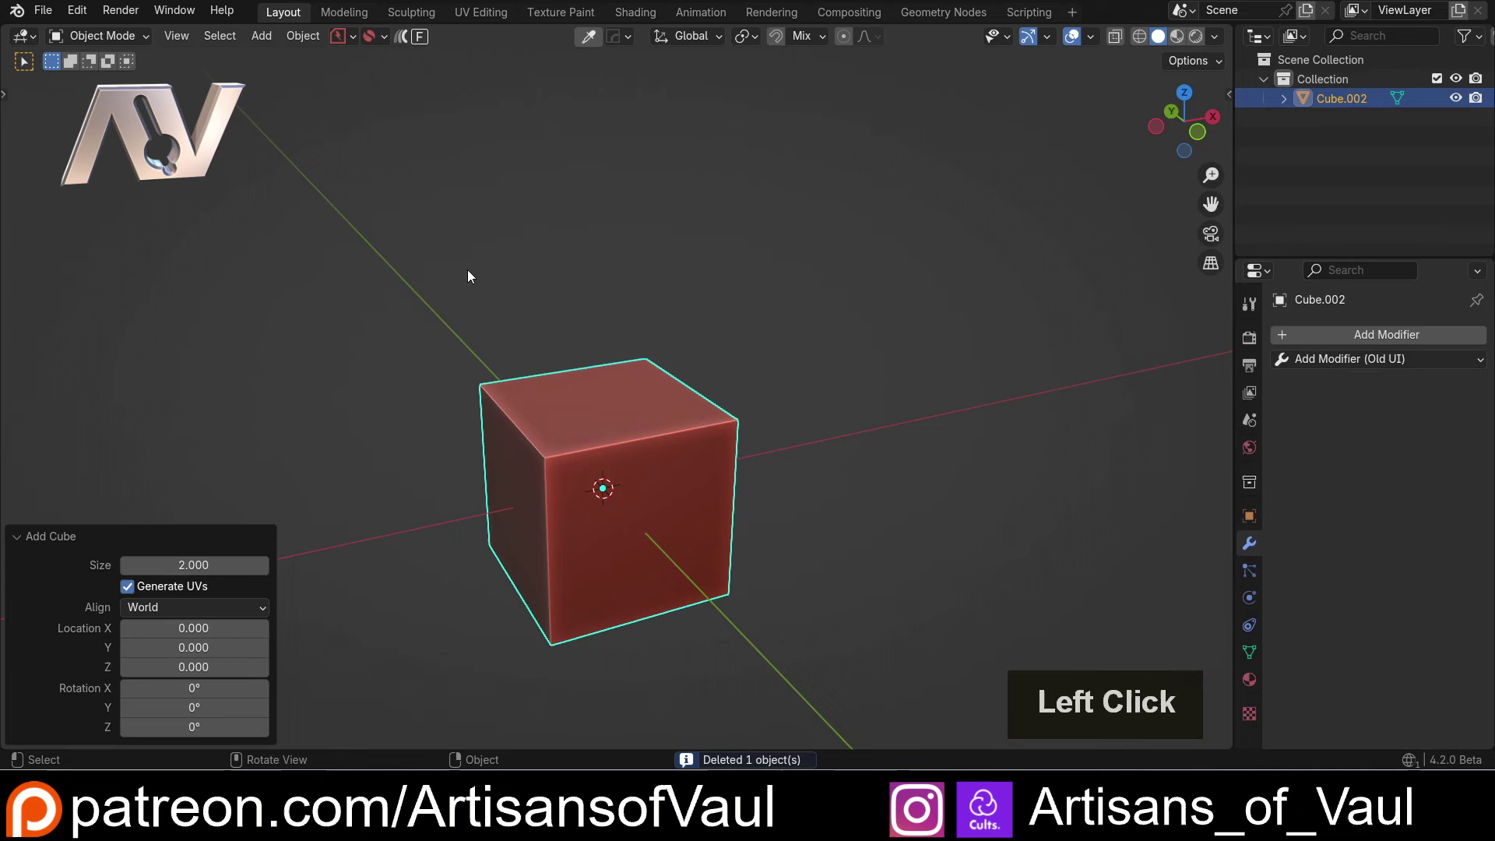
middle_click(507, 498)
middle_click(514, 409)
scroll(up, 3)
middle_click(377, 375)
middle_click(429, 427)
Bevel the cube's two top edges with ND Edge Bevel, tuning width and 14 segments into an arch.
key(Tab)
click(521, 335)
click(830, 276)
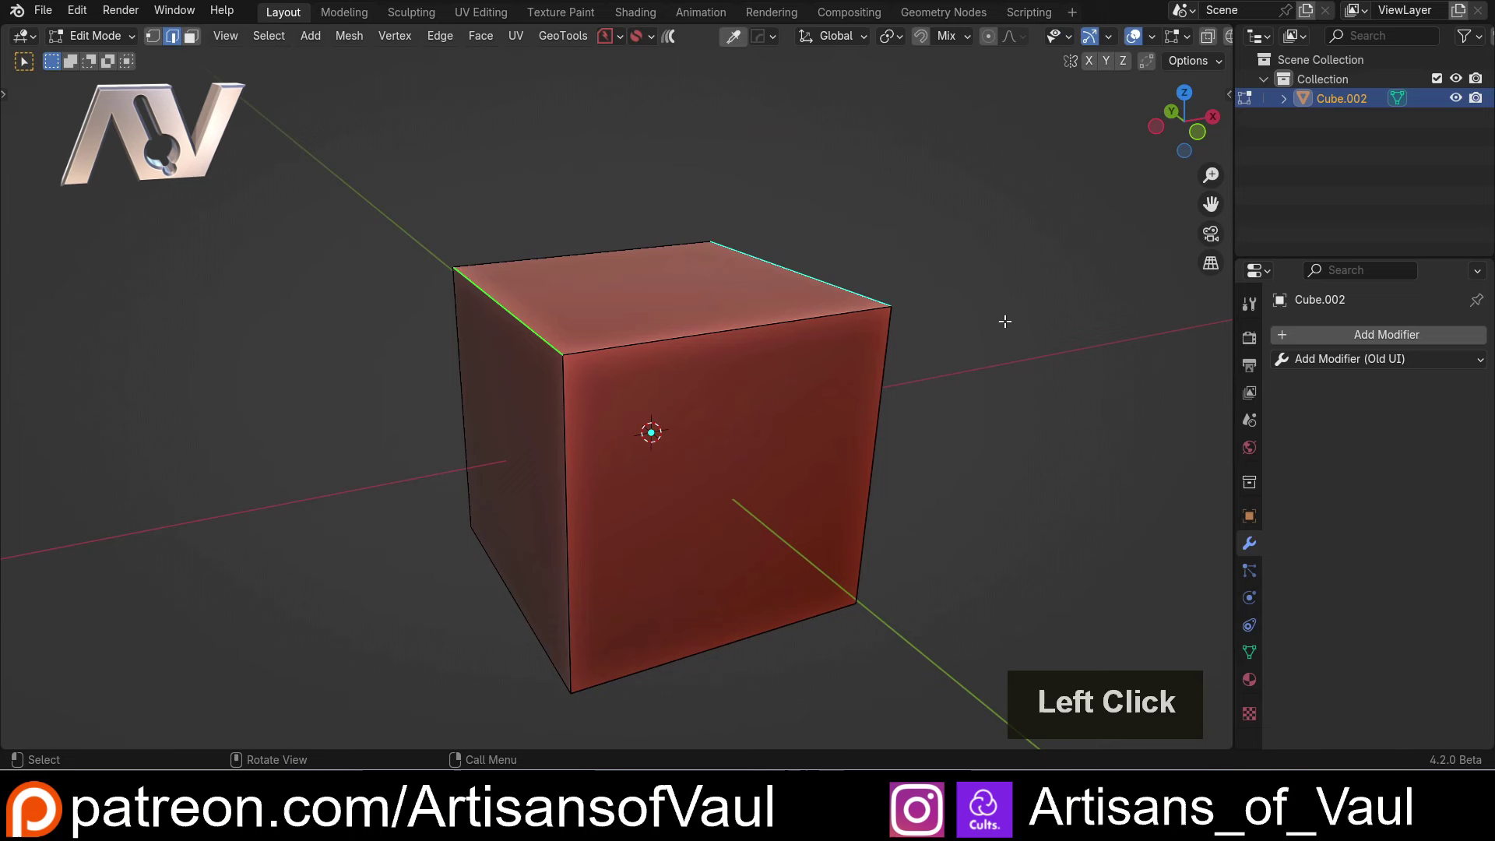
key(shift+2)
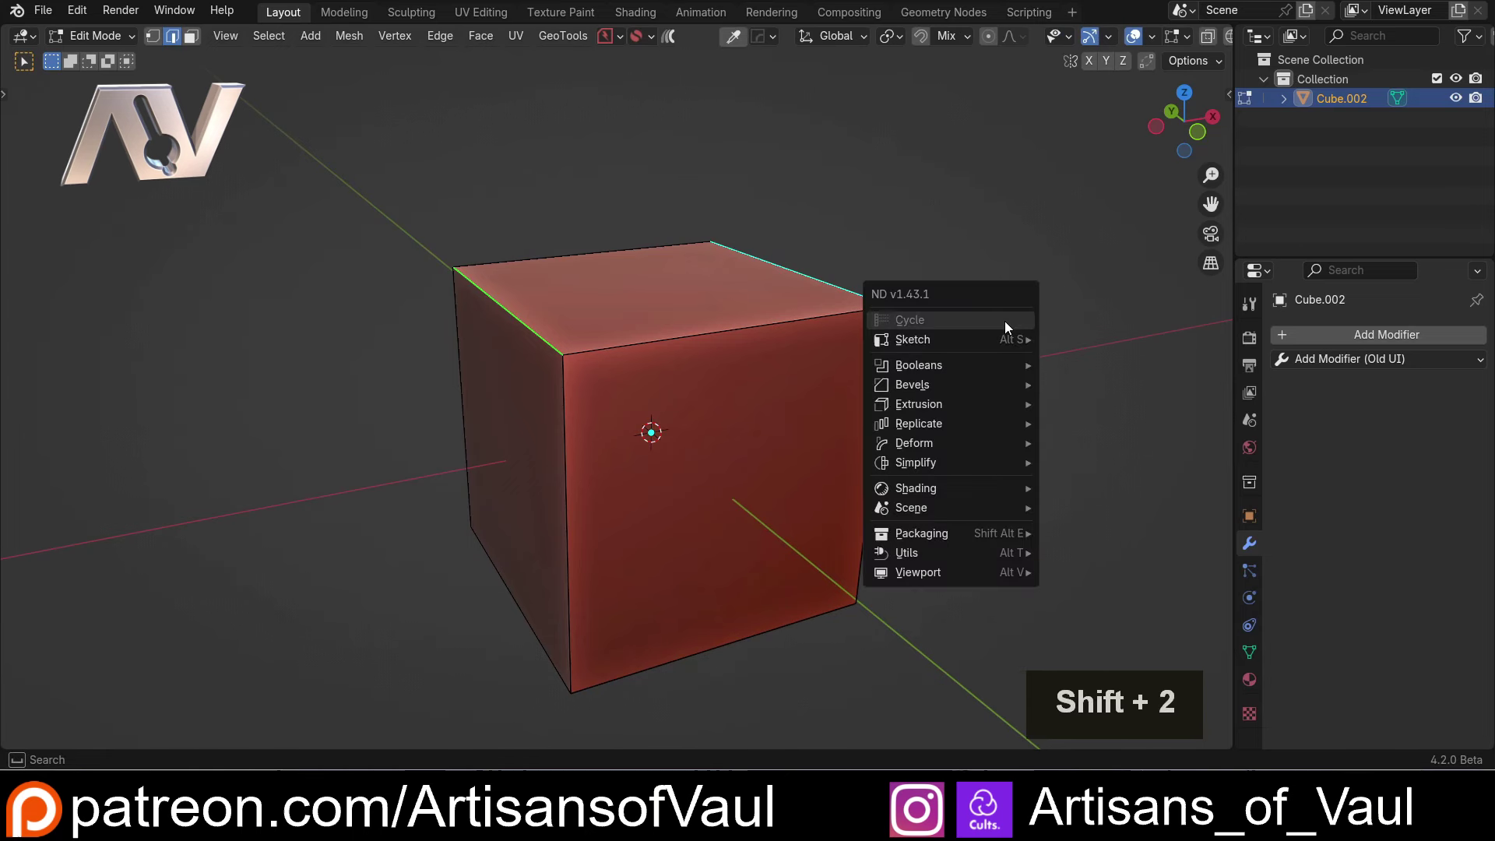
key(Escape)
key(shift+f)
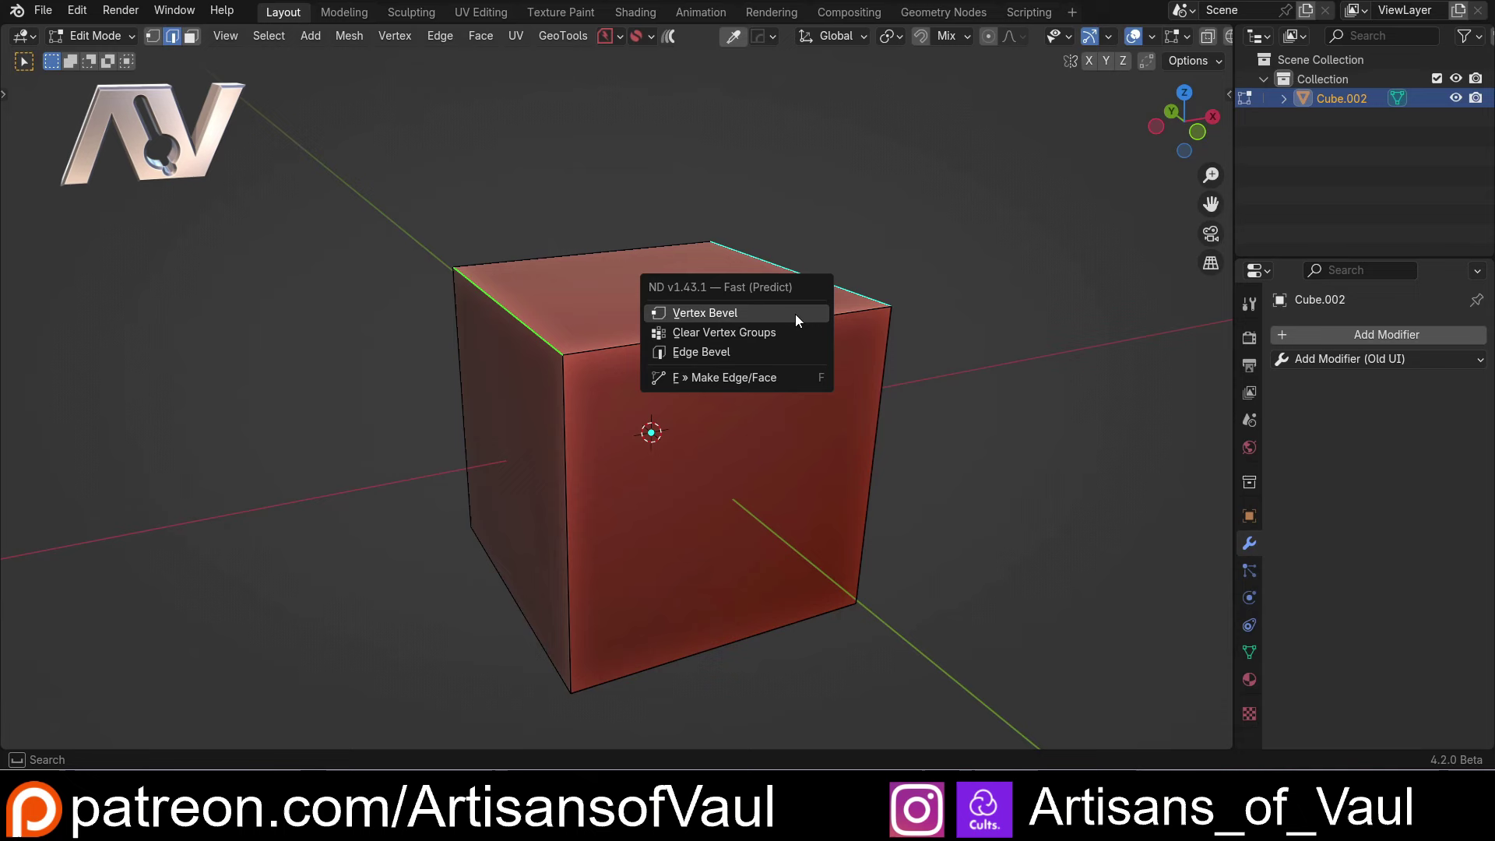
click(713, 354)
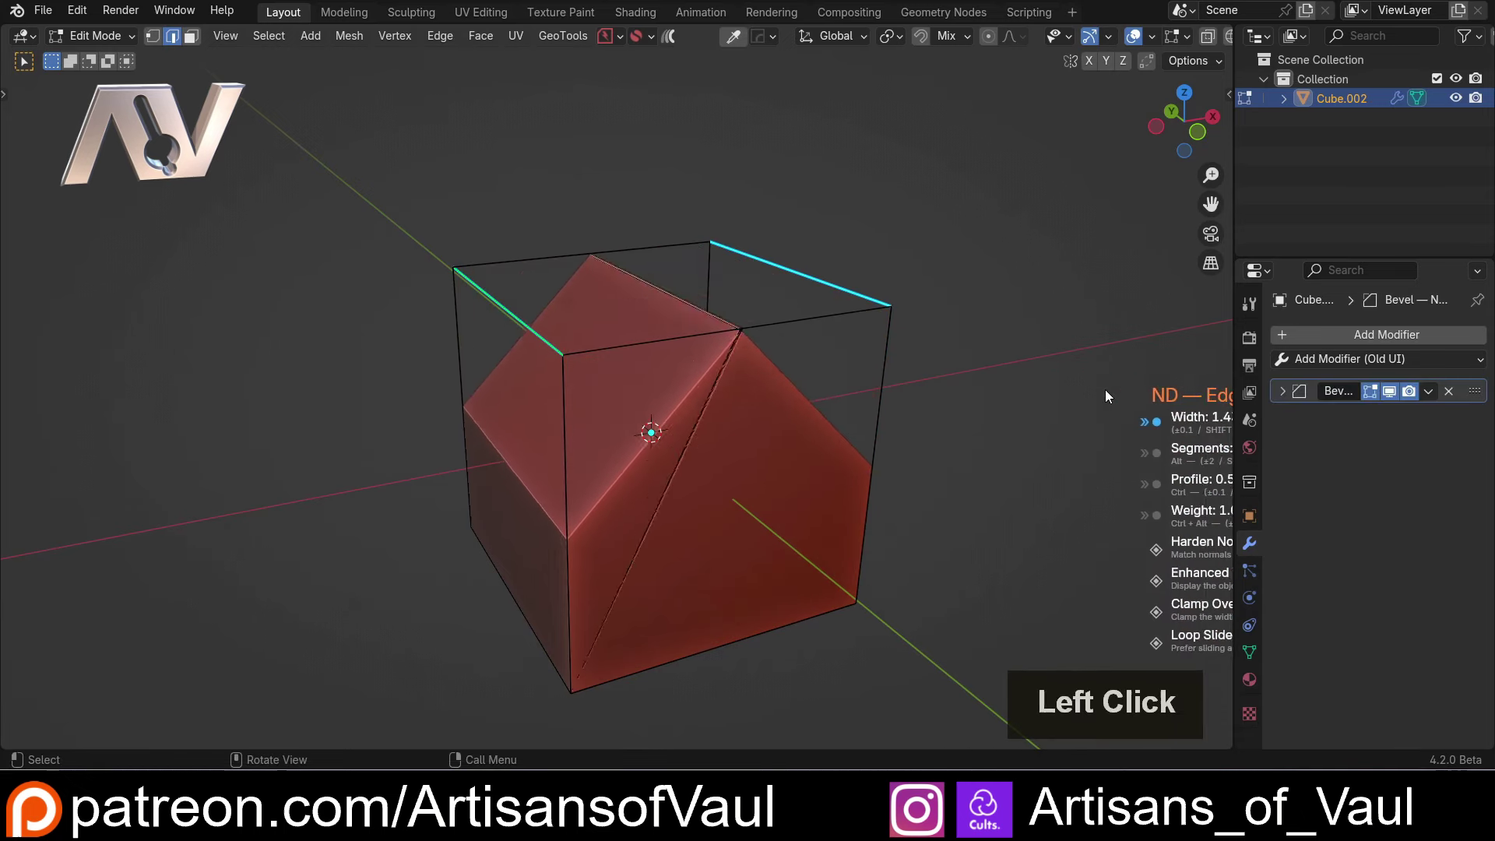
key(c)
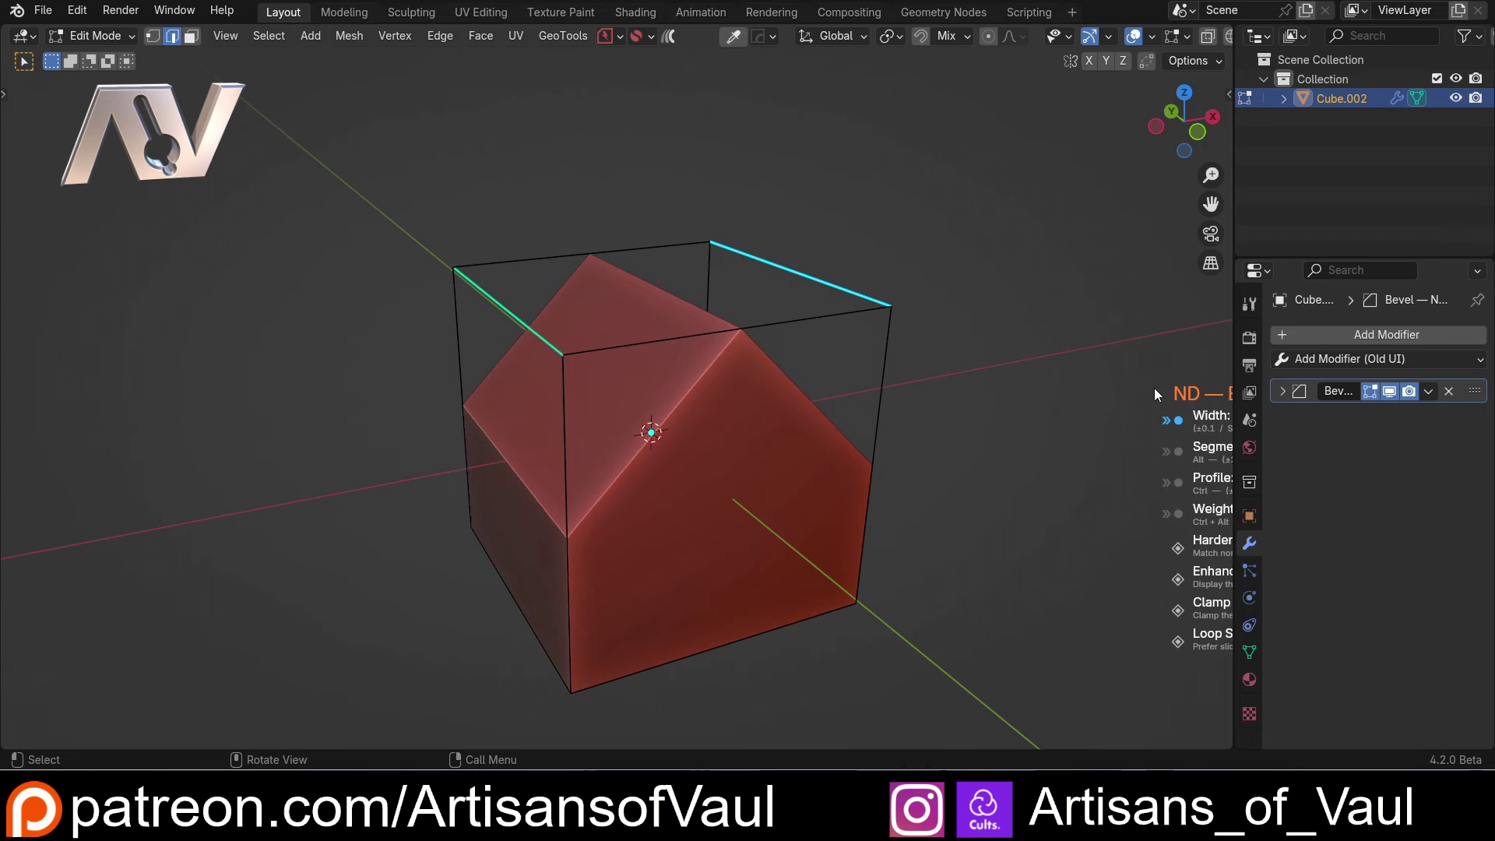
scroll(up, 3)
Back in Object Mode, add a Weld modifier after the weight-limited Bevel.
double_click(1164, 390)
key(Tab)
click(1081, 353)
middle_click(1011, 400)
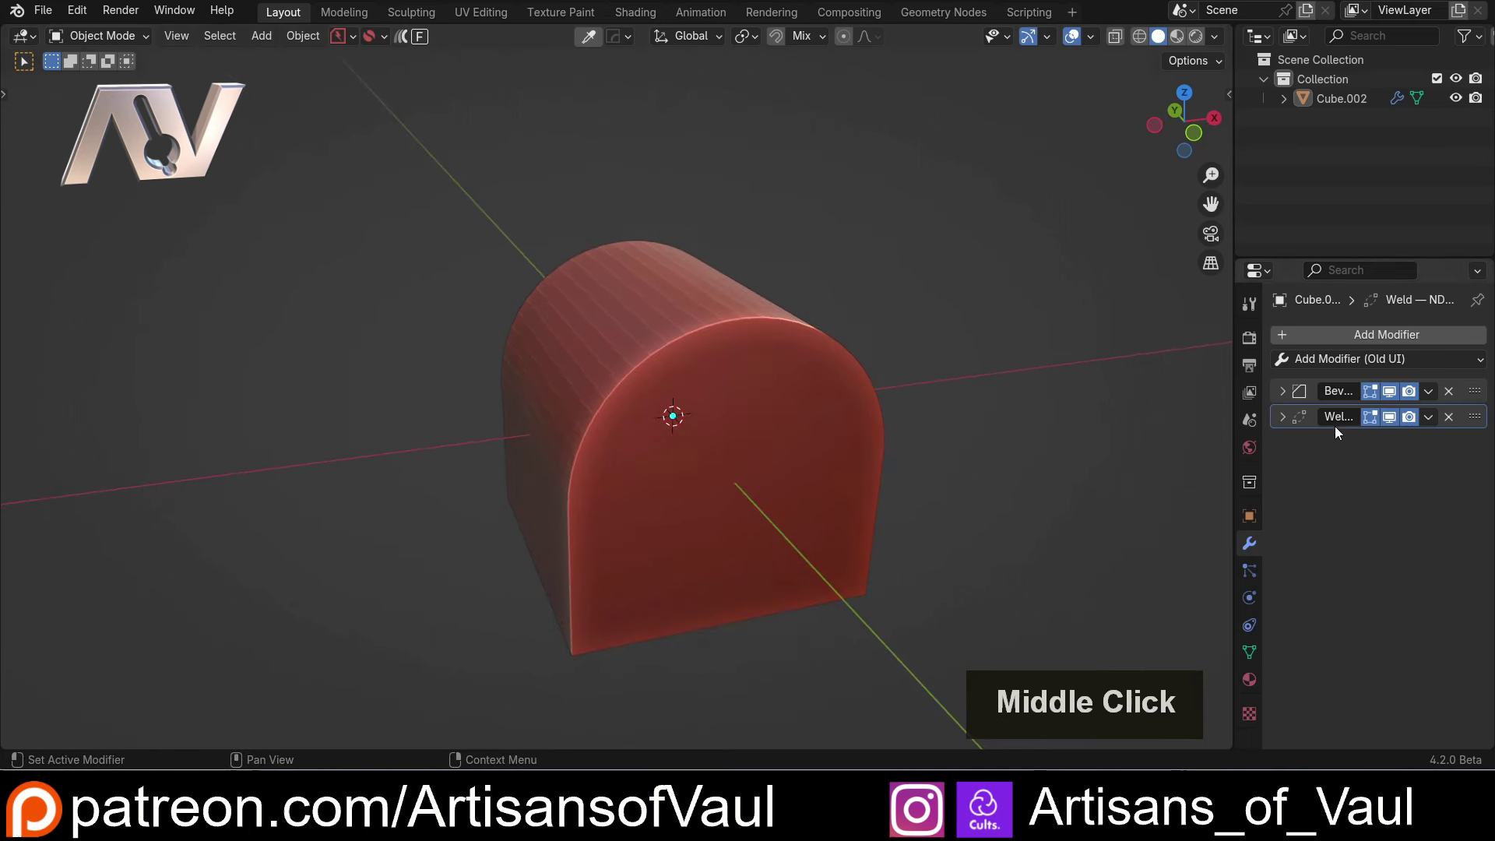
click(1271, 423)
double_click(1275, 417)
scroll(down, 3)
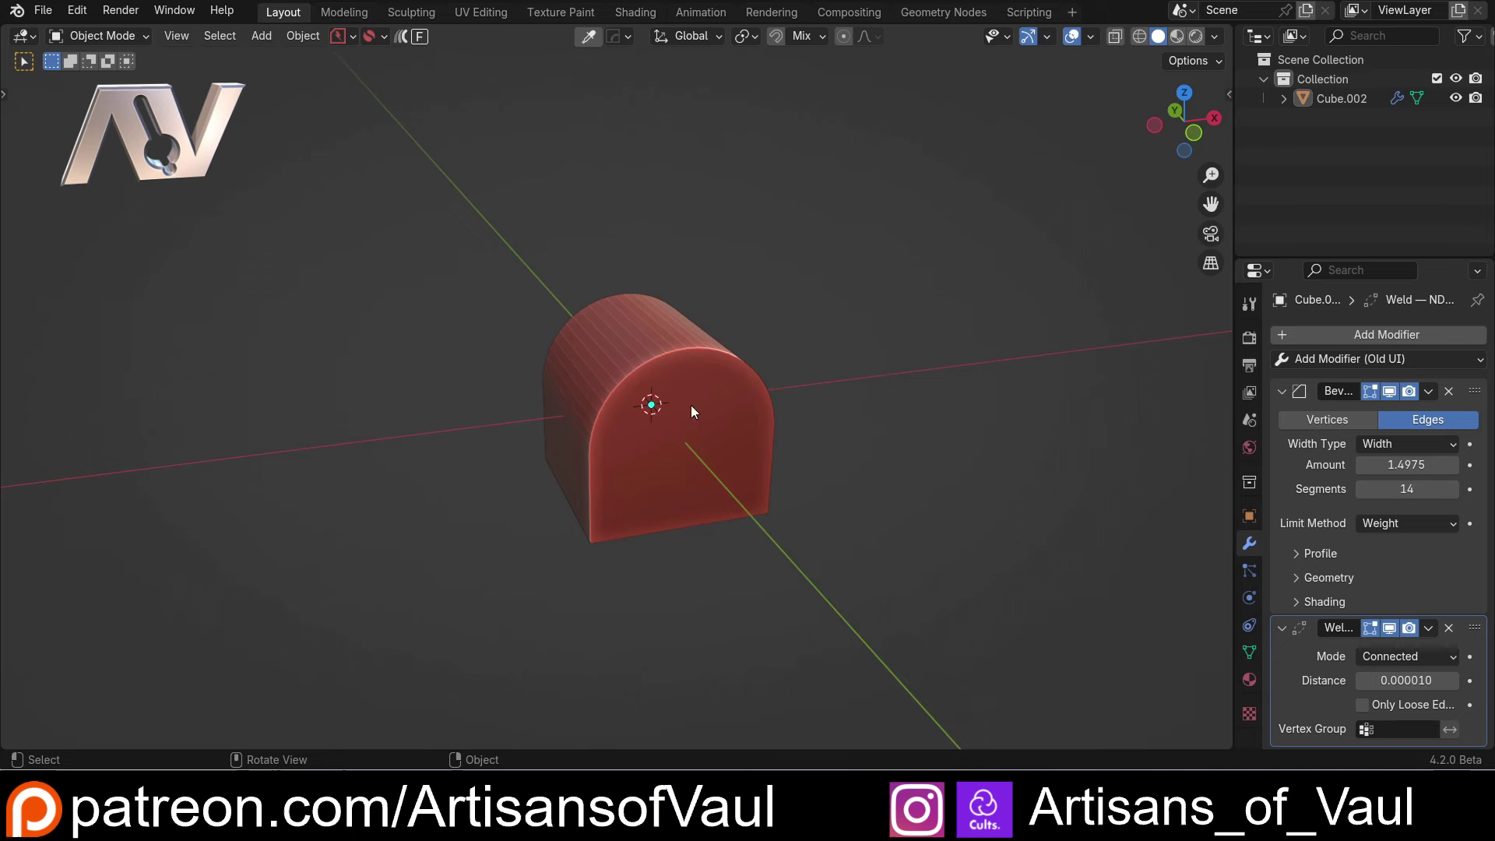
Delete the arched cube and add a UV sphere with 16 segments at the origin.
click(712, 406)
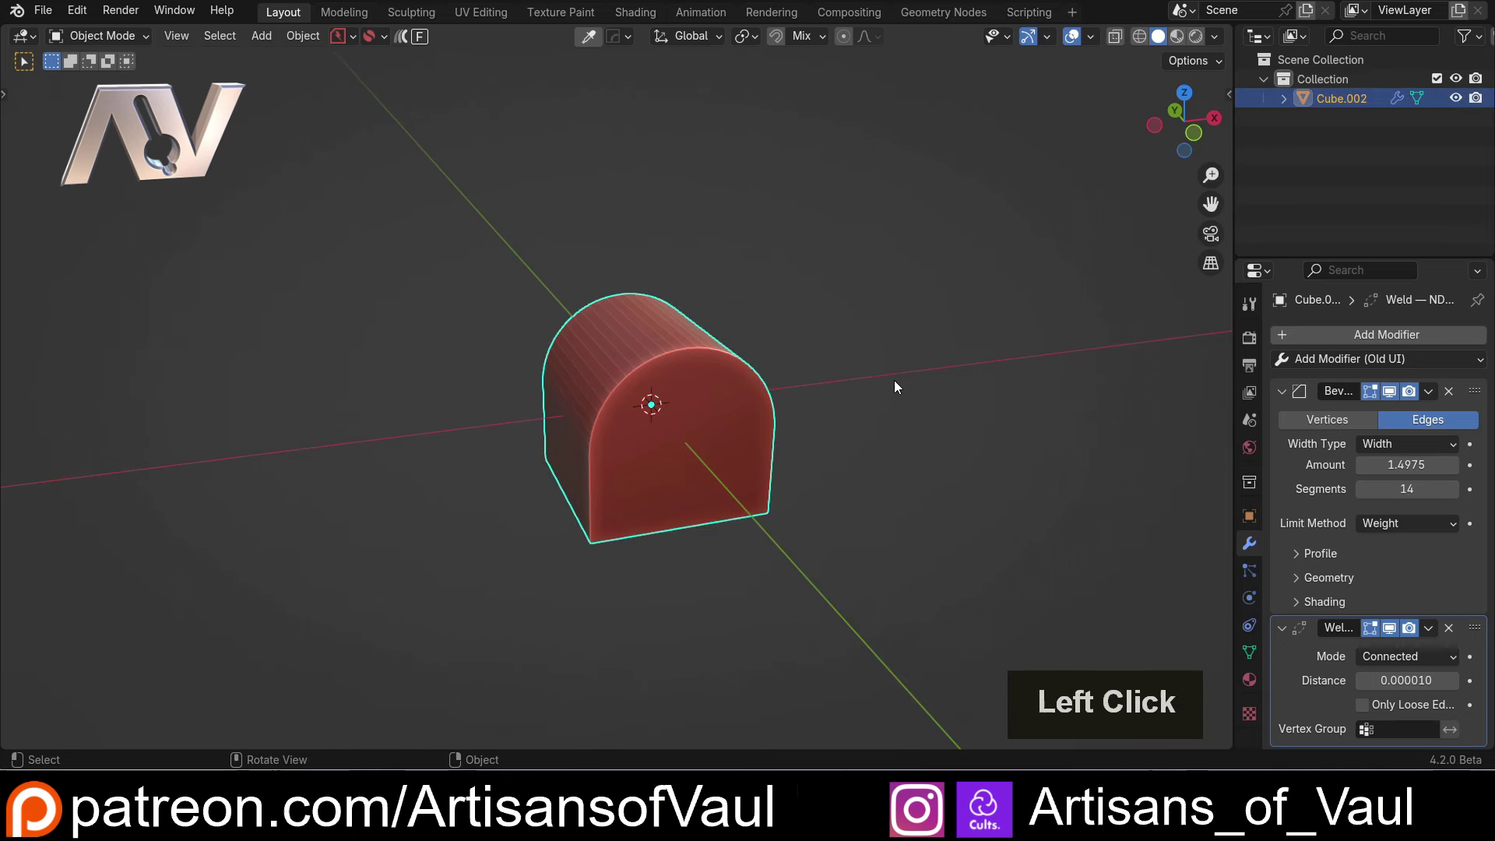
key(Delete)
key(shift+a)
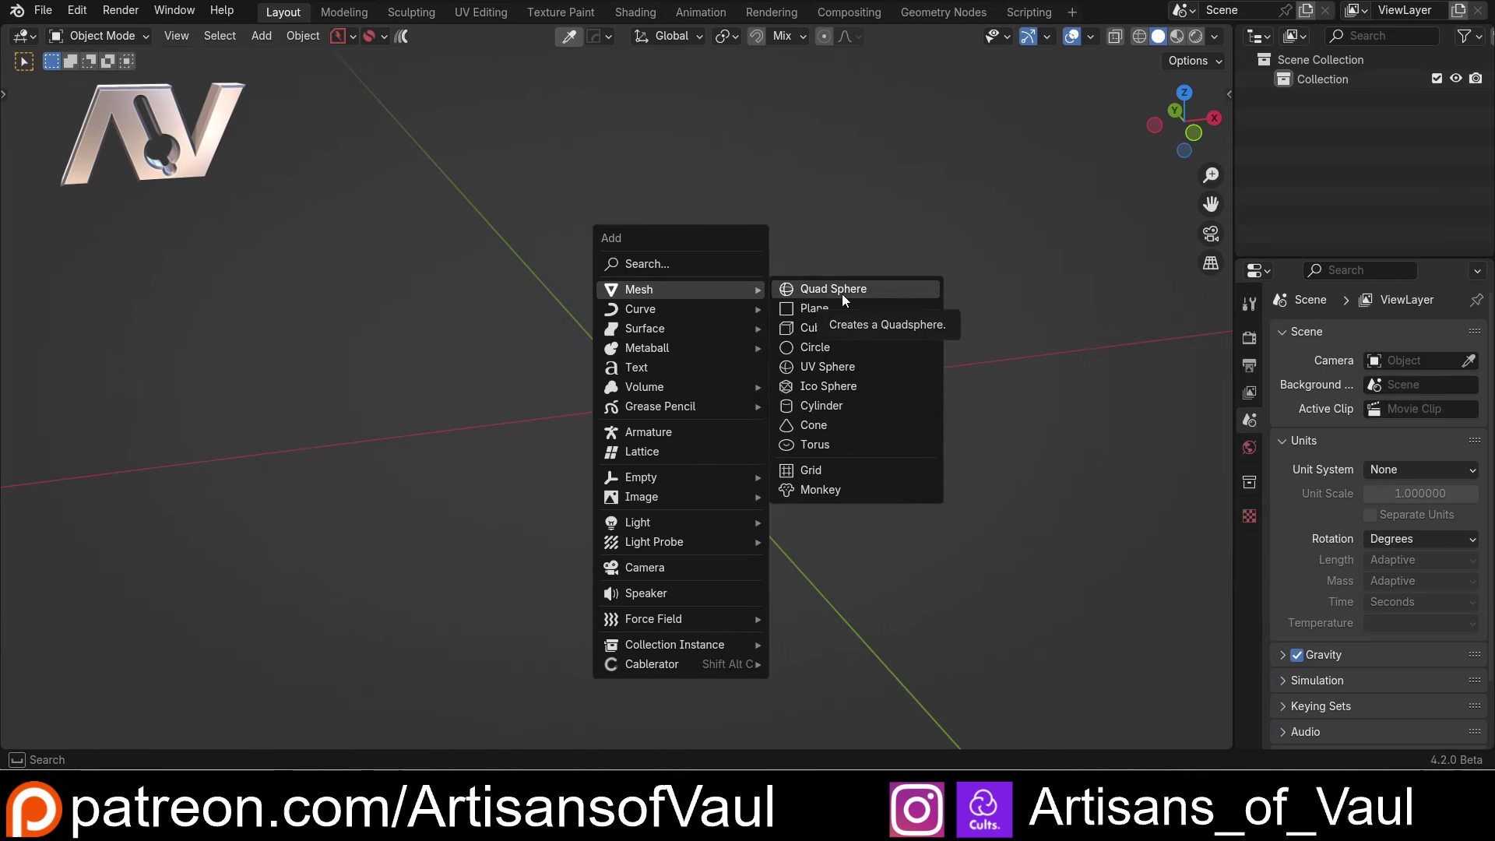
click(843, 373)
key(1)
key(6)
key(Return)
click(799, 316)
Add a 32-vertex cylinder at the origin for the piston rod.
key(shift+a)
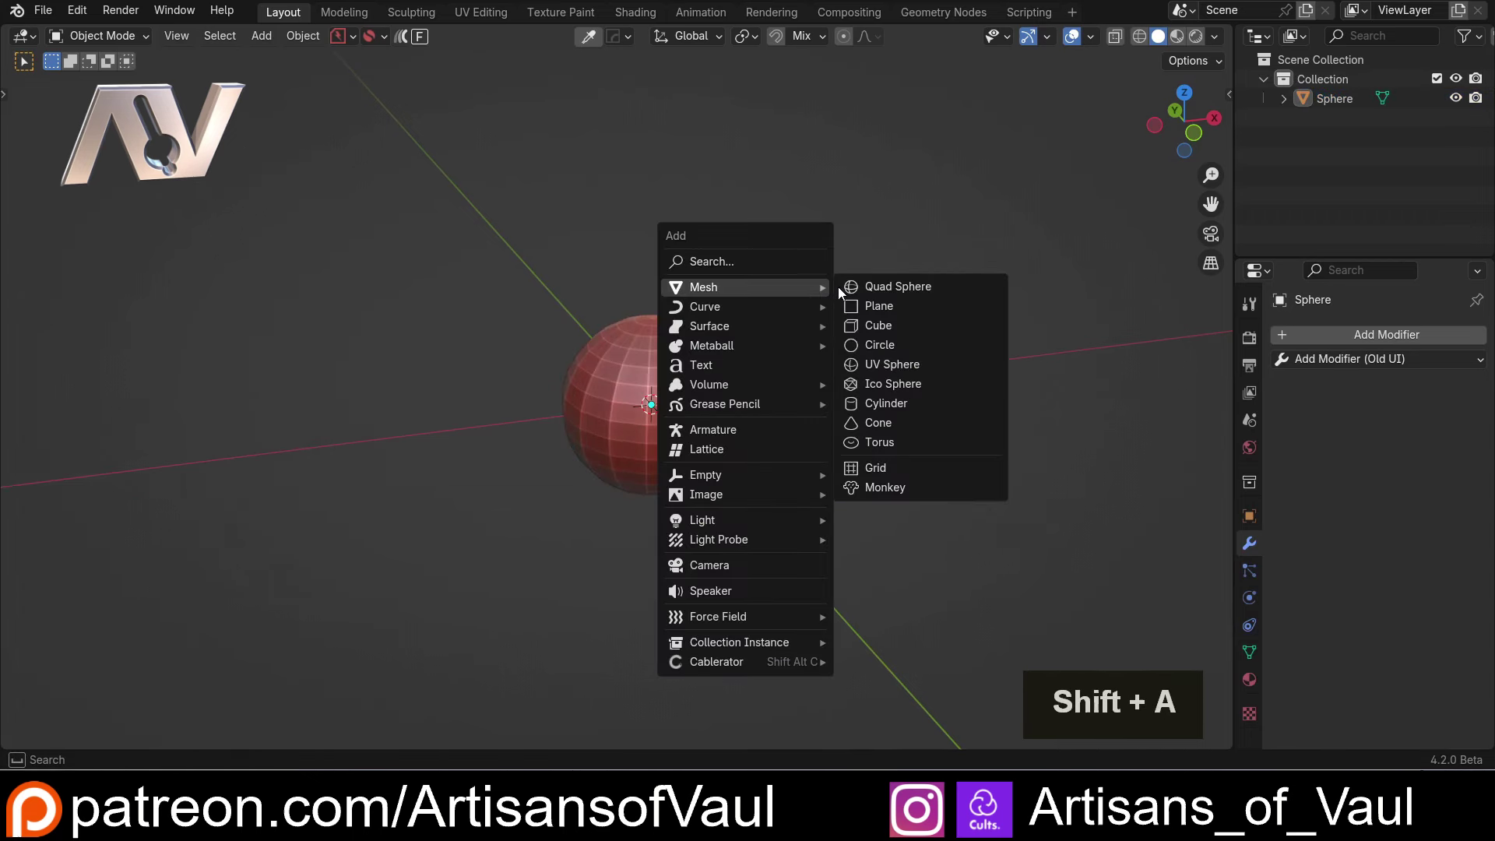
click(887, 412)
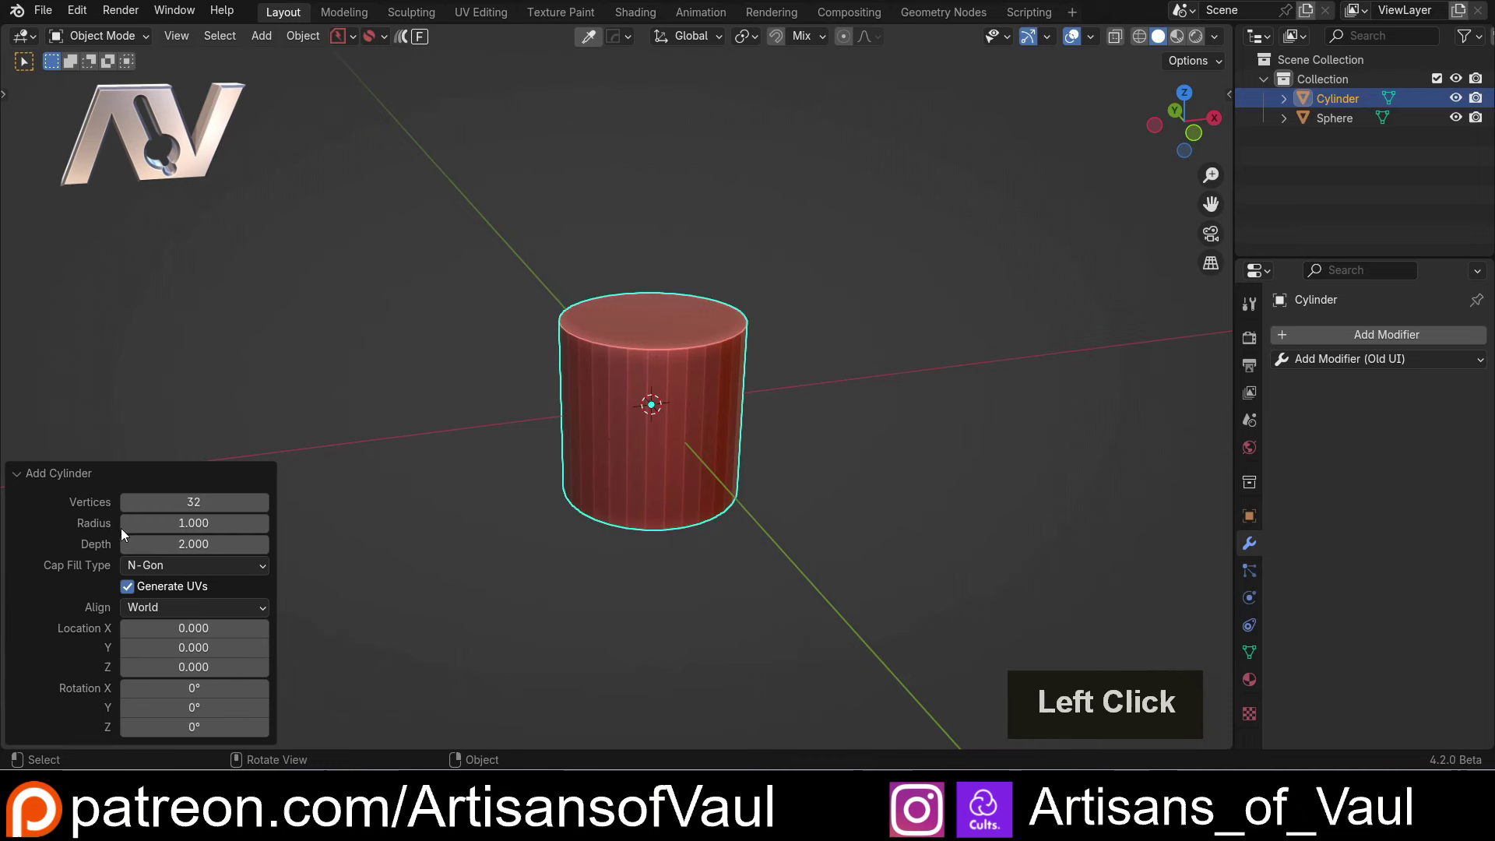
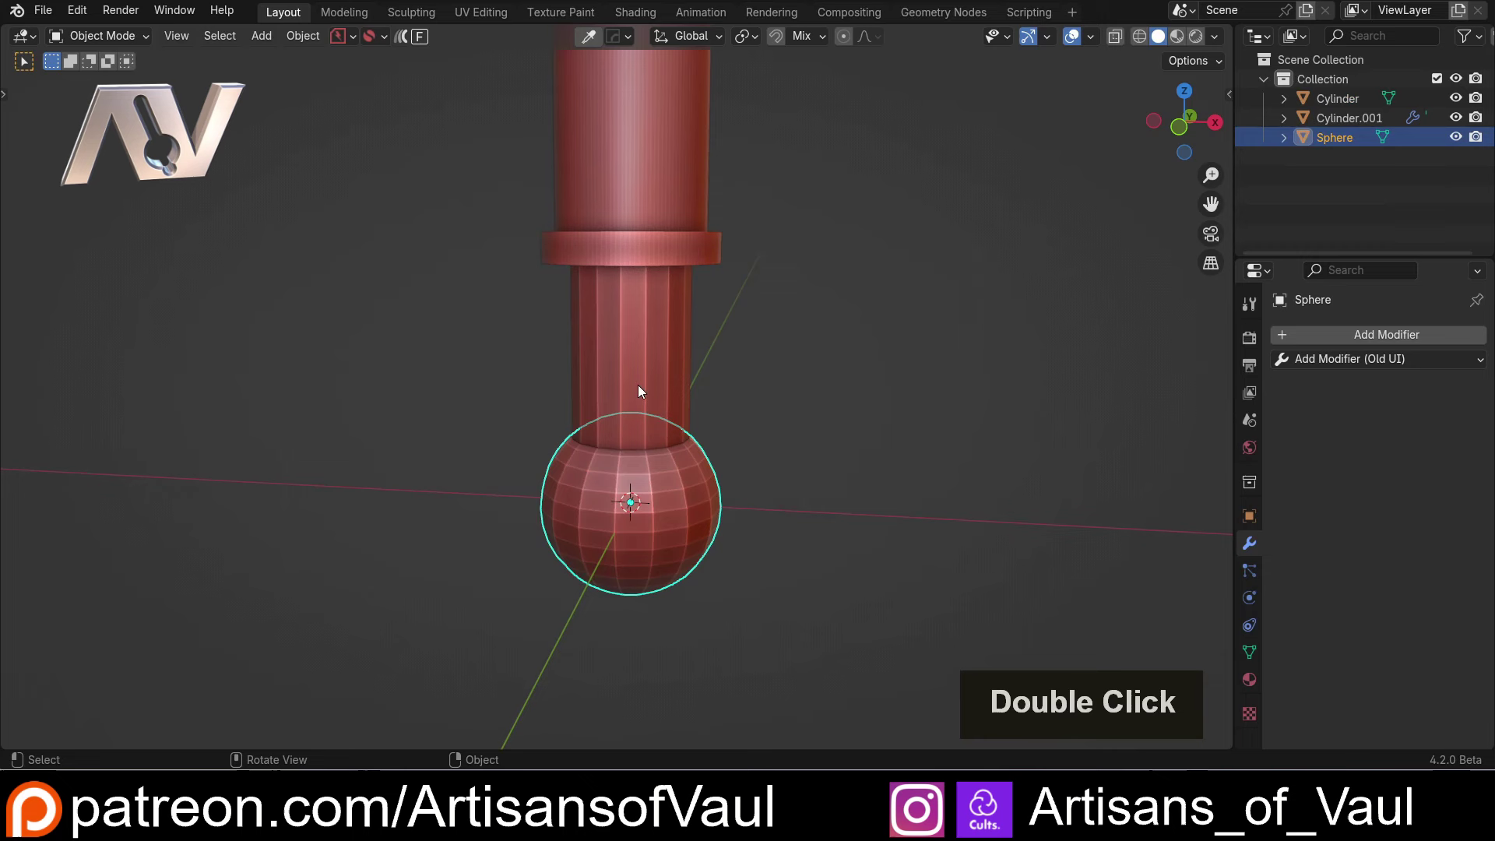
Union the thin inner cylinder into the sphere with ND Boolean and check the result.
click(653, 361)
key(ctrl+KP_Add)
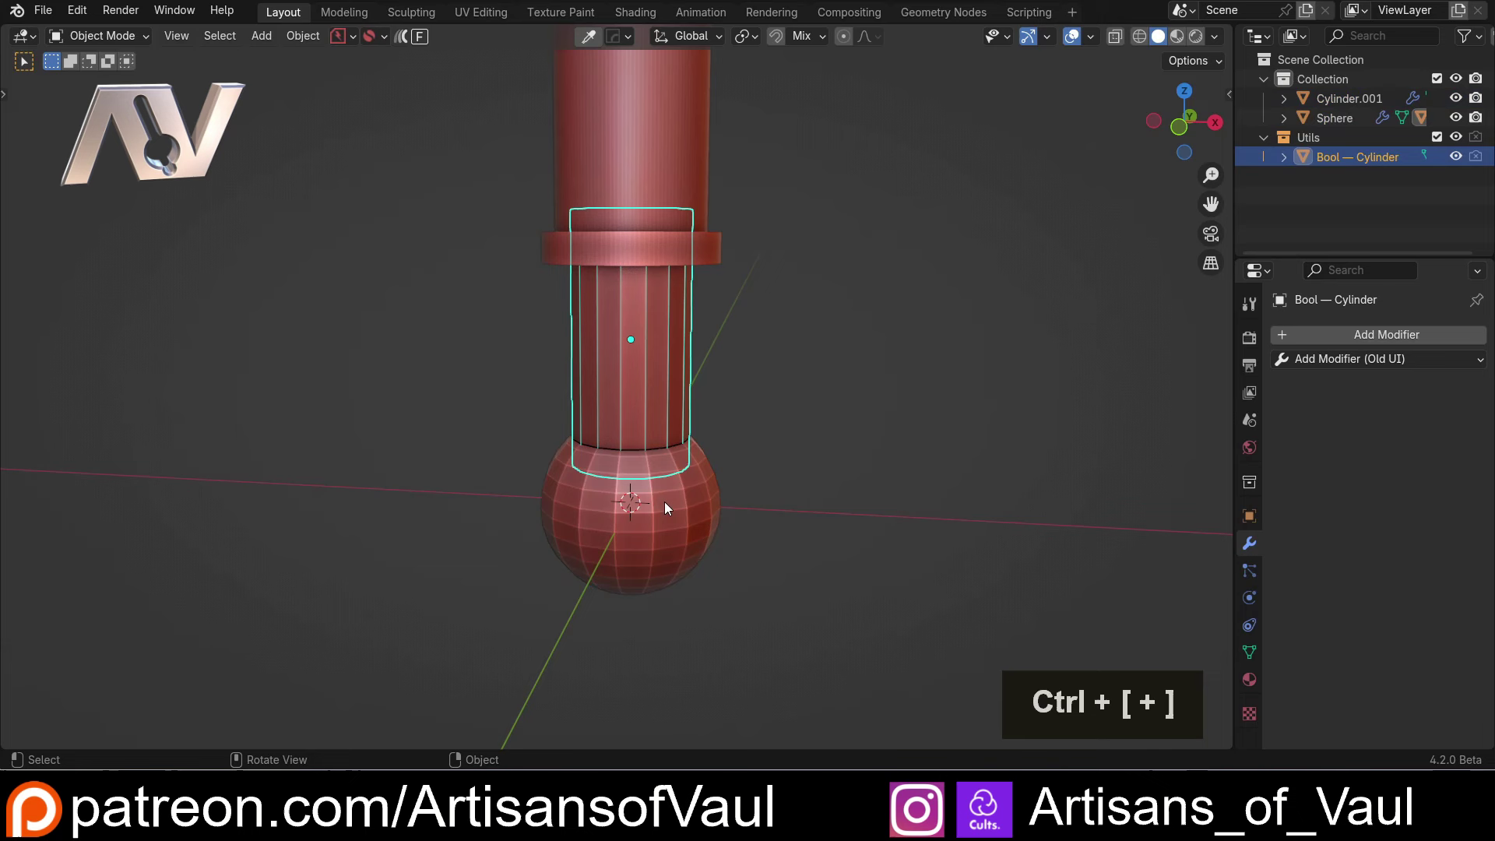
click(668, 507)
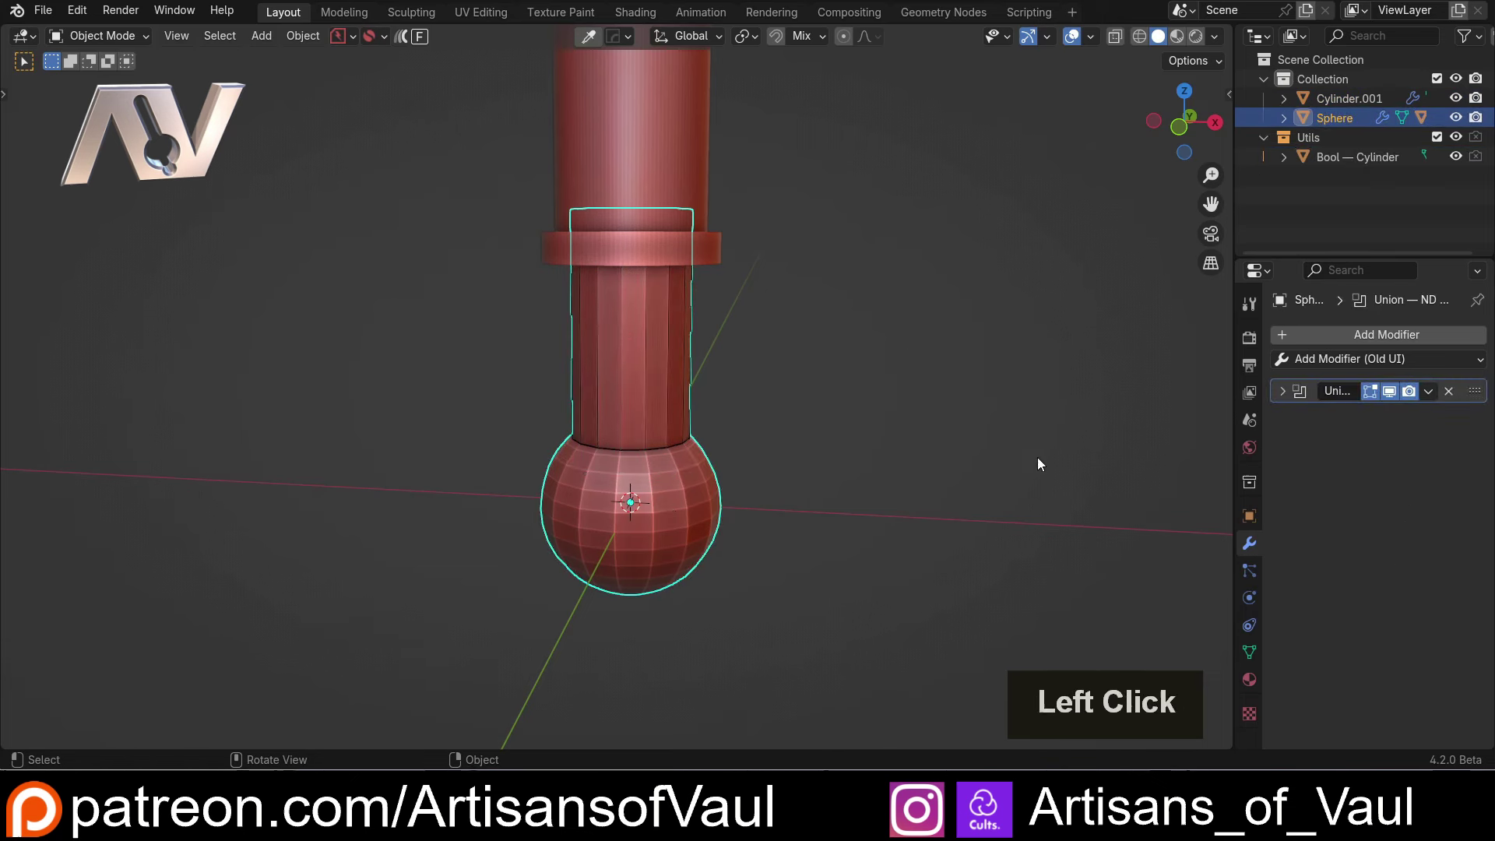
click(650, 373)
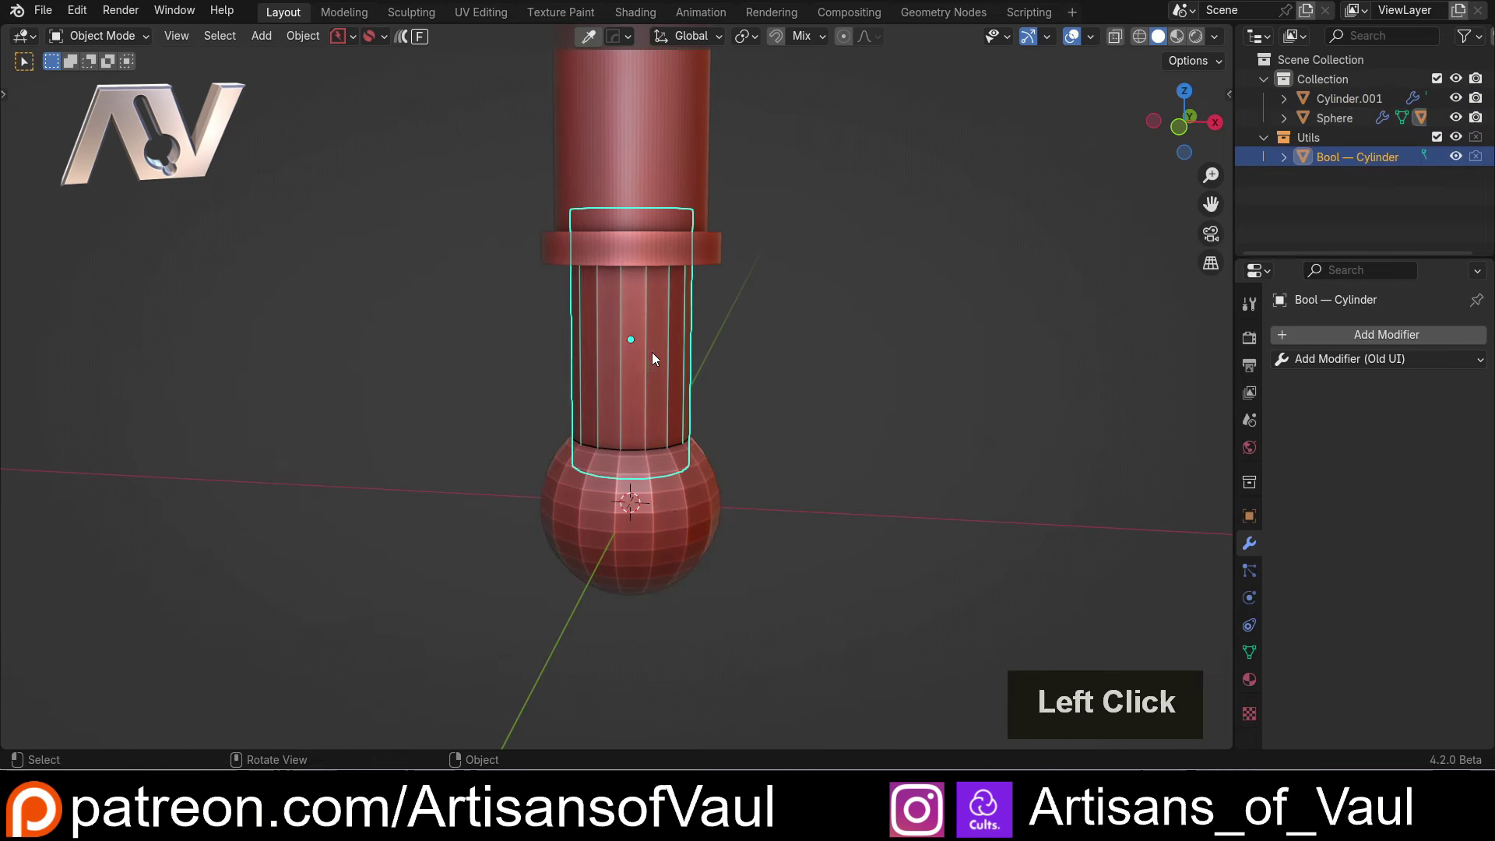
In the cutter cylinder's mesh, select both end edge loops and crease them to 1.
key(Tab)
key(shift+z)
middle_click(648, 339)
click(627, 276)
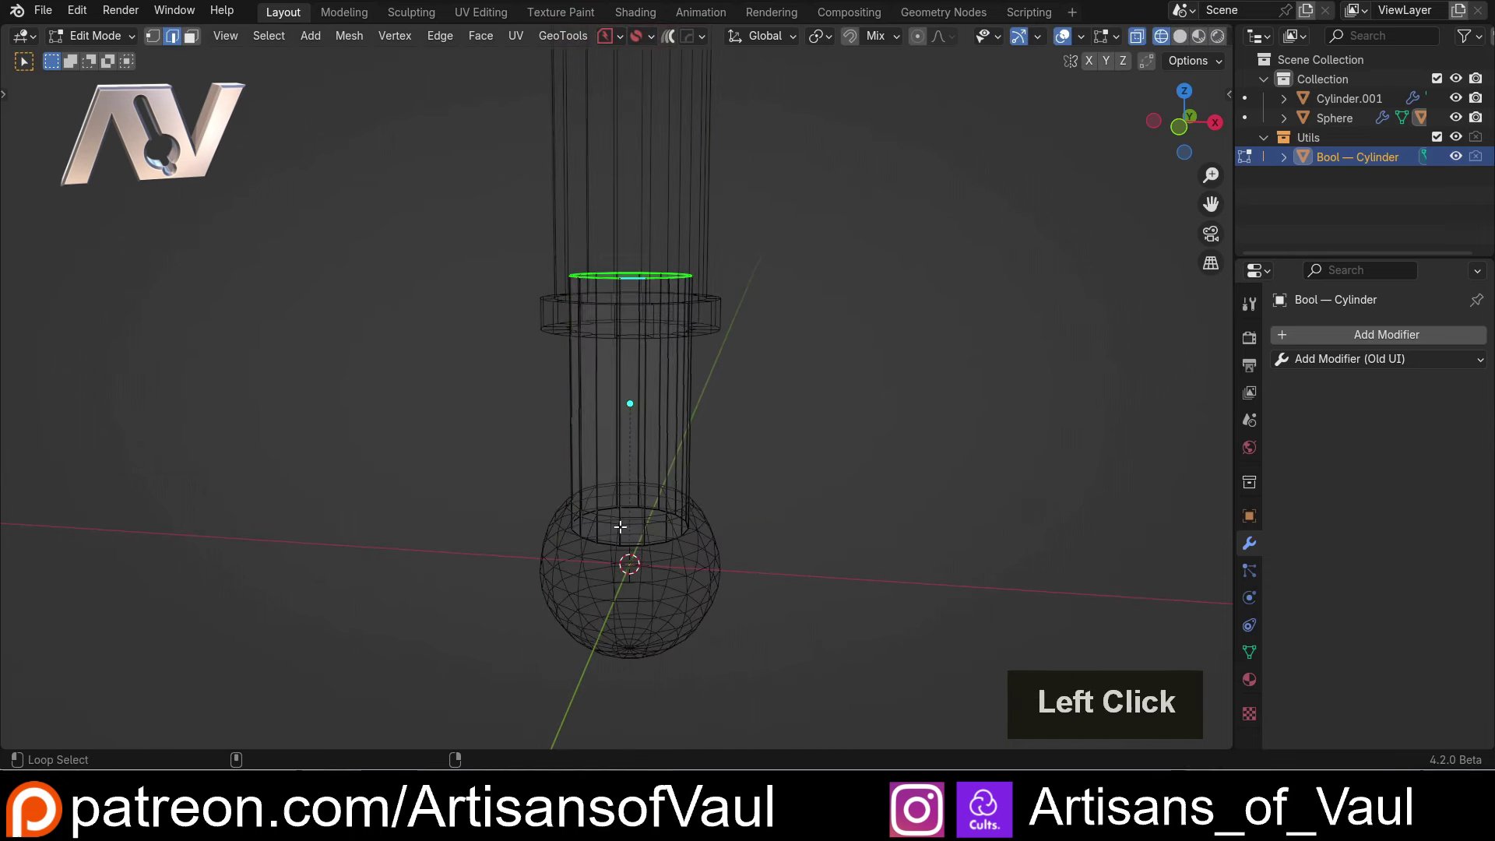
click(634, 552)
key(shift+e)
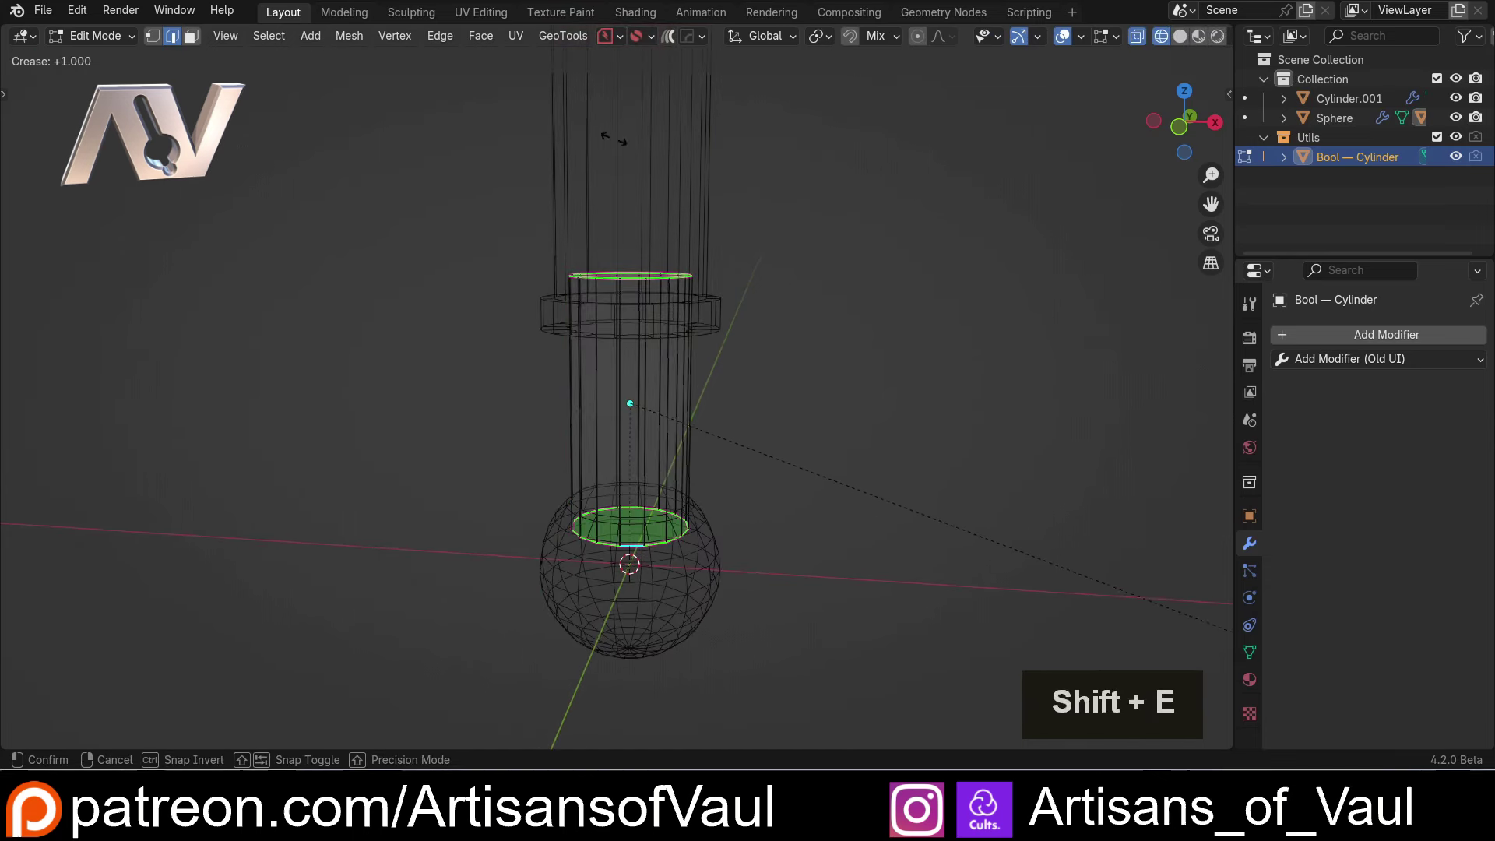
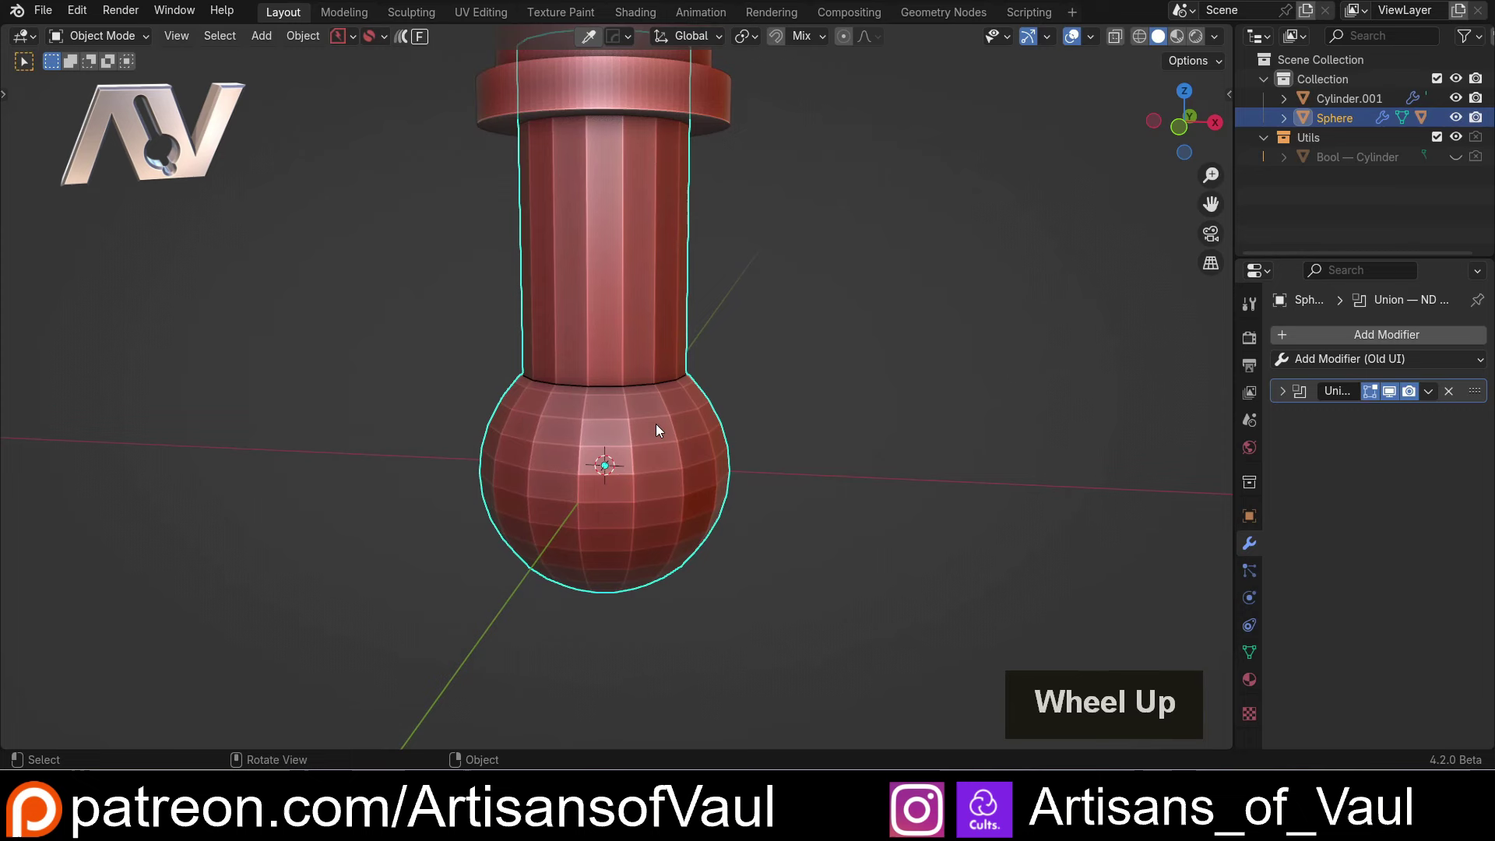
Add a Subdivision Surface modifier to the ball-and-rod shape and inspect the seam.
middle_click(597, 384)
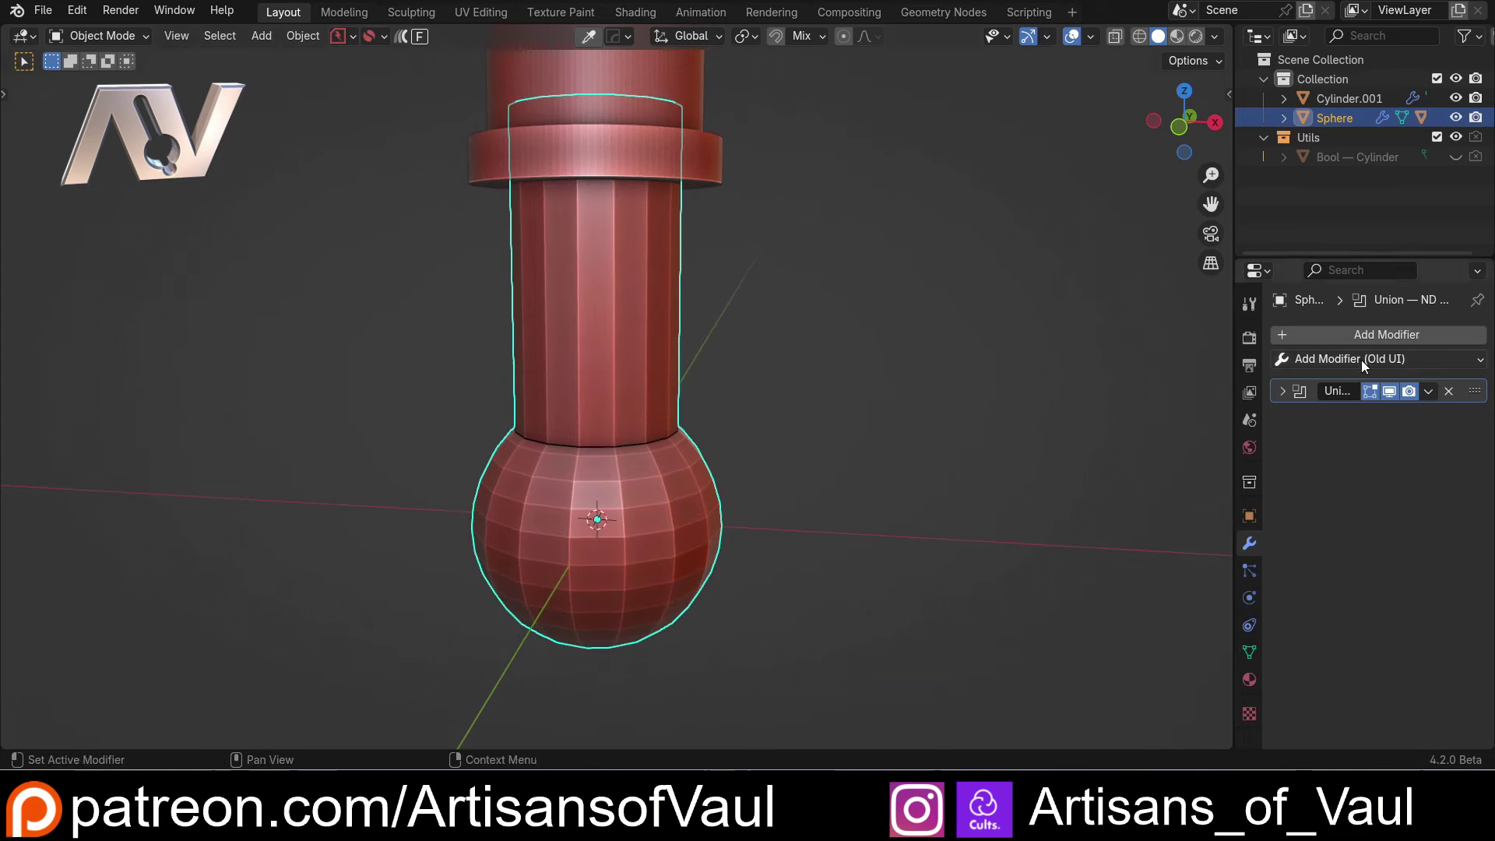
click(1370, 362)
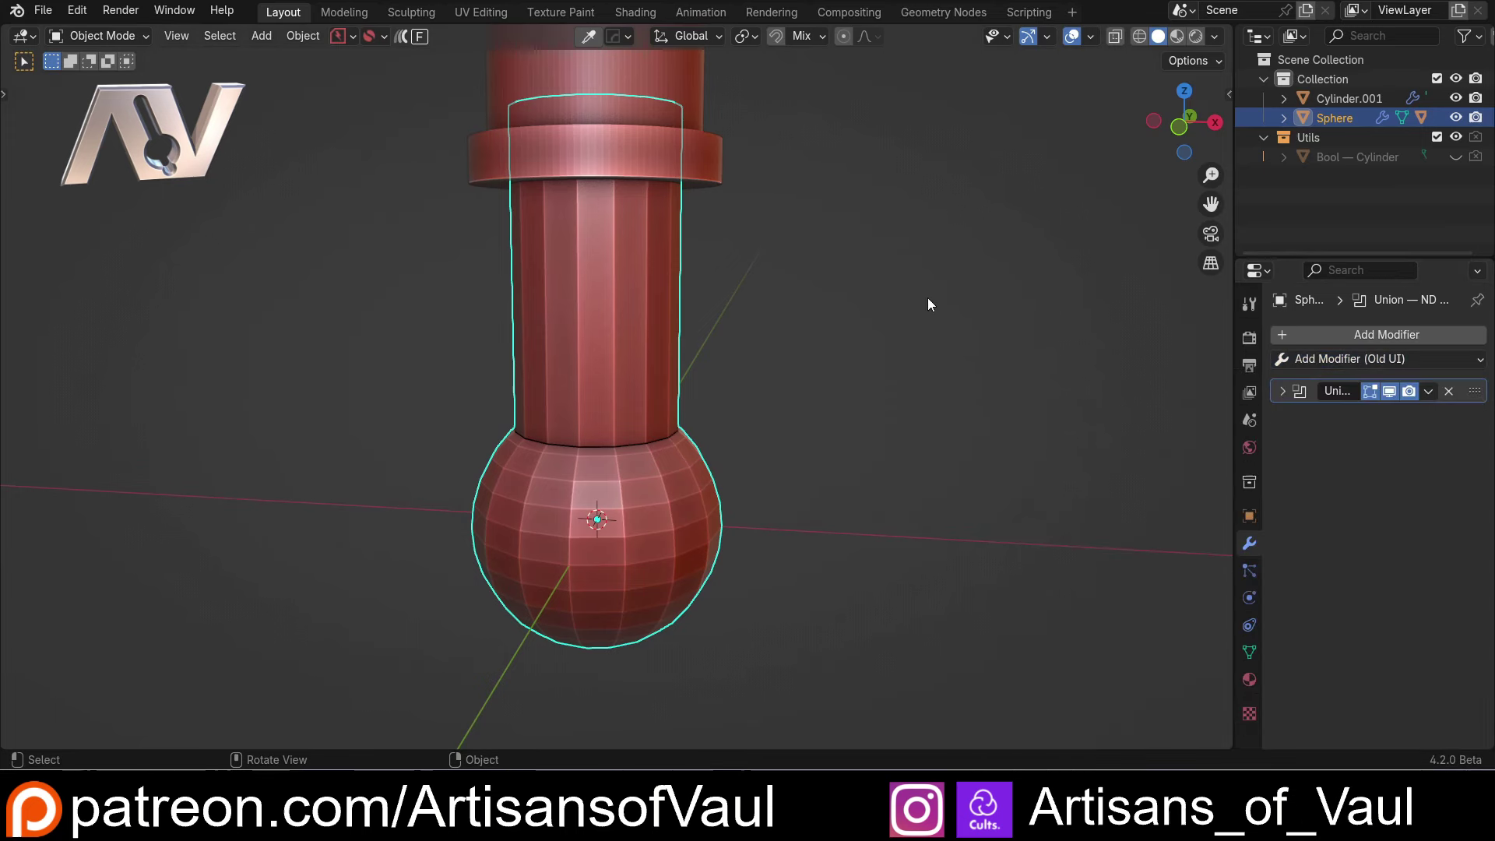
key(ctrl+2)
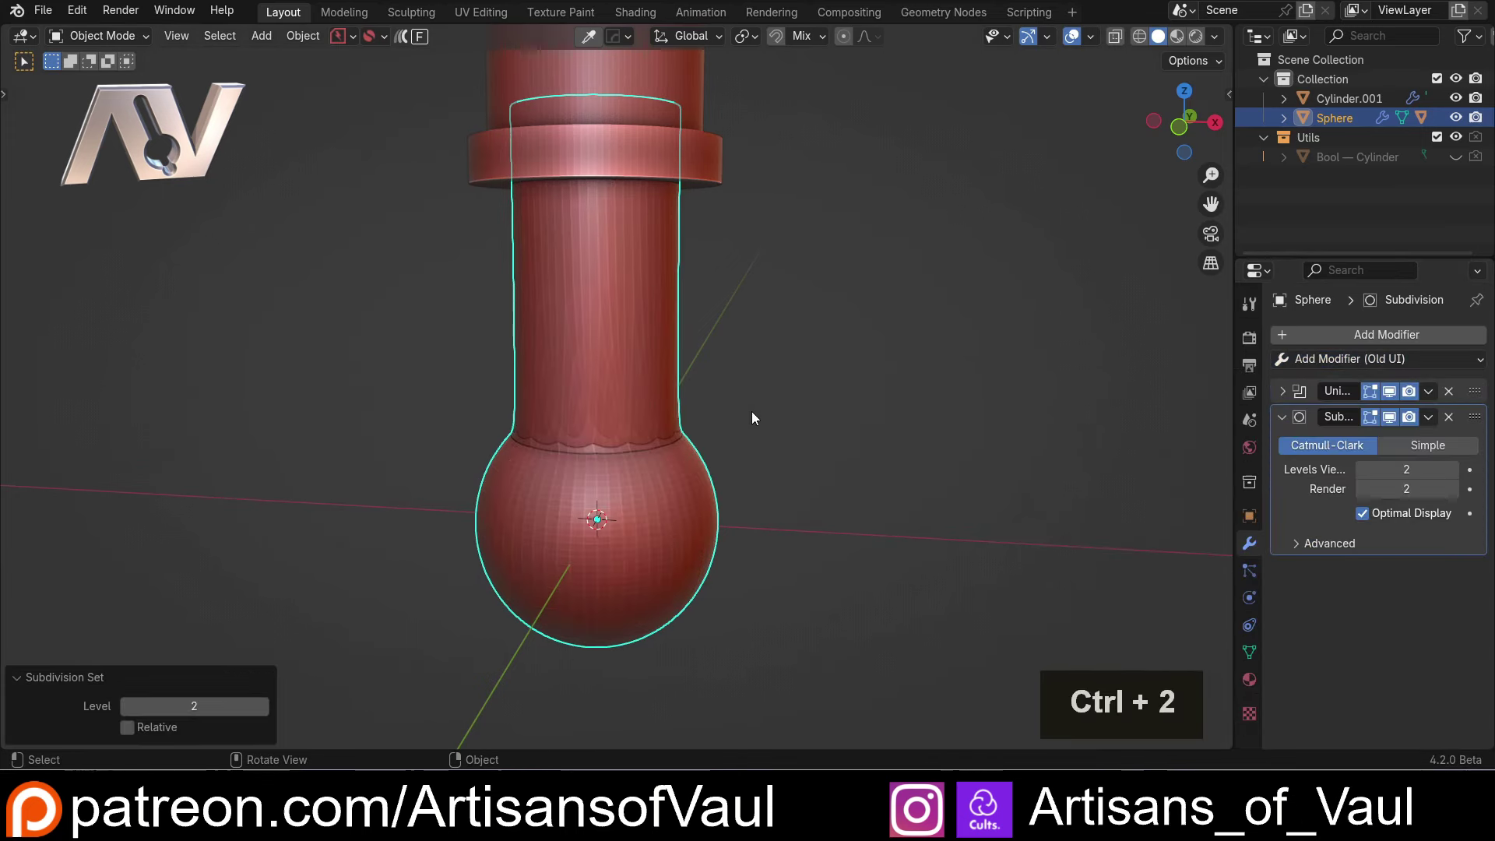
middle_click(550, 390)
scroll(up, 3)
middle_click(839, 318)
scroll(up, 3)
scroll(down, 3)
scroll(up, 3)
scroll(down, 3)
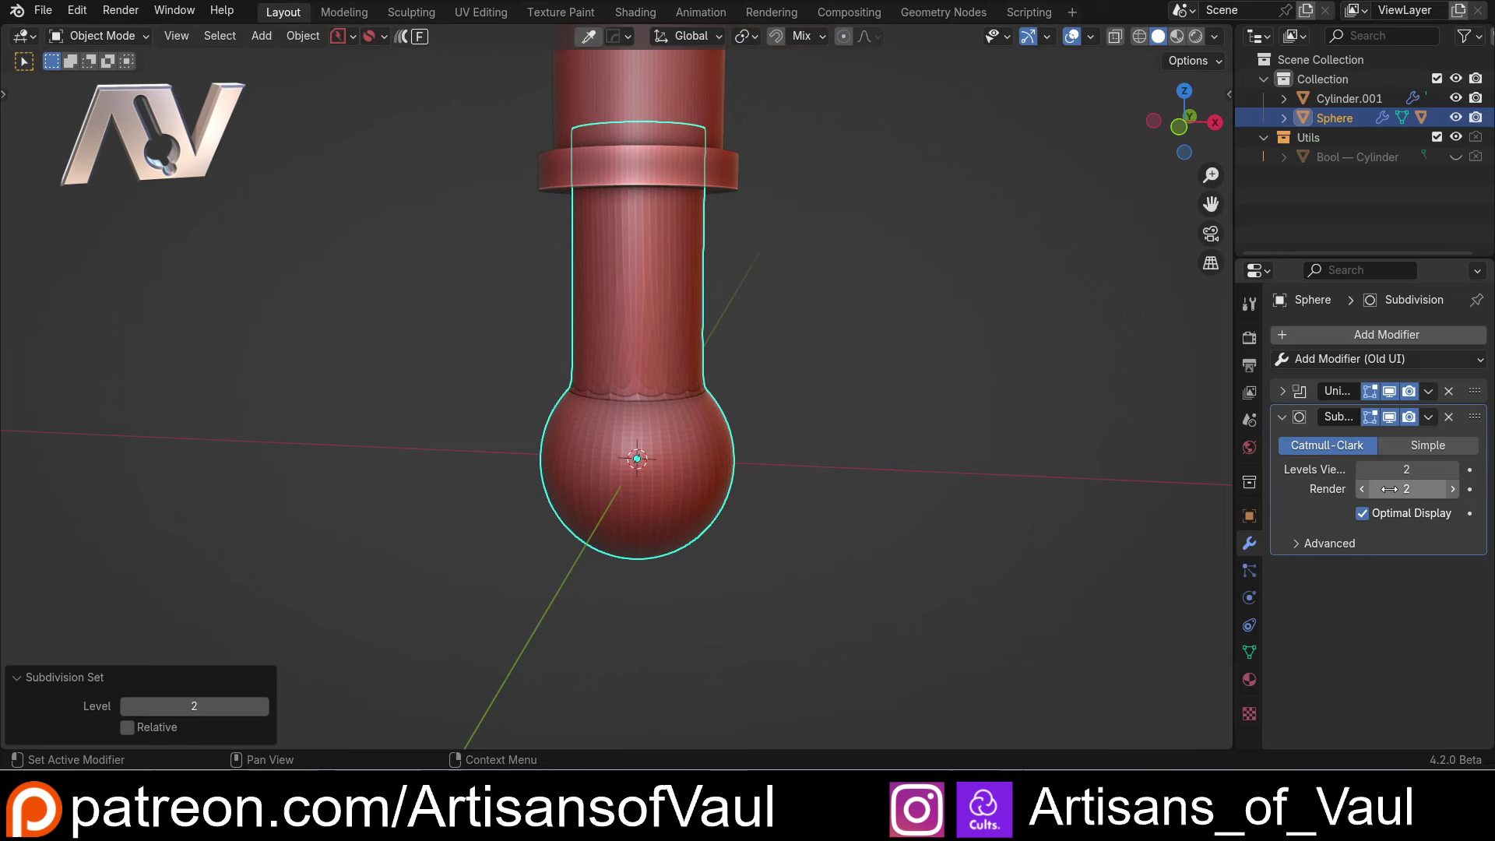
Raise the viewport subdivision level to 3, then hide the Subdivision in the viewport.
click(1459, 478)
scroll(up, 3)
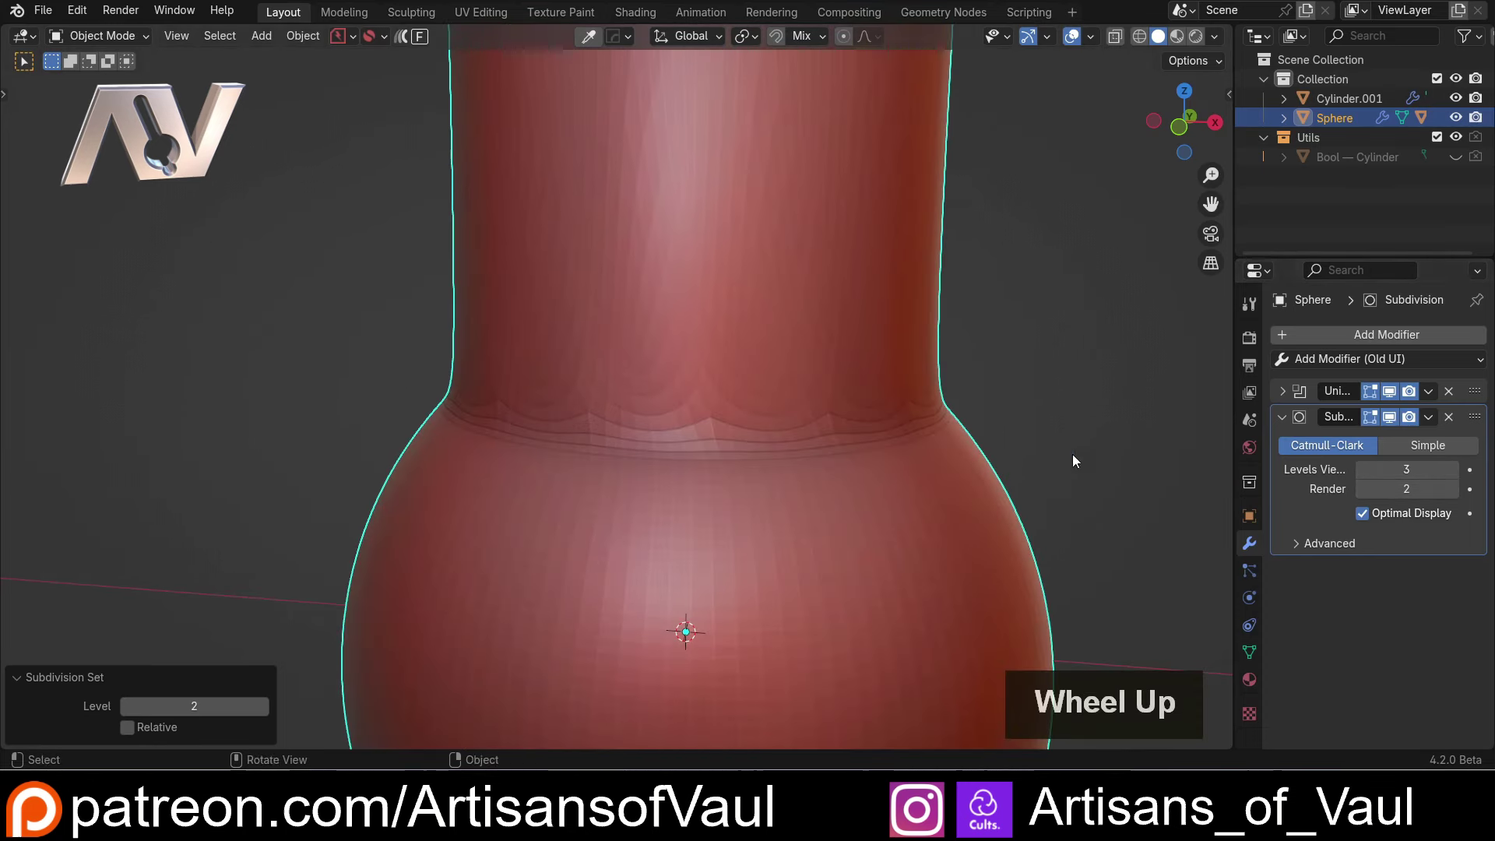
click(1395, 425)
scroll(down, 3)
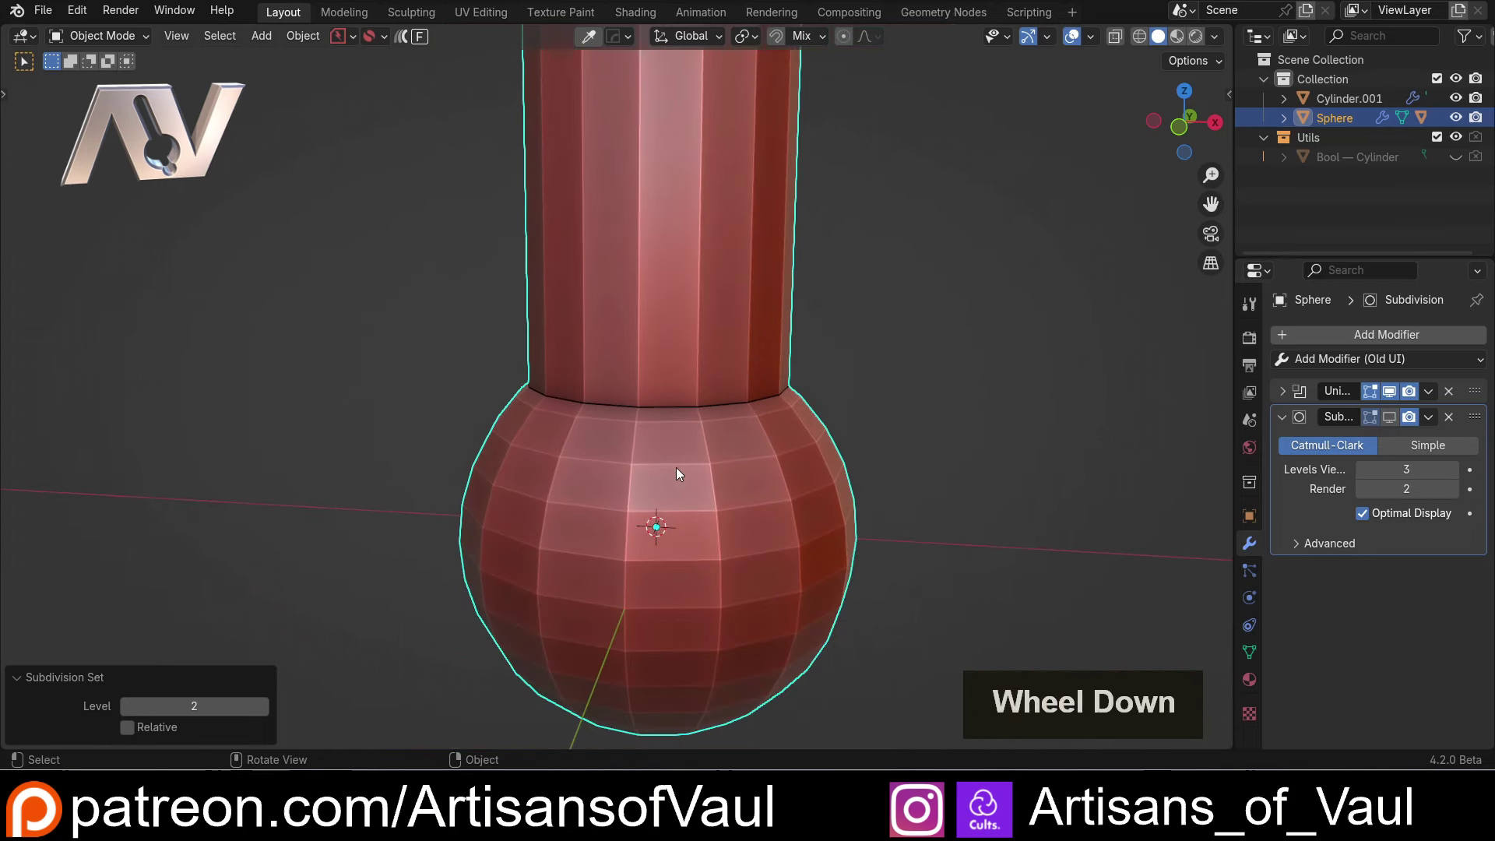
scroll(up, 3)
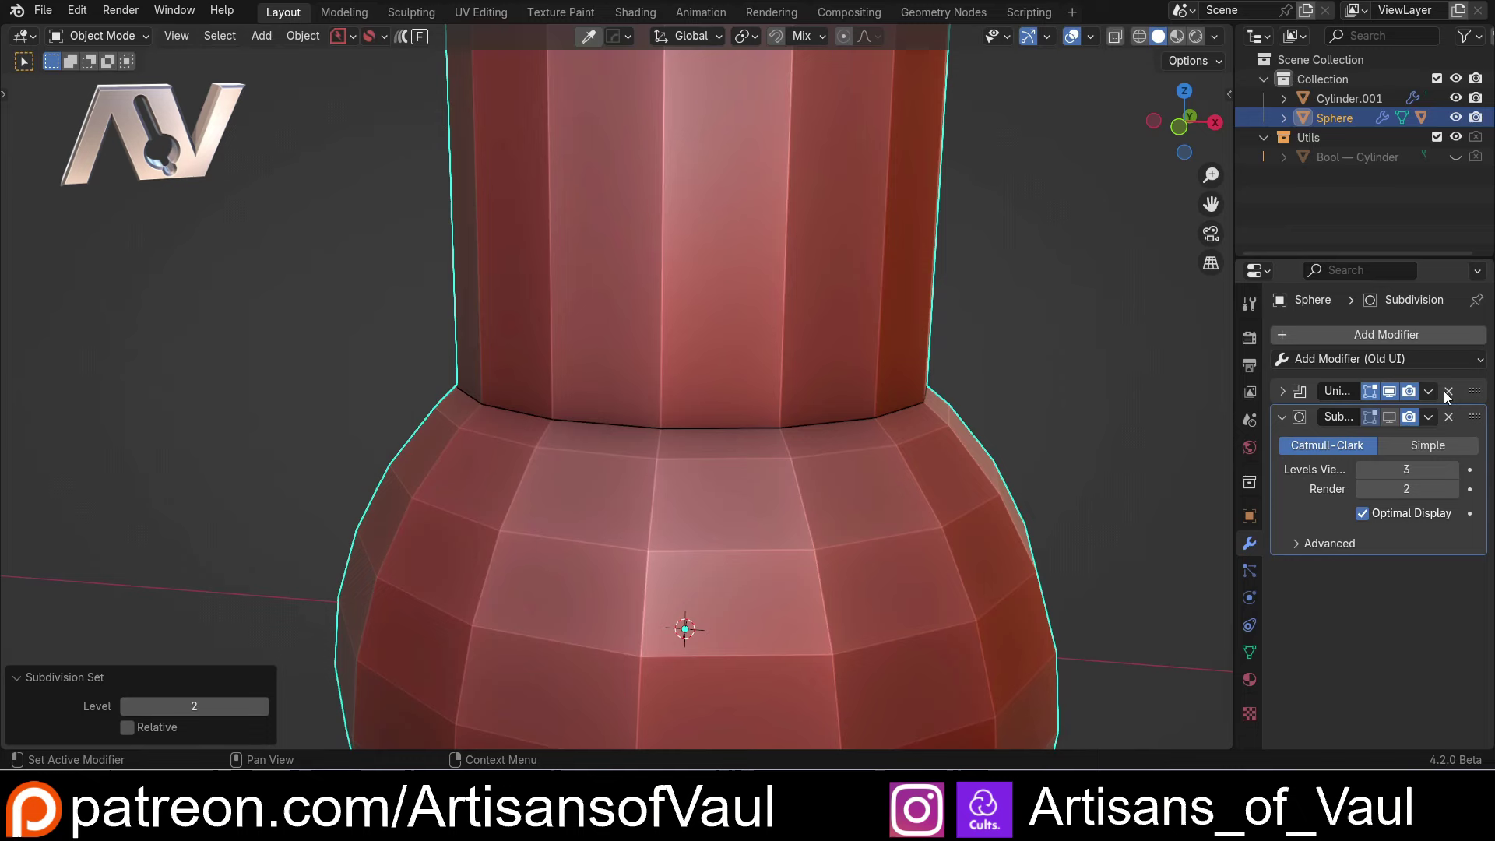
scroll(down, 3)
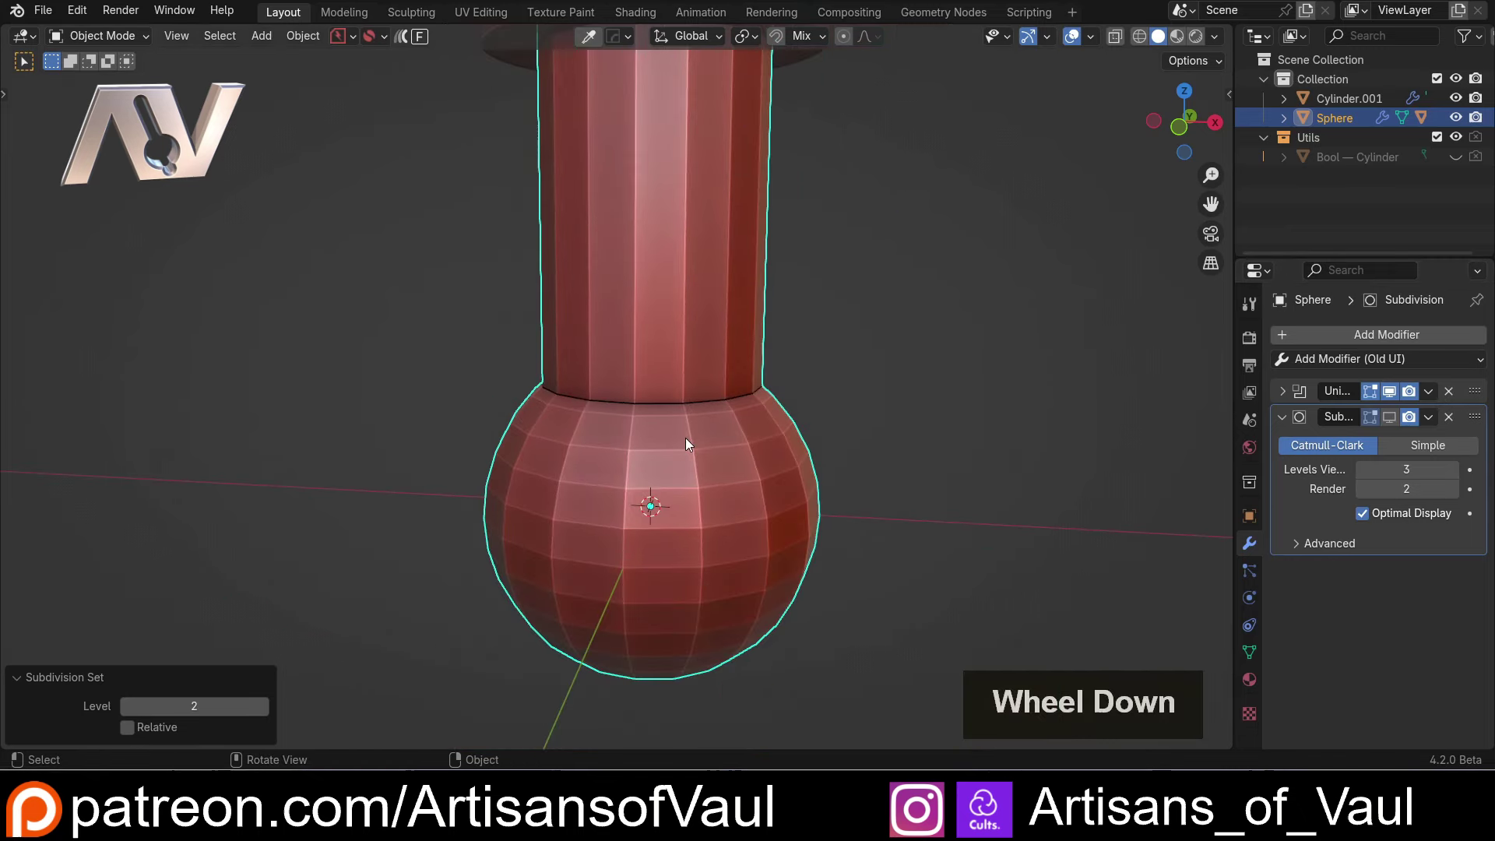
Apply the Union to the sphere and move a seam vertex to reveal the split.
click(1433, 398)
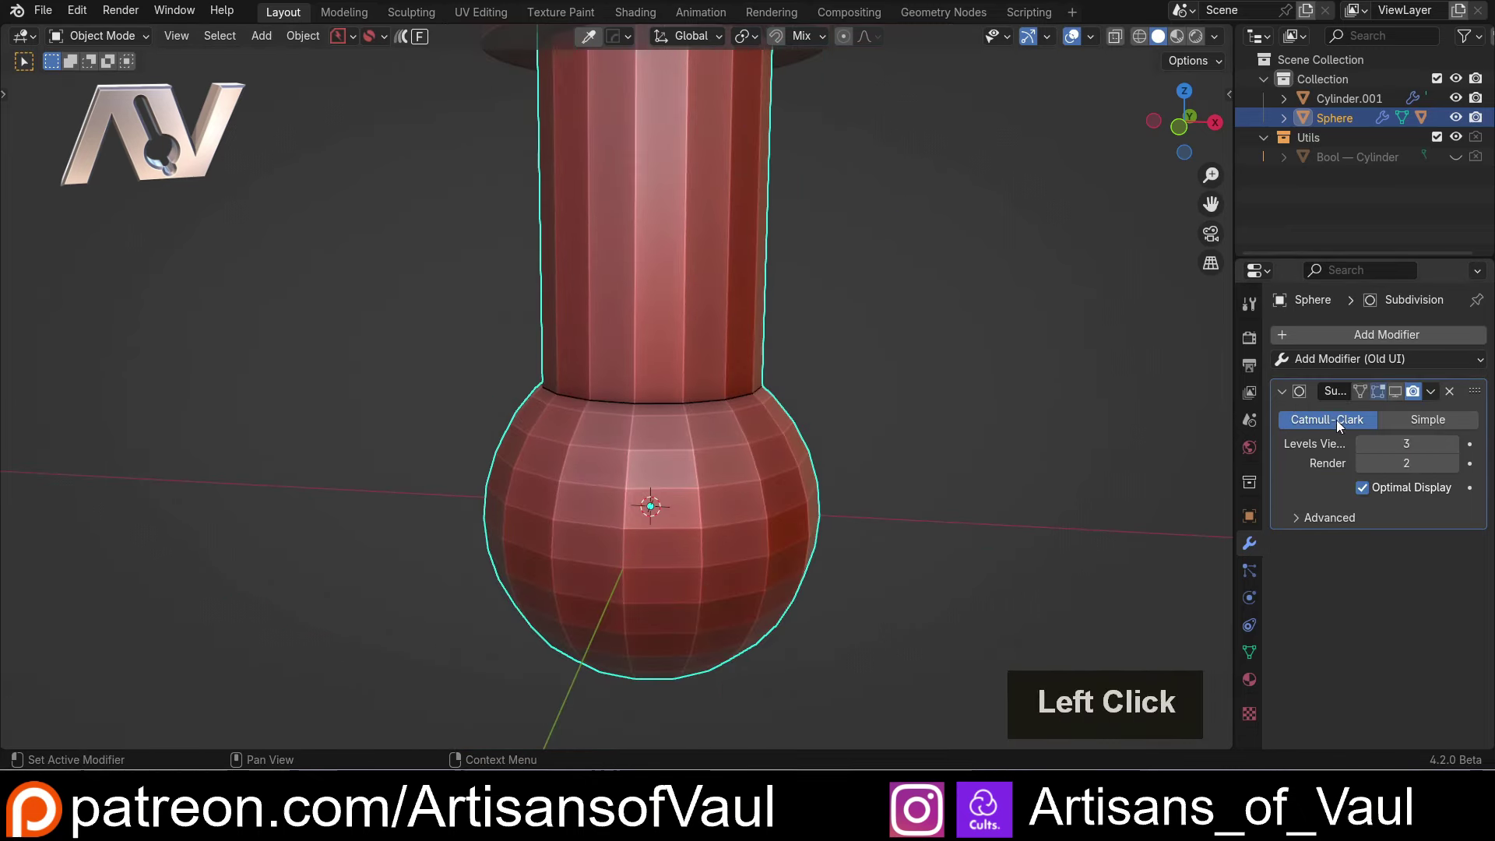
scroll(up, 3)
key(Tab)
scroll(up, 3)
click(728, 469)
middle_click(809, 465)
key(g)
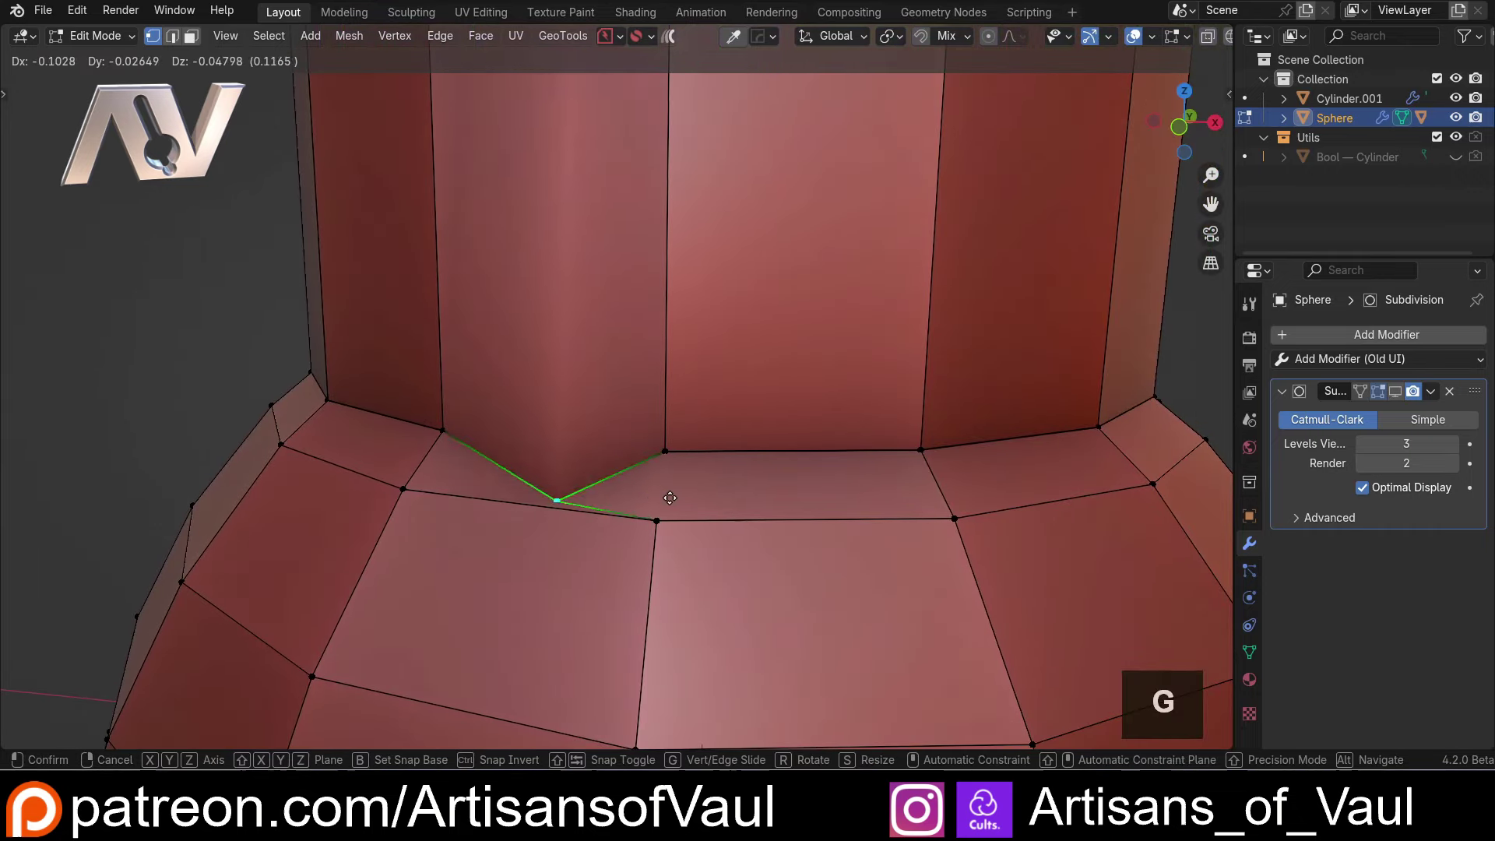
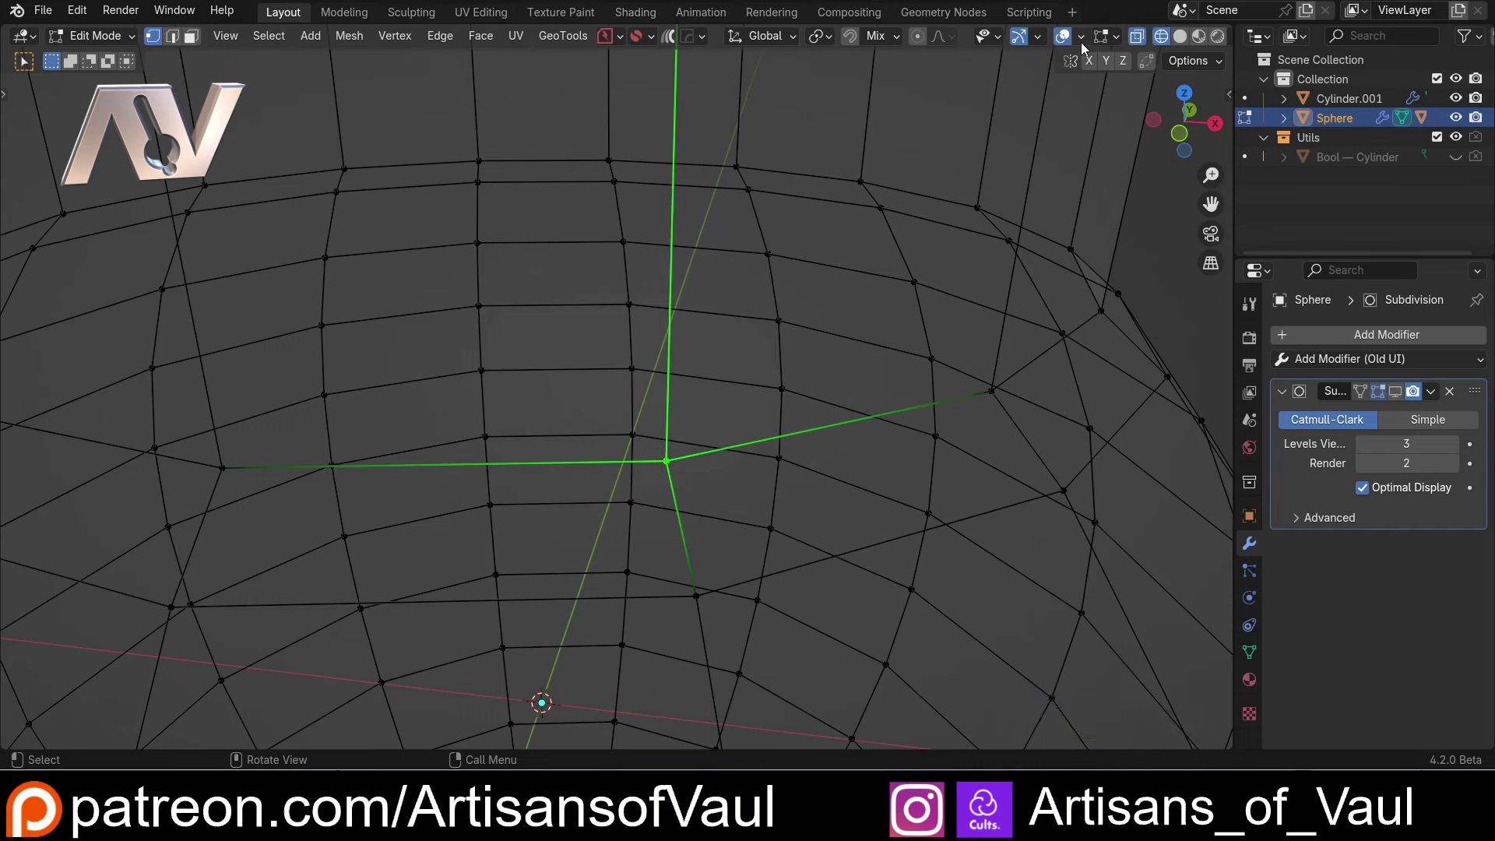
Turn on mesh Statistics in the viewport overlays (241 vertices, 464 edges, 225 faces).
click(1092, 41)
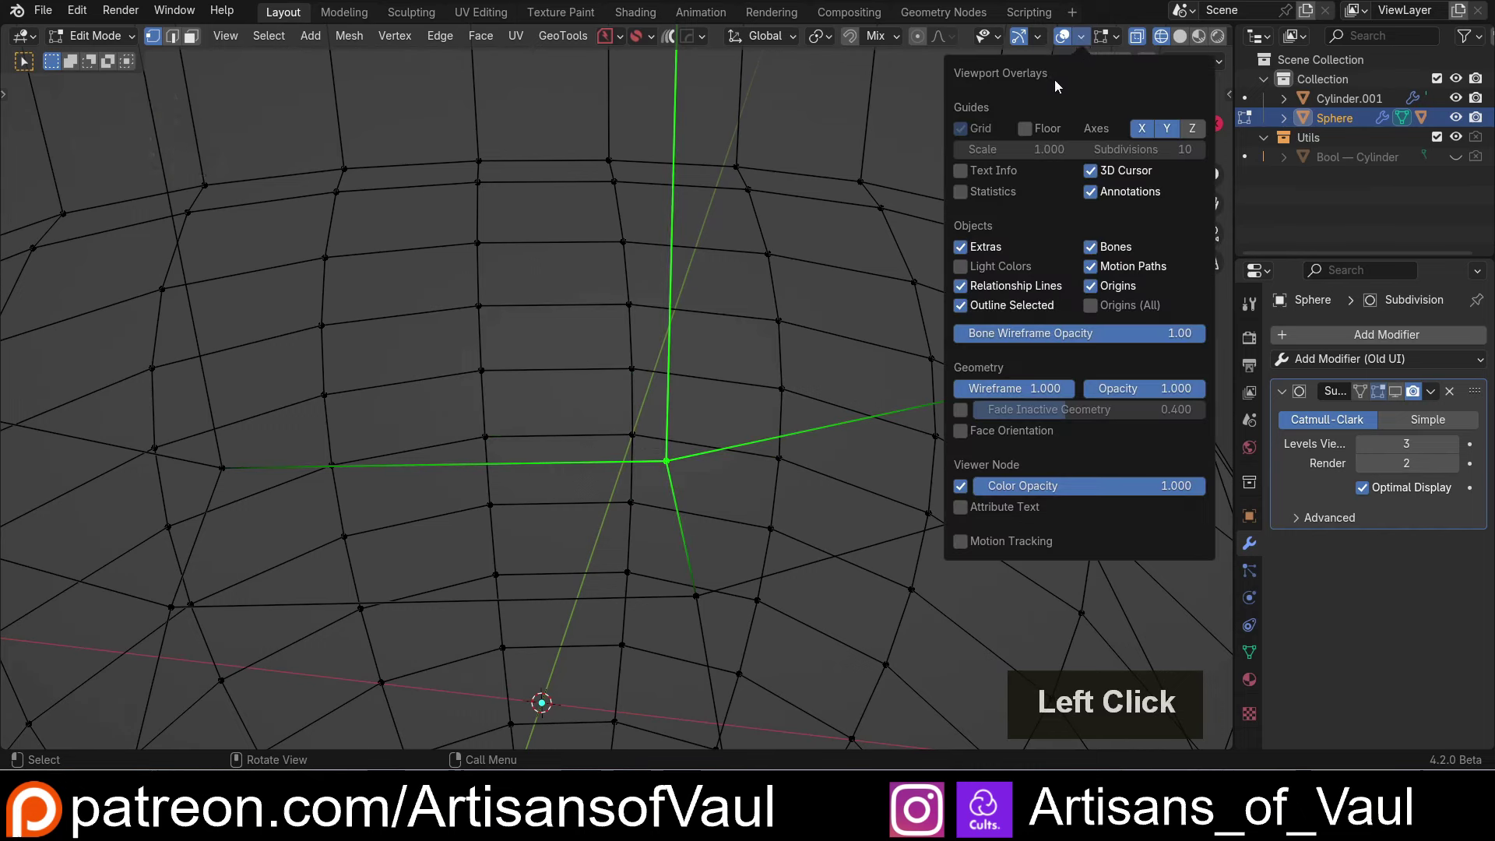
click(970, 197)
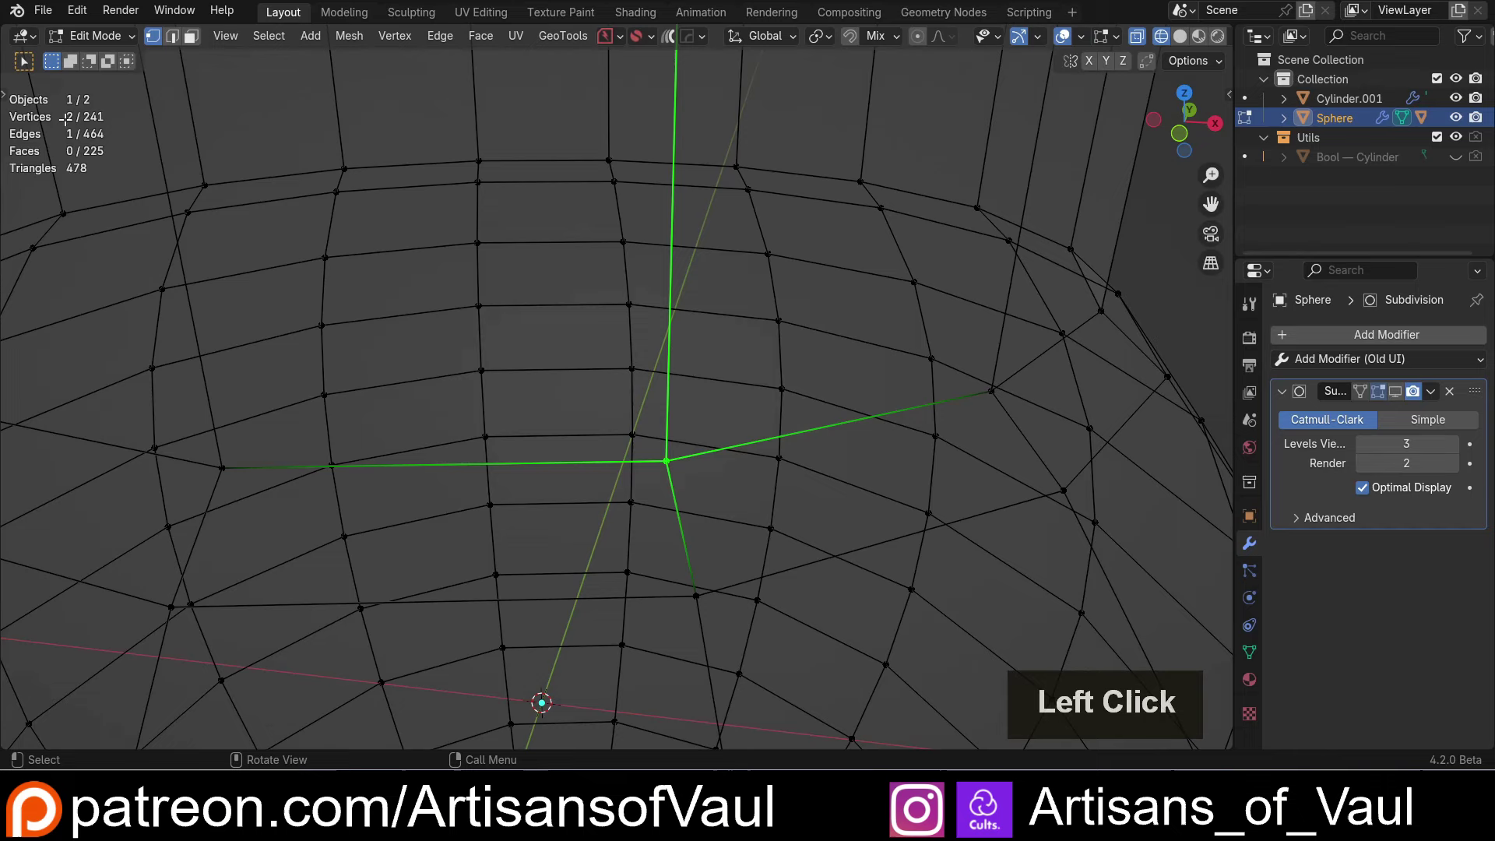
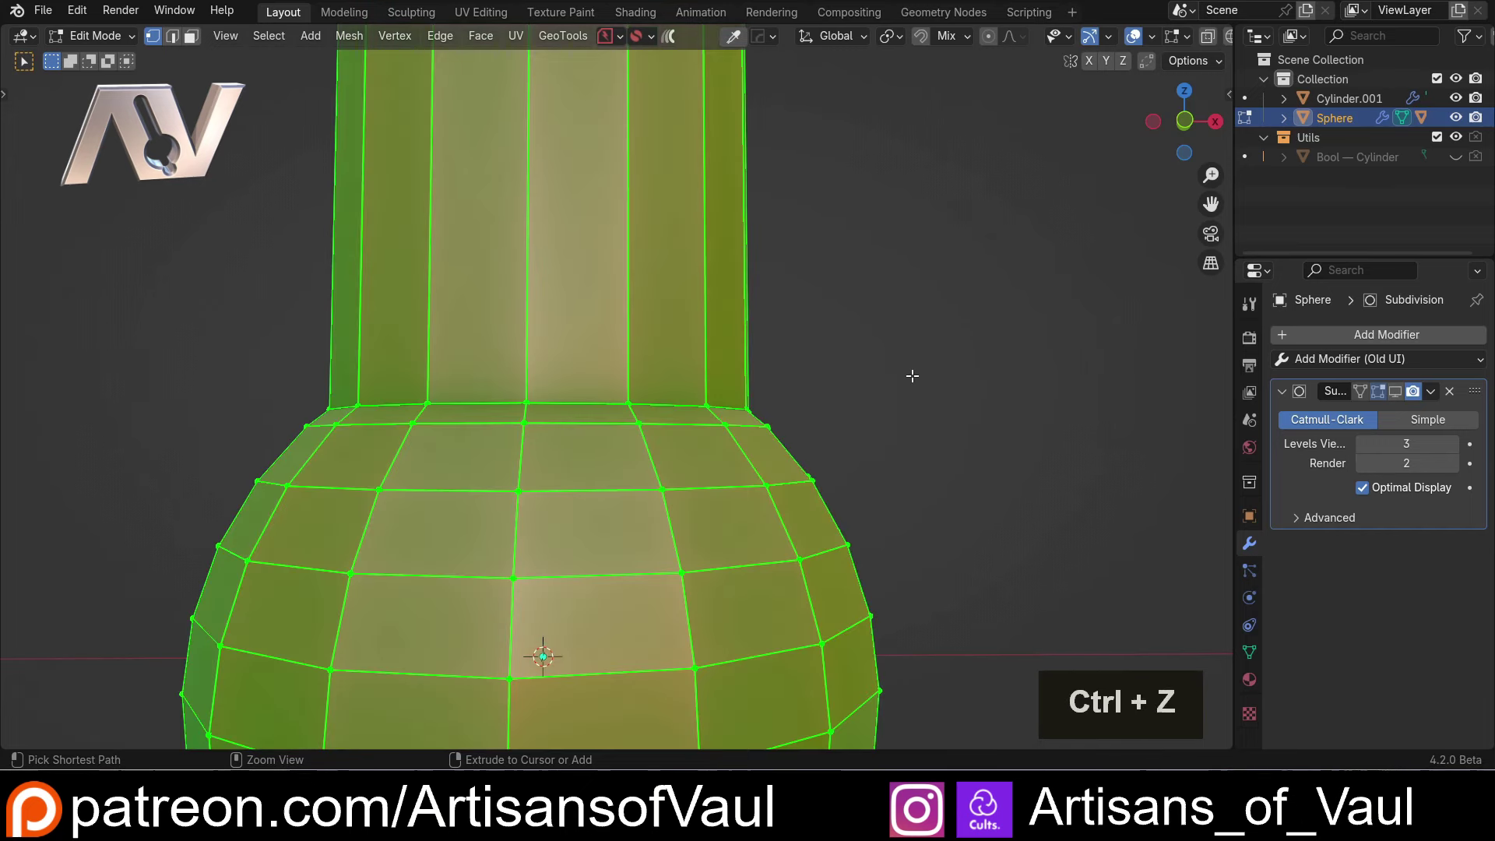
Show the Subdivision result in the viewport again and reframe the joint.
middle_click(752, 395)
scroll(down, 3)
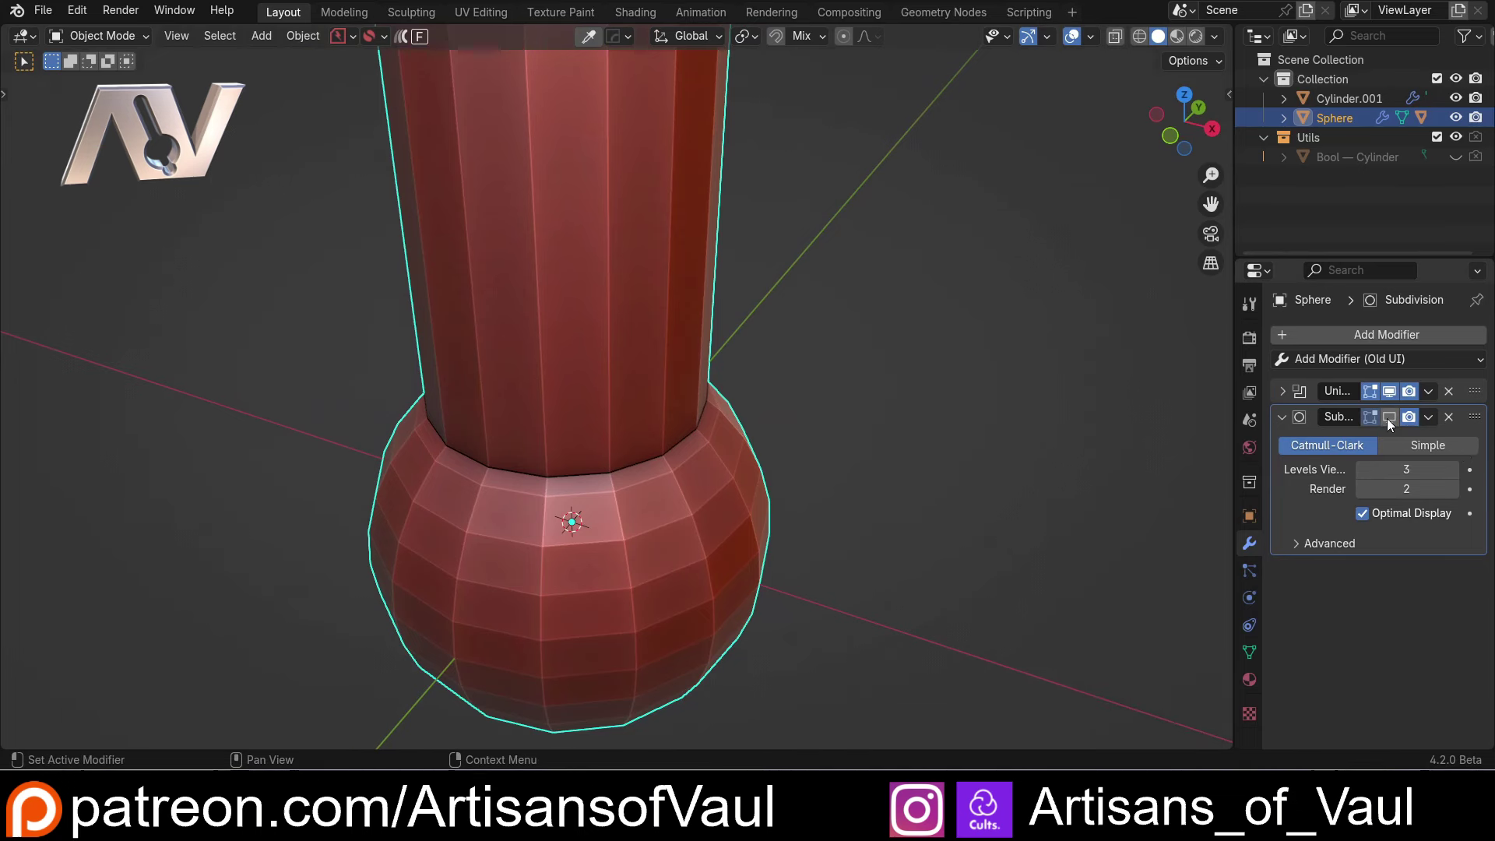
click(1388, 427)
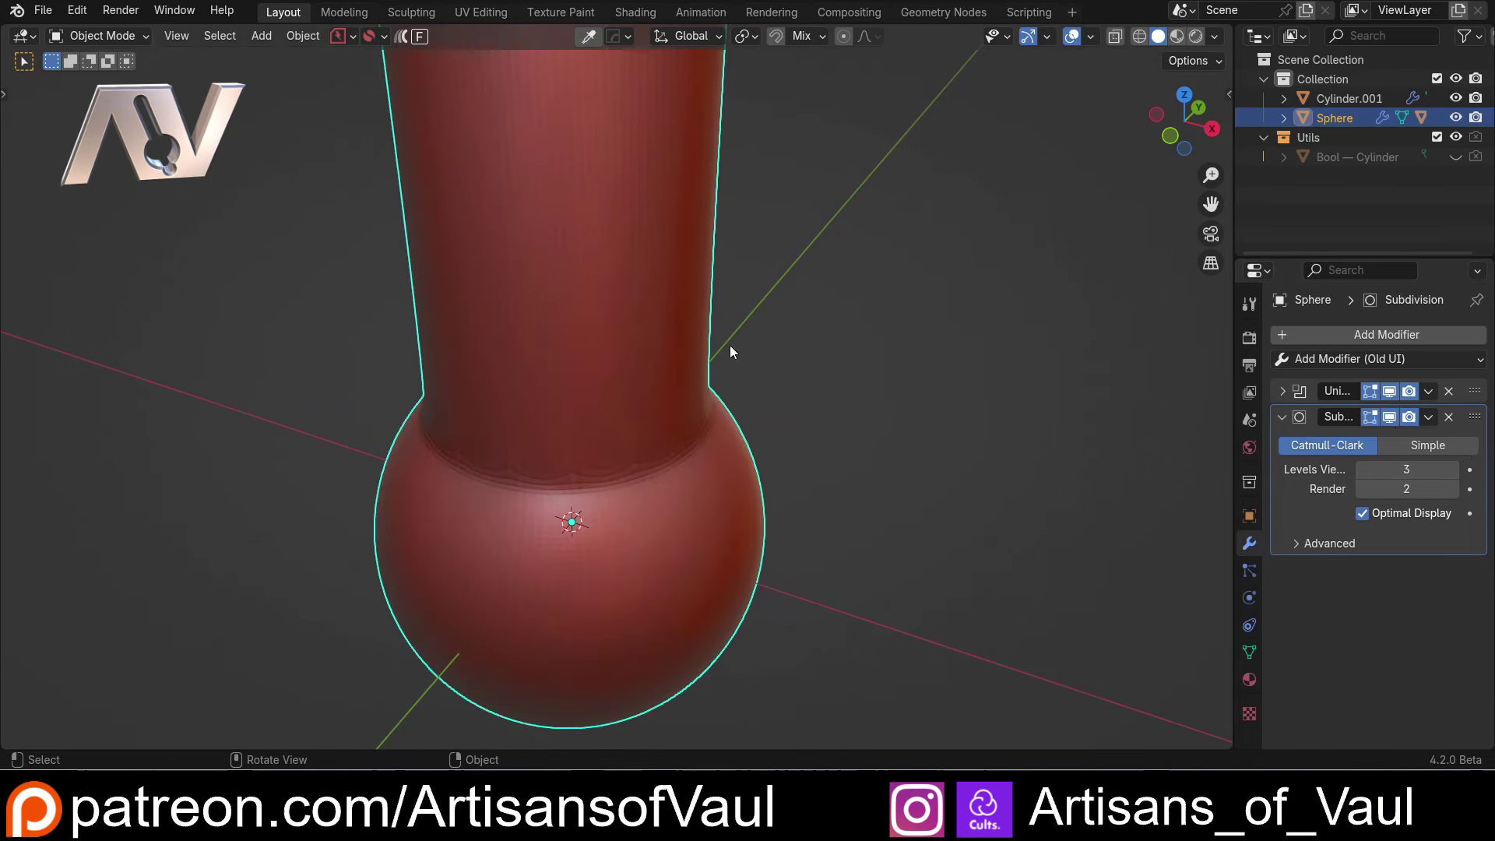
scroll(down, 3)
middle_click(560, 353)
Unhide the Bool — Cylinder cutter, nudge it along Z, hide it again and reselect the sphere.
click(1466, 159)
double_click(581, 265)
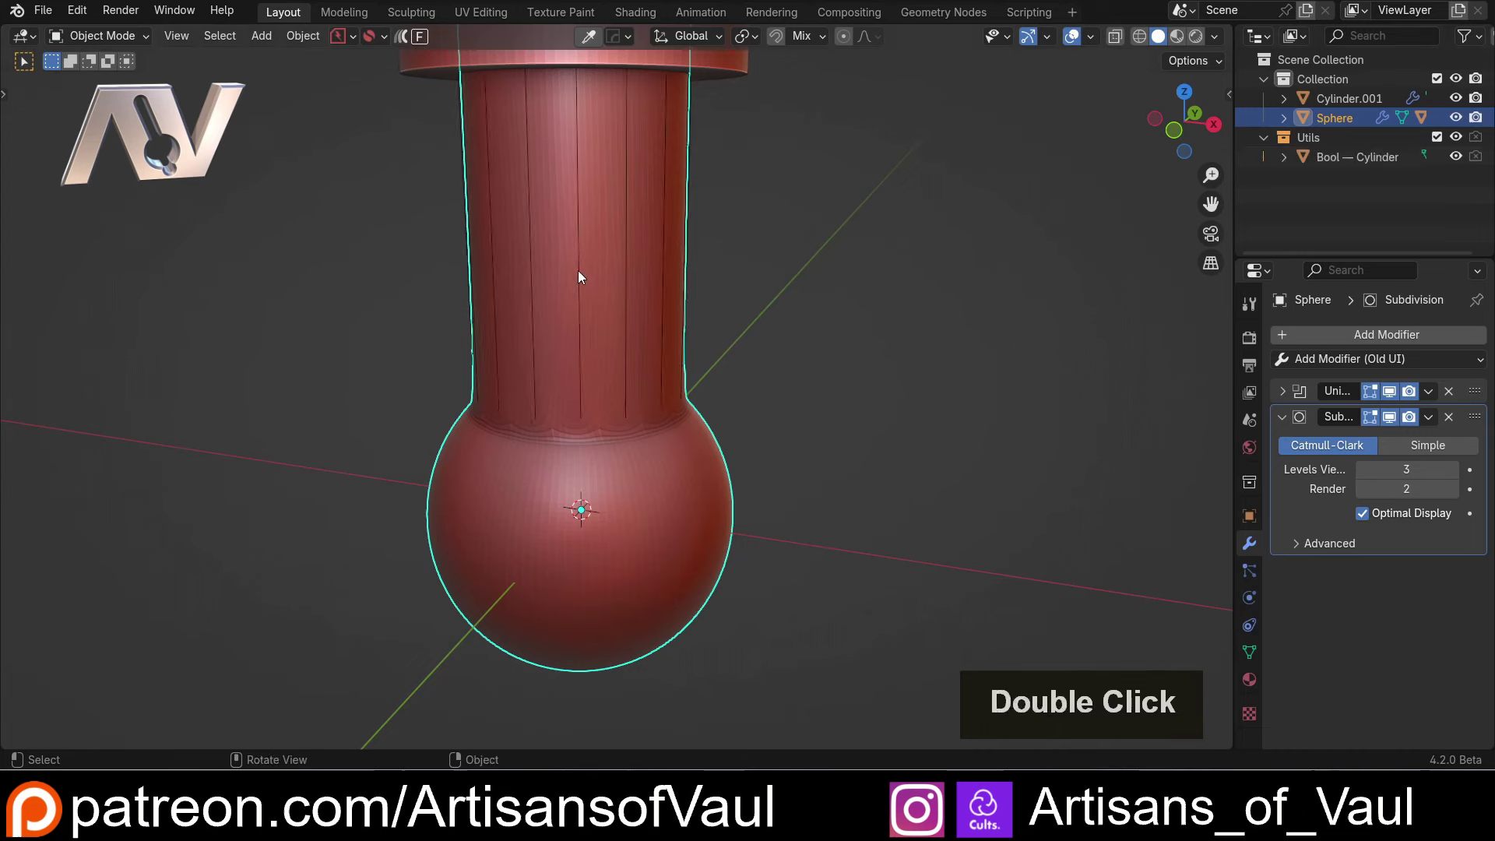
key(g)
key(z)
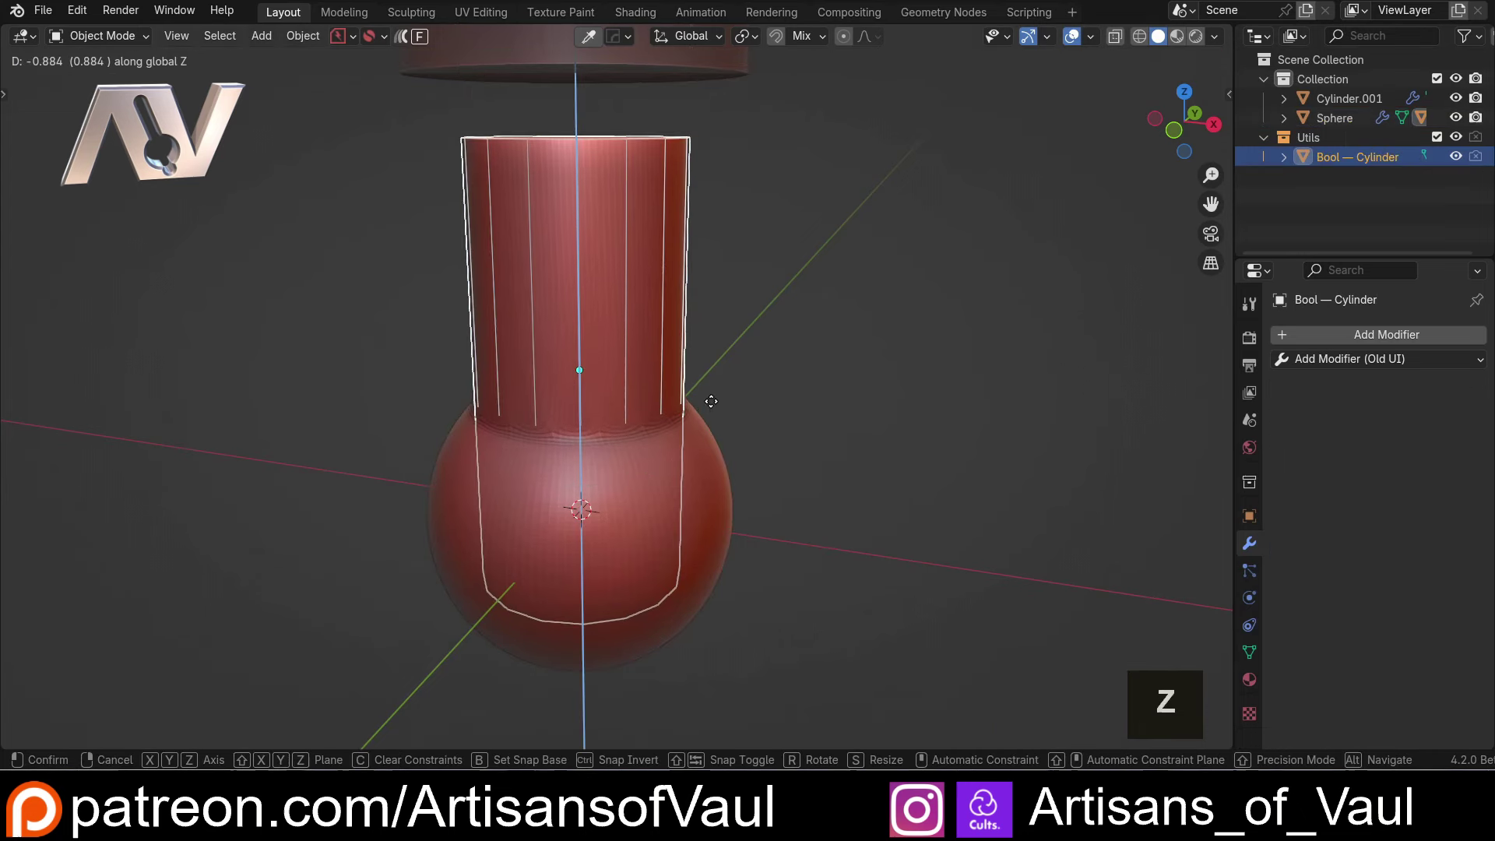
key(Escape)
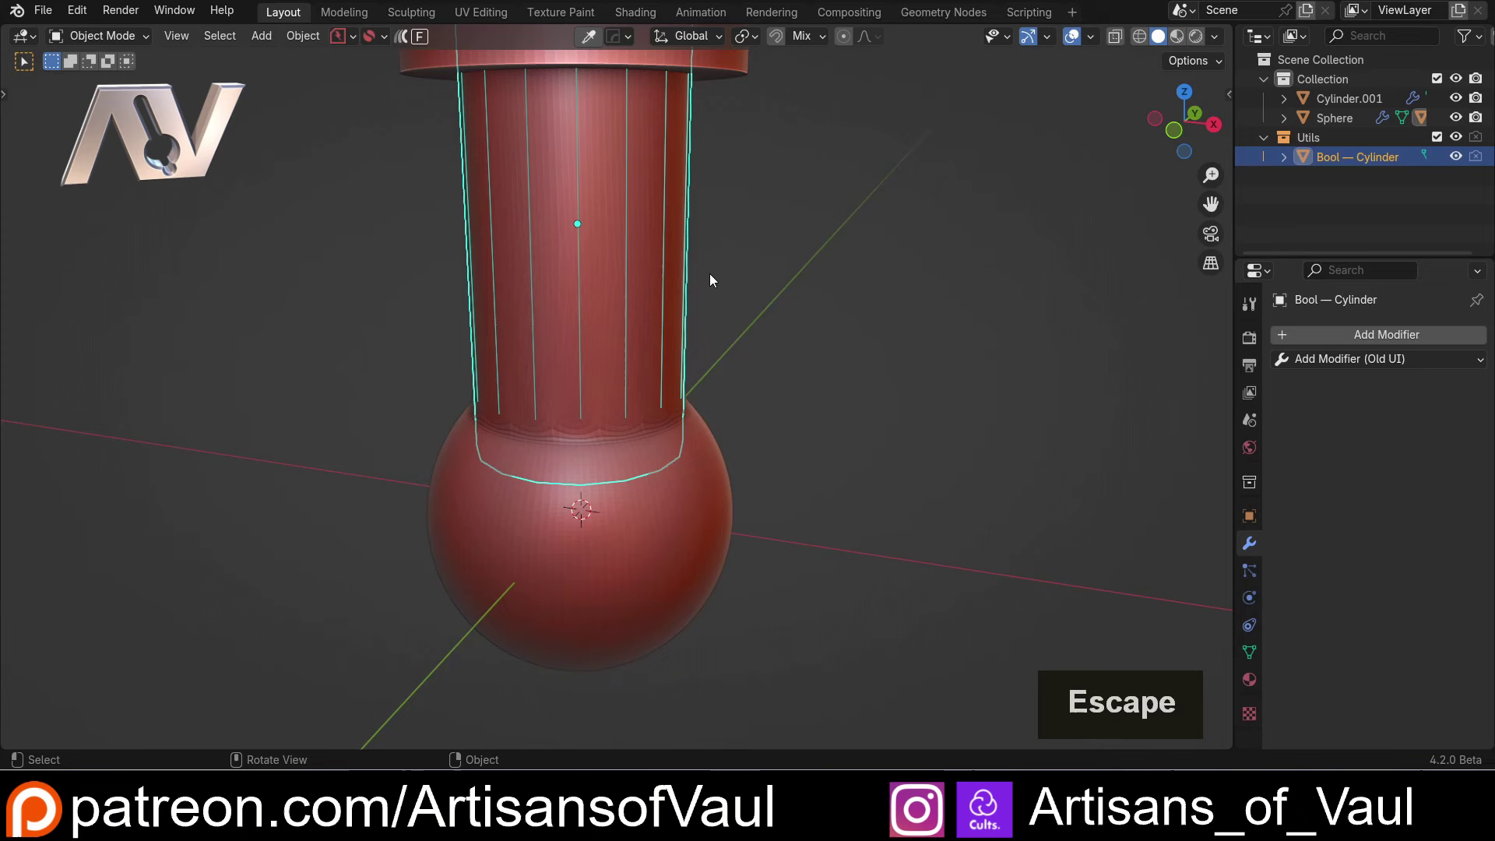
key(h)
click(643, 331)
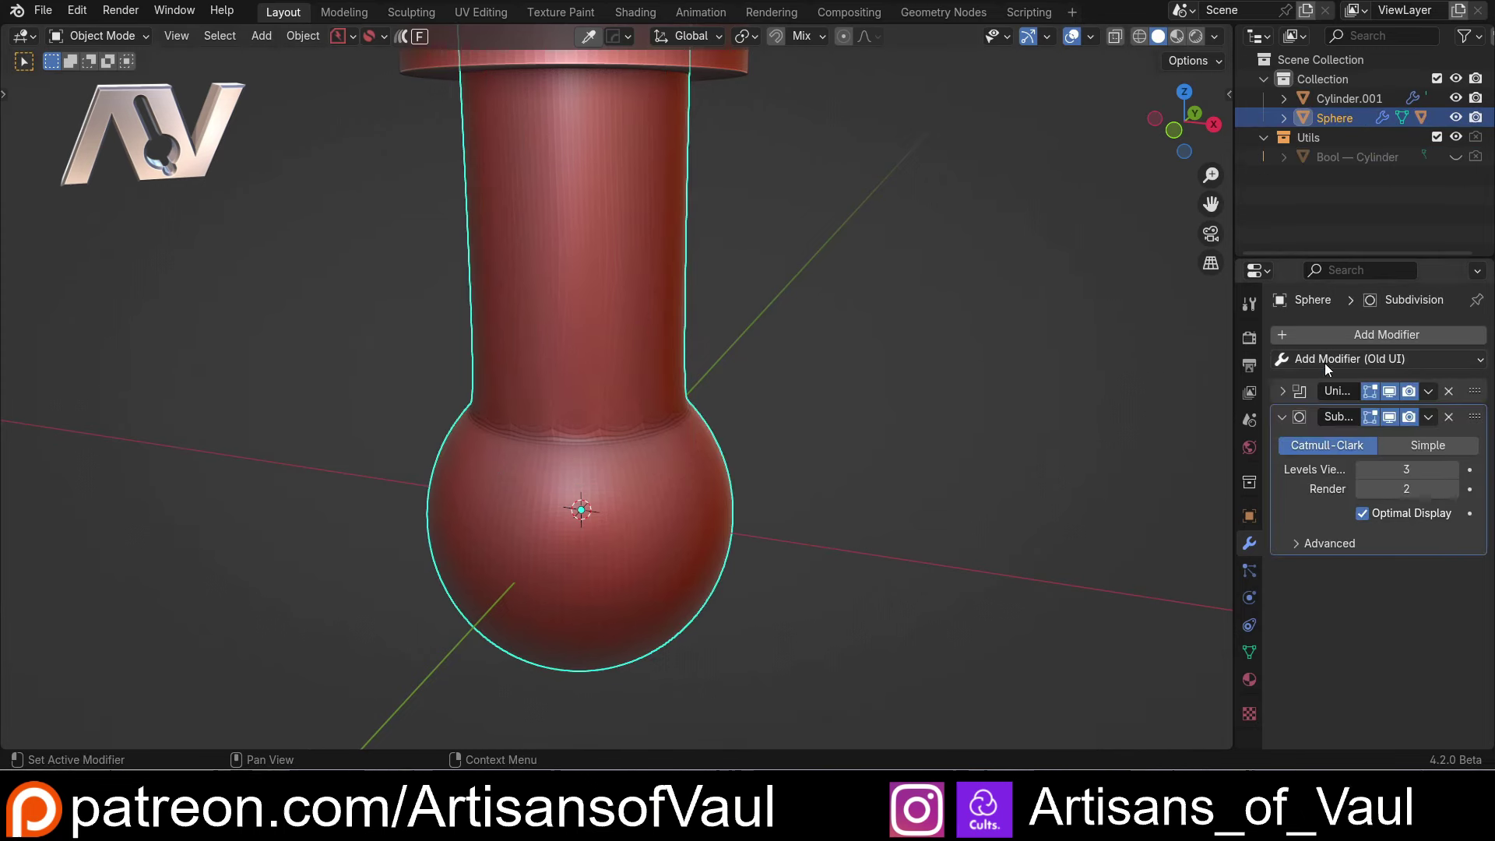
Add a Weld modifier (distance 0.001) to the sphere, landing between Union and Subdivision.
click(1327, 367)
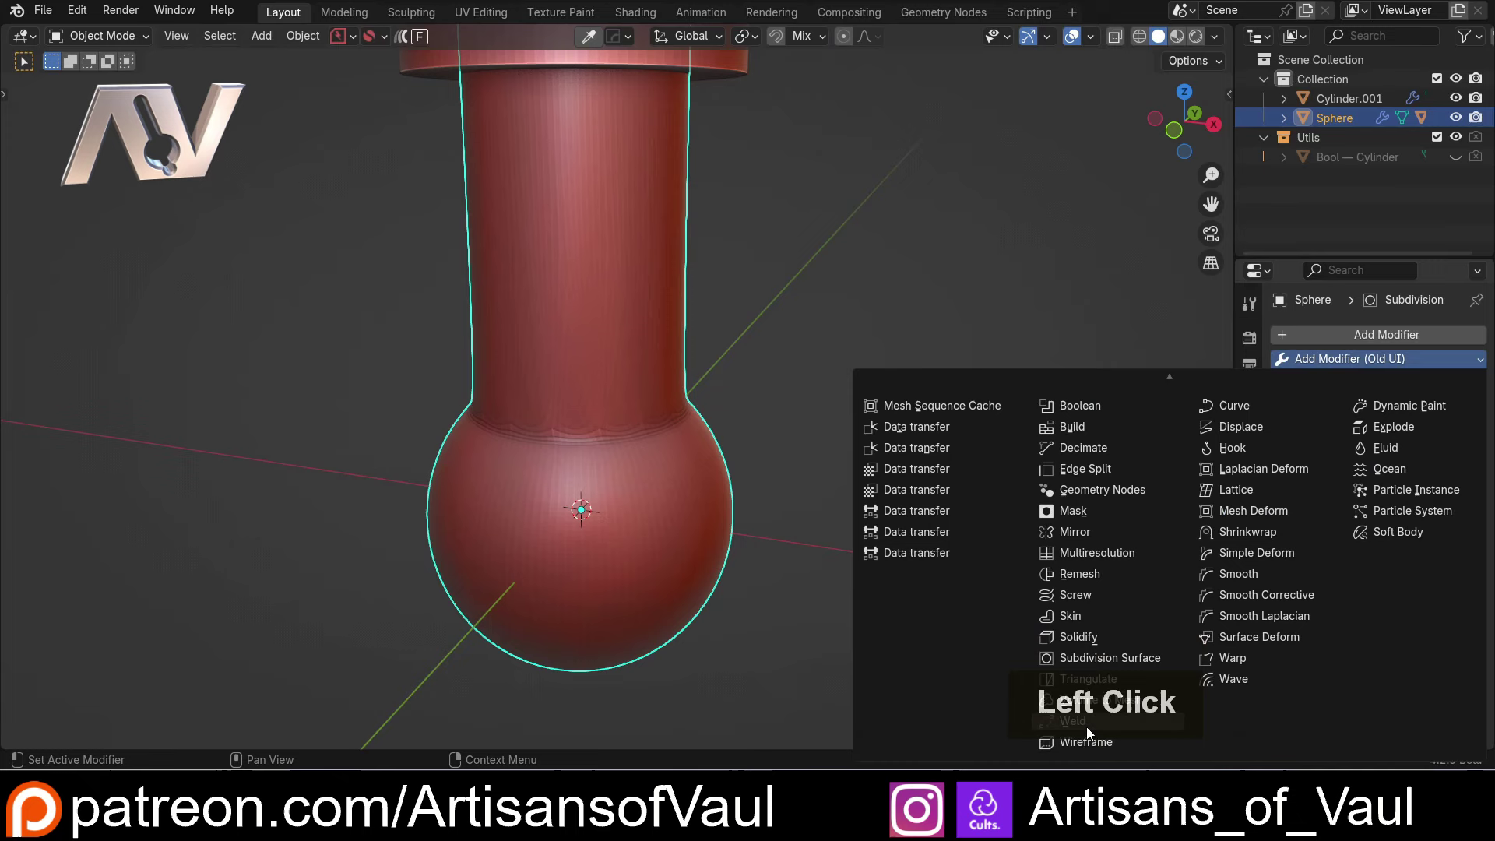
click(1088, 735)
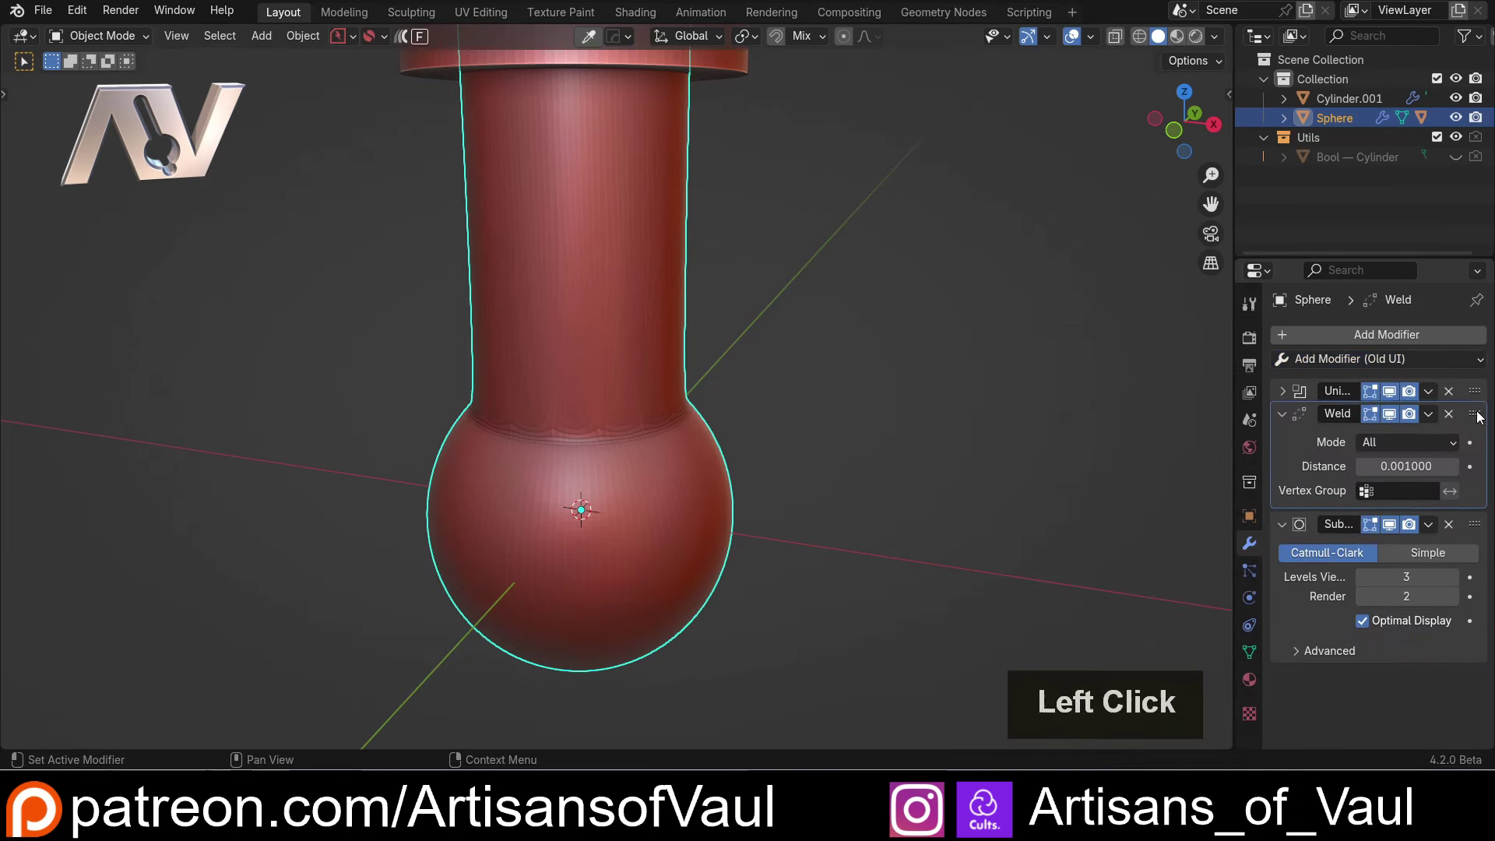
Orbit around the ball joint to inspect the welded seam, returning to a front-on view.
scroll(up, 3)
middle_click(646, 494)
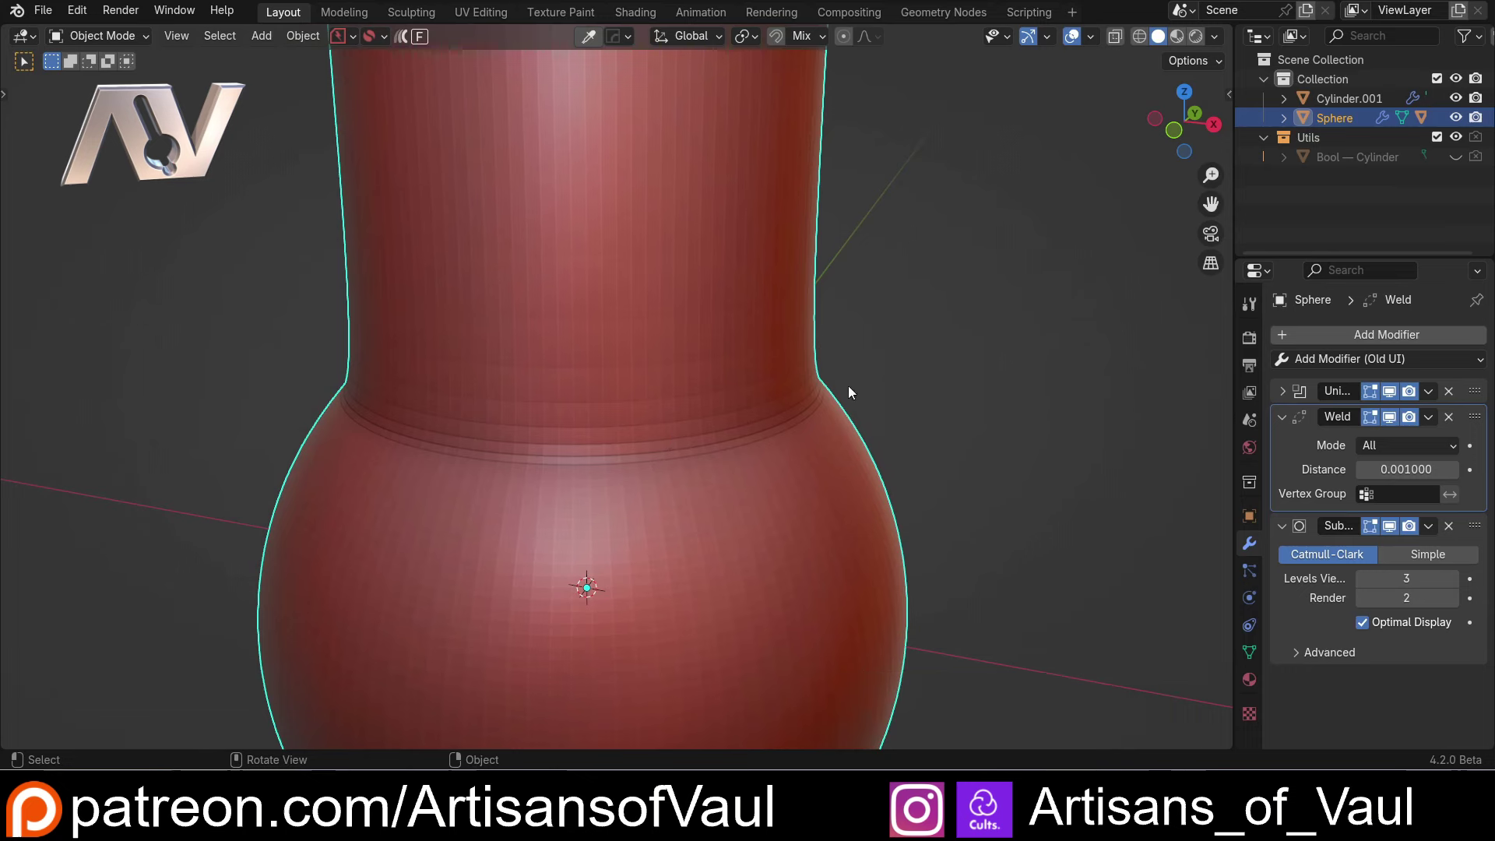
scroll(down, 3)
middle_click(708, 410)
scroll(up, 3)
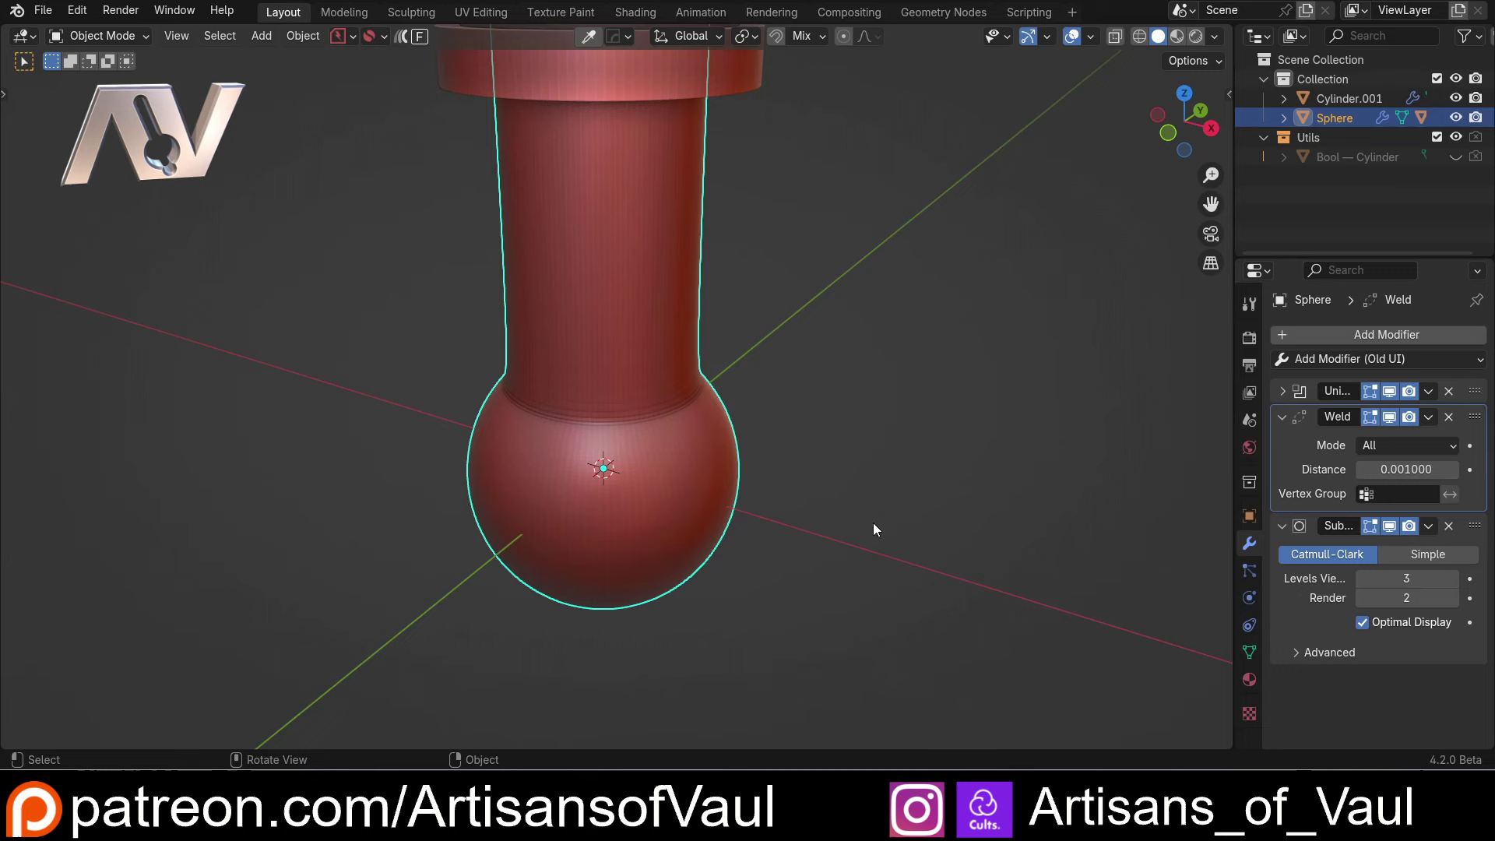
scroll(down, 3)
middle_click(672, 497)
scroll(up, 3)
scroll(up, 3)
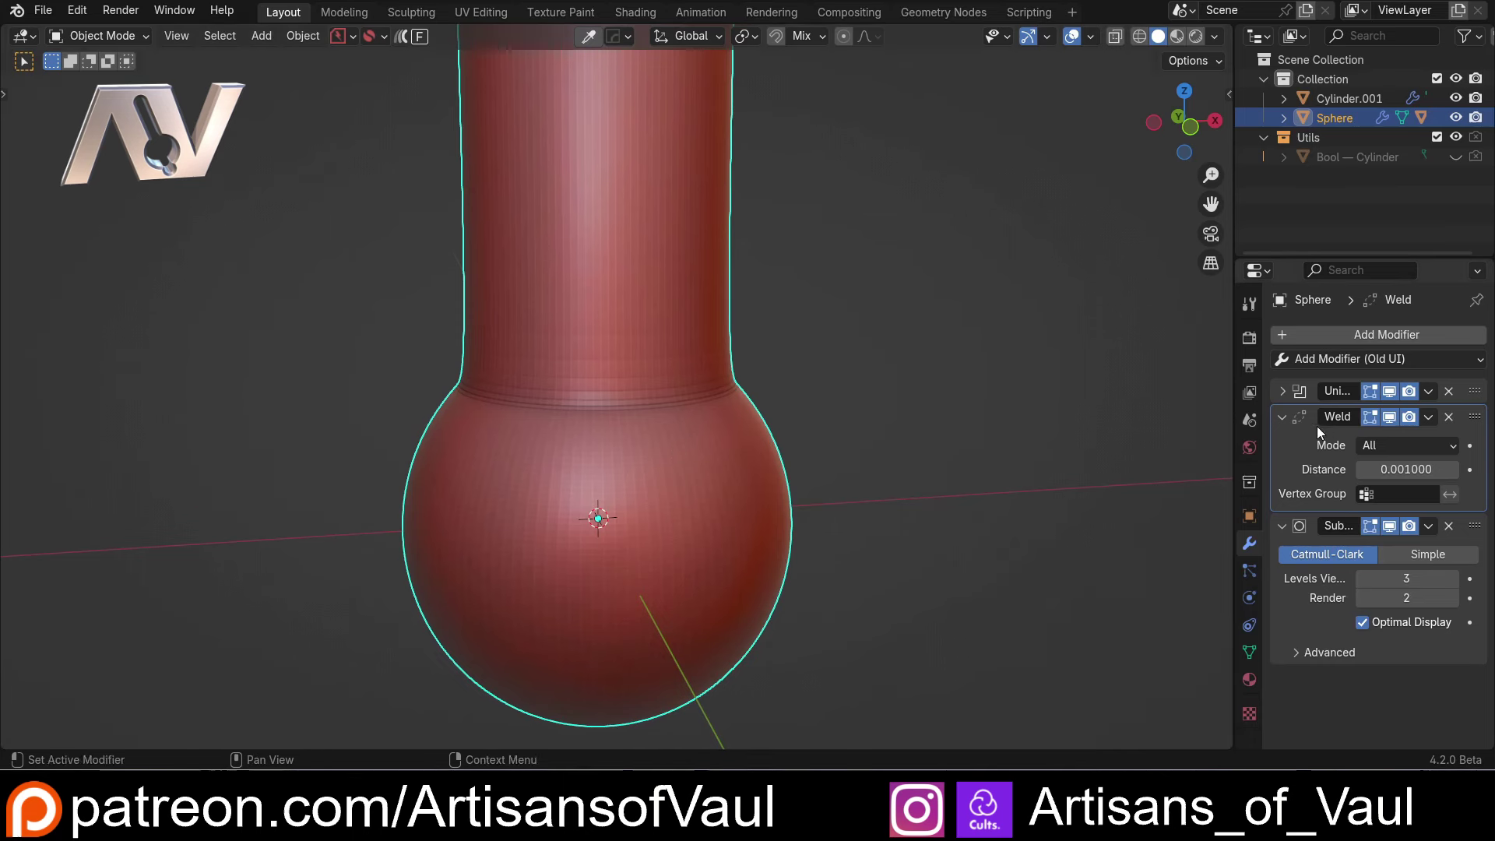
Remove the Weld modifier from the sphere's stack.
click(1277, 423)
click(1288, 424)
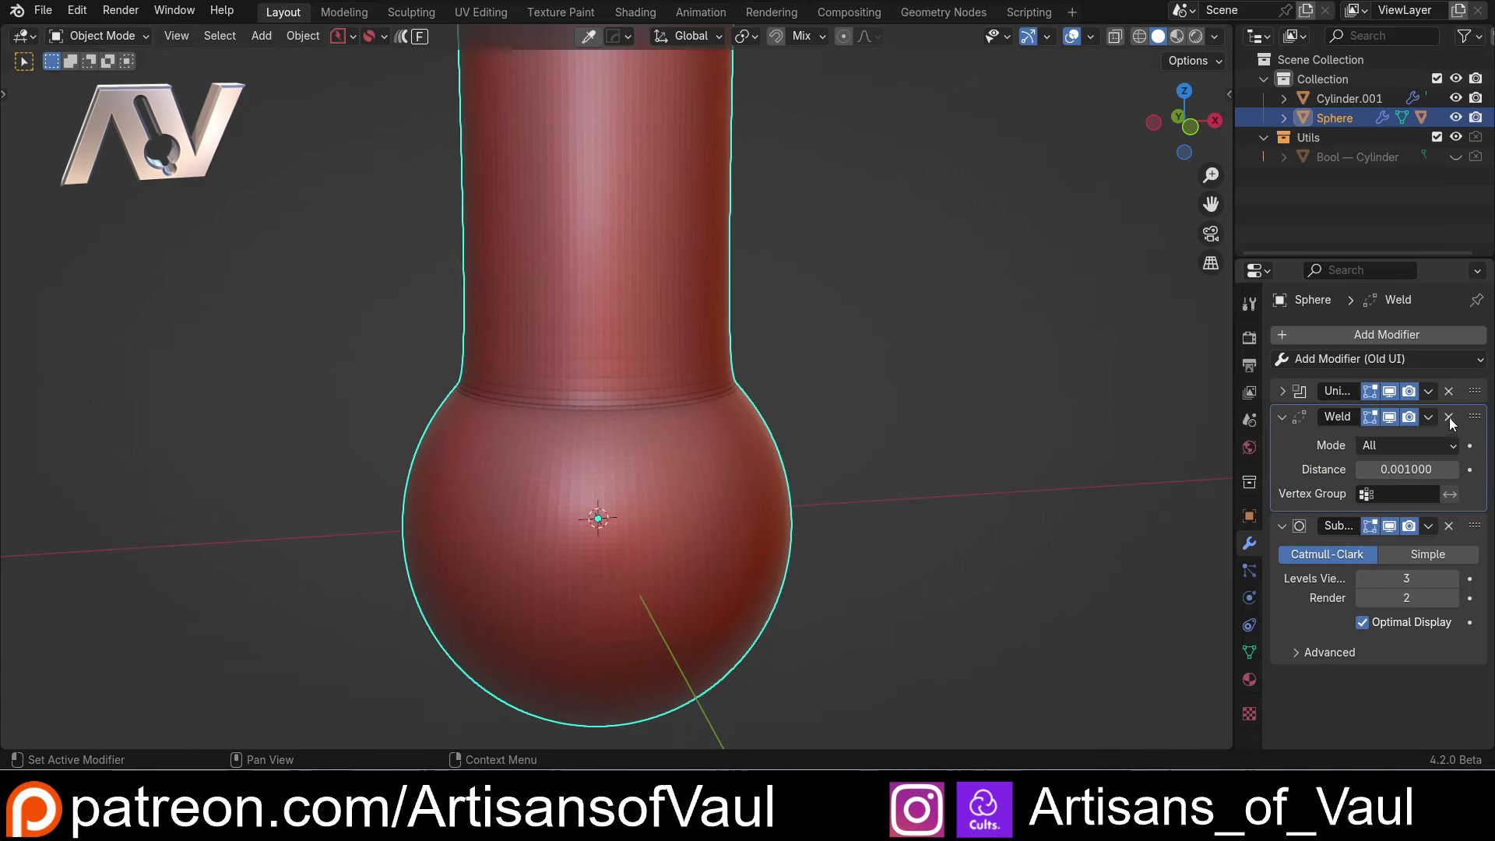
click(1452, 424)
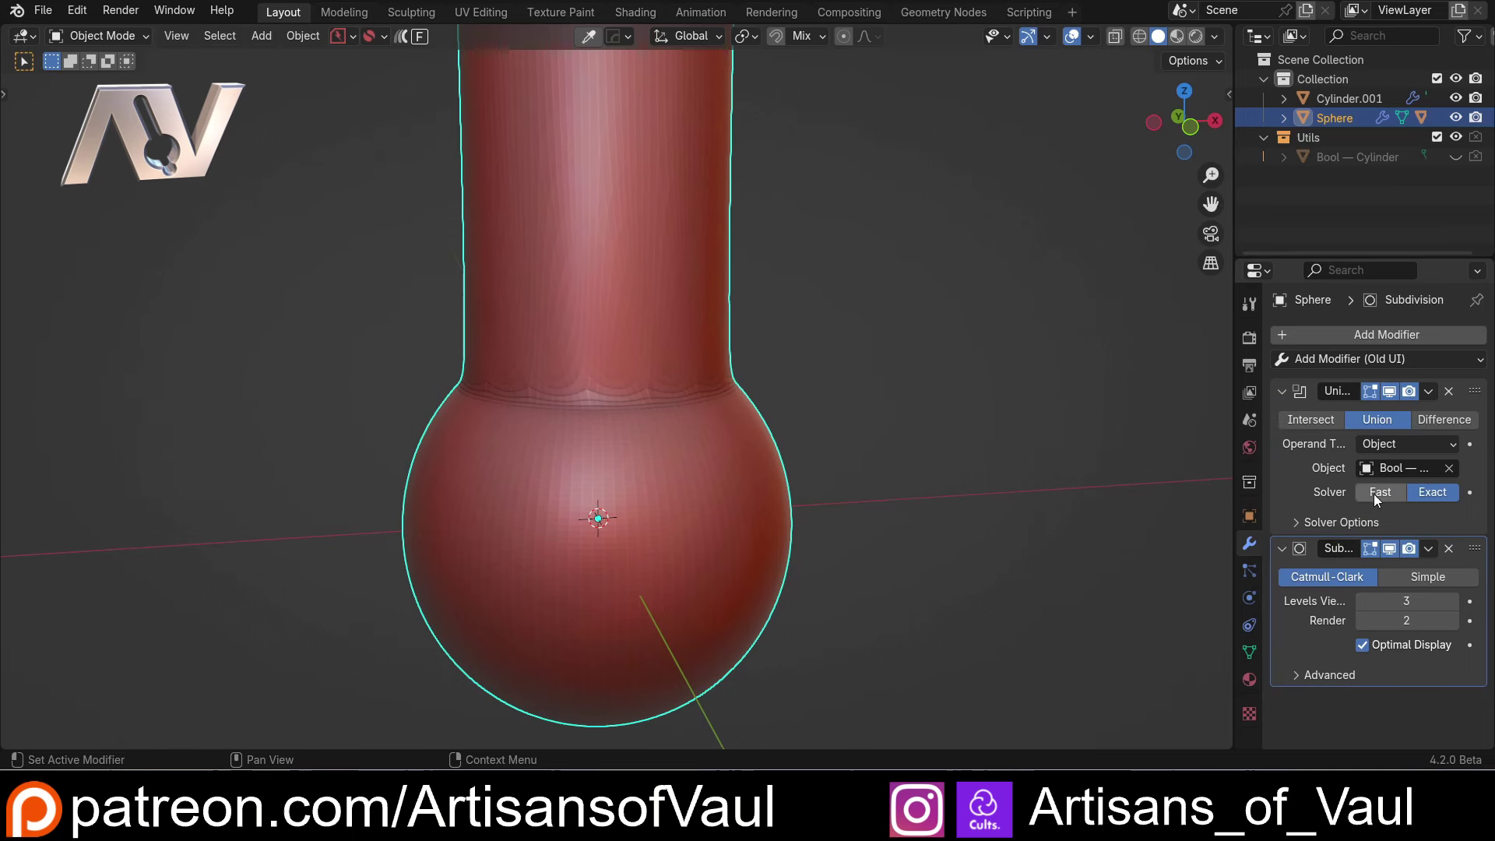
Switch the Union Boolean to the Fast solver, check the piston, and collapse its settings.
click(1381, 499)
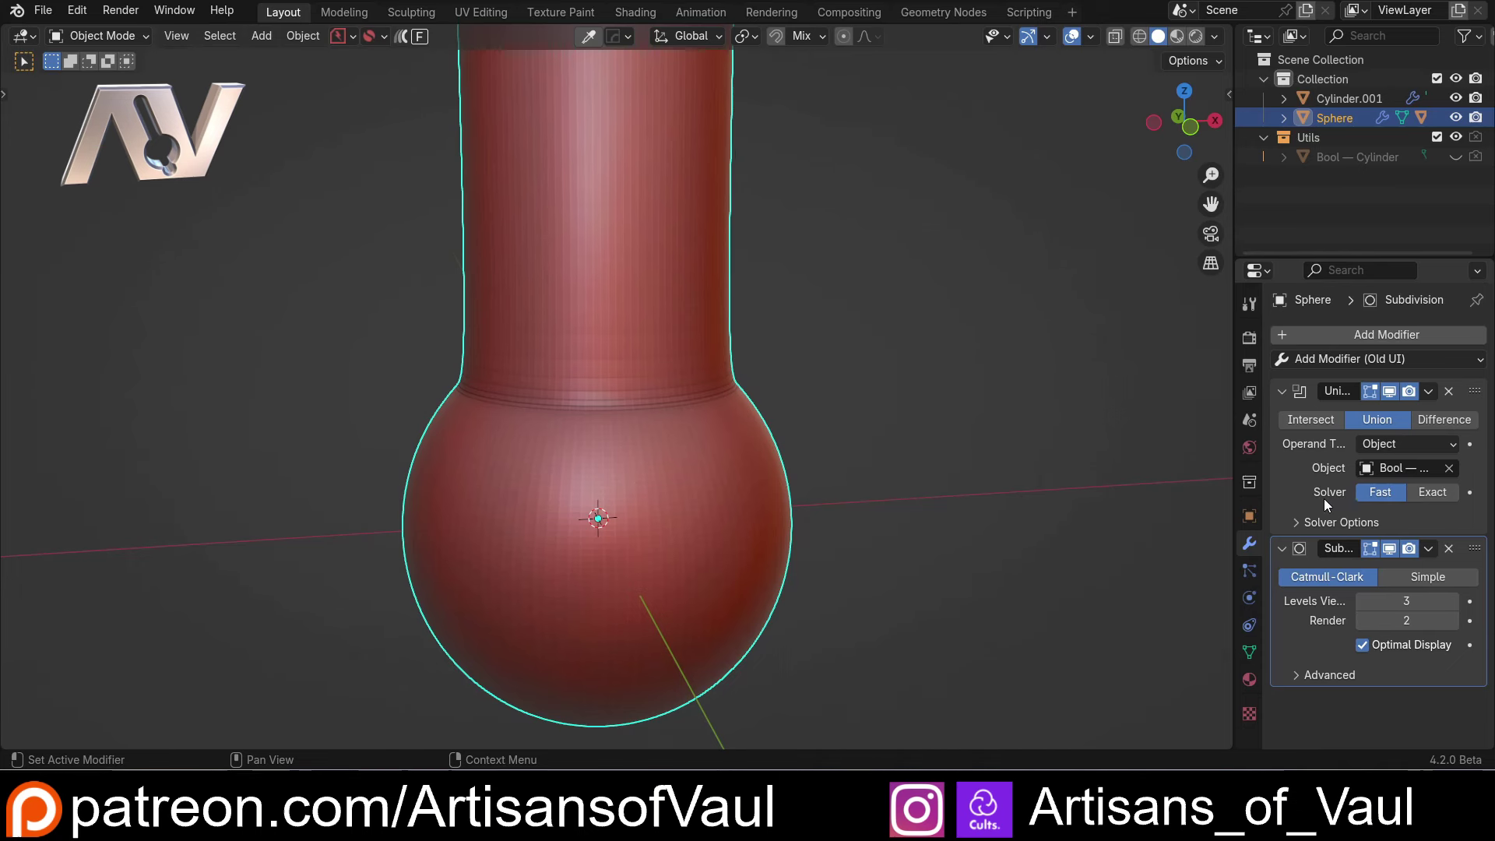
scroll(down, 3)
middle_click(849, 377)
middle_click(801, 417)
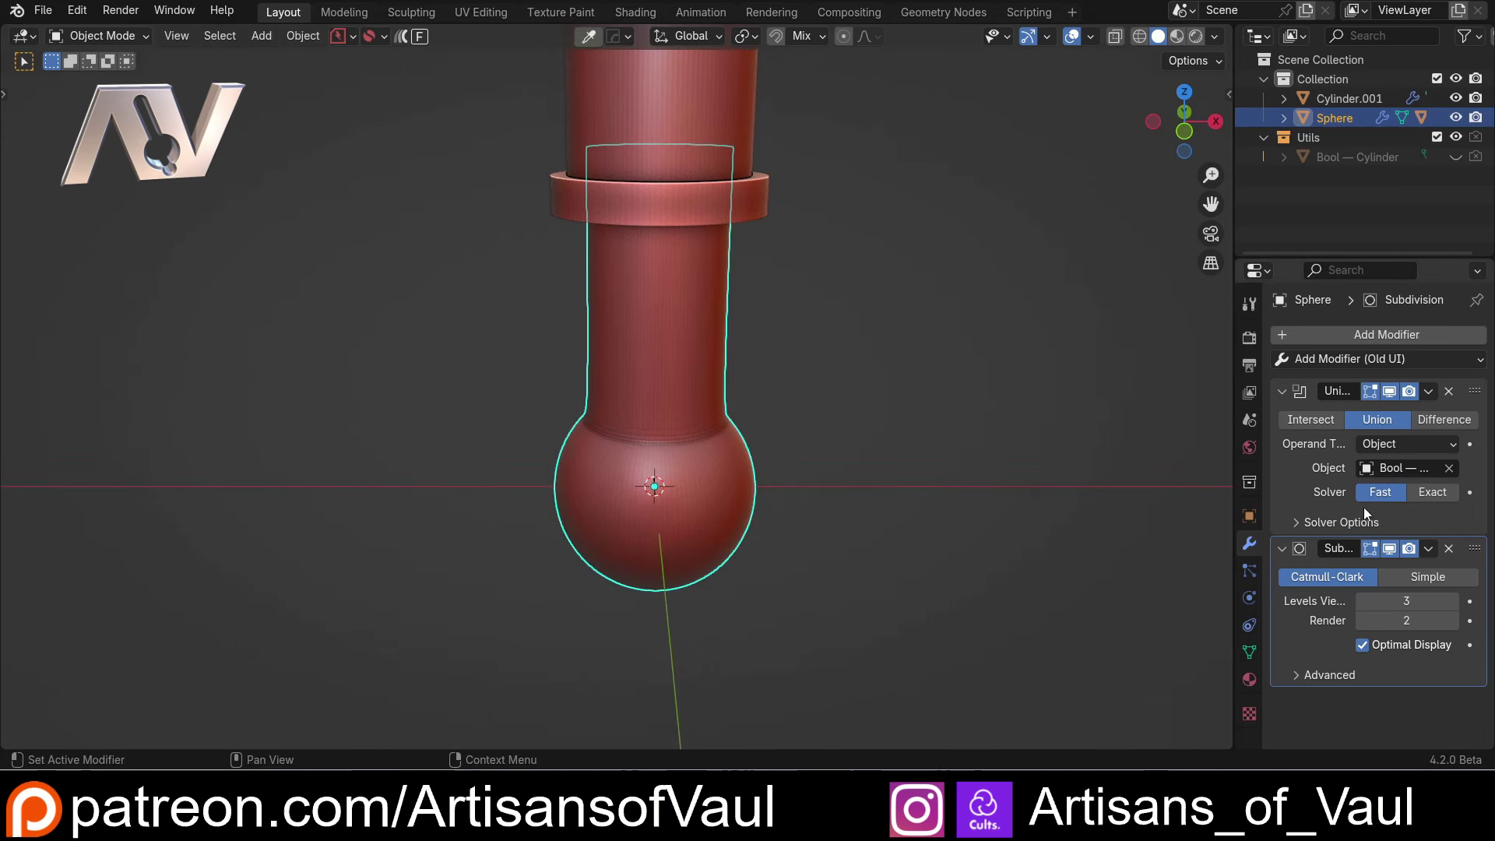
scroll(up, 3)
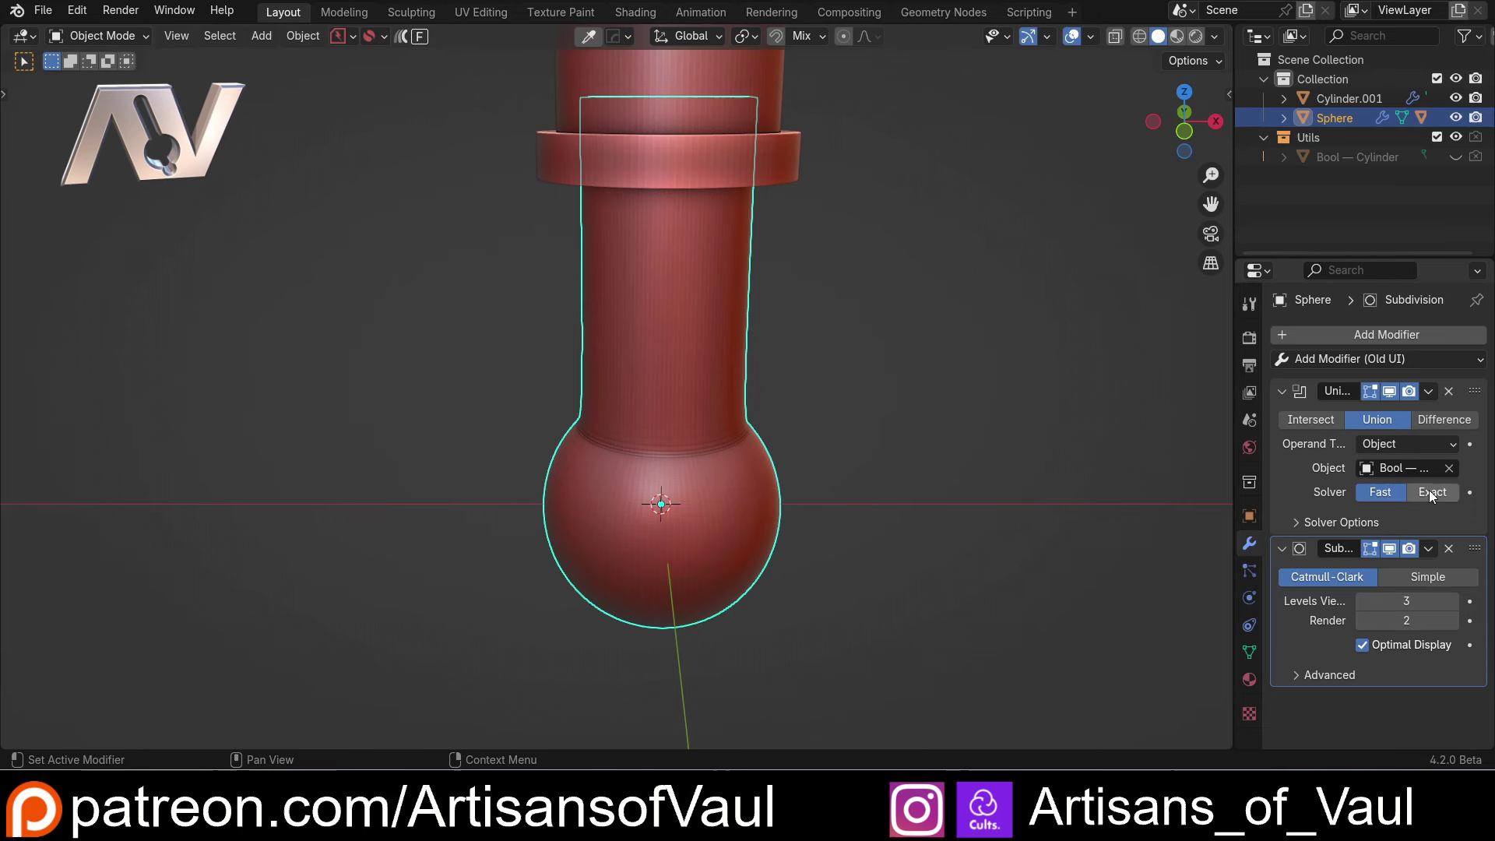
click(1434, 496)
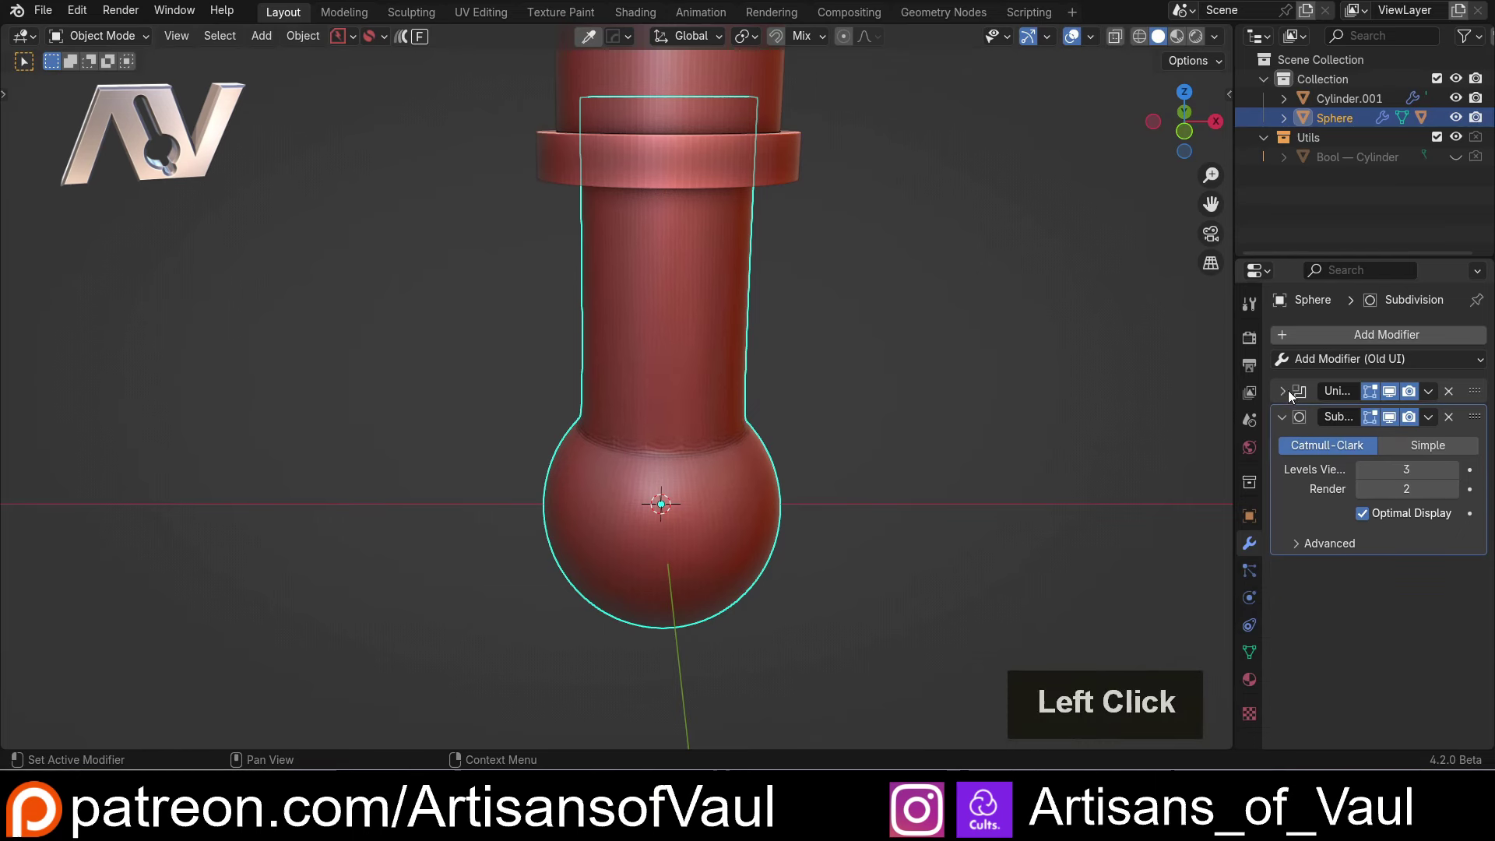
Re-add a Weld modifier via Shift+A and move it above the Subdivision.
key(shift+a)
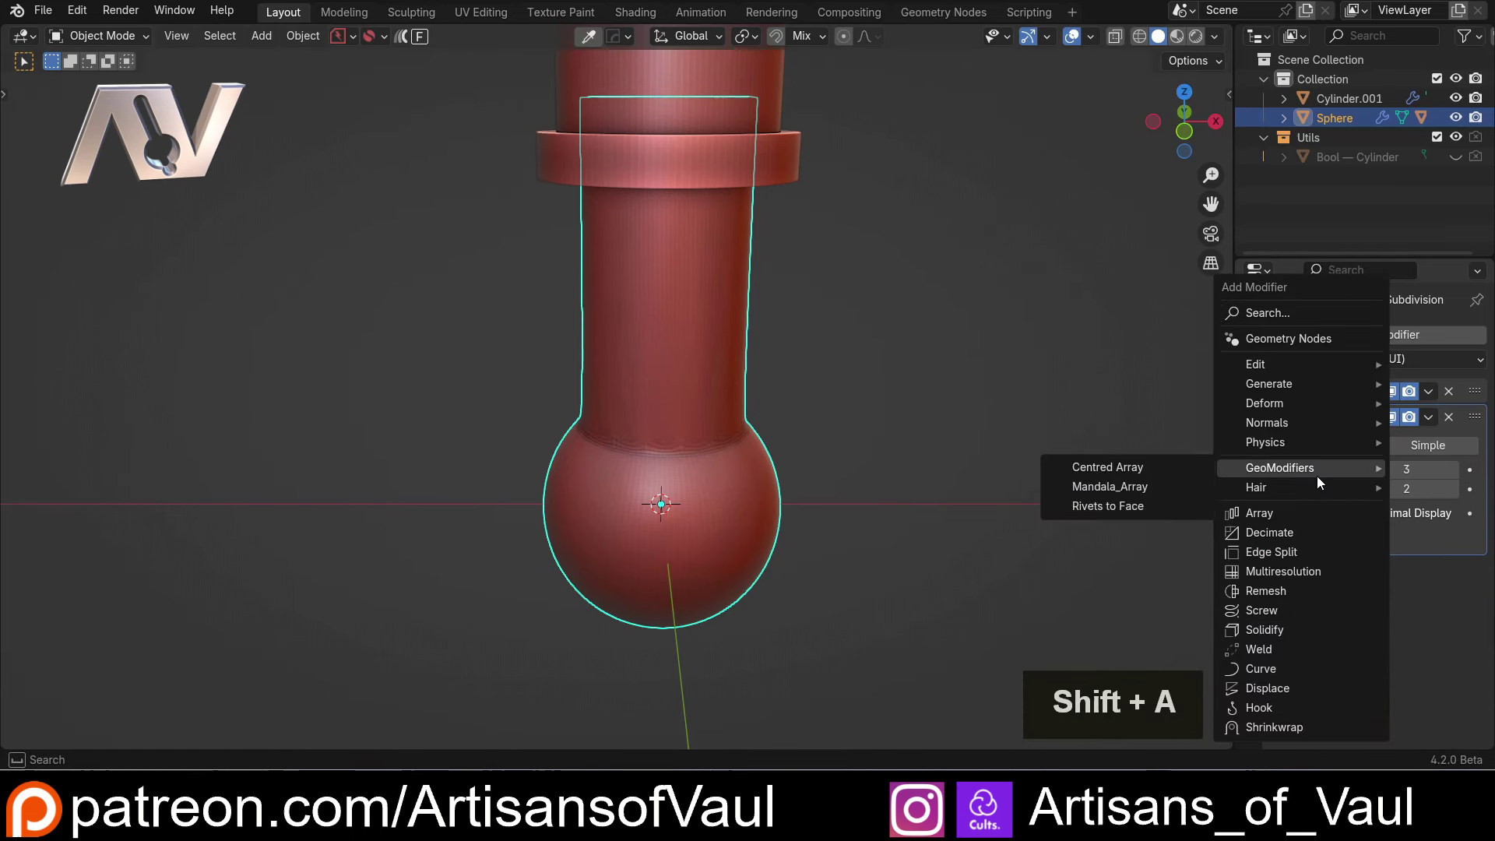
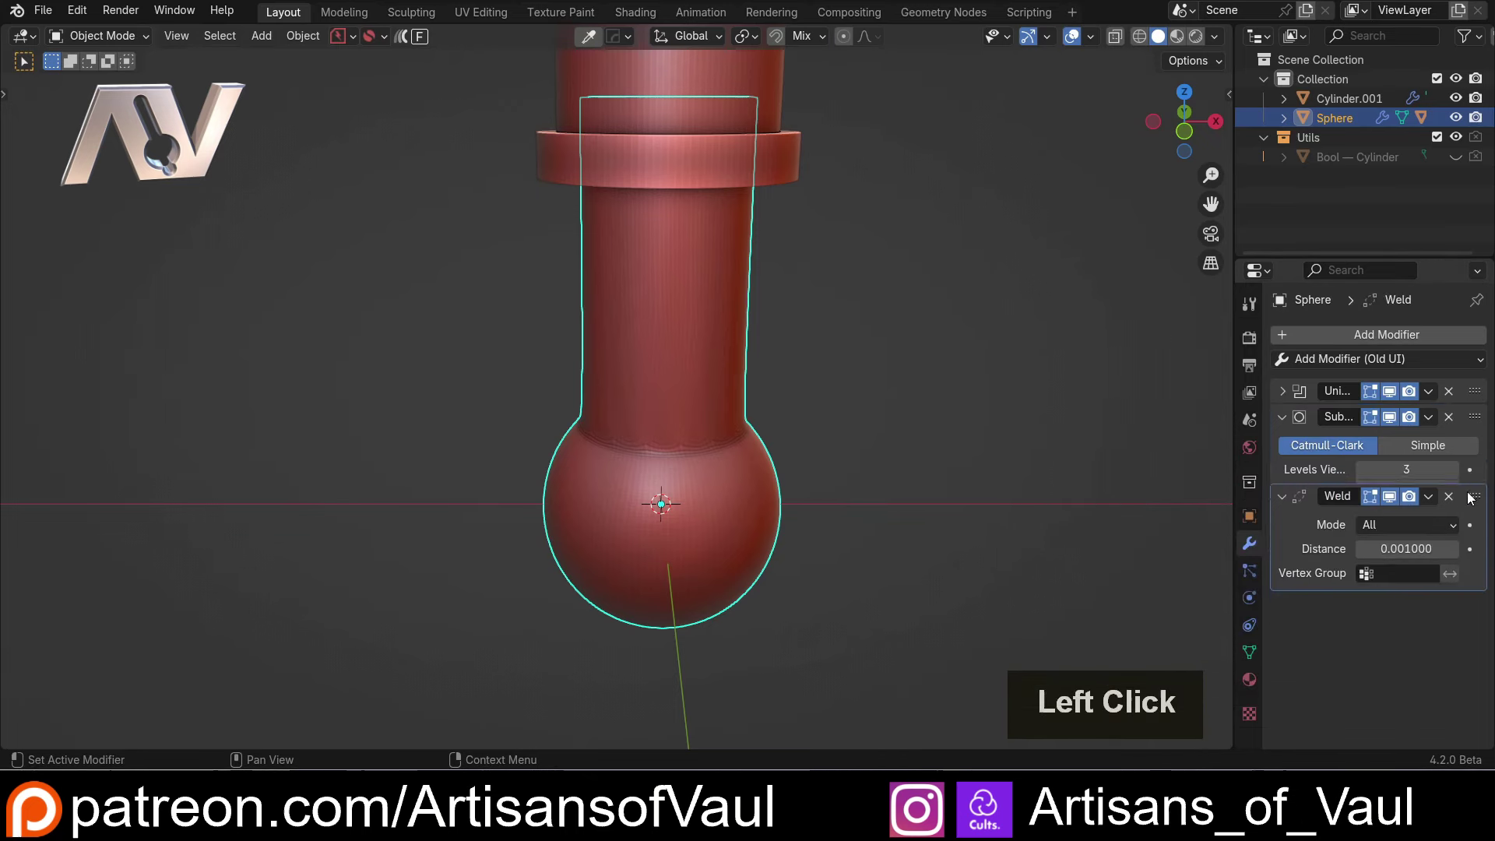
scroll(up, 3)
click(984, 466)
scroll(down, 3)
Orbit around the piston to check the ball joint seam from several angles.
middle_click(961, 476)
middle_click(837, 437)
middle_click(833, 474)
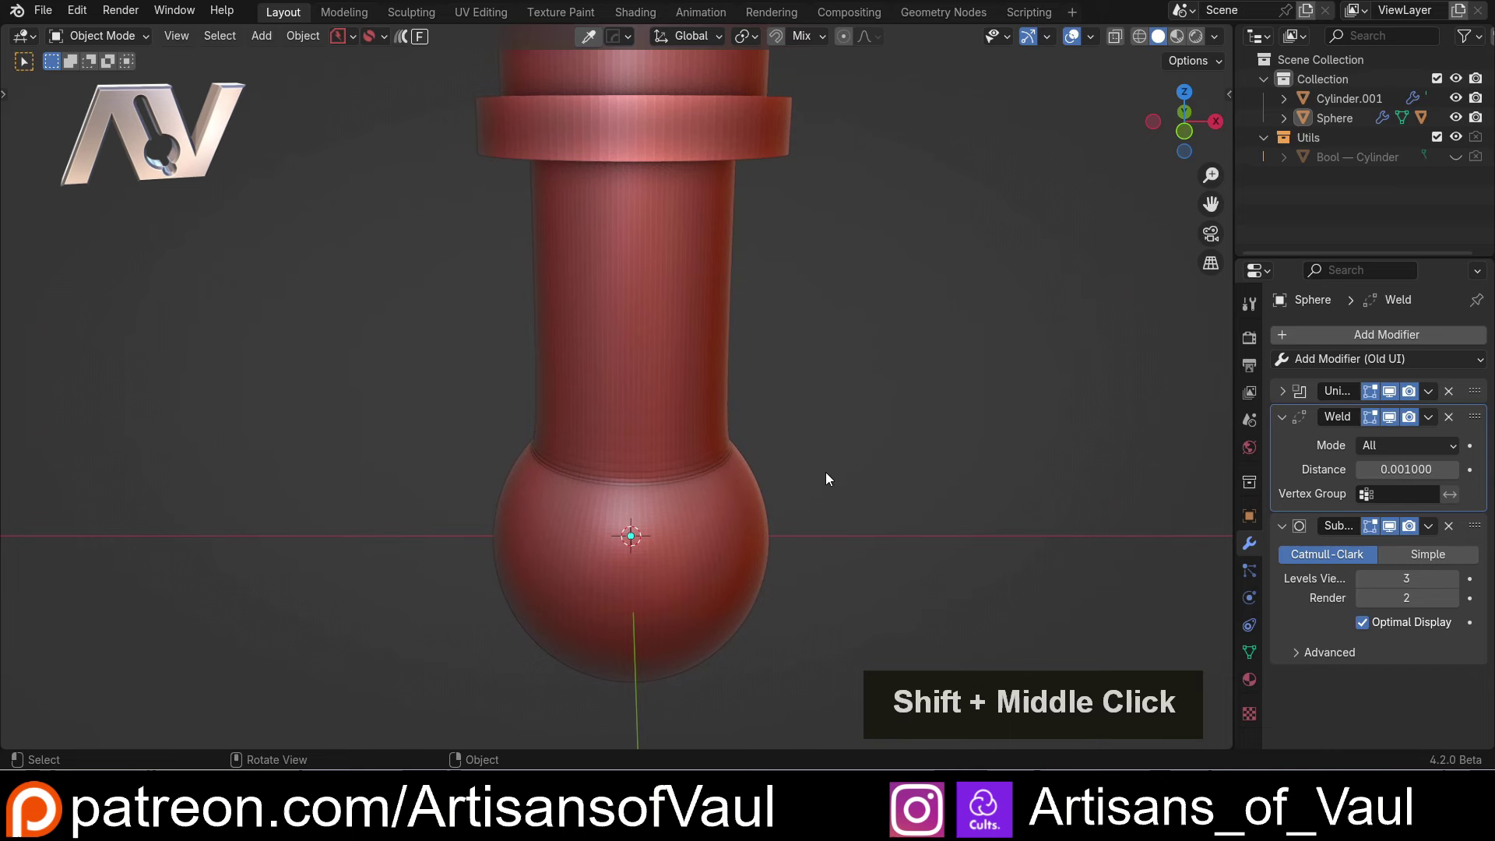
scroll(down, 3)
middle_click(836, 451)
middle_click(787, 442)
middle_click(771, 430)
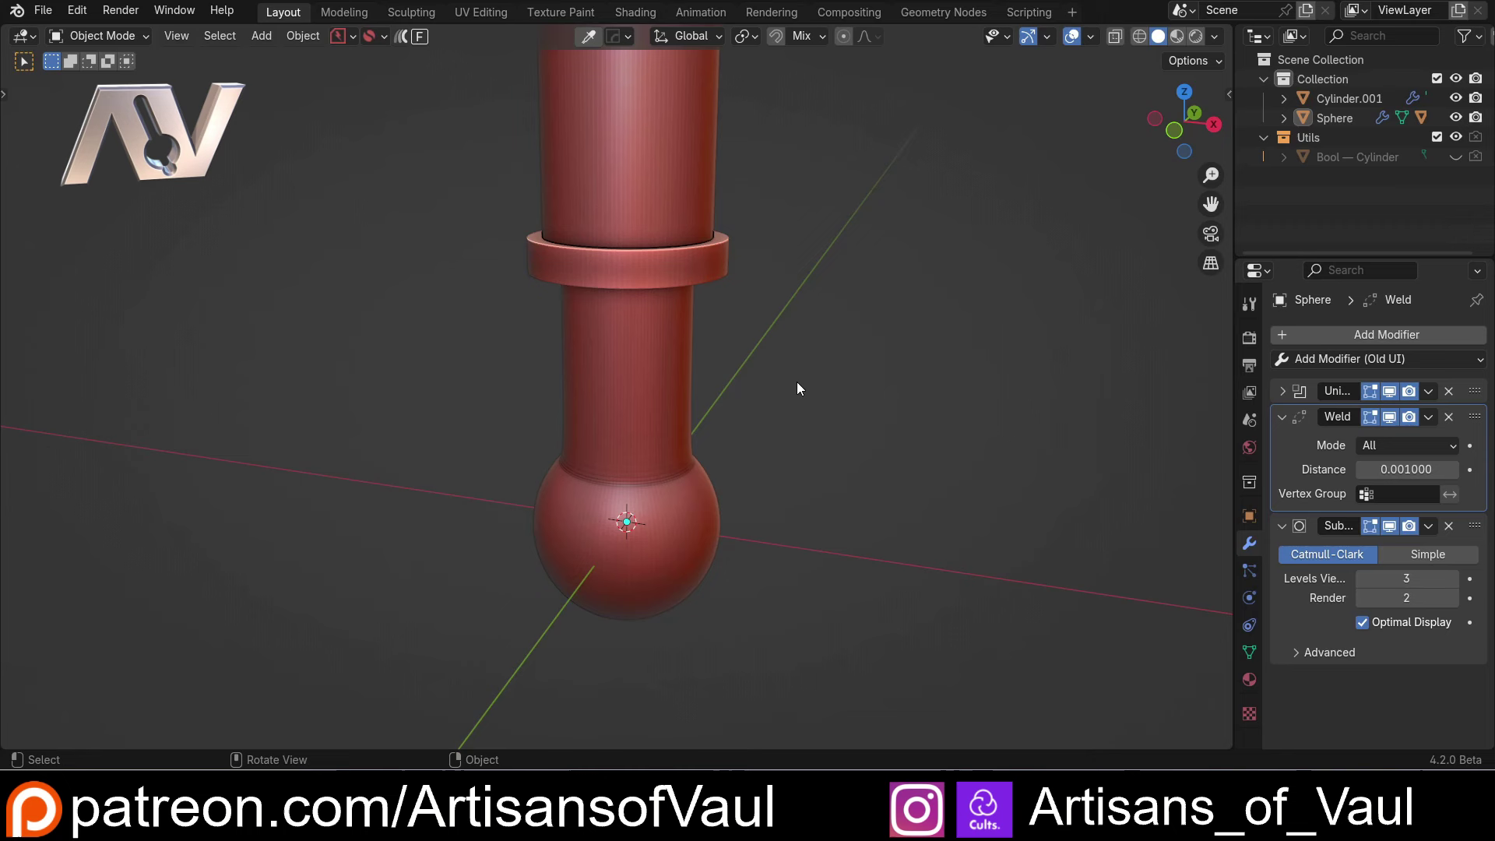
middle_click(797, 389)
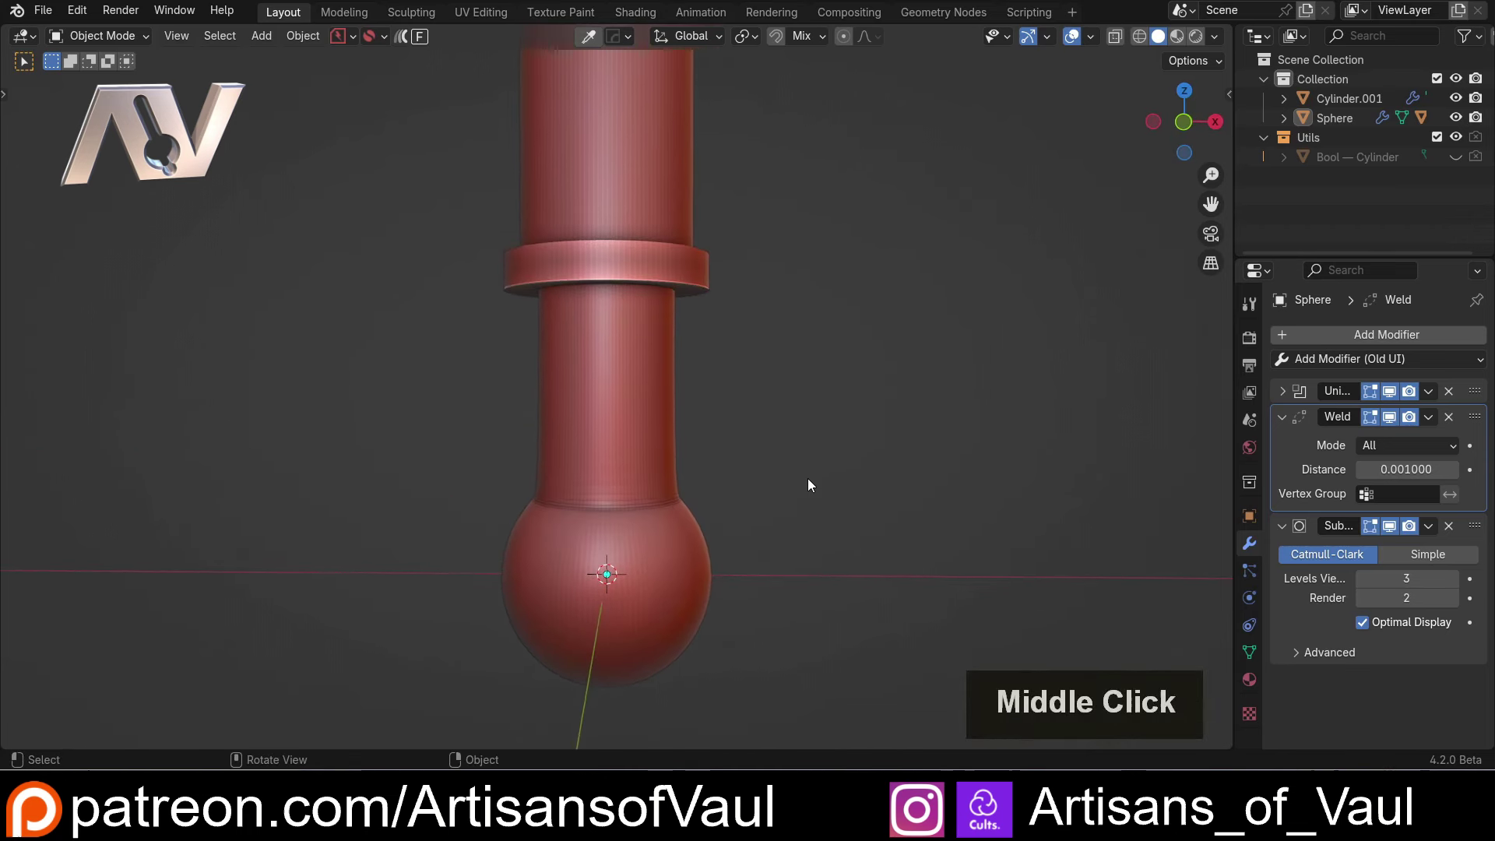